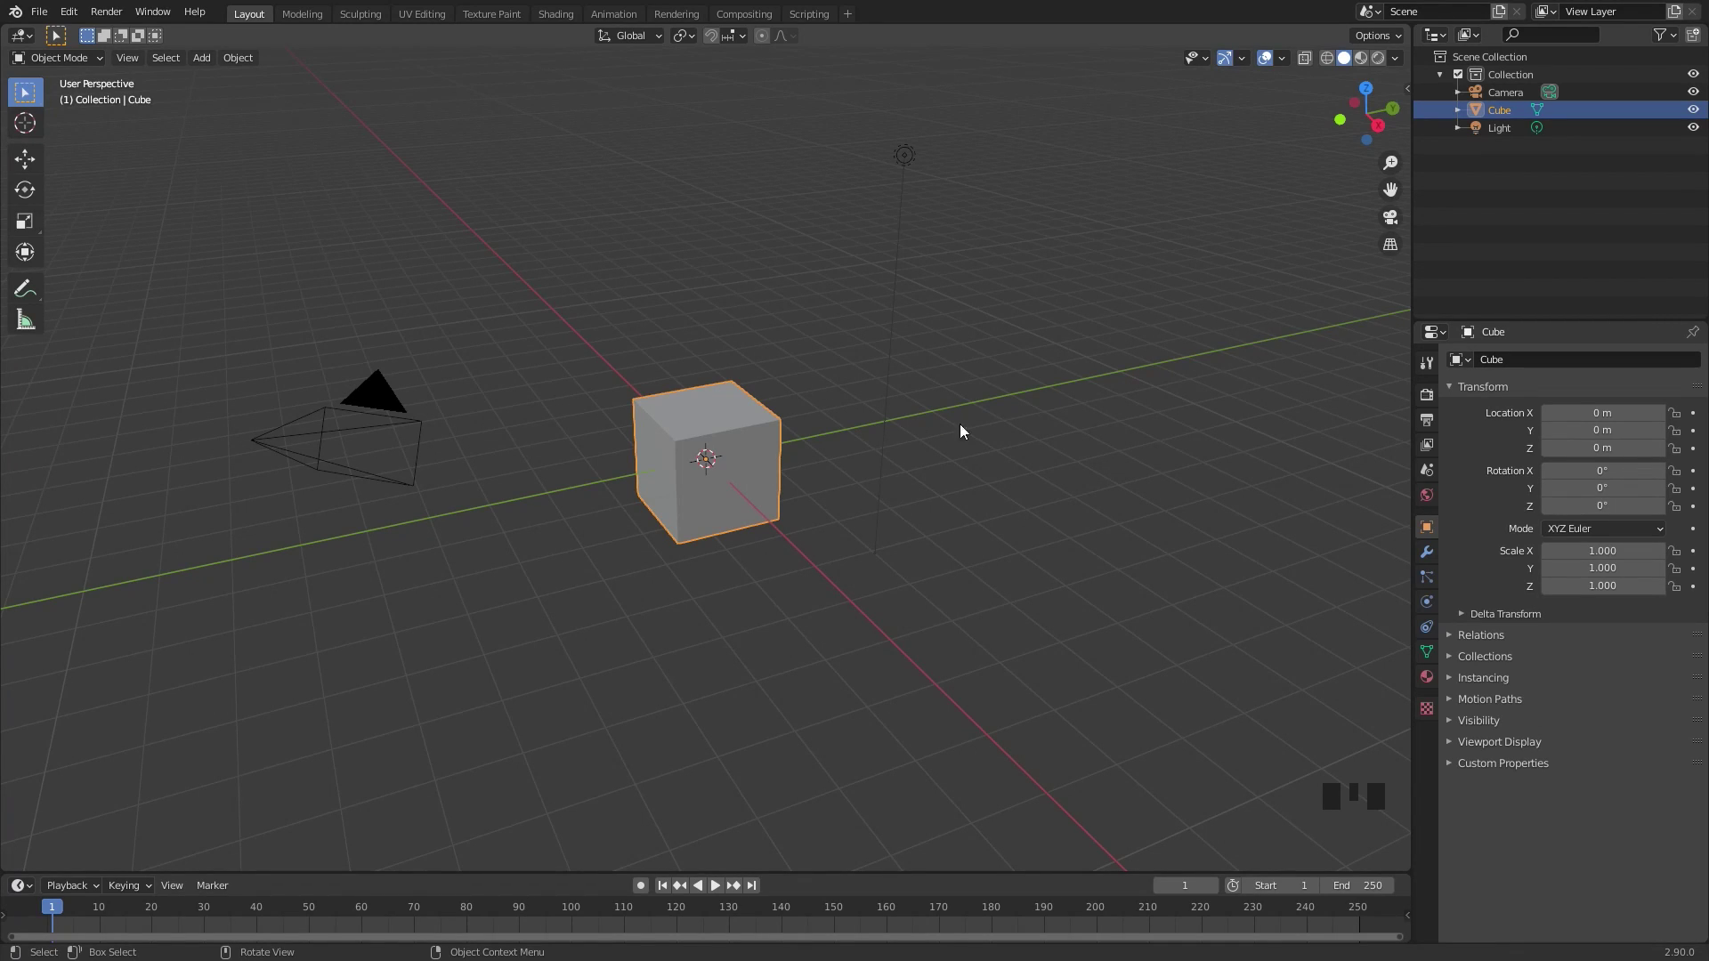
Delete the default cube and add a plane at the scene centre
{"action": "key", "text": "x"}
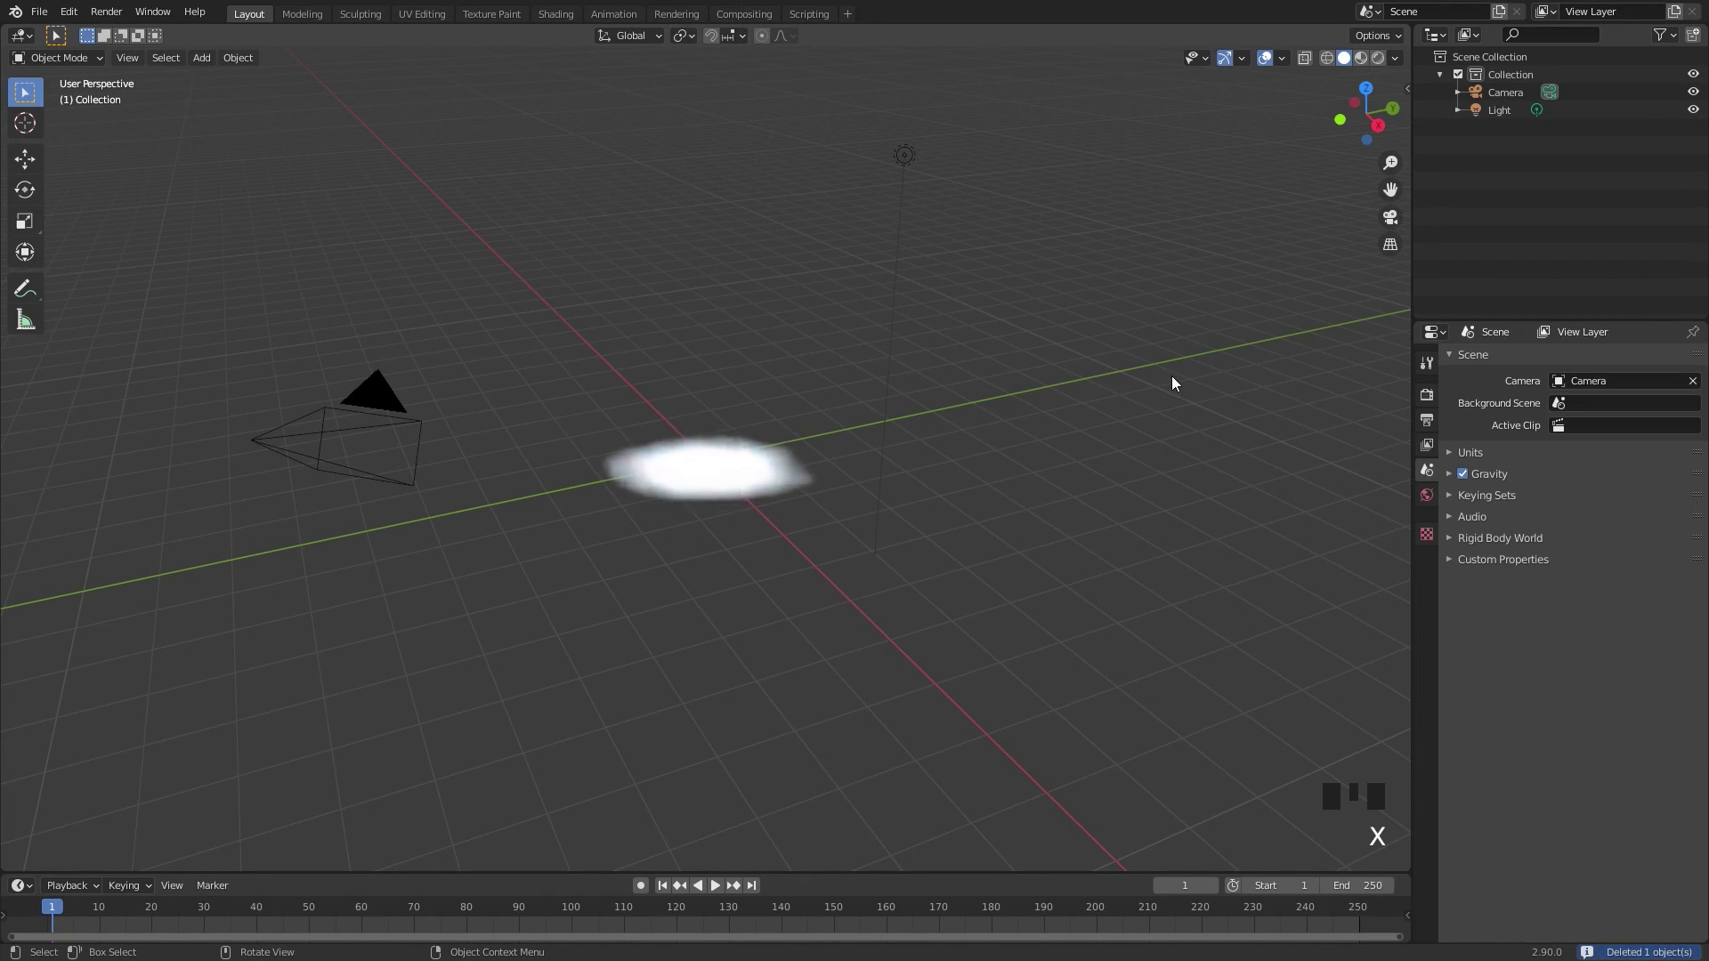
{"action": "key", "text": "shift+a"}
{"action": "left_click_drag", "start_coordinate": [767, 408], "coordinate": [914, 450]}
{"action": "scroll", "scroll_direction": "up", "scroll_amount": 3}
Scale the plane to 0.253 on Y and about 2.95 on X into a narrow strip
{"action": "key", "text": "s"}
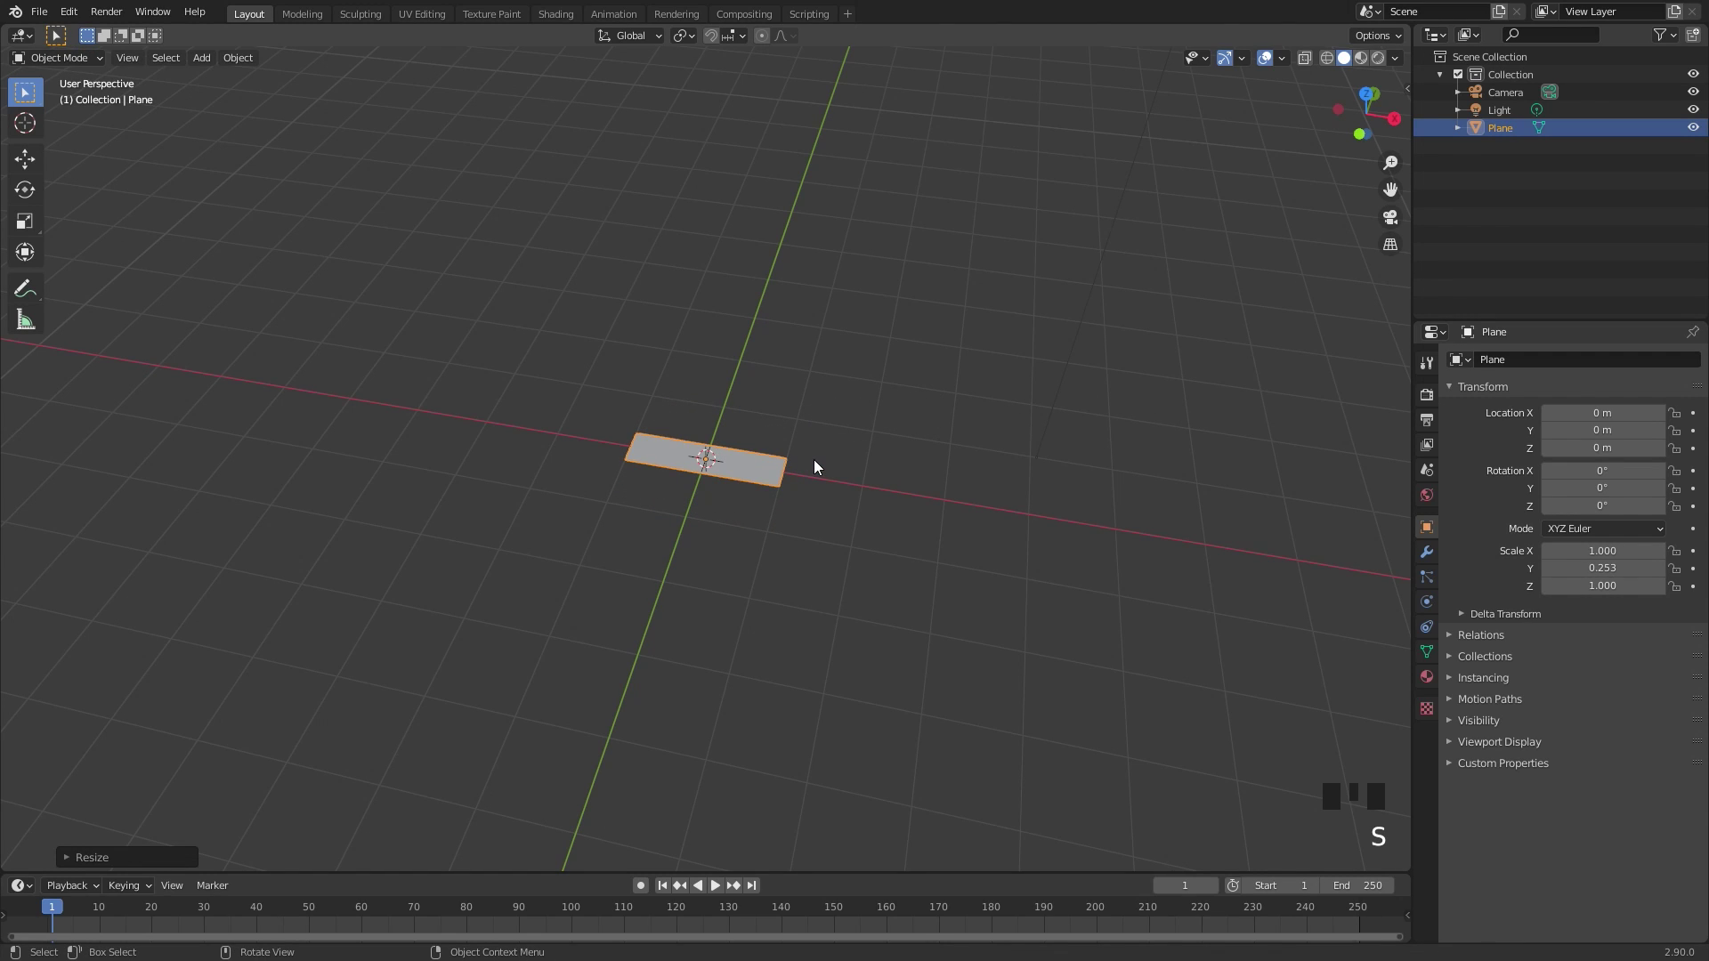
{"action": "key", "text": "s"}
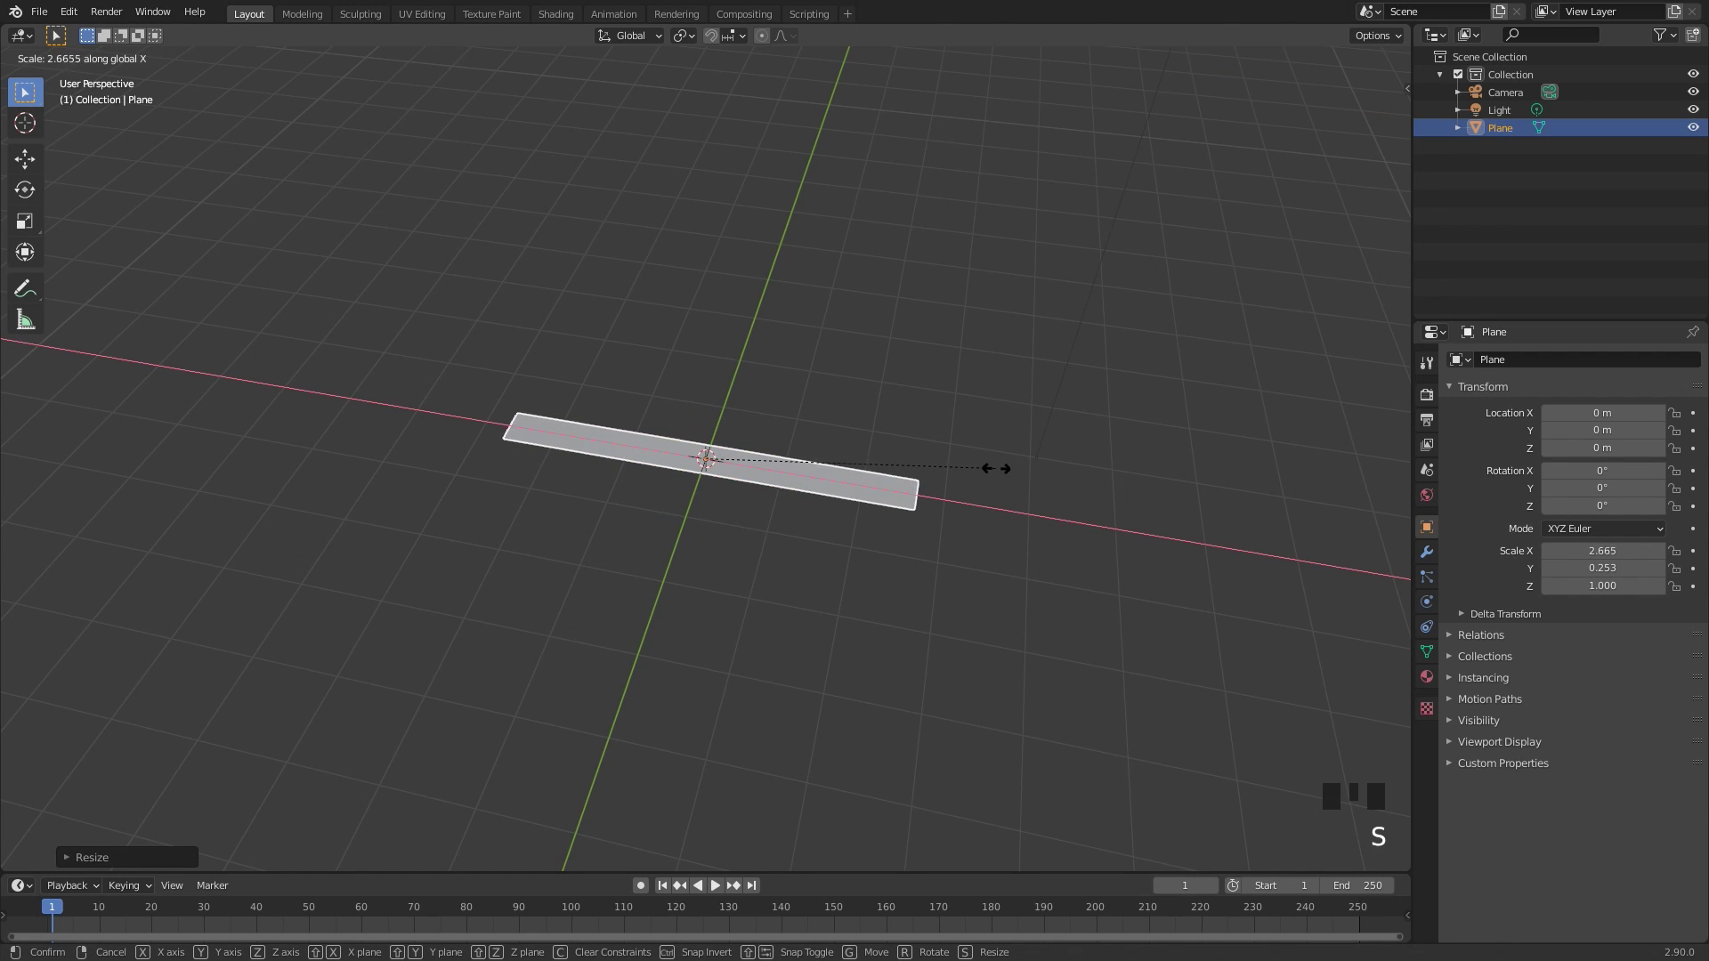
{"action": "key", "text": "s"}
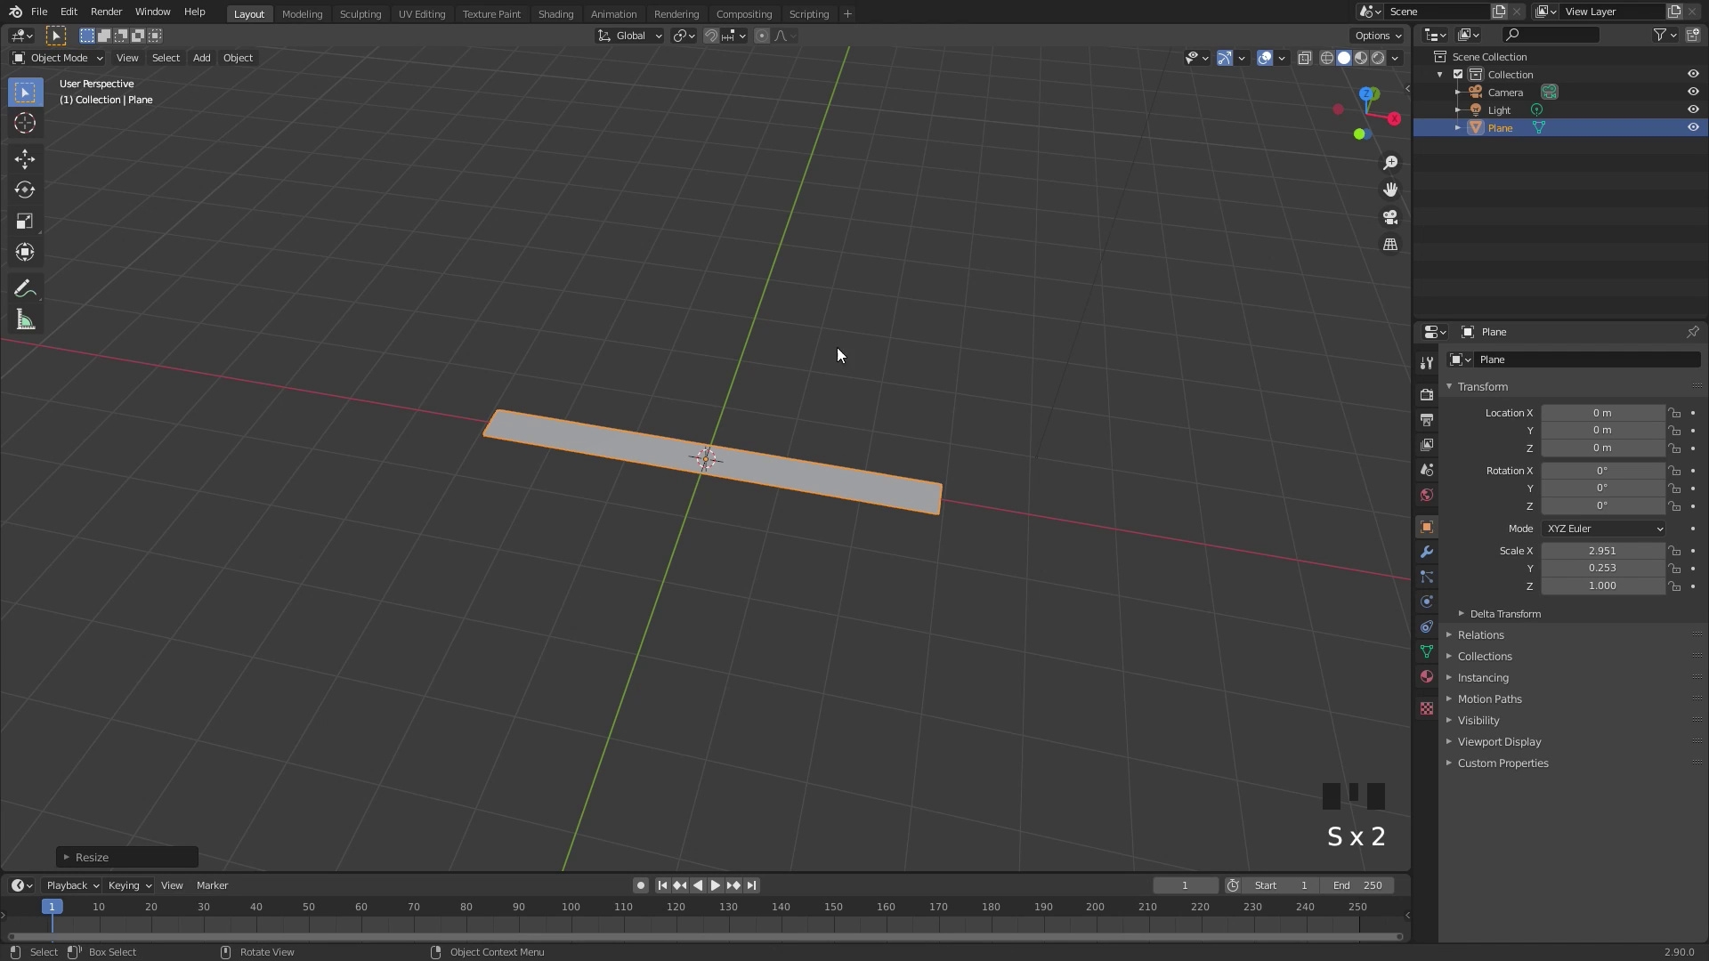
Apply Quick Smoke to the plane and view the scene from the front
{"action": "left_click_drag", "start_coordinate": [236, 62], "coordinate": [461, 535]}
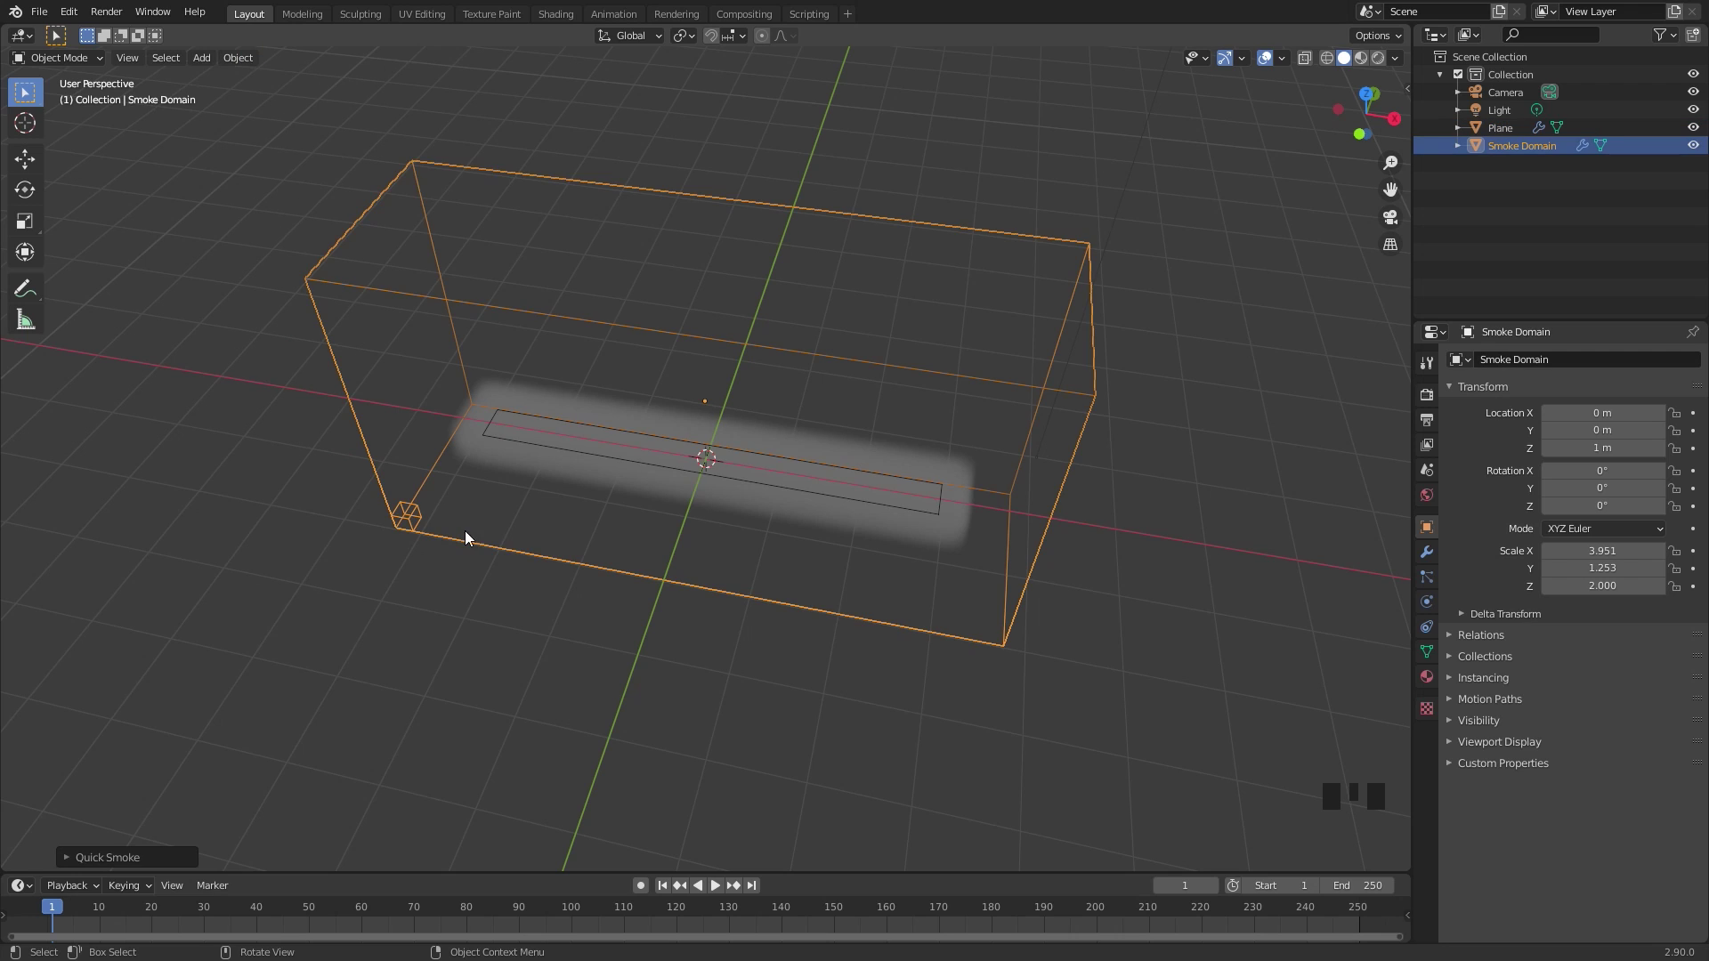
{"action": "left_click_drag", "start_coordinate": [755, 507], "coordinate": [819, 370]}
{"action": "key", "text": "KP_1"}
Raise the Smoke Domain box upward along Z above the plane
{"action": "key", "text": "s"}
{"action": "key", "text": "g"}
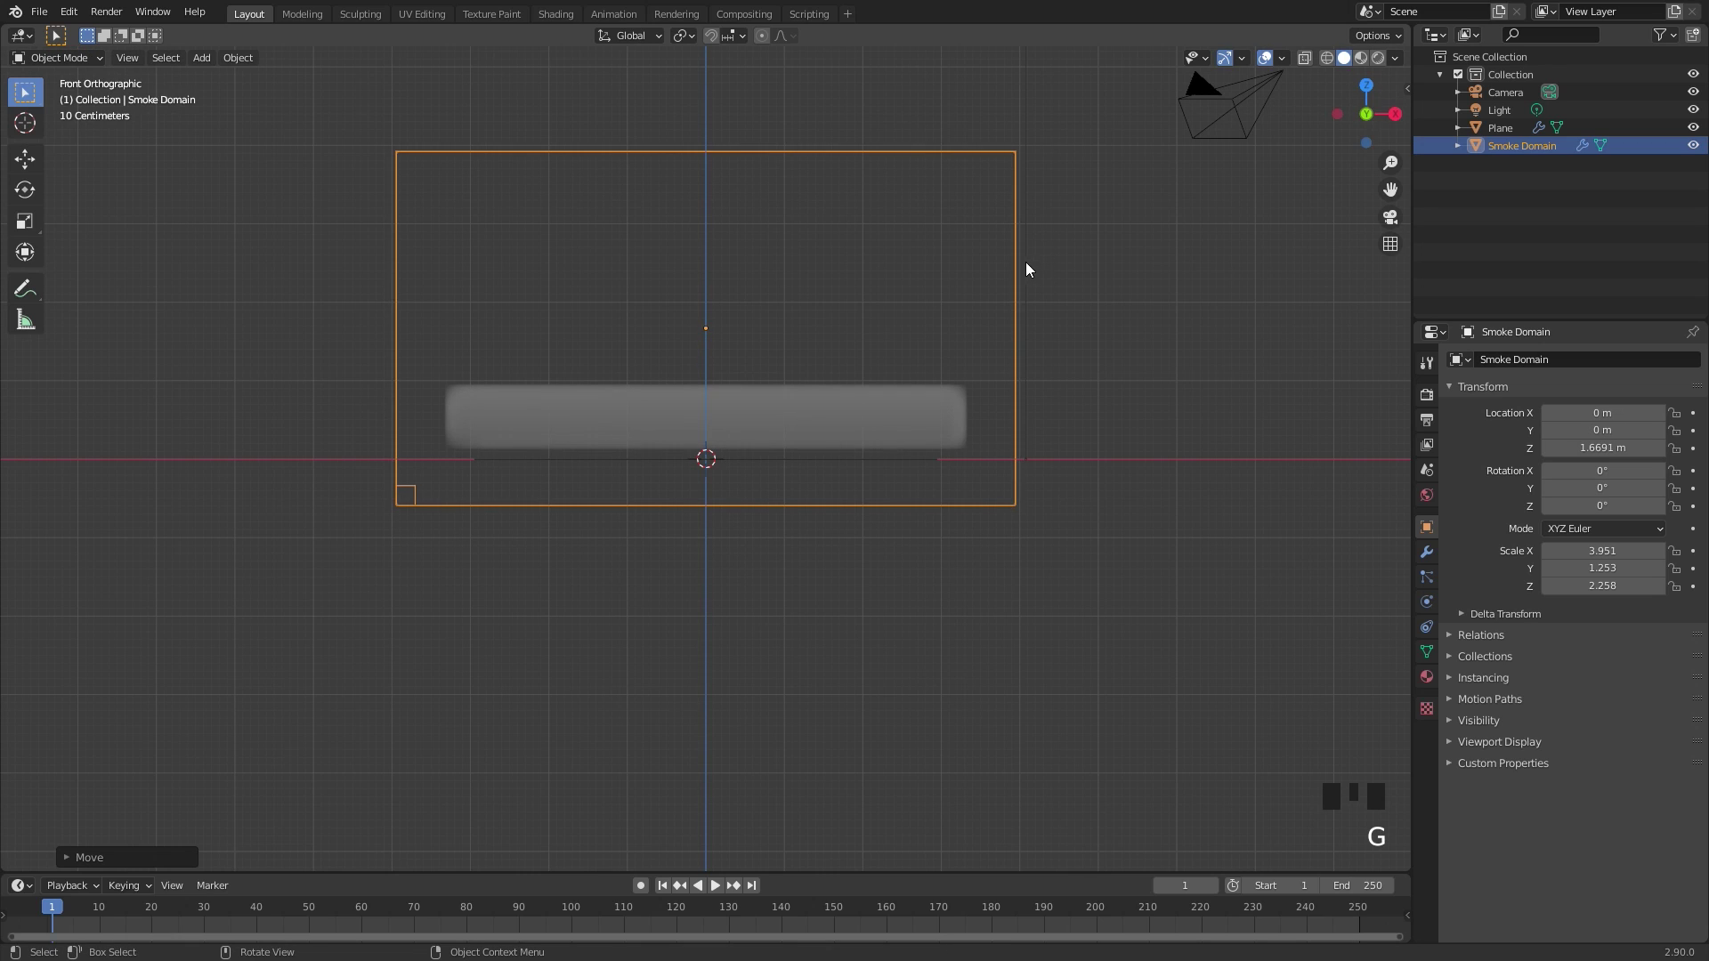
{"action": "scroll", "scroll_direction": "up", "scroll_amount": 3}
{"action": "left_click_drag", "start_coordinate": [997, 337], "coordinate": [1098, 372]}
Shrink the domain slightly and set its gas vorticity to 0.1 and fire vorticity 0.6
{"action": "key", "text": "s"}
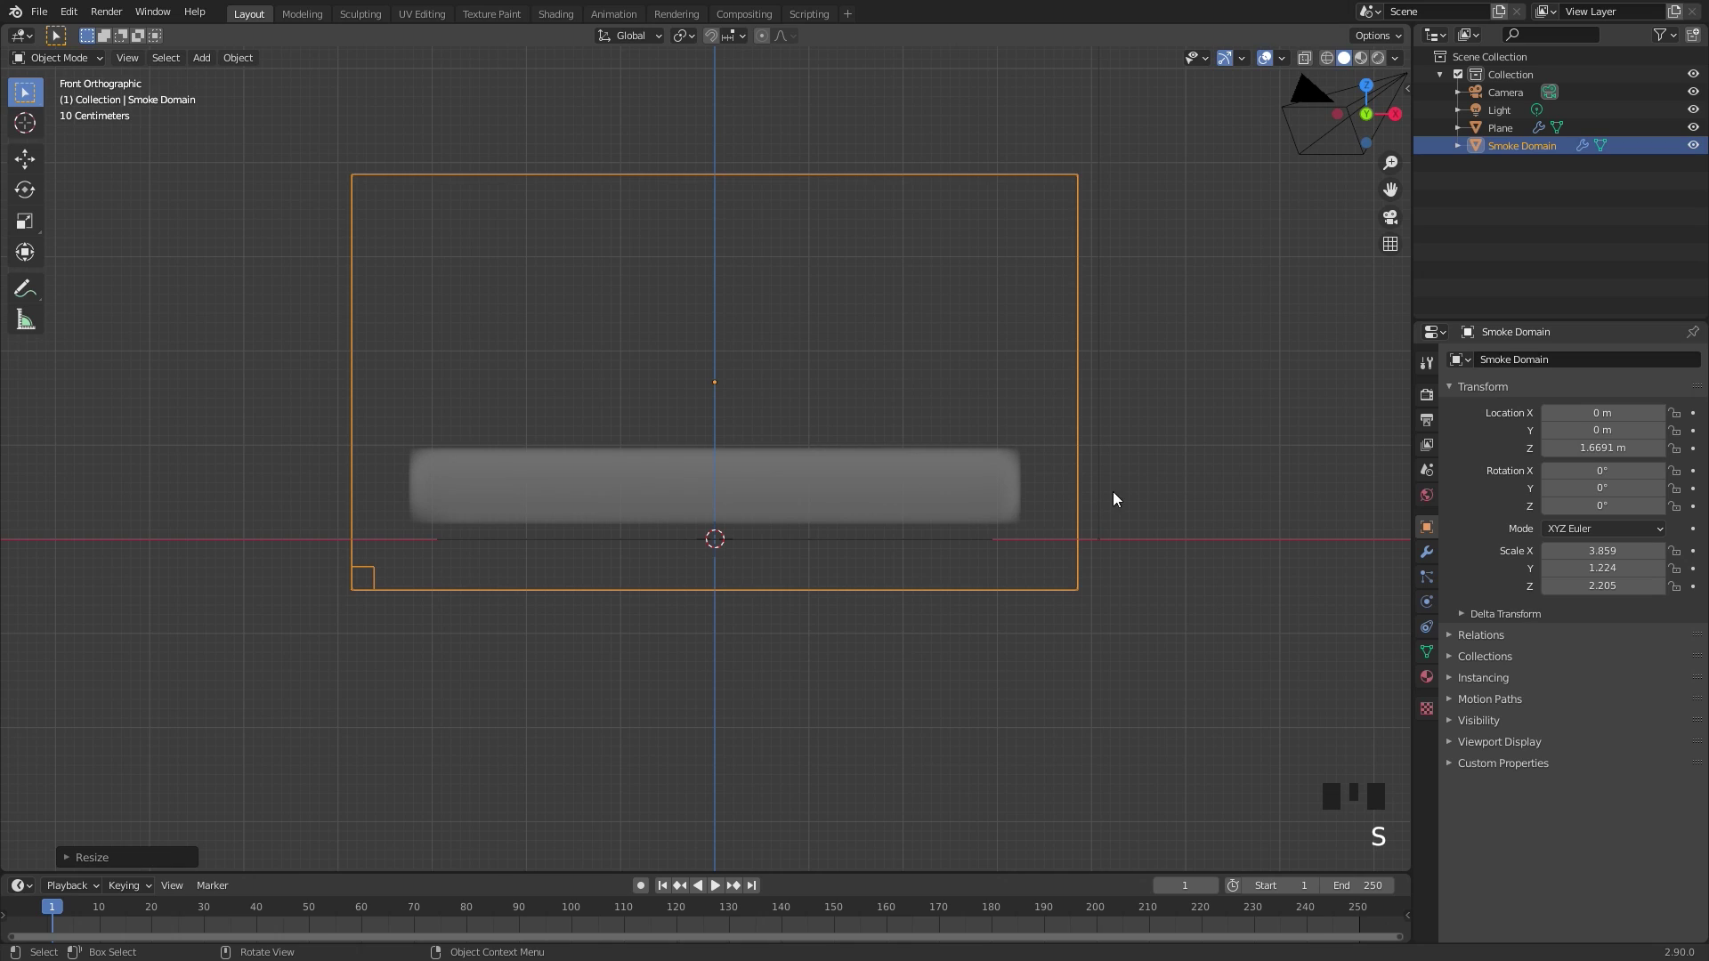
{"action": "left_click", "coordinate": [1429, 607]}
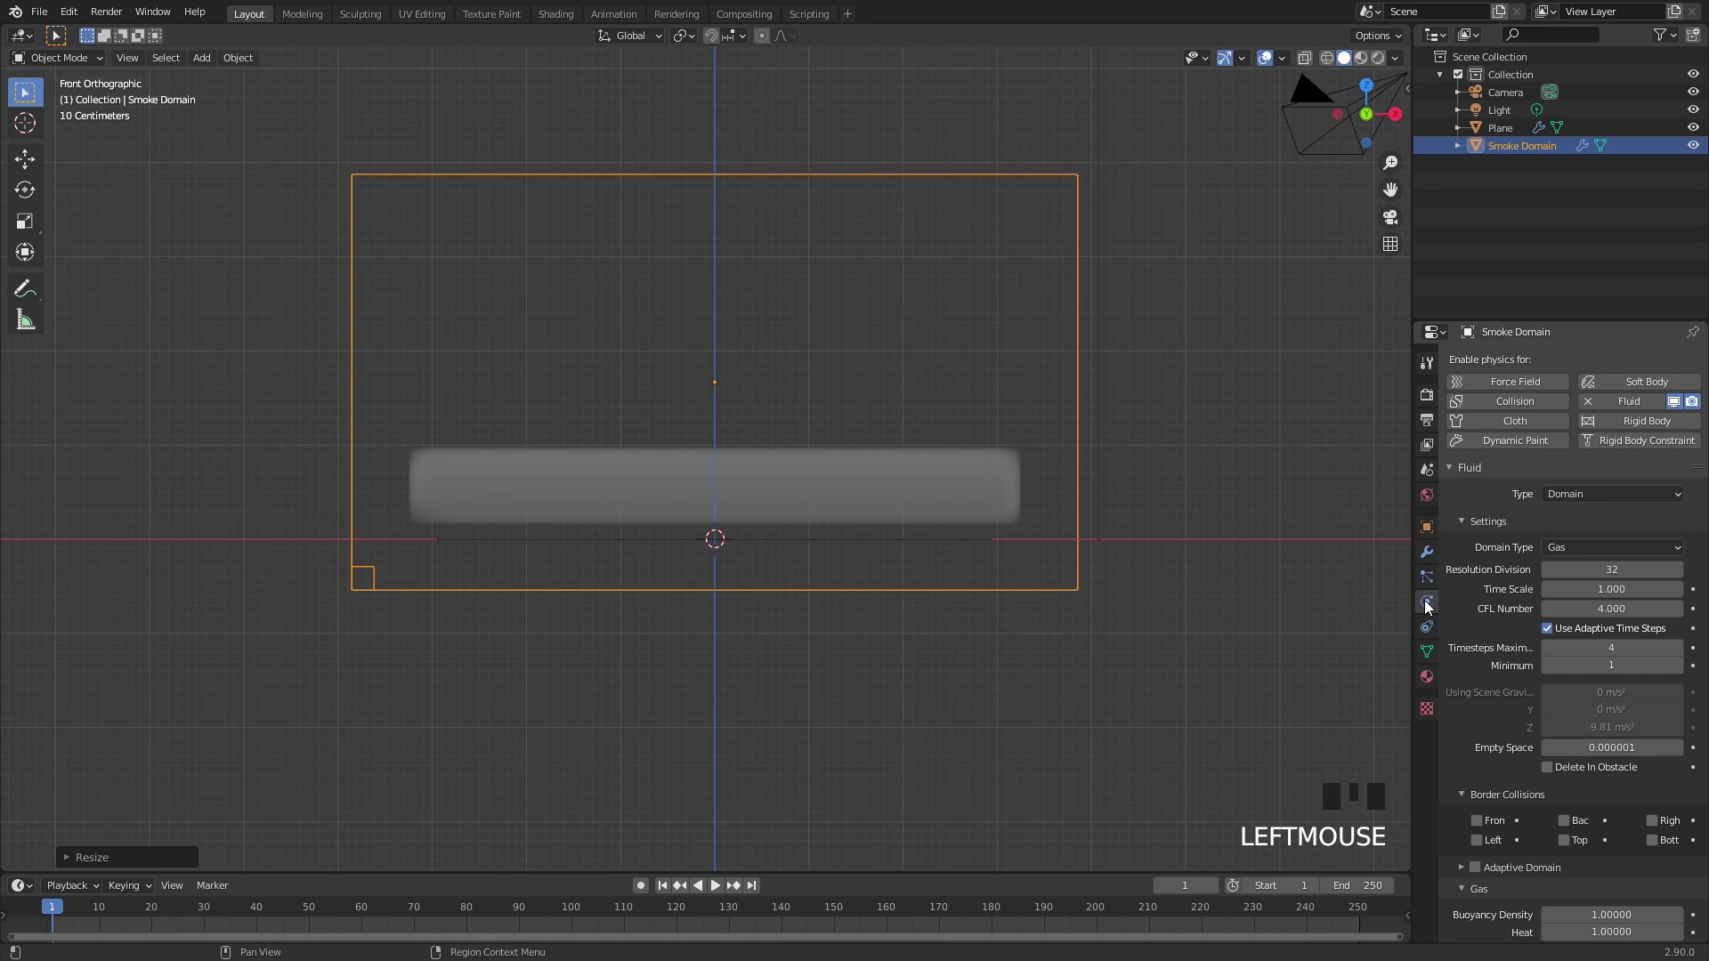
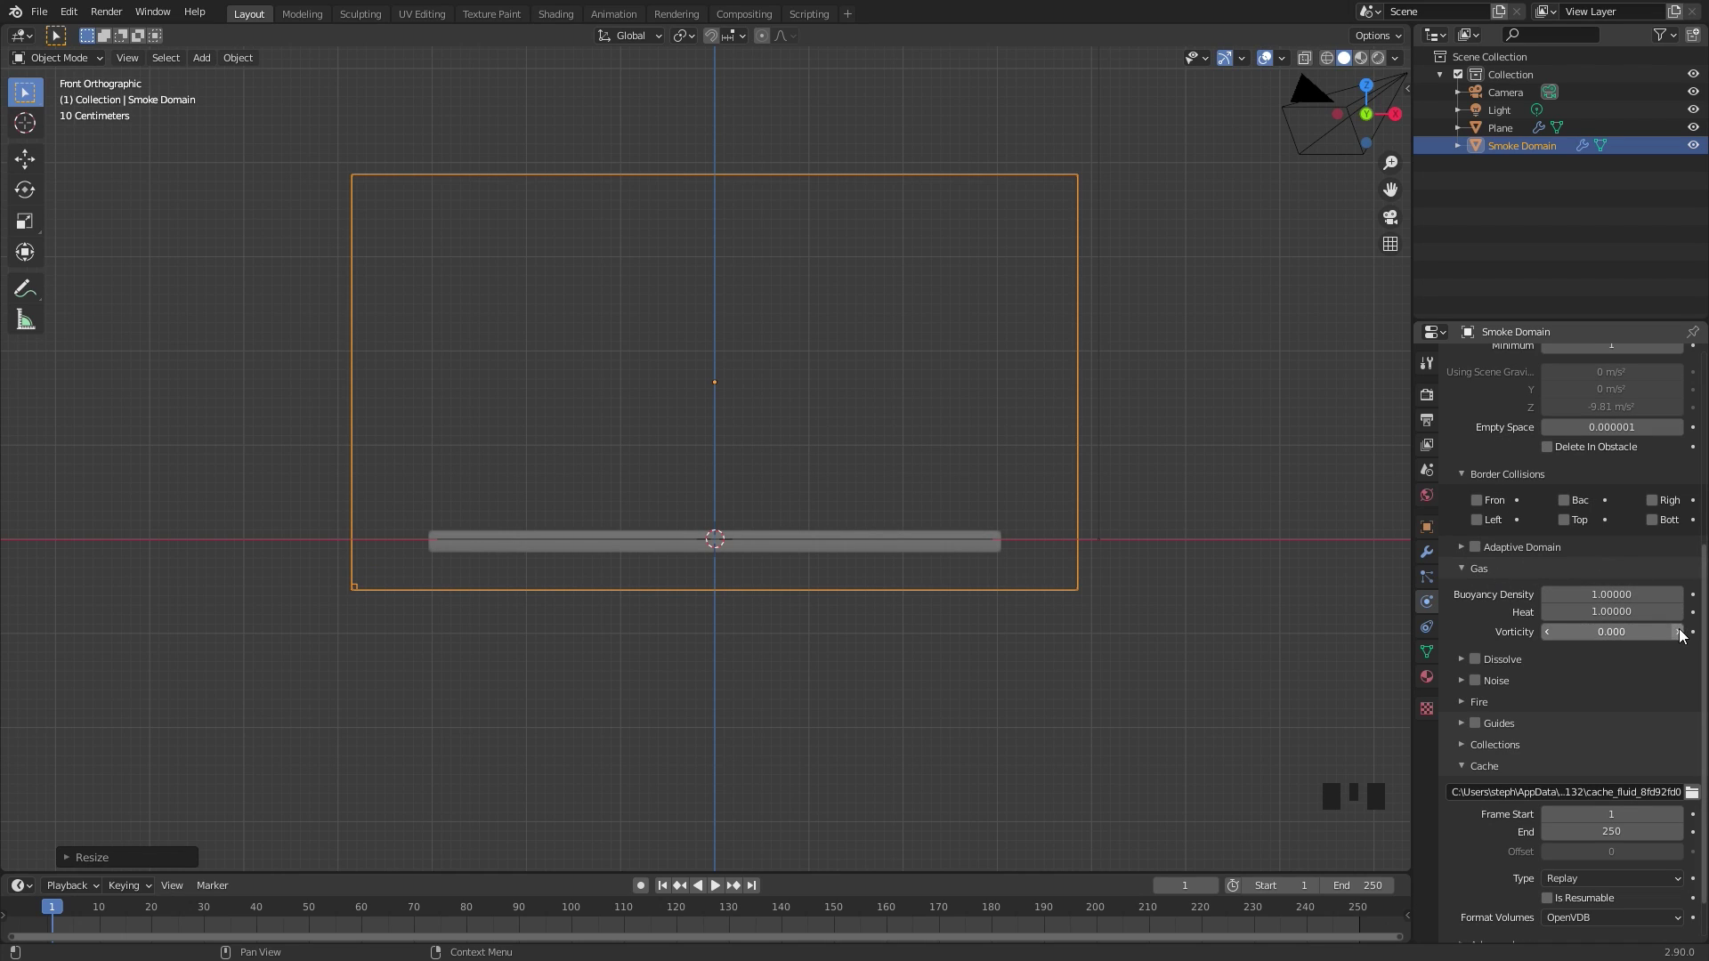
{"action": "left_click_drag", "start_coordinate": [1680, 634], "coordinate": [1576, 696]}
{"action": "left_click_drag", "start_coordinate": [1484, 705], "coordinate": [1600, 655]}
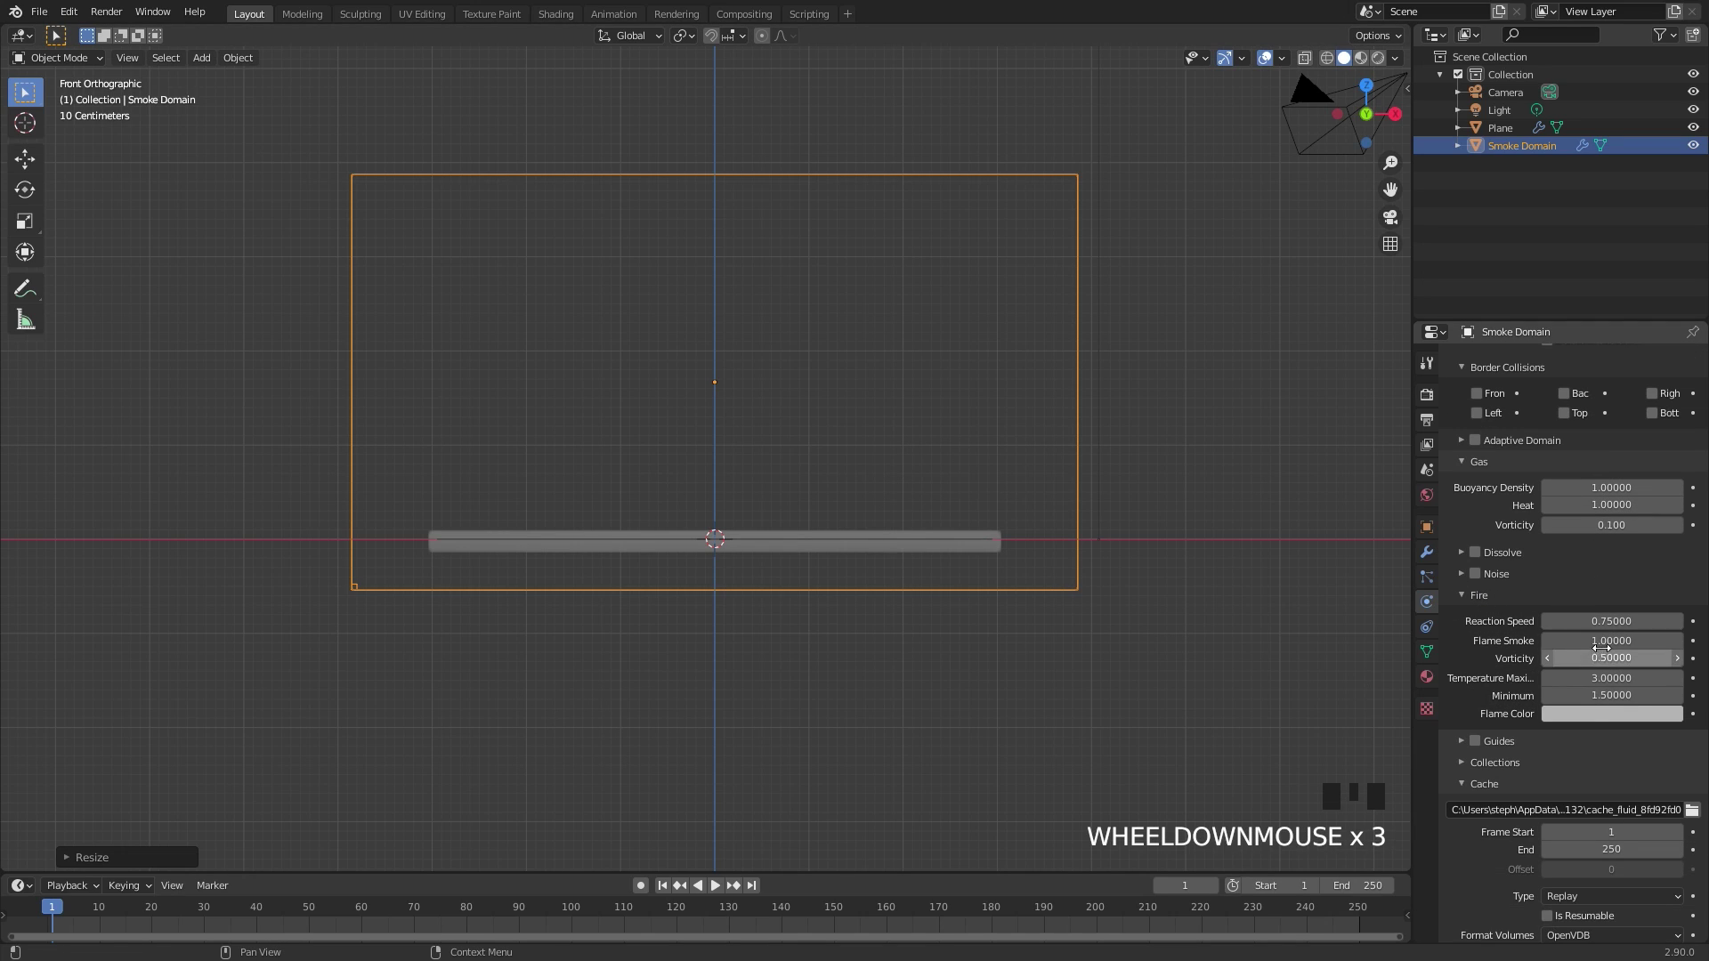
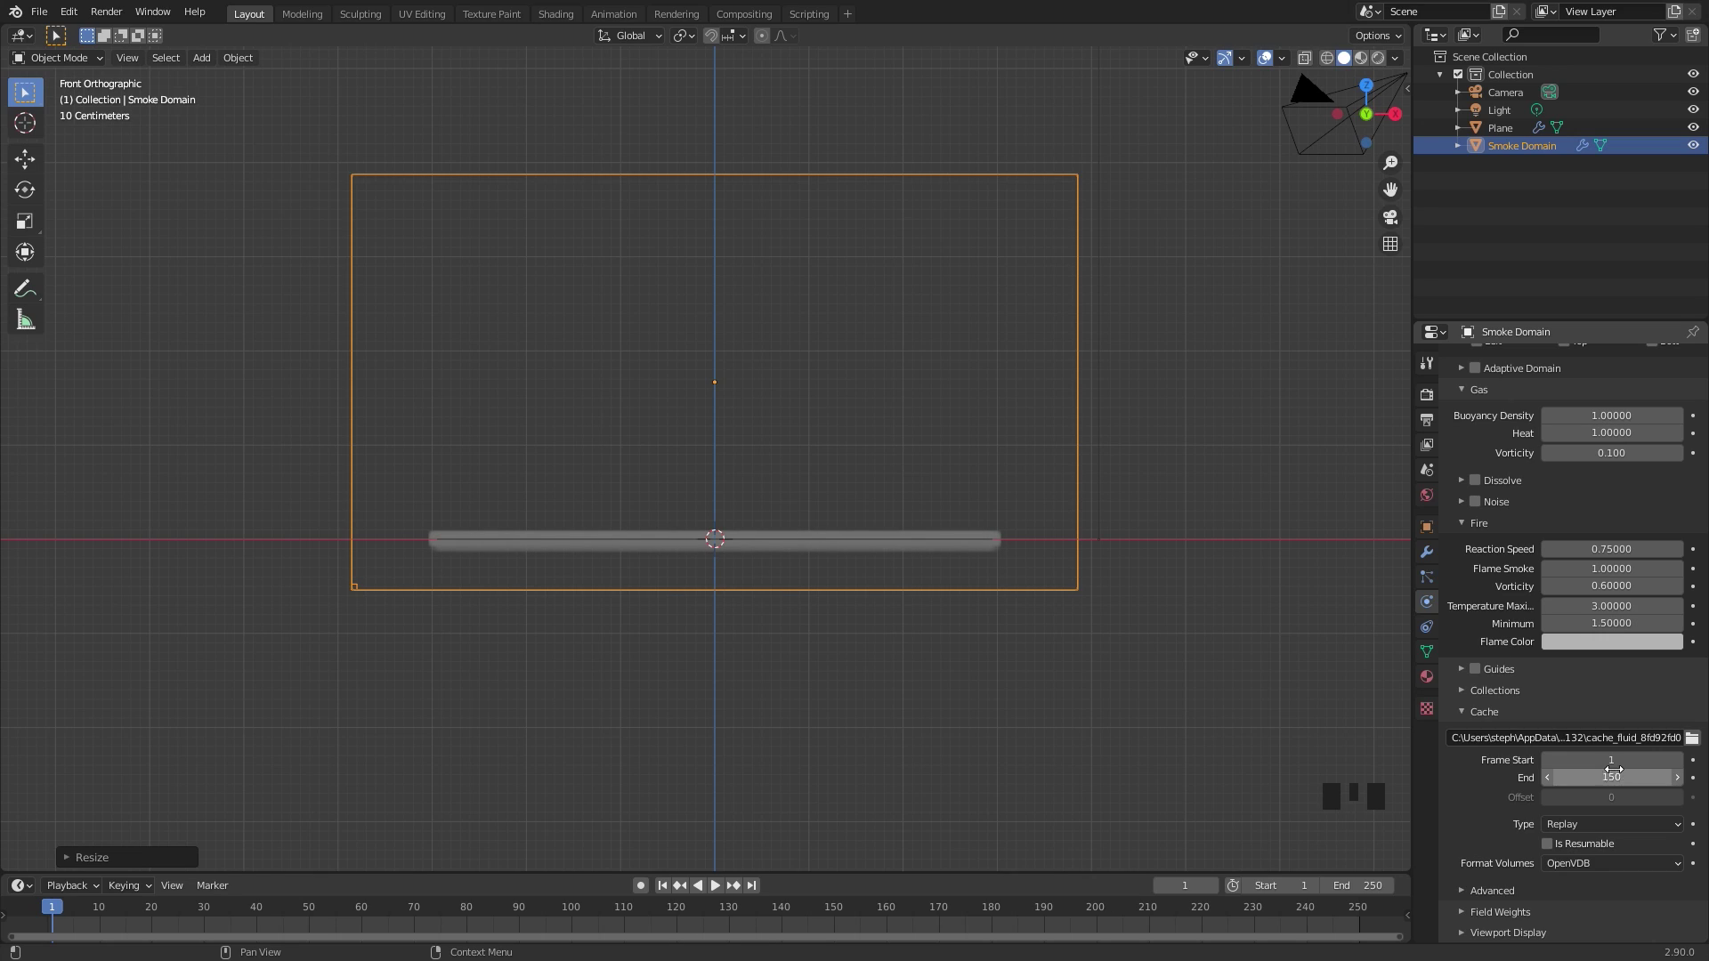
Set the domain temperature maximum to 3.0 and minimum to 1.5
{"action": "left_click_drag", "start_coordinate": [1564, 826], "coordinate": [1542, 873]}
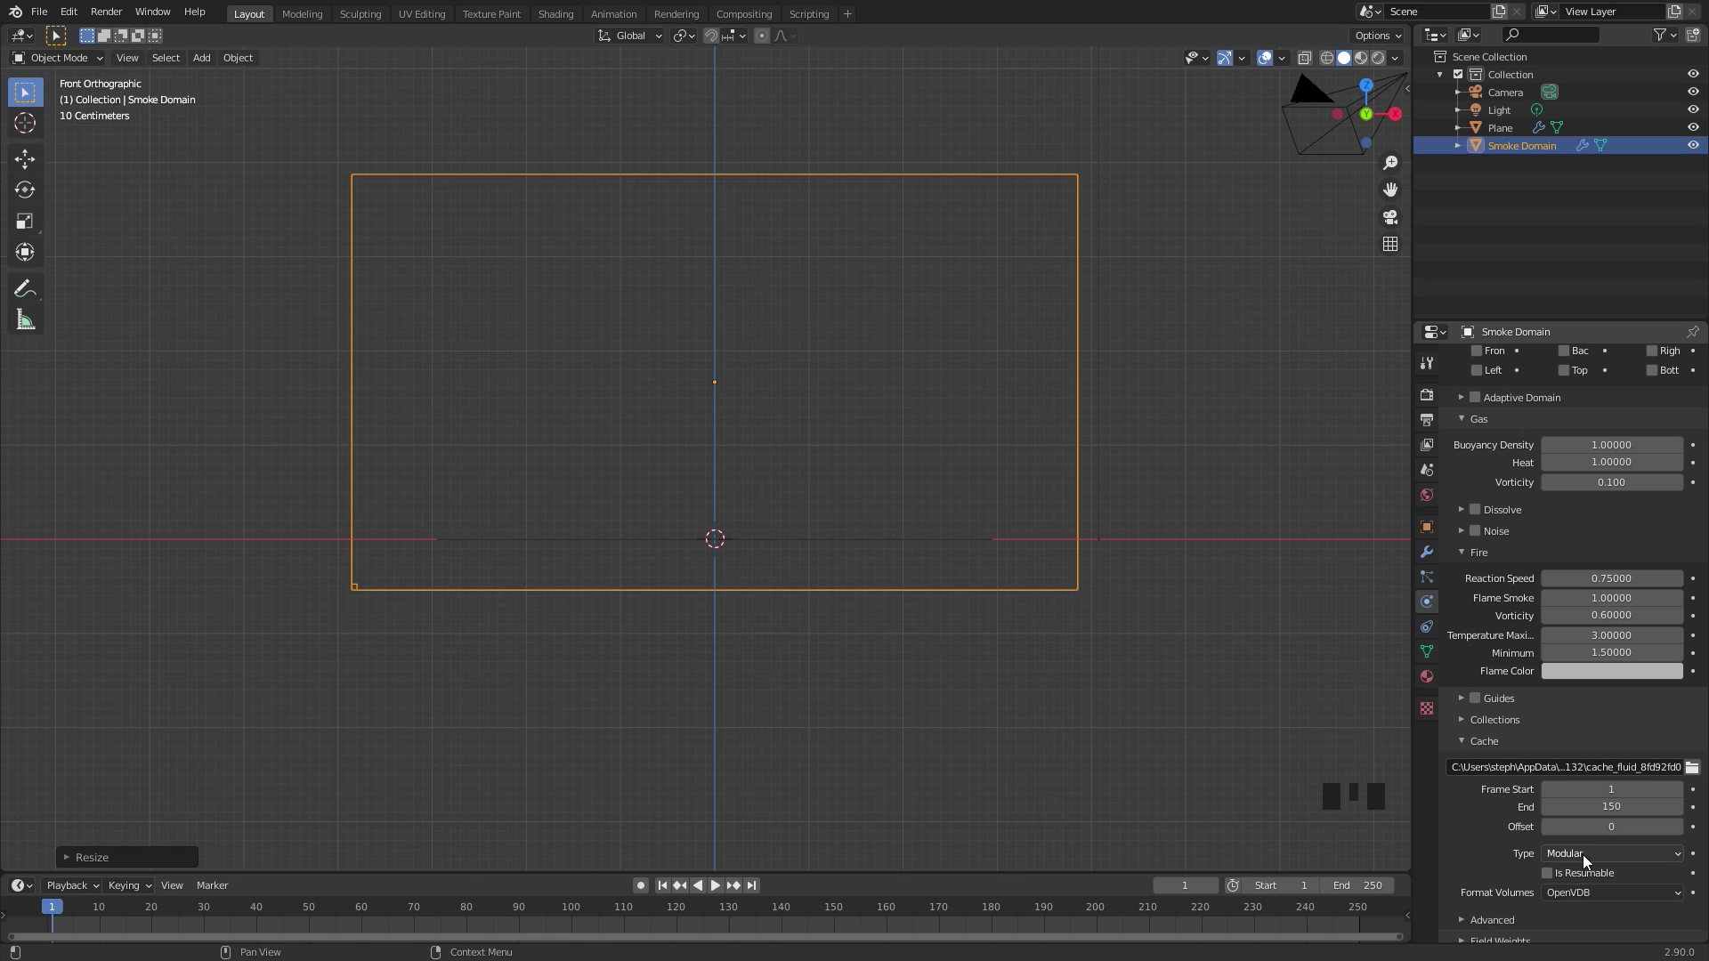
{"action": "left_click", "coordinate": [1550, 877]}
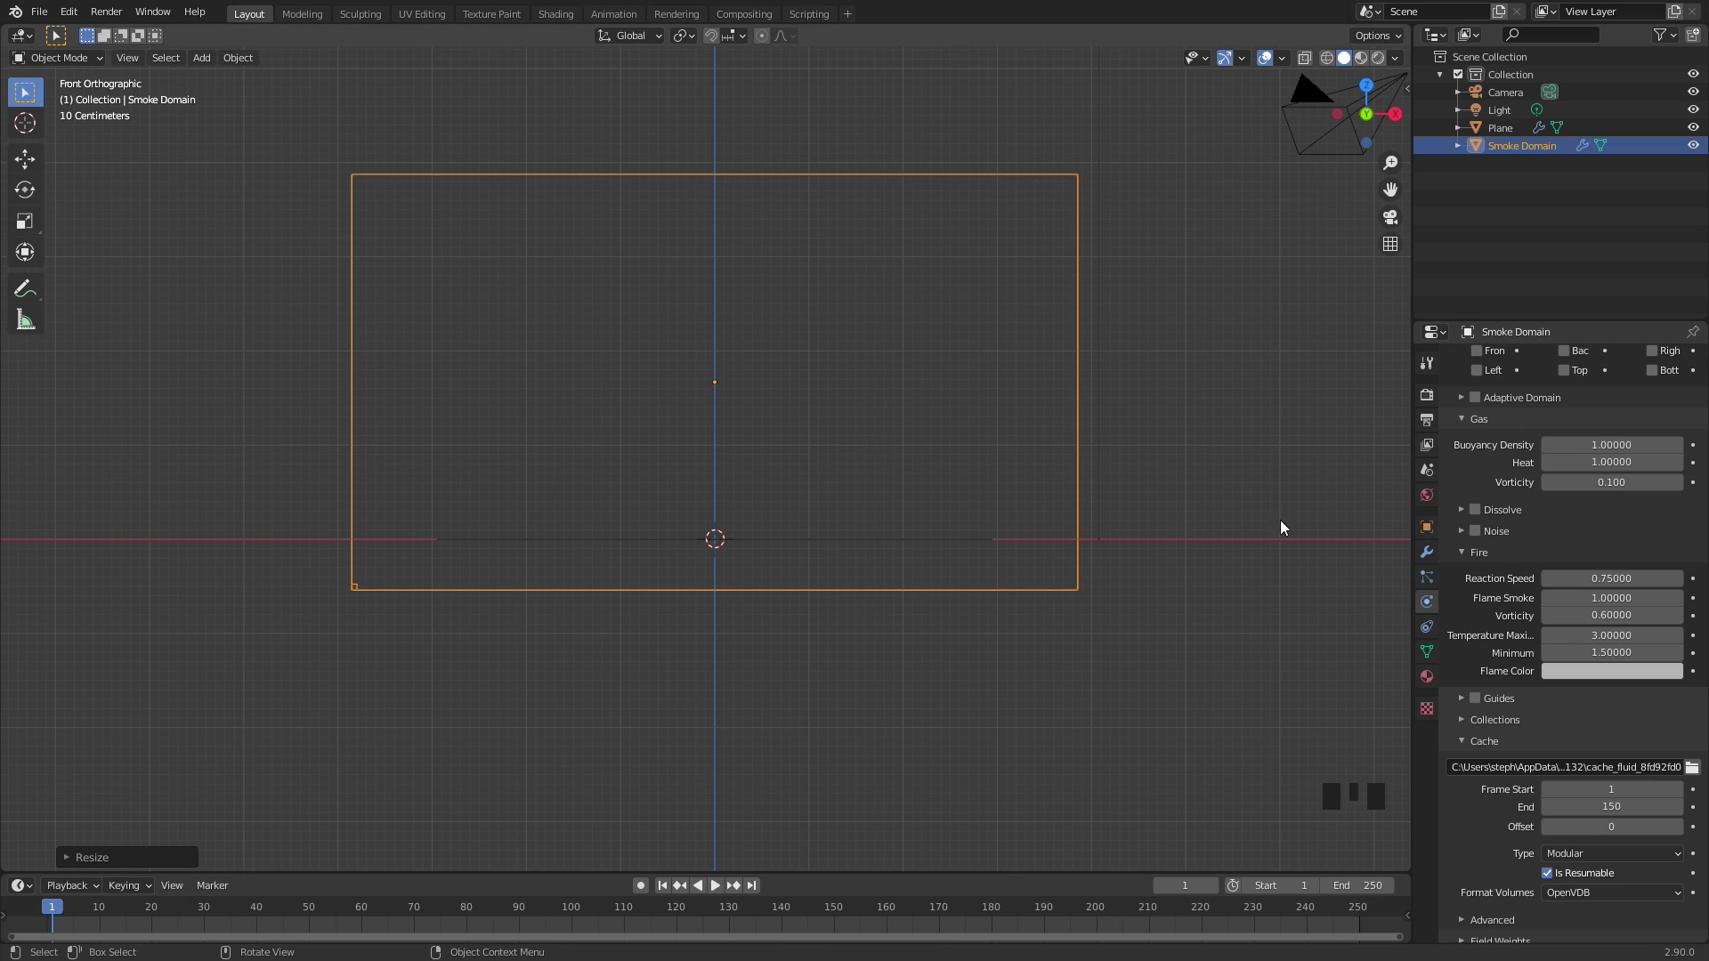
Set the plane's flow type to Fire with fuel 2.0 and enable texture emission
{"action": "left_click", "coordinate": [846, 542]}
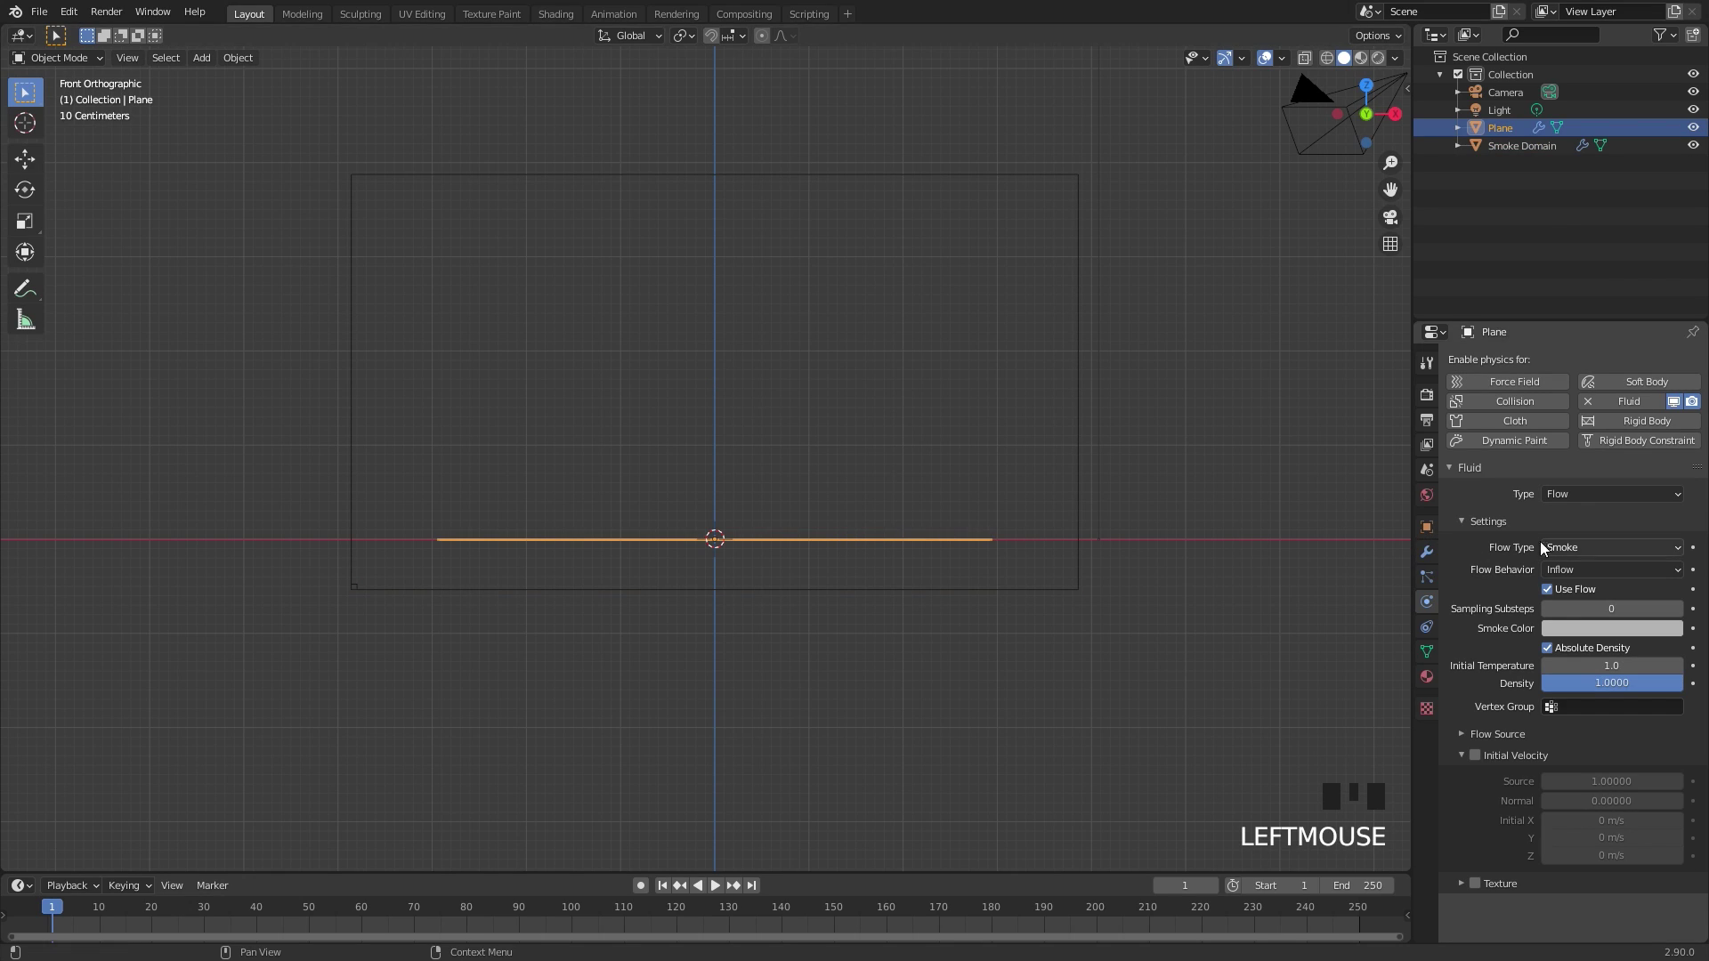
{"action": "left_click_drag", "start_coordinate": [1609, 552], "coordinate": [1474, 641]}
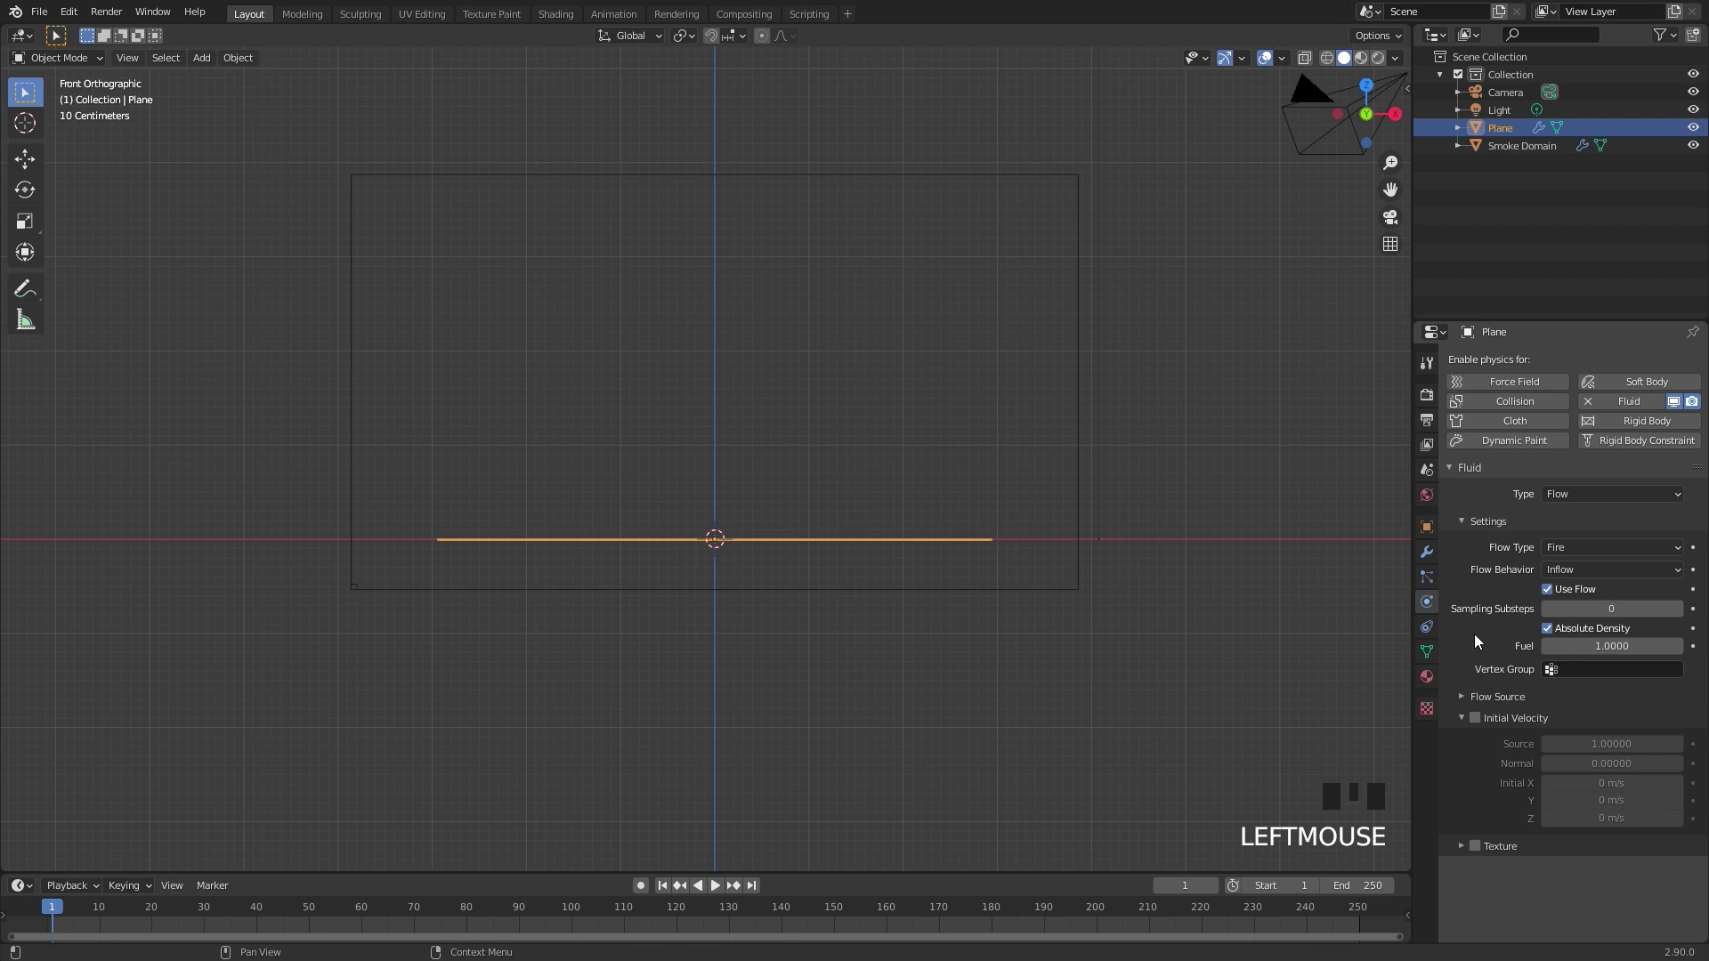
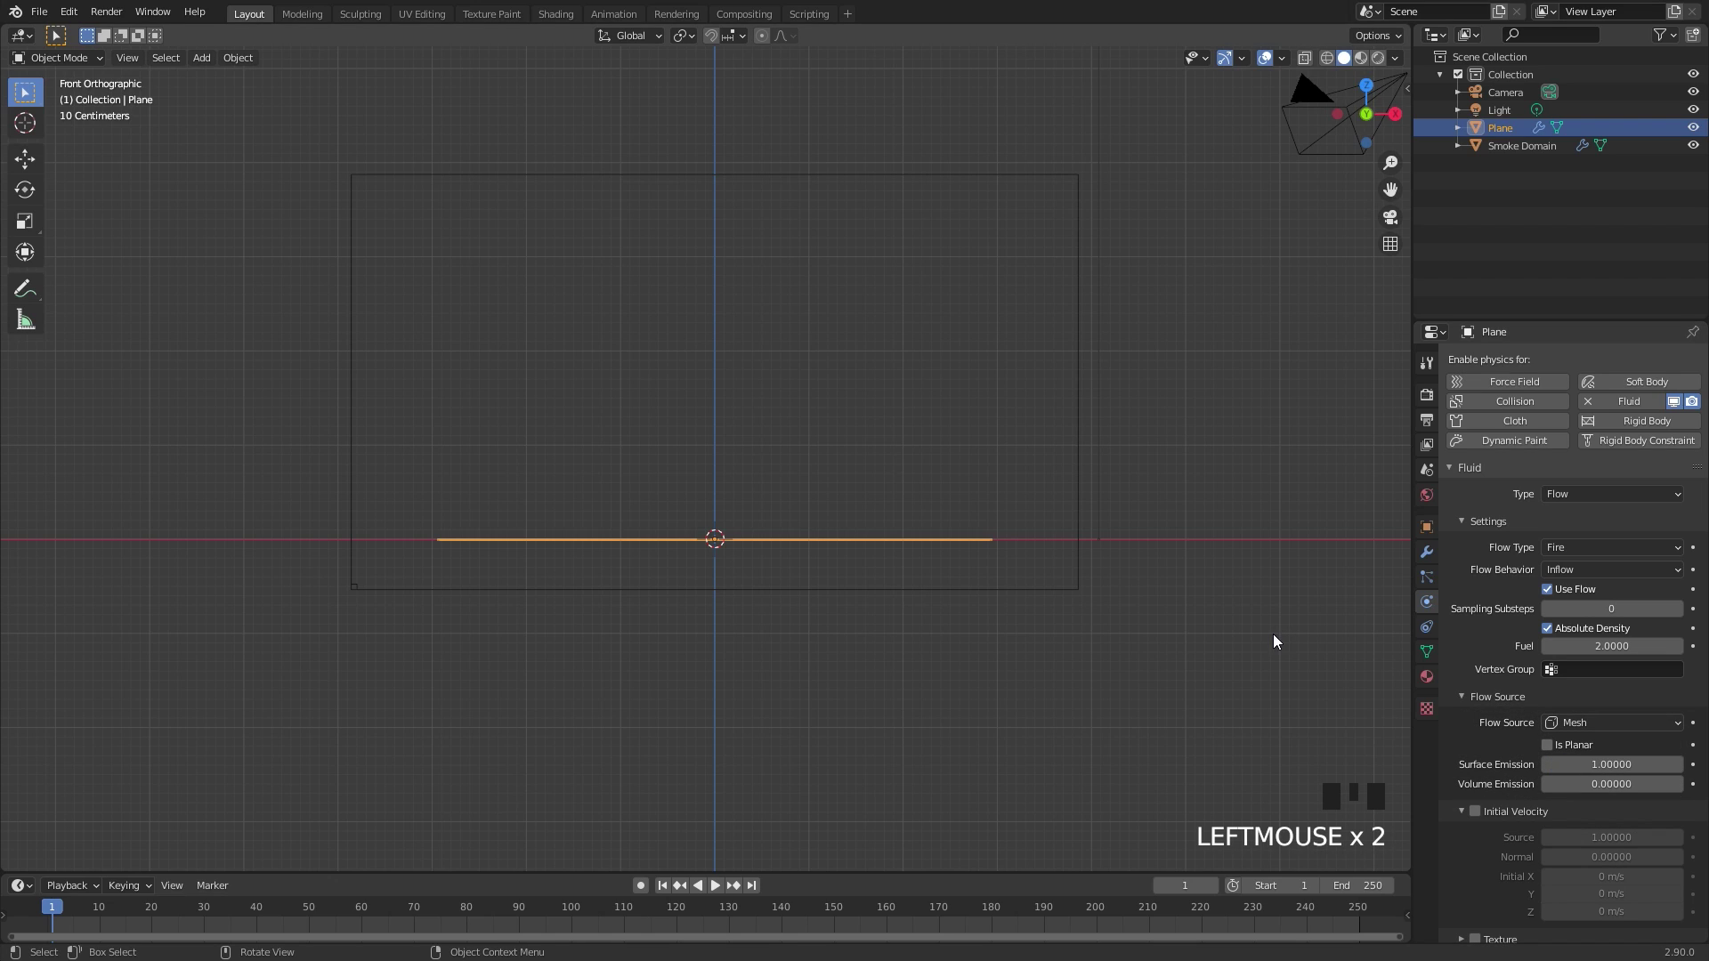
{"action": "scroll", "scroll_direction": "down", "scroll_amount": 3}
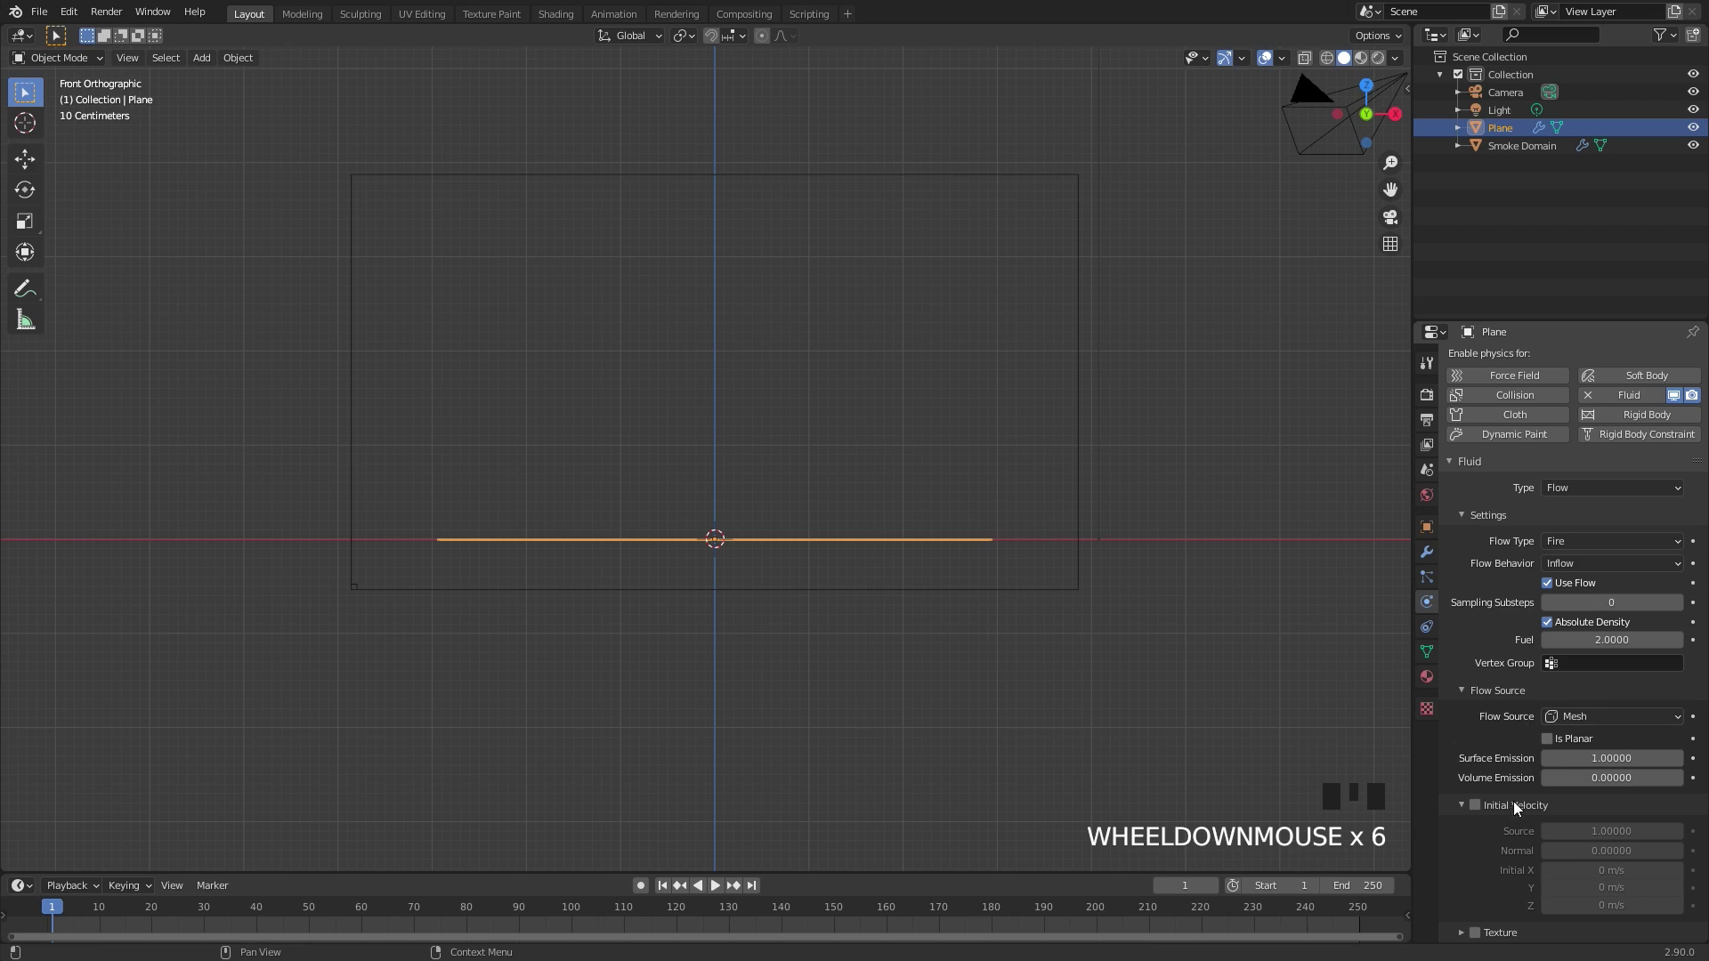
{"action": "left_click", "coordinate": [1482, 940]}
Create a new Clouds noise texture for the flow's emission
{"action": "scroll", "scroll_direction": "down", "scroll_amount": 3}
{"action": "left_click_drag", "start_coordinate": [1496, 939], "coordinate": [1611, 723]}
{"action": "scroll", "scroll_direction": "down", "scroll_amount": 3}
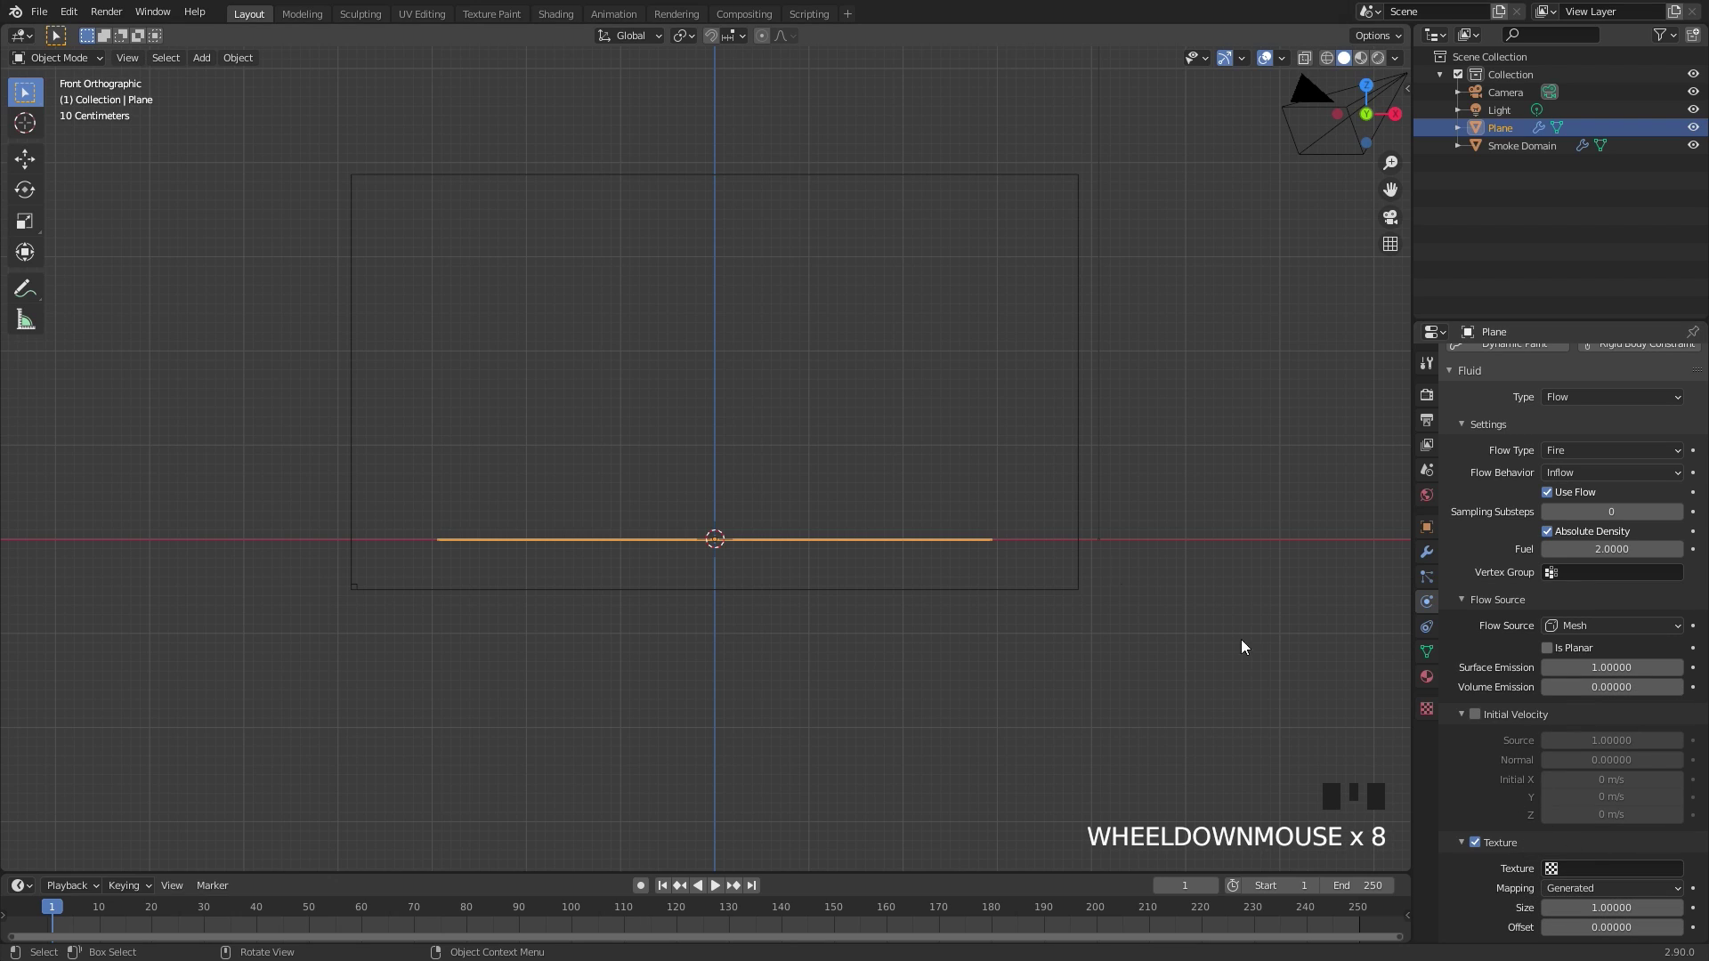
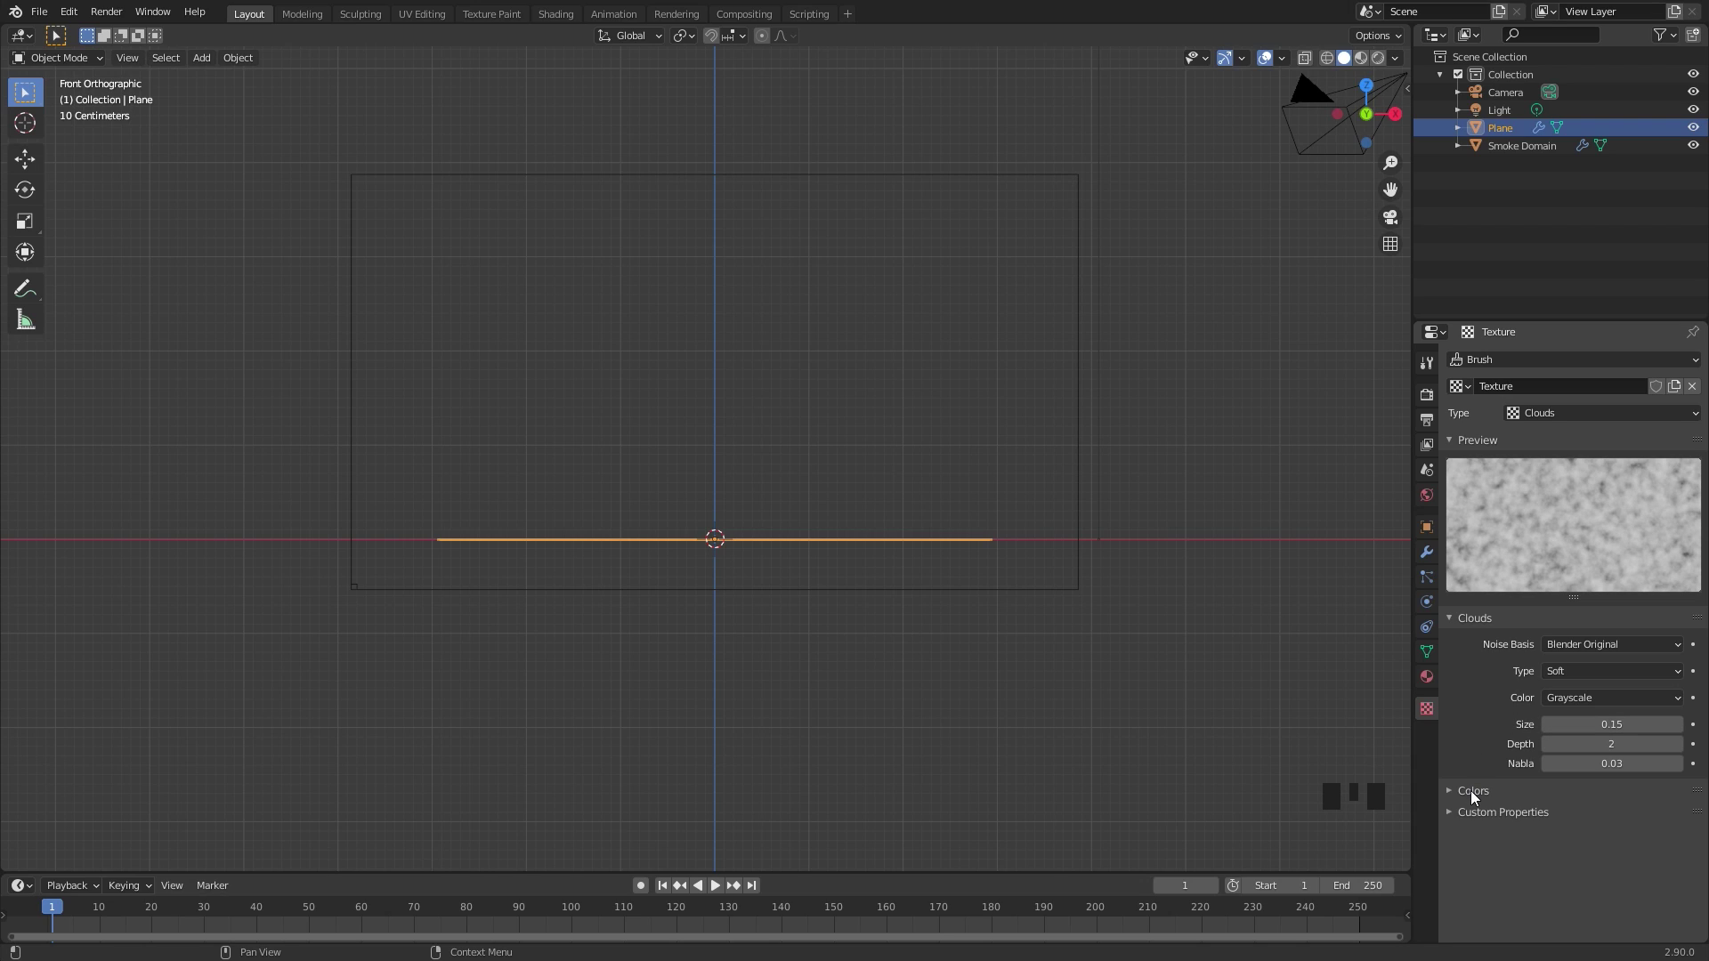
Make the Clouds texture Soft with high contrast, then return to the plane's fire flow settings
{"action": "left_click_drag", "start_coordinate": [1474, 799], "coordinate": [1225, 635]}
{"action": "scroll", "scroll_direction": "down", "scroll_amount": 3}
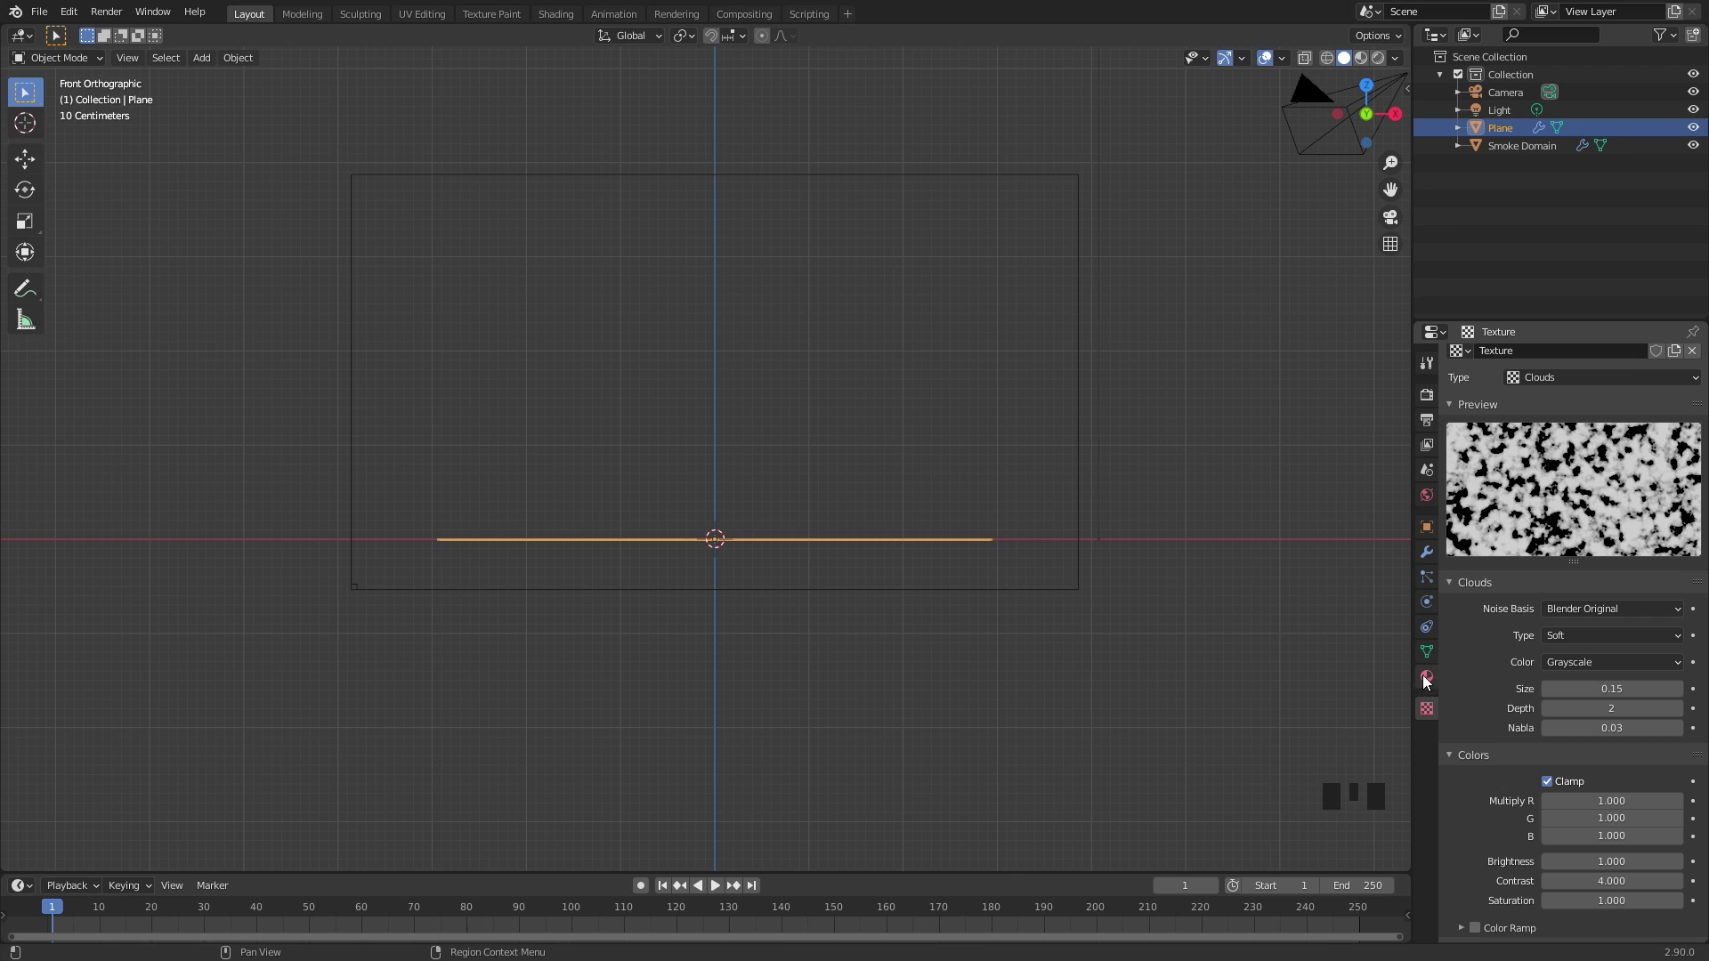
{"action": "left_click", "coordinate": [1436, 604]}
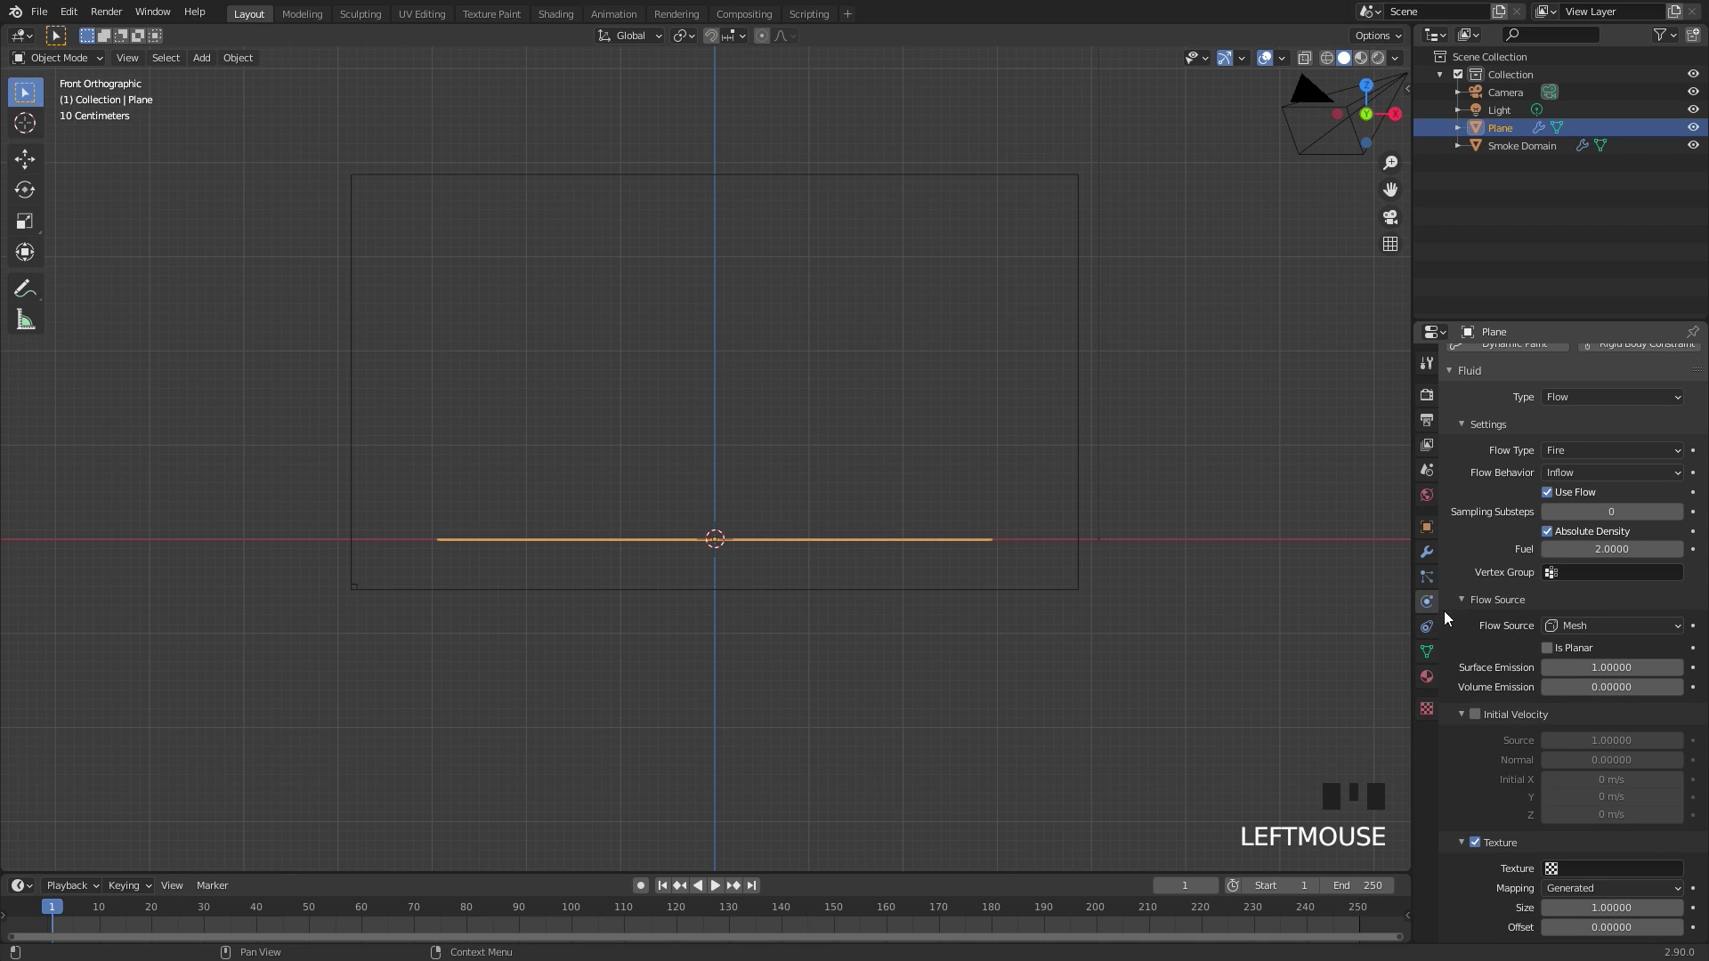
{"action": "left_click_drag", "start_coordinate": [1595, 874], "coordinate": [1539, 691]}
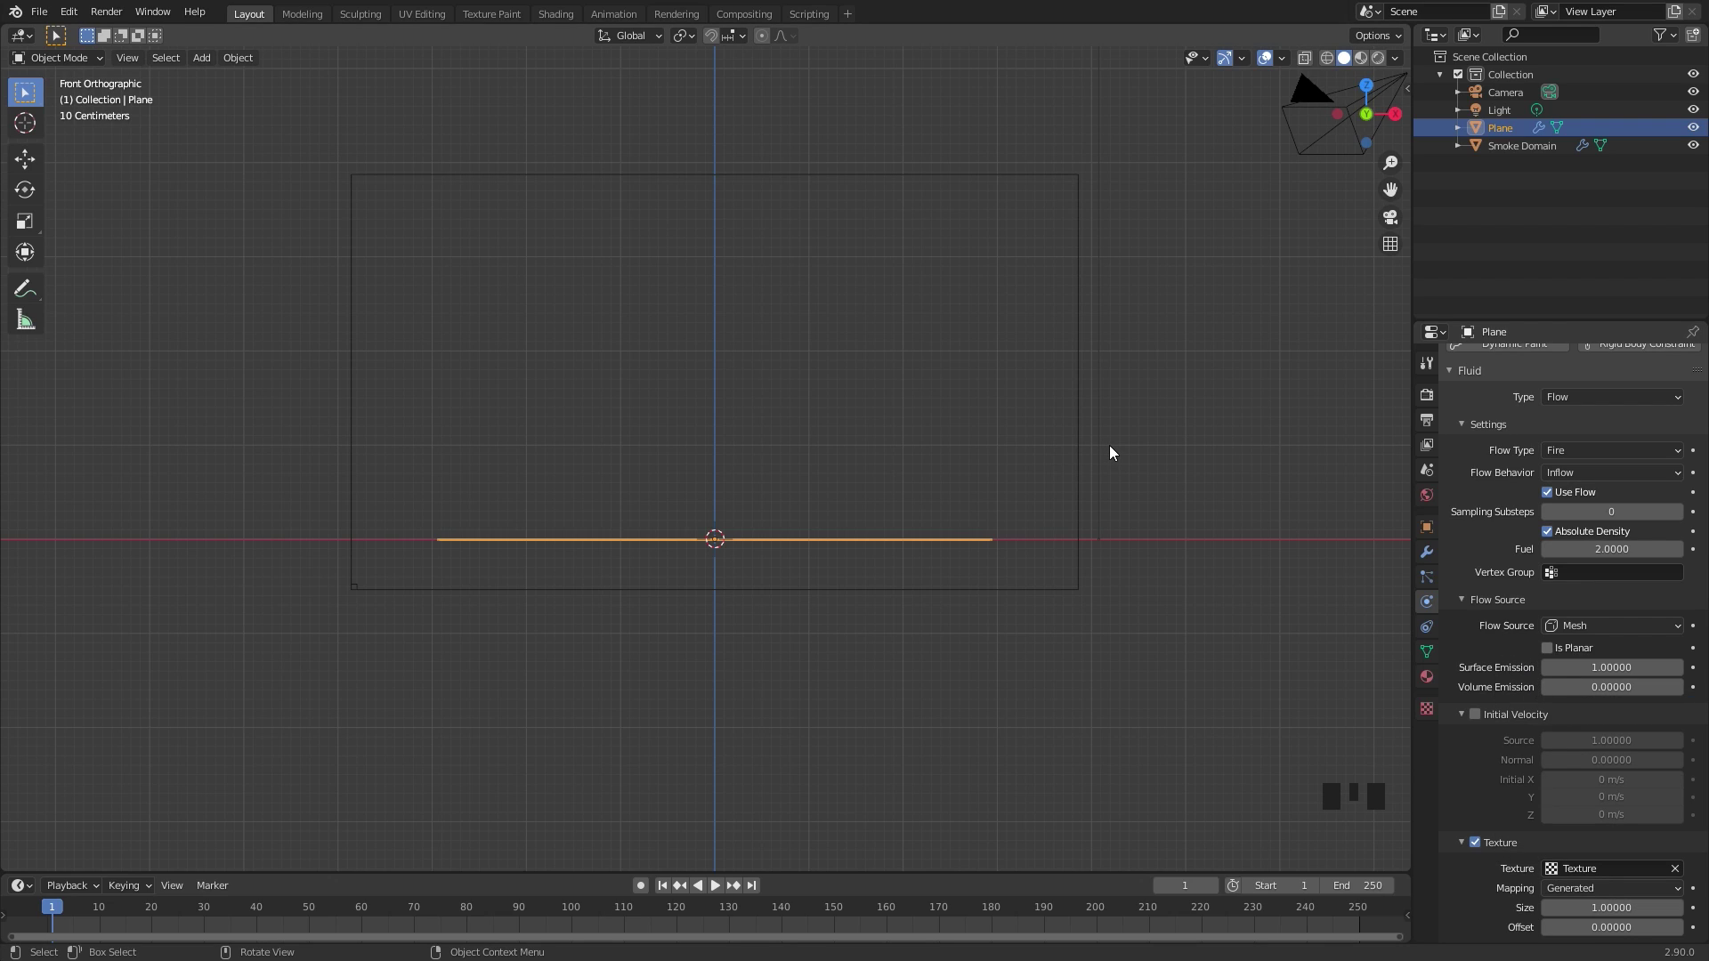
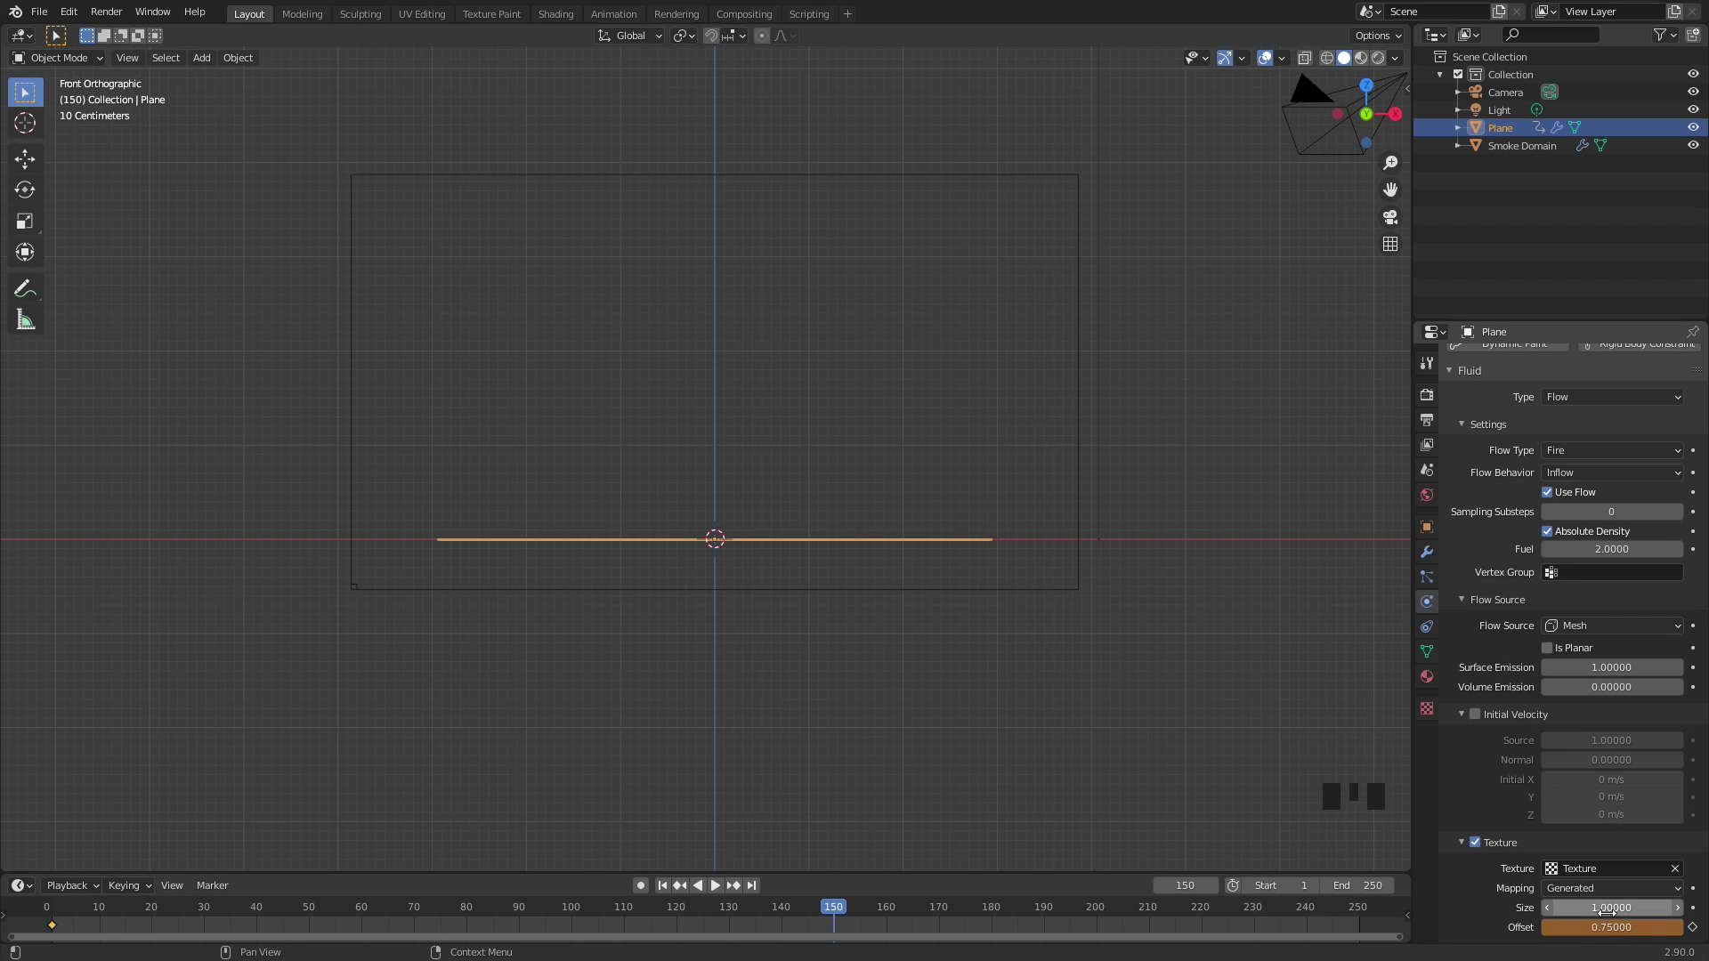
Keyframe the texture offset at 0.75 on frame 150
{"action": "left_click", "coordinate": [1700, 937]}
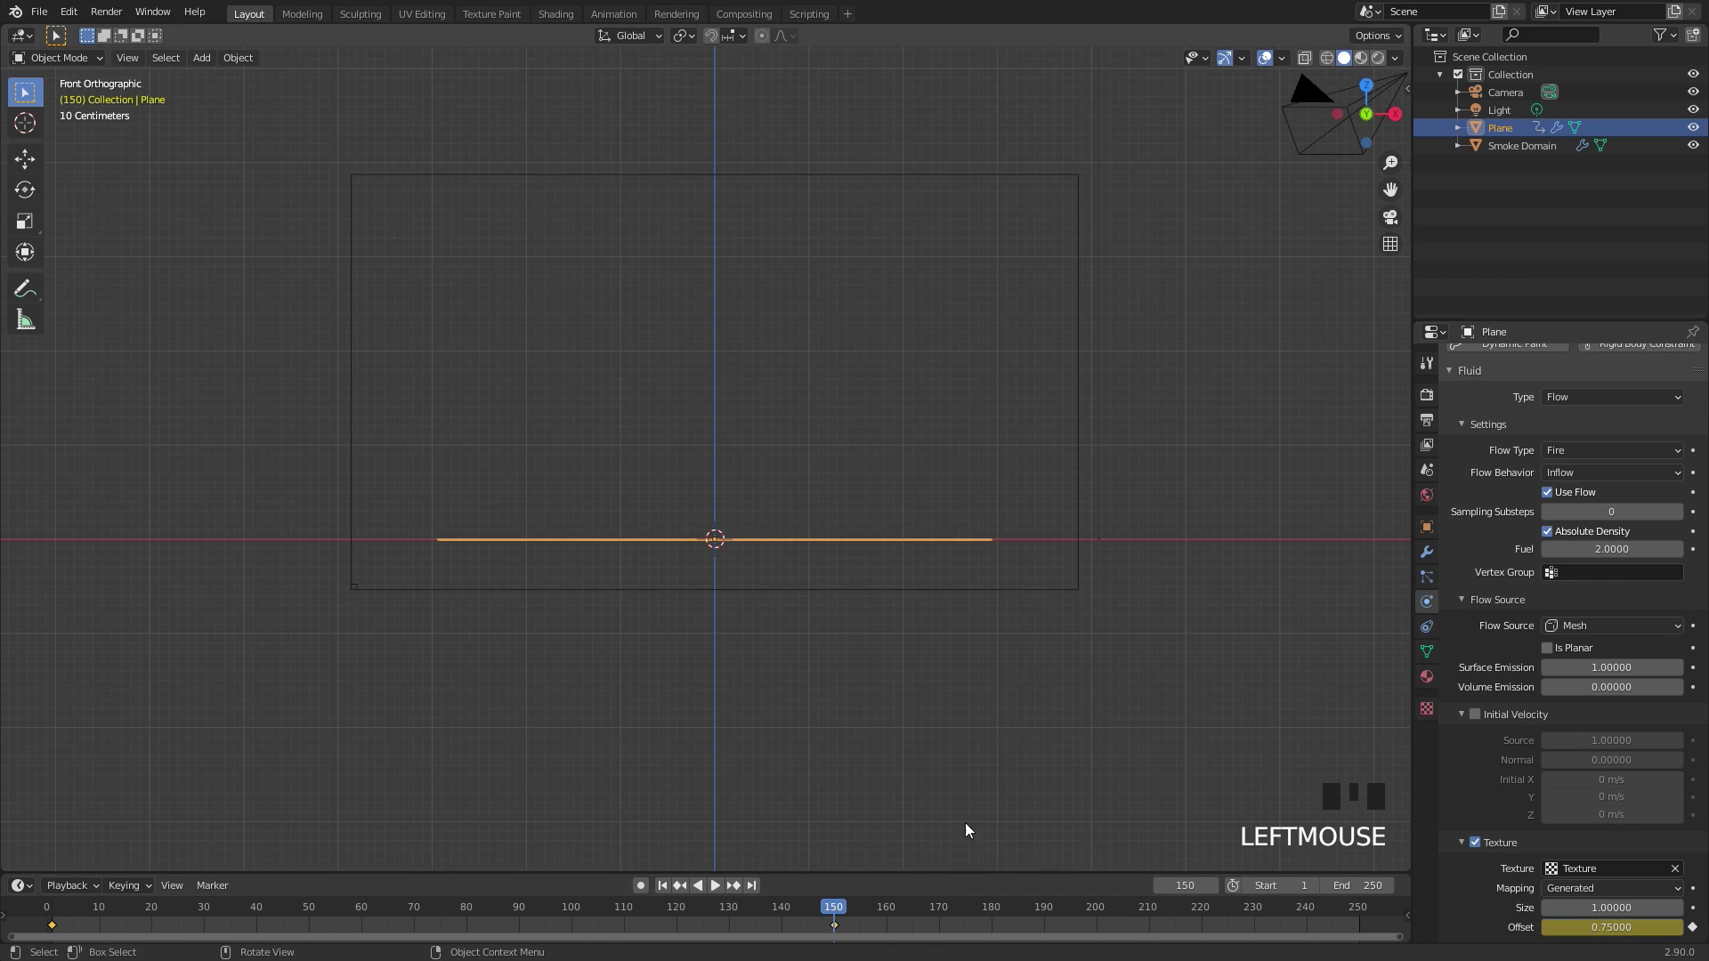
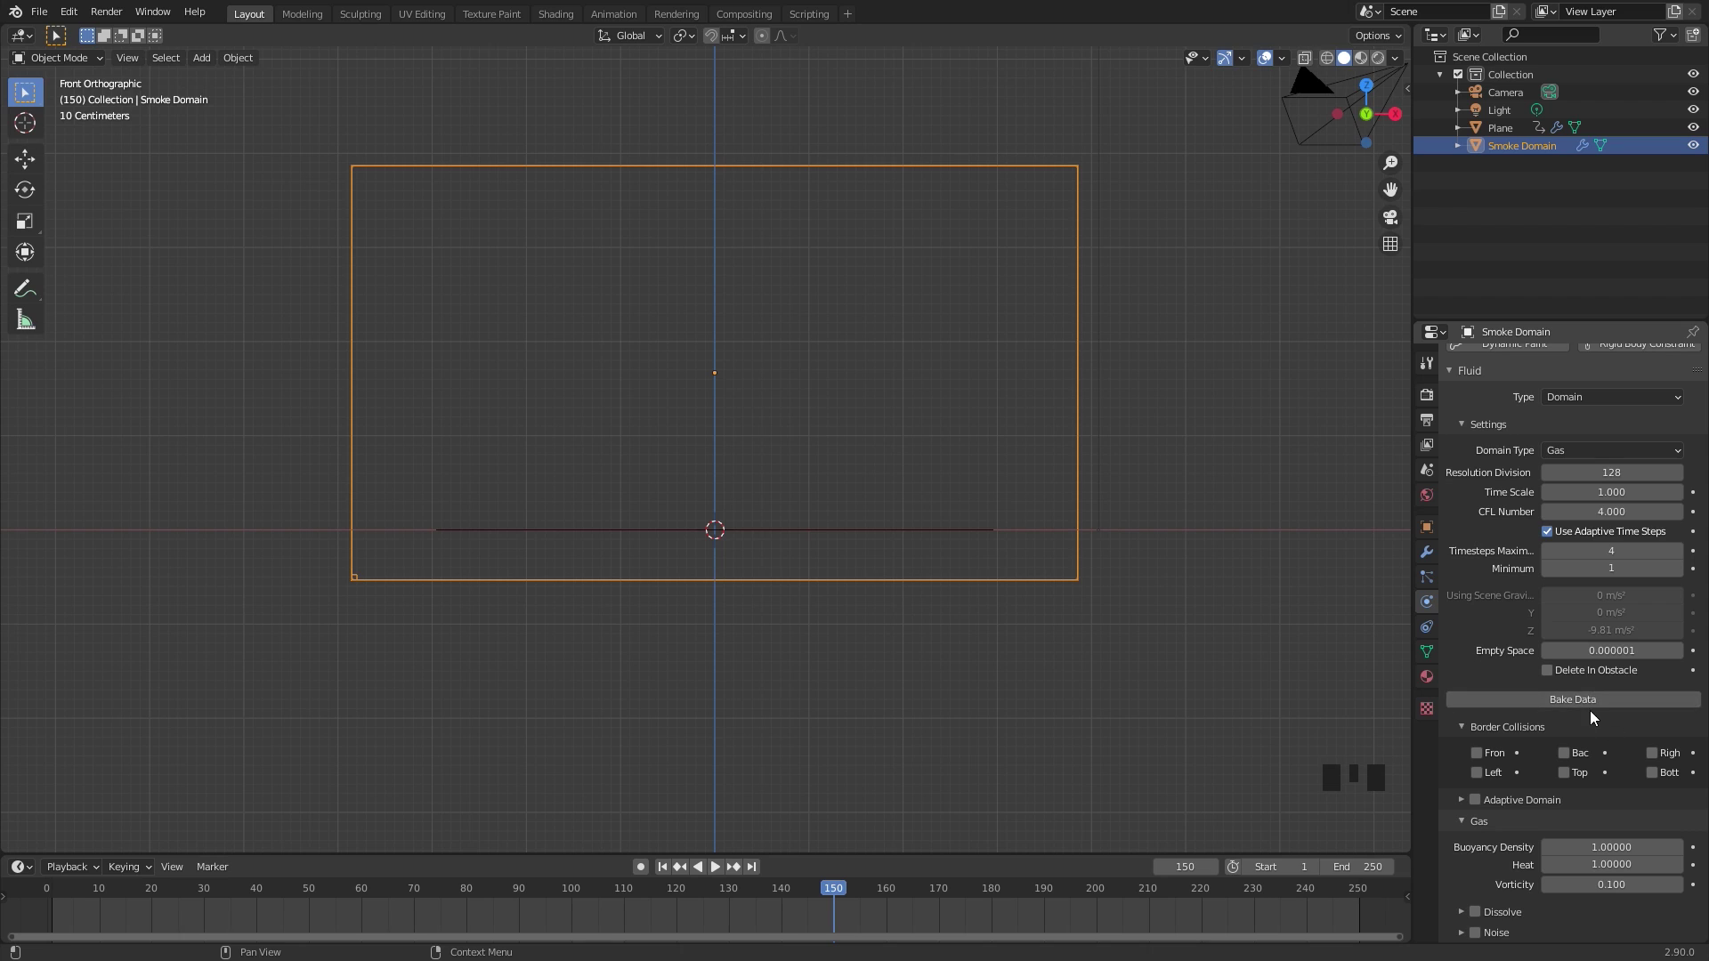
Save the file, simulate the flames and select the emitter plane
{"action": "key", "text": "ctrl+s"}
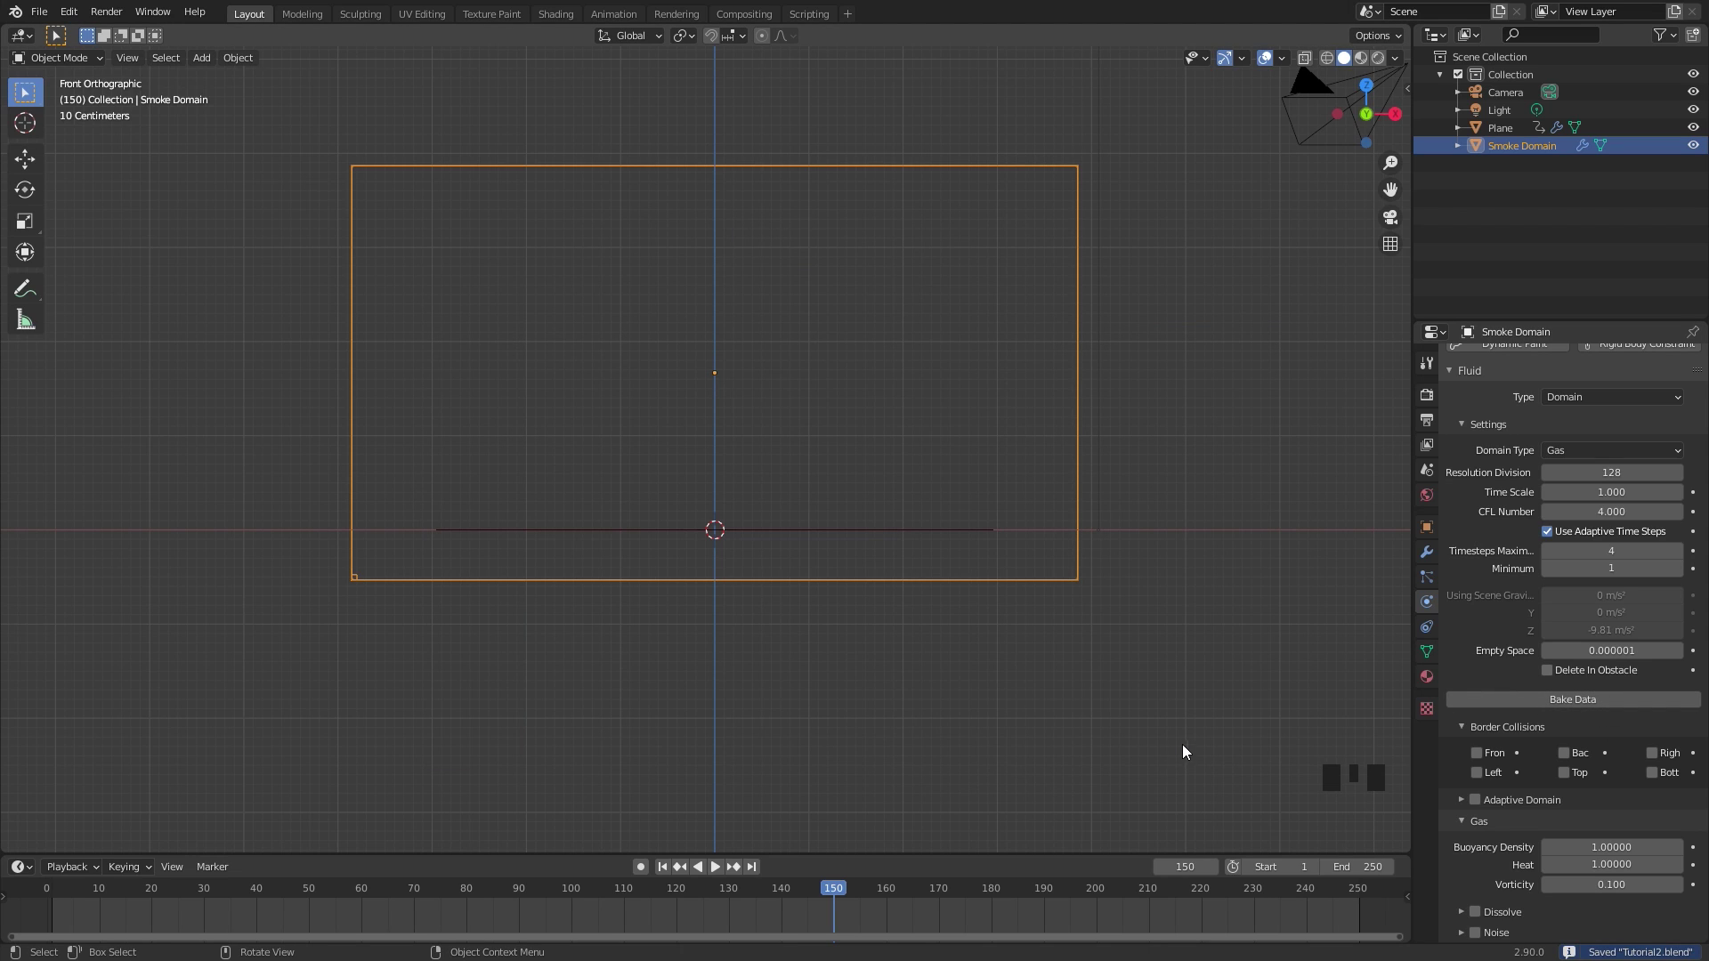
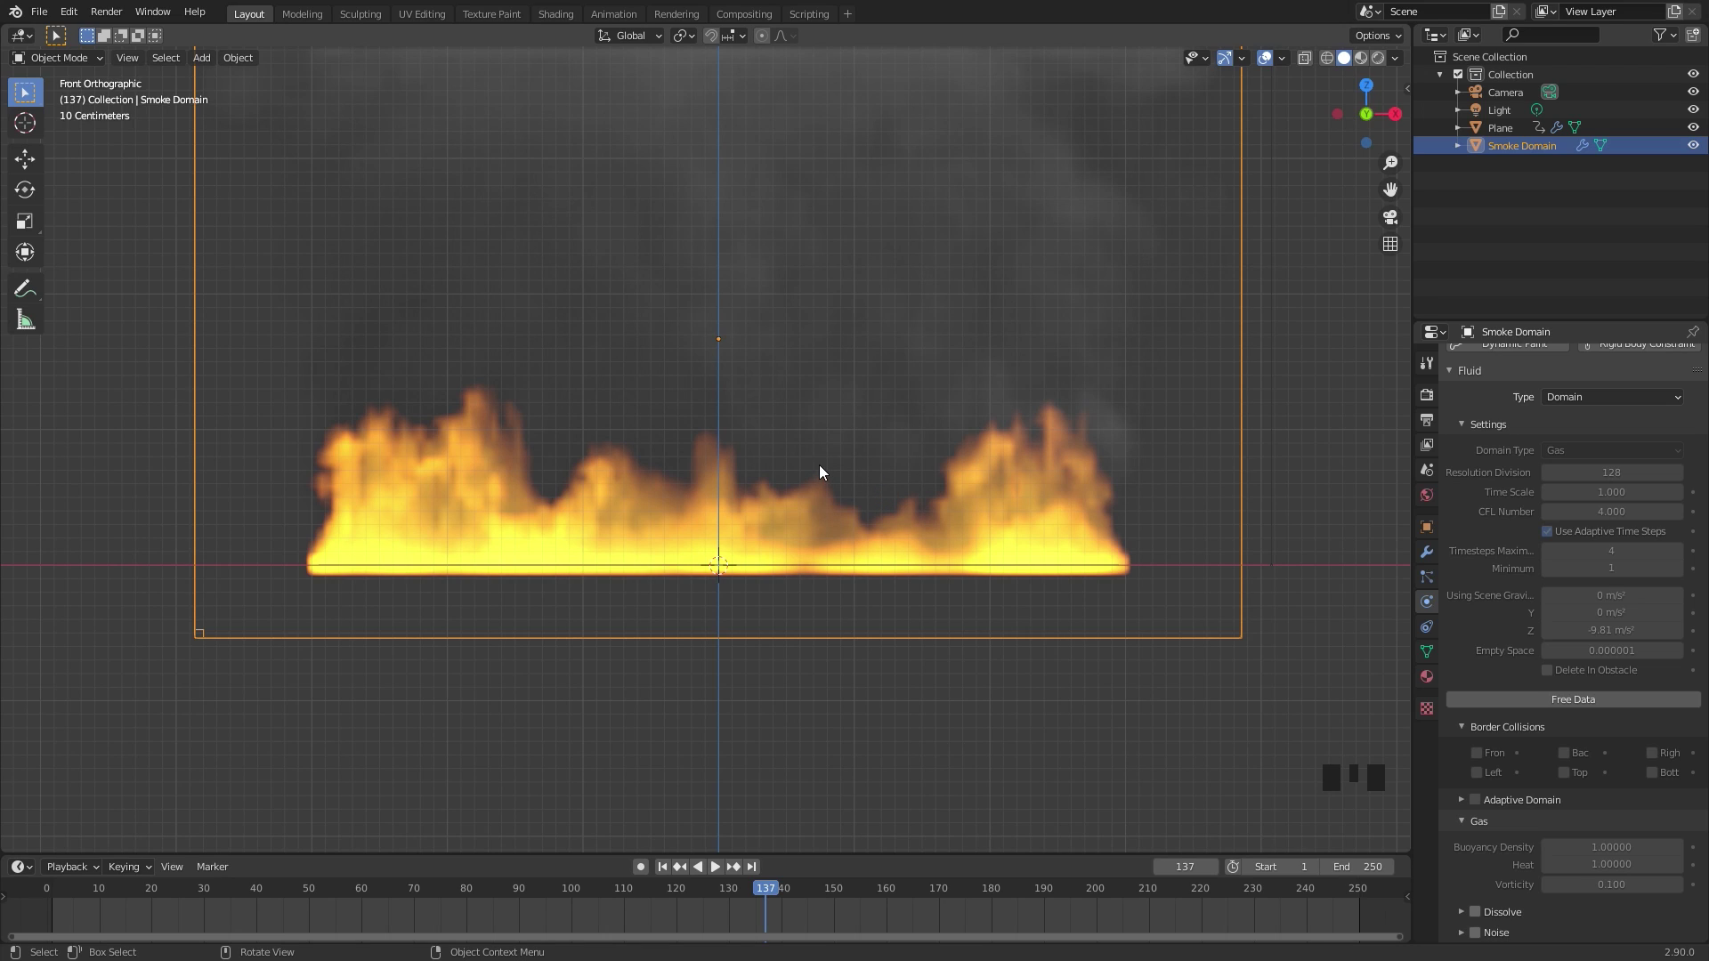
{"action": "left_click", "coordinate": [1506, 132]}
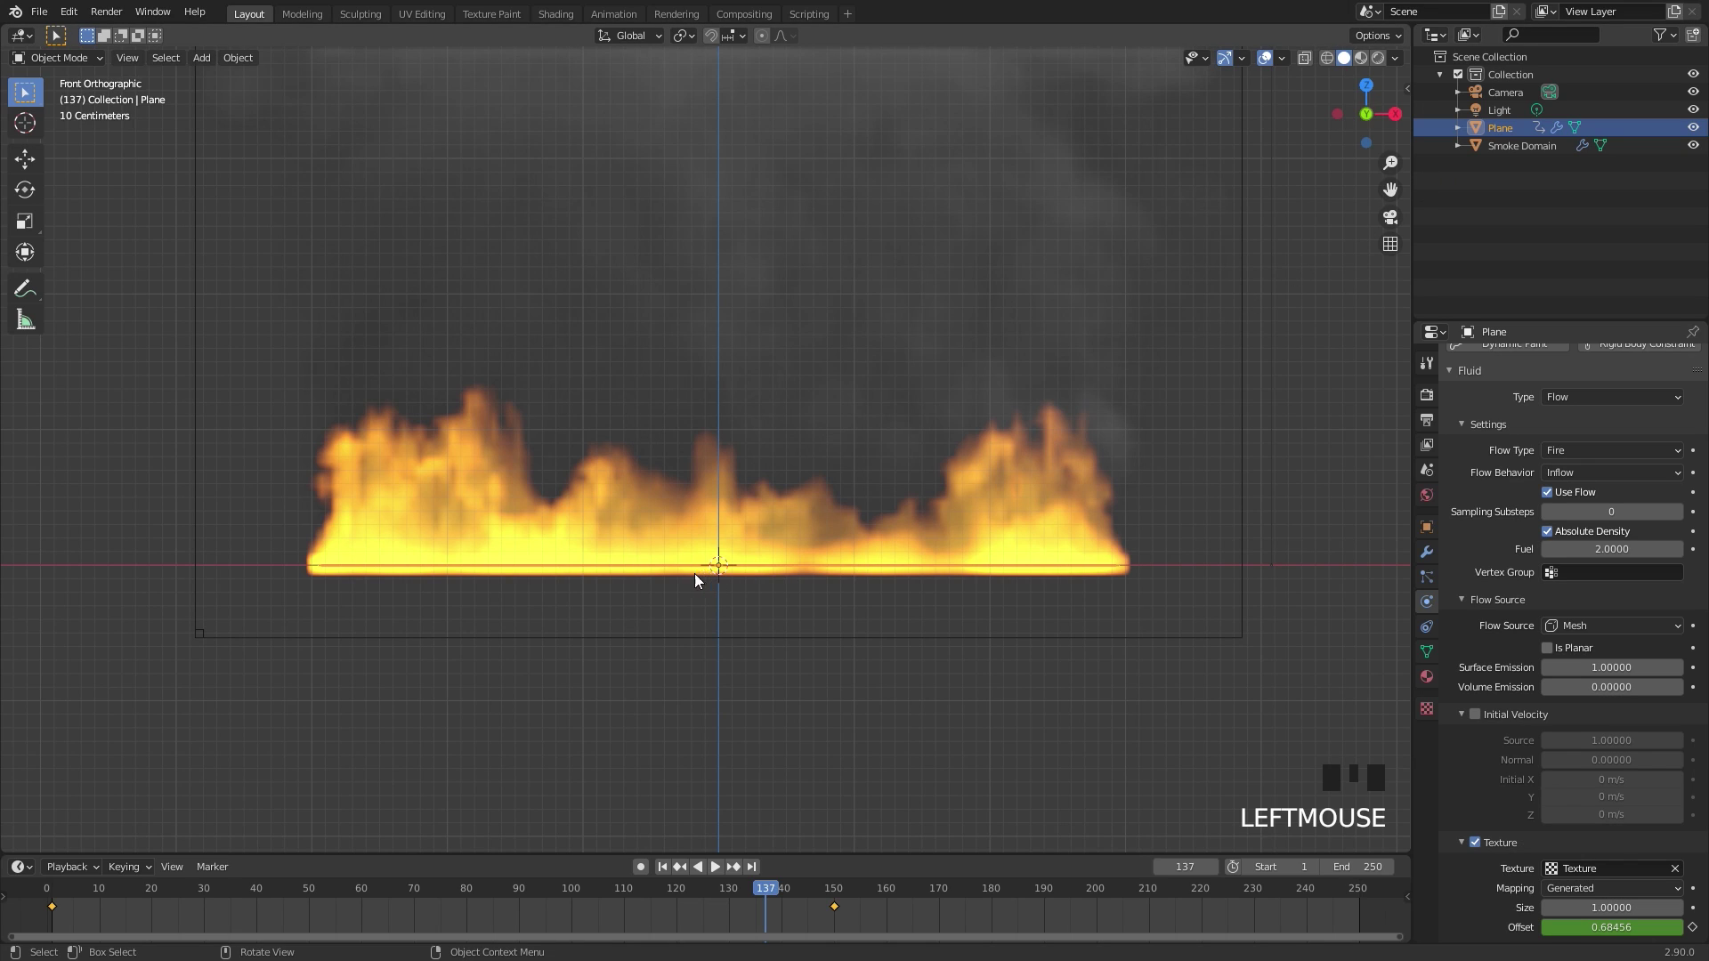
Duplicate the emitter plane as Plane.001
{"action": "key", "text": "shift+d"}
{"action": "scroll", "scroll_direction": "up", "scroll_amount": 3}
{"action": "left_click_drag", "start_coordinate": [1591, 404], "coordinate": [1430, 538]}
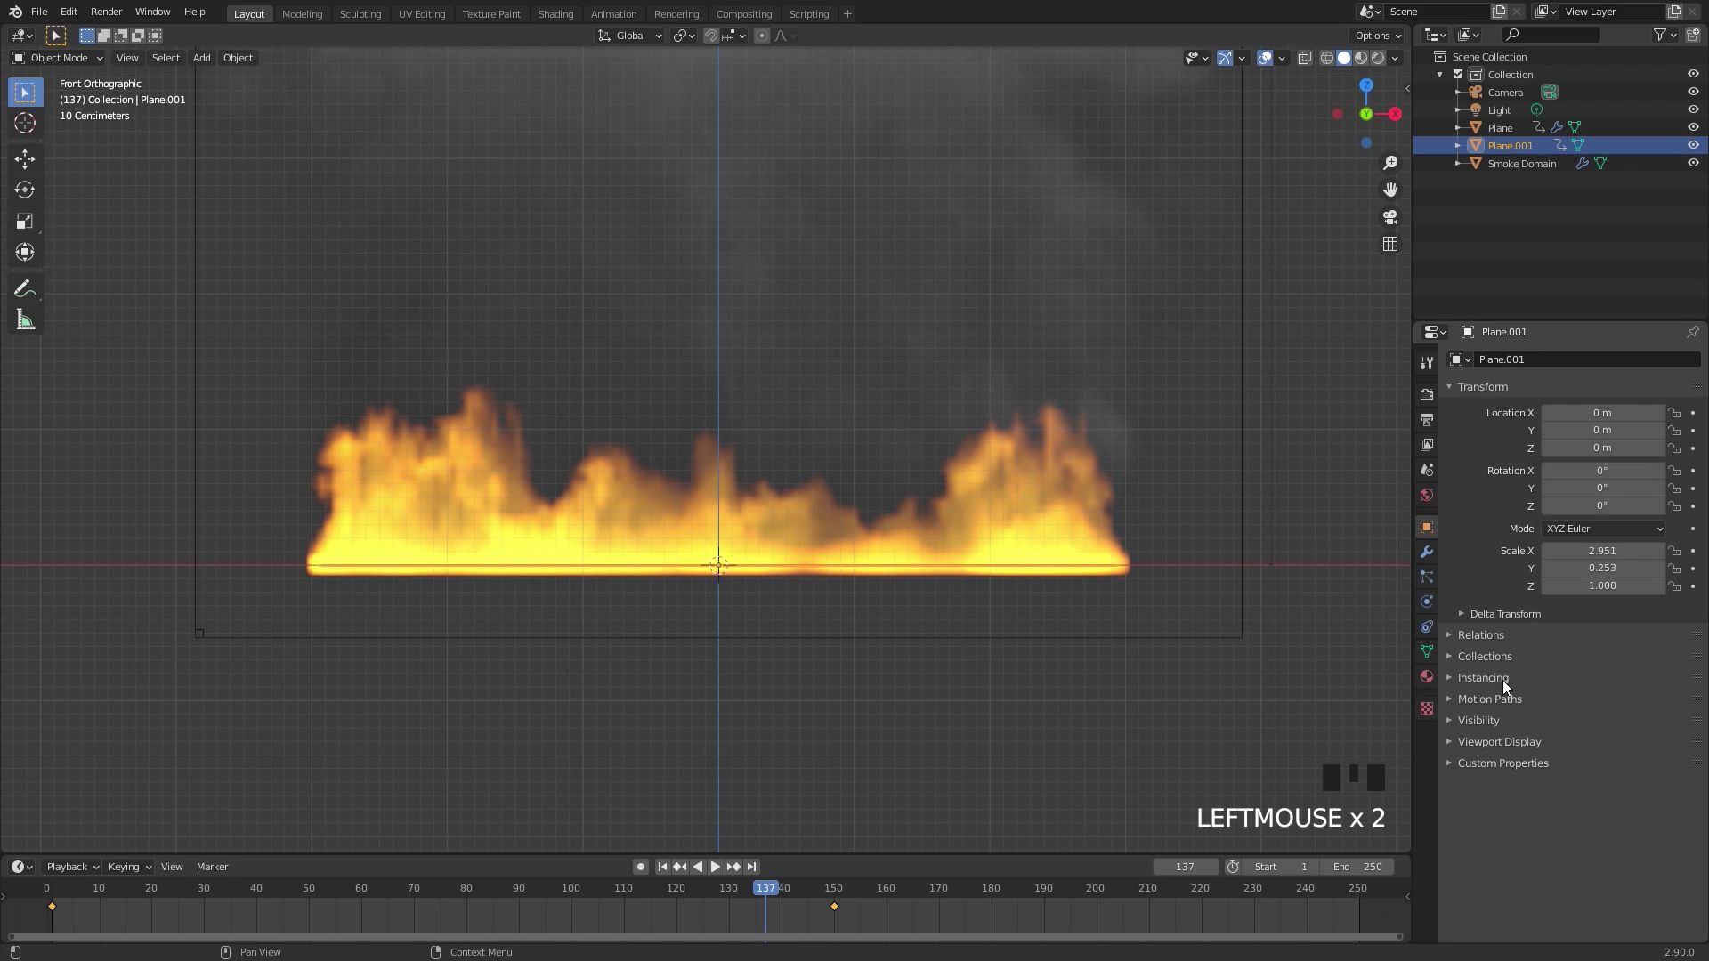
{"action": "left_click_drag", "start_coordinate": [1499, 744], "coordinate": [1611, 754]}
{"action": "scroll", "scroll_direction": "down", "scroll_amount": 3}
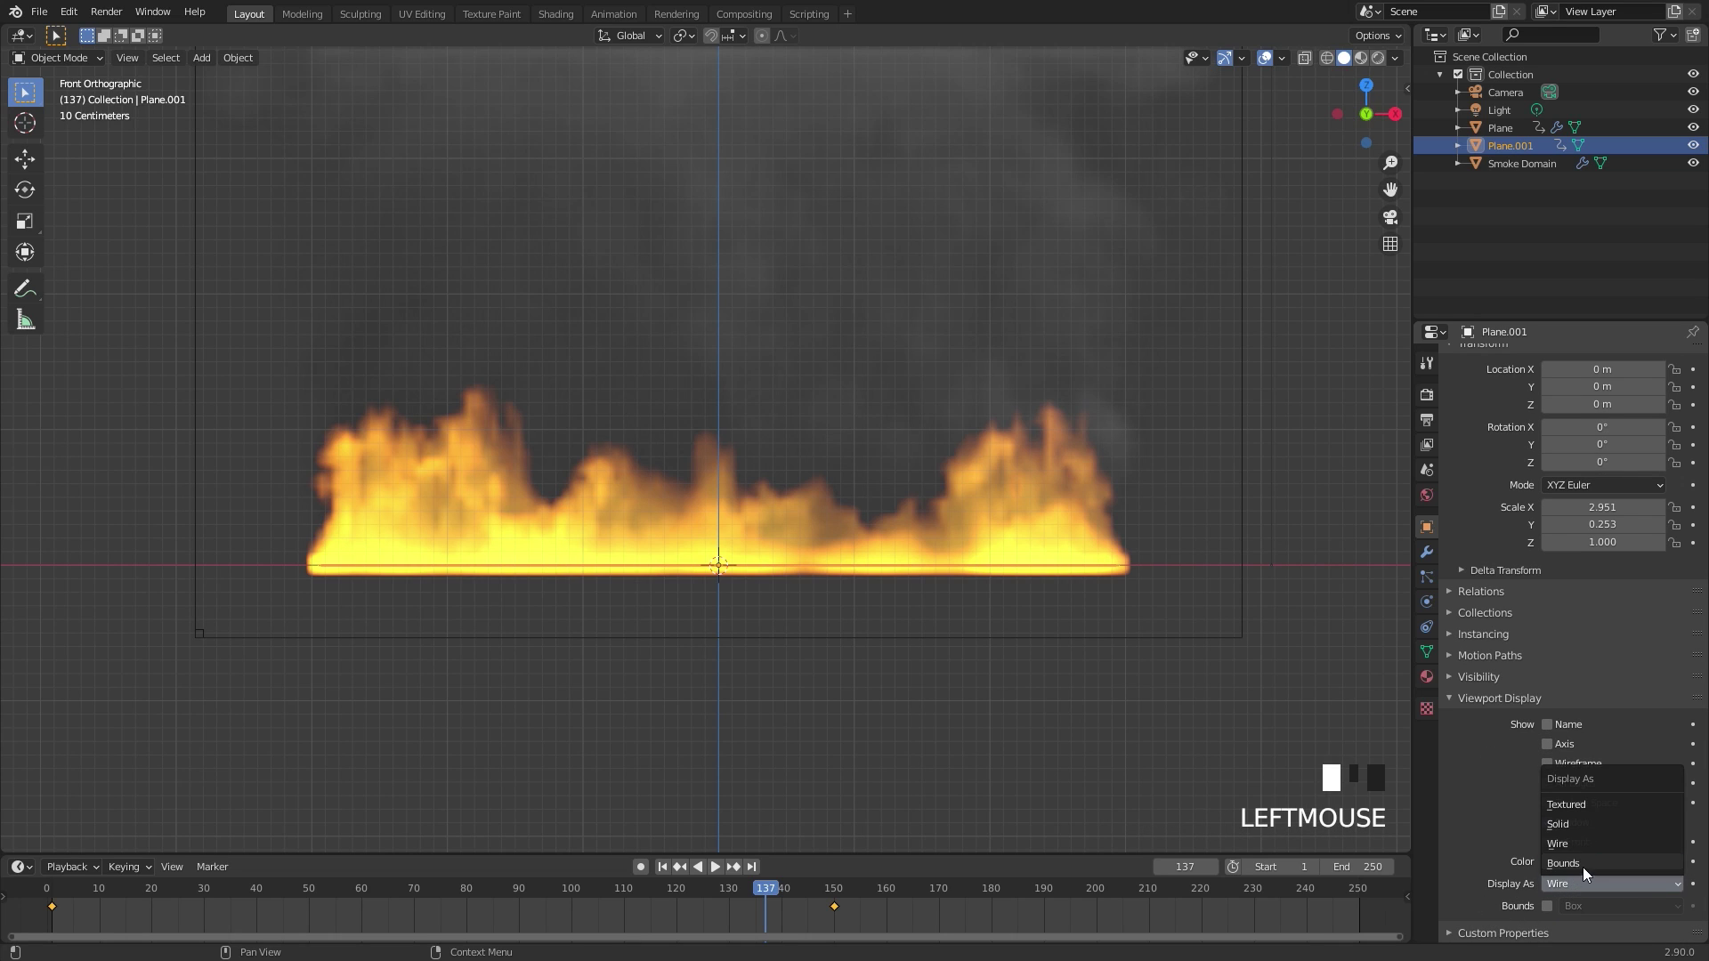
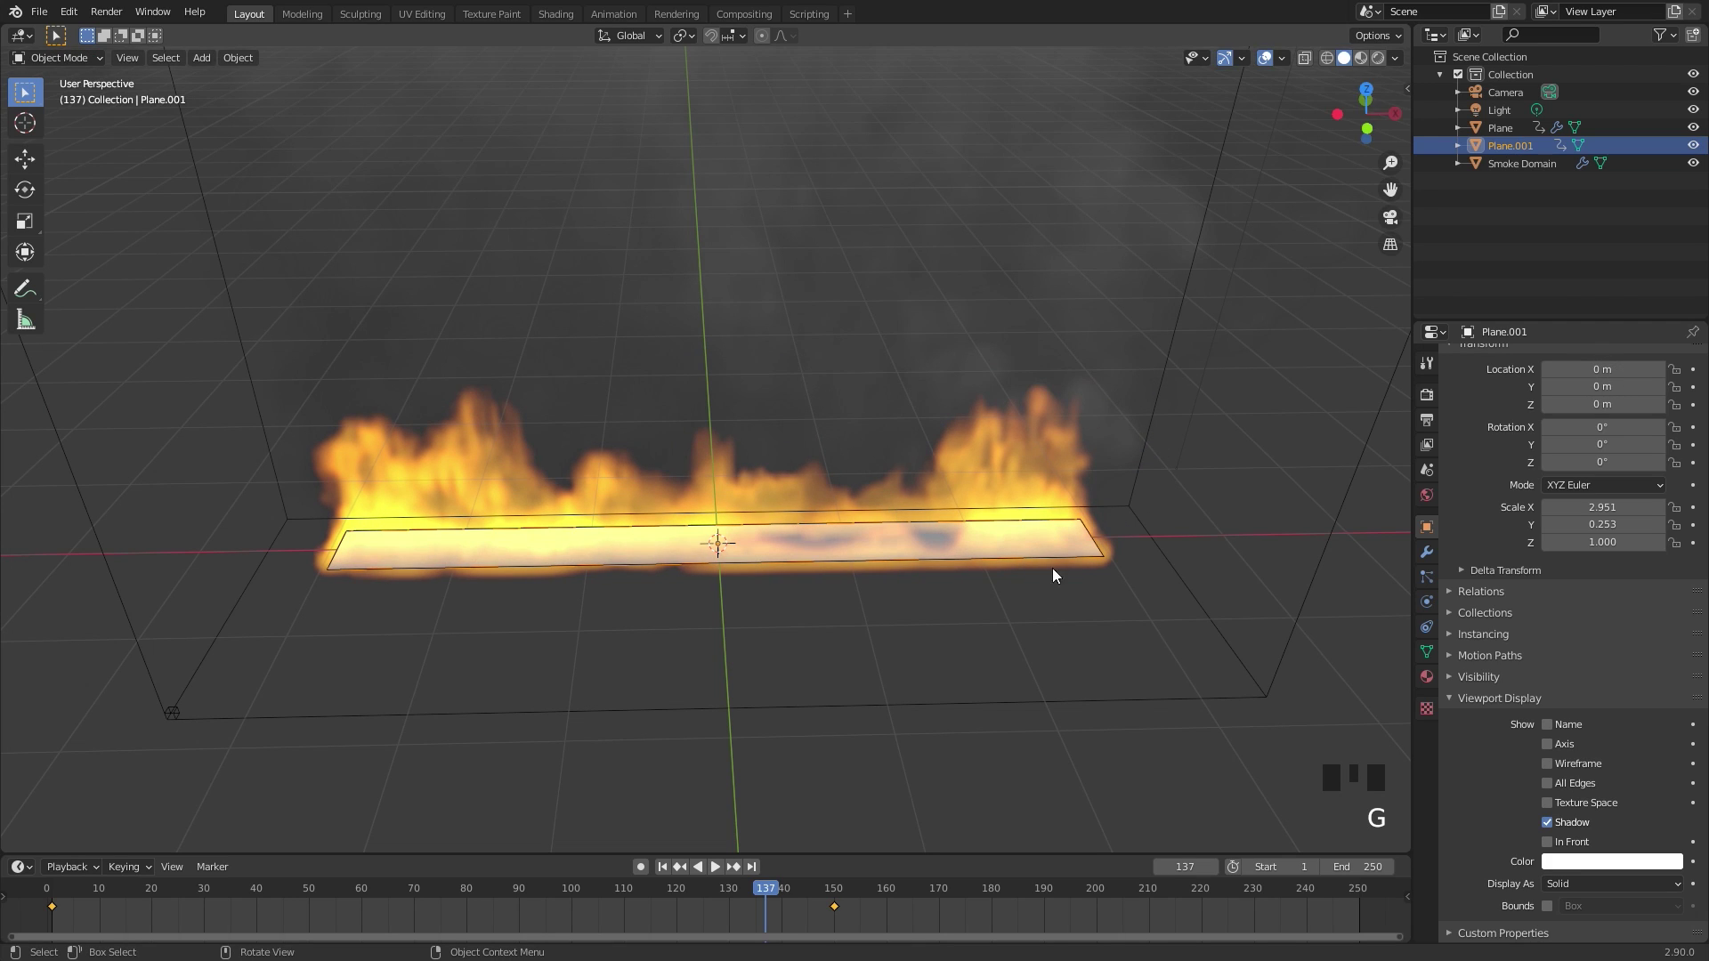
Add a new particle system to Plane.001
{"action": "left_click", "coordinate": [1424, 581]}
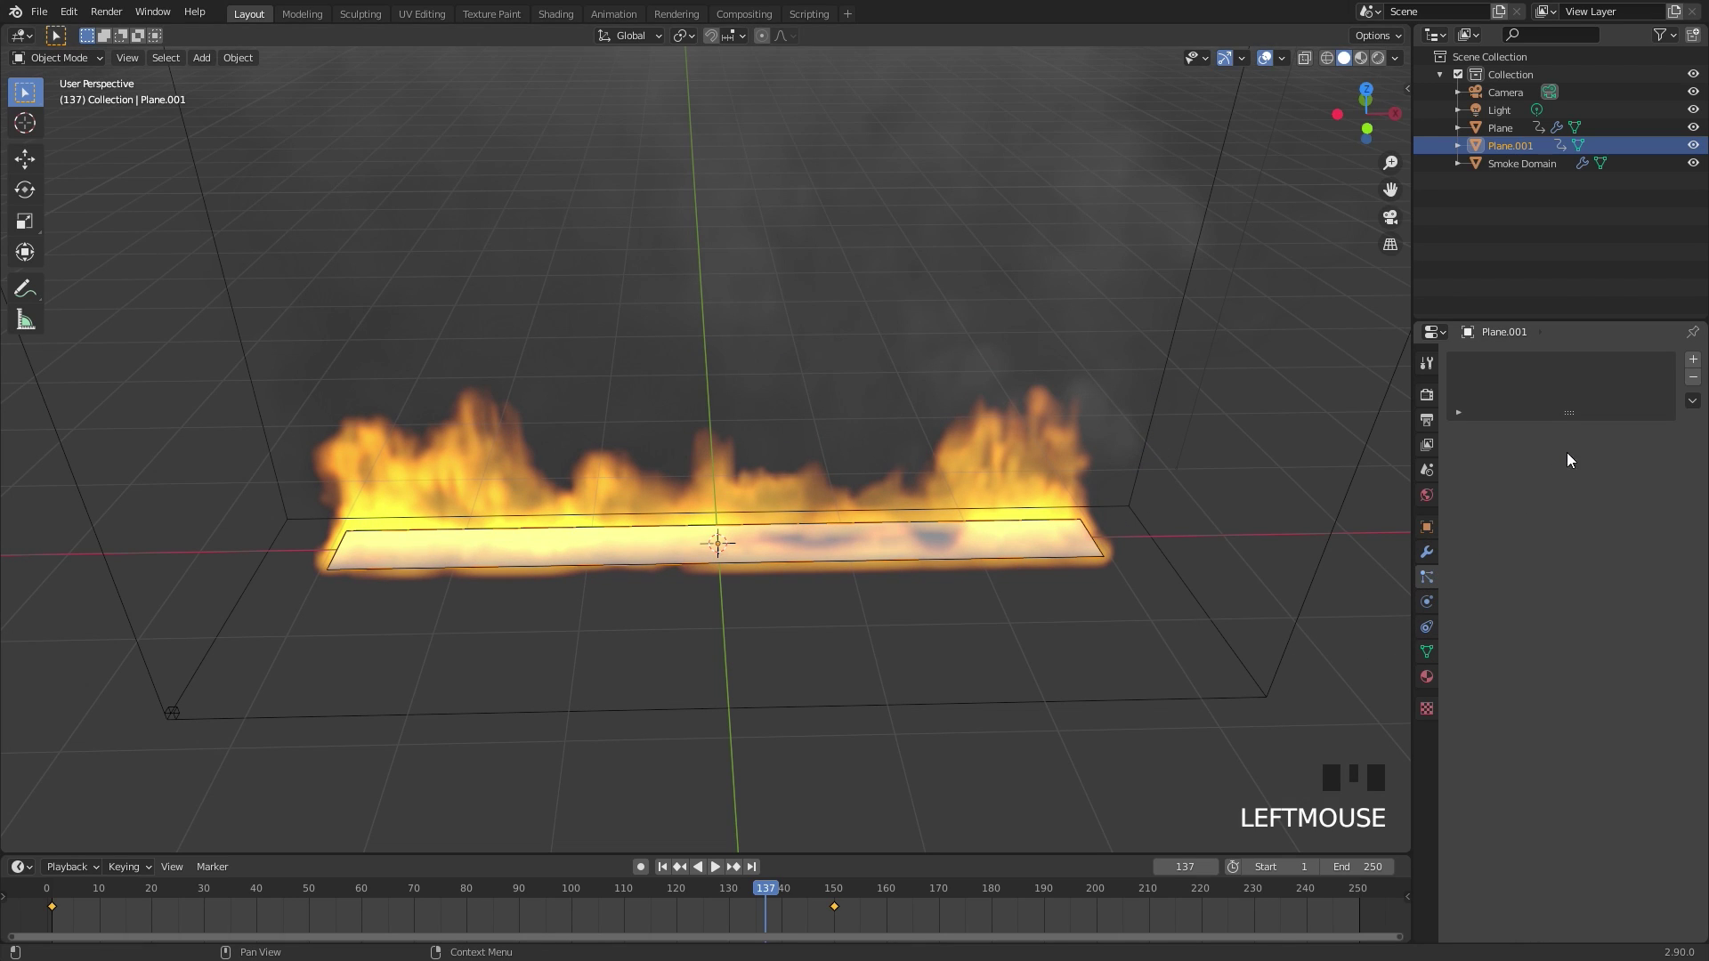
{"action": "left_click_drag", "start_coordinate": [1702, 365], "coordinate": [726, 444]}
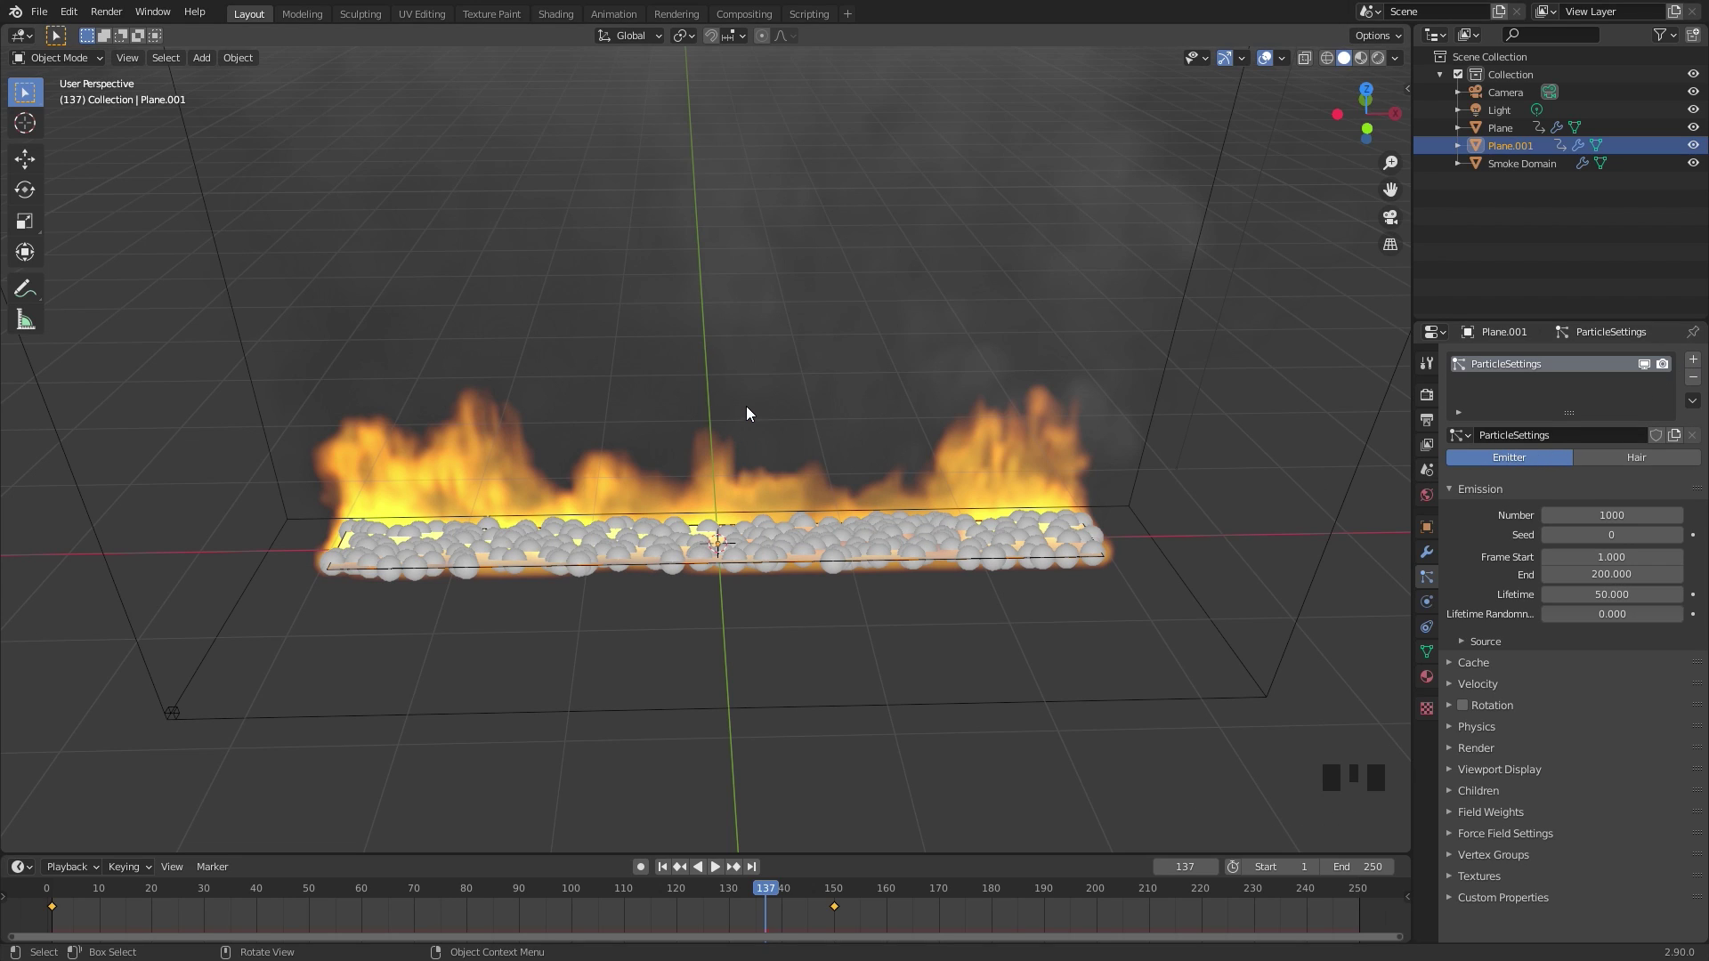
Add a Force field and raise it on Z above the flames
{"action": "key", "text": "shift+a"}
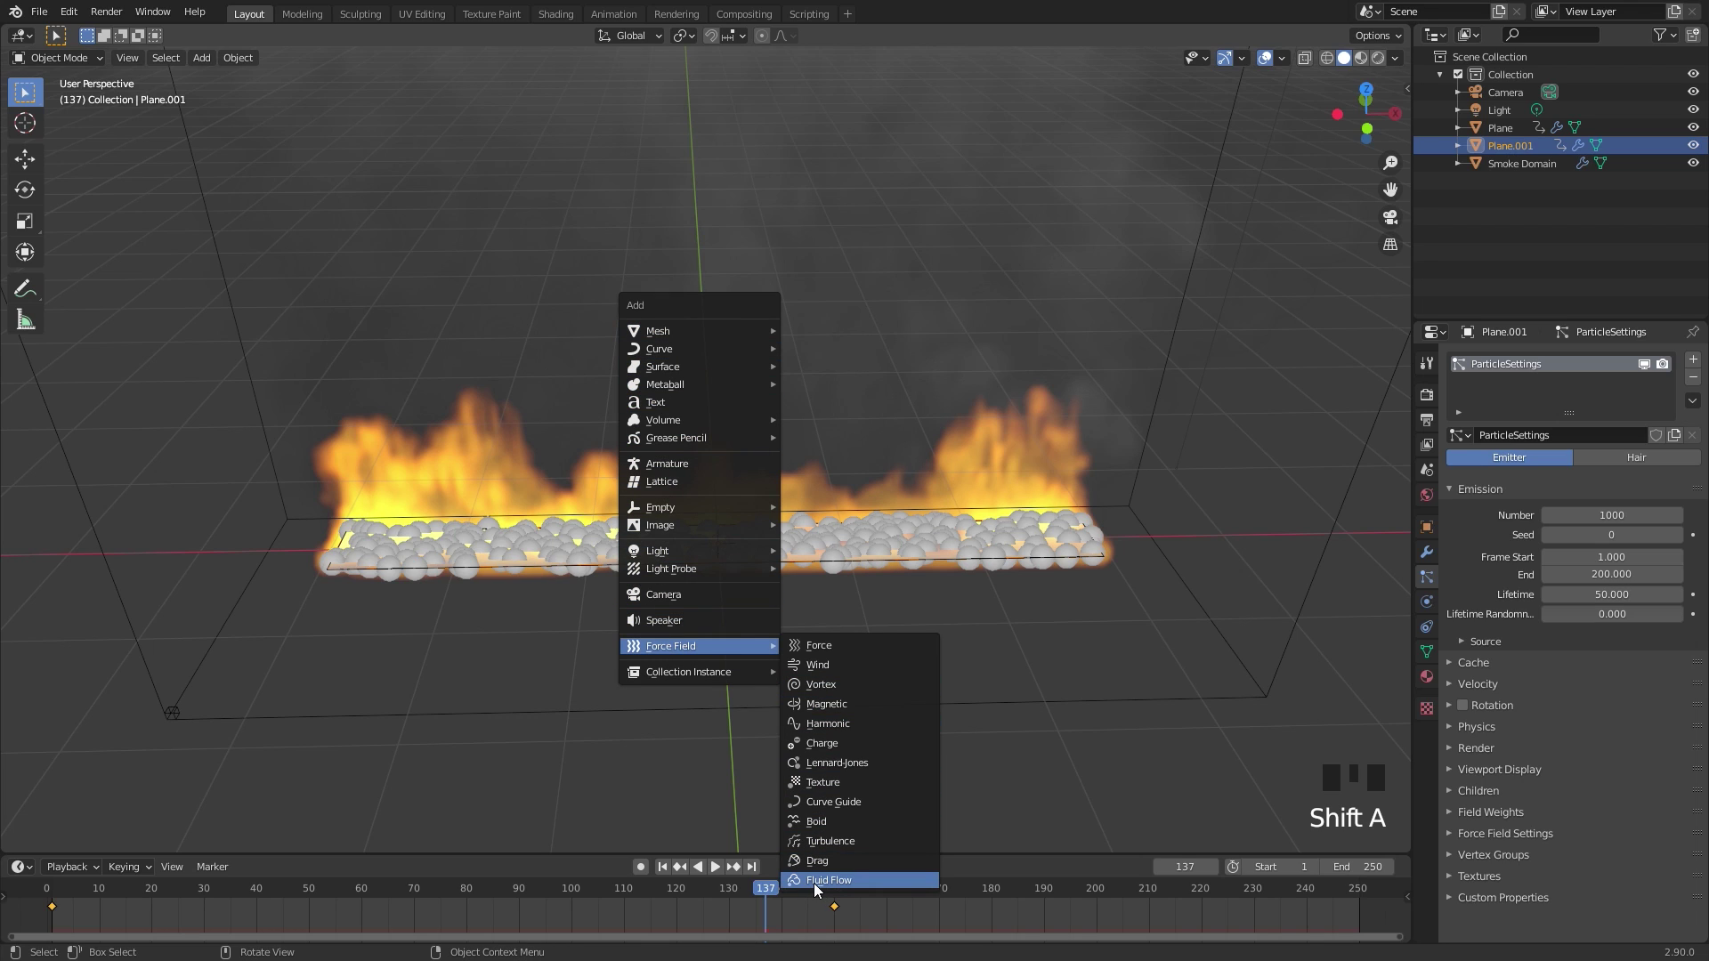
{"action": "key", "text": "g"}
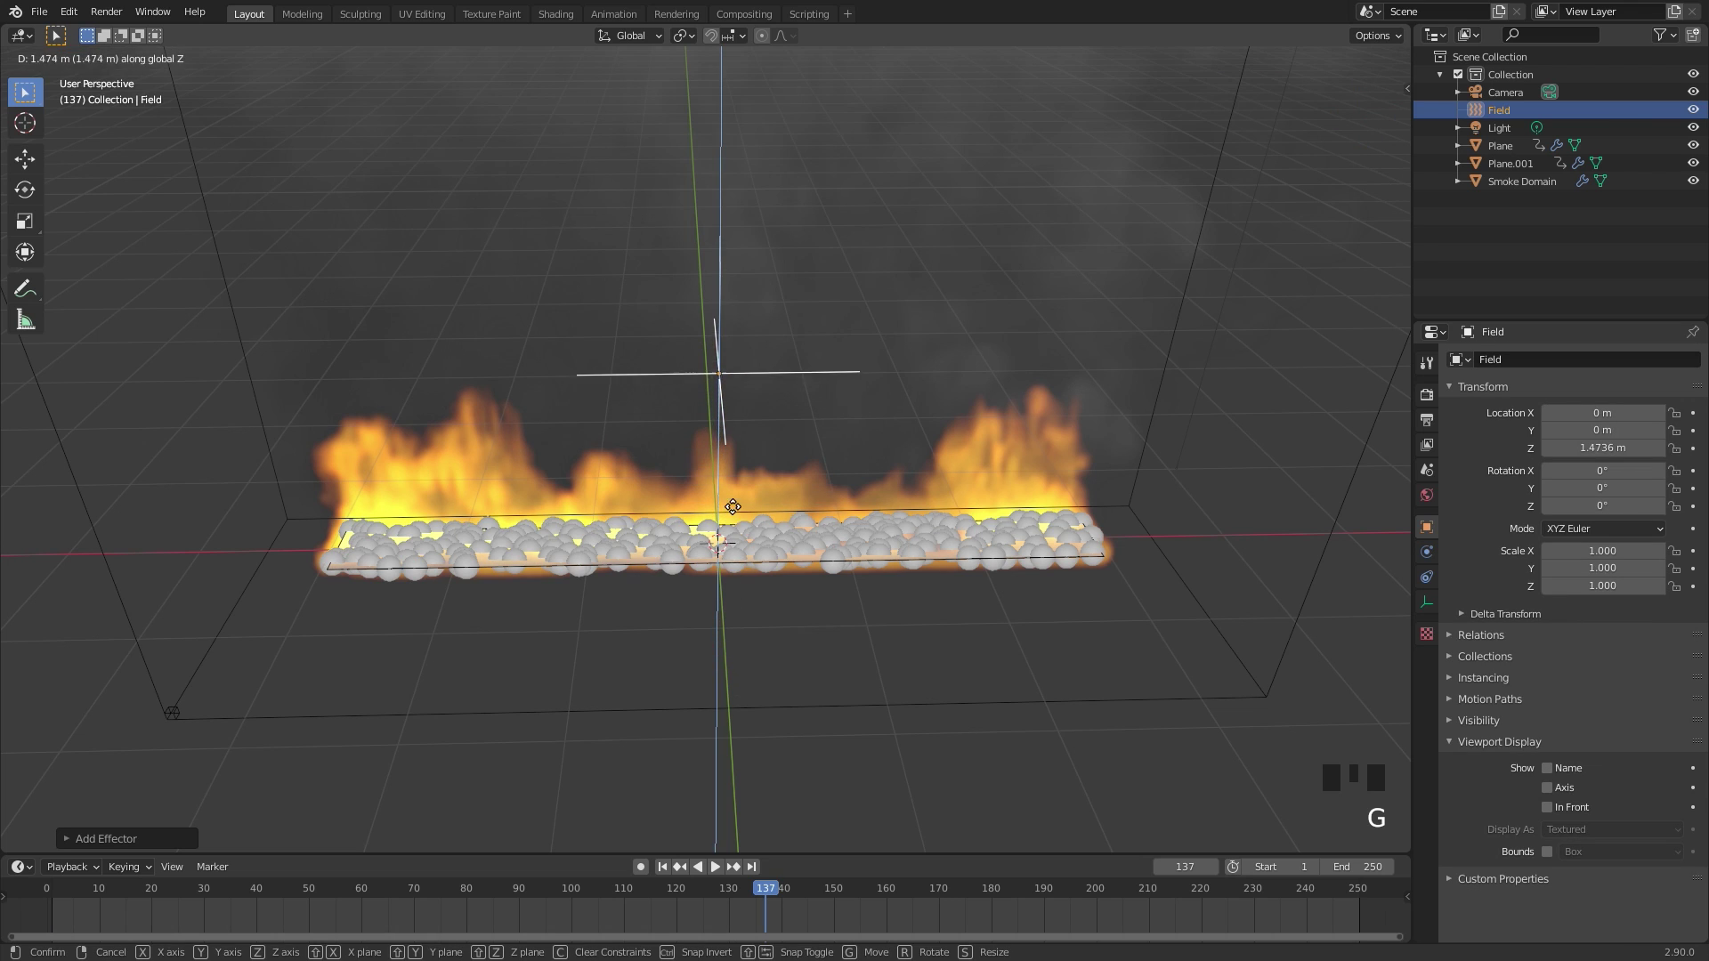
{"action": "scroll", "scroll_direction": "down", "scroll_amount": 3}
{"action": "left_click_drag", "start_coordinate": [826, 455], "coordinate": [860, 442]}
{"action": "scroll", "scroll_direction": "up", "scroll_amount": 3}
Set the field to Fluid Flow with strength 3 and Smoke Domain as its domain object
{"action": "left_click", "coordinate": [1428, 558]}
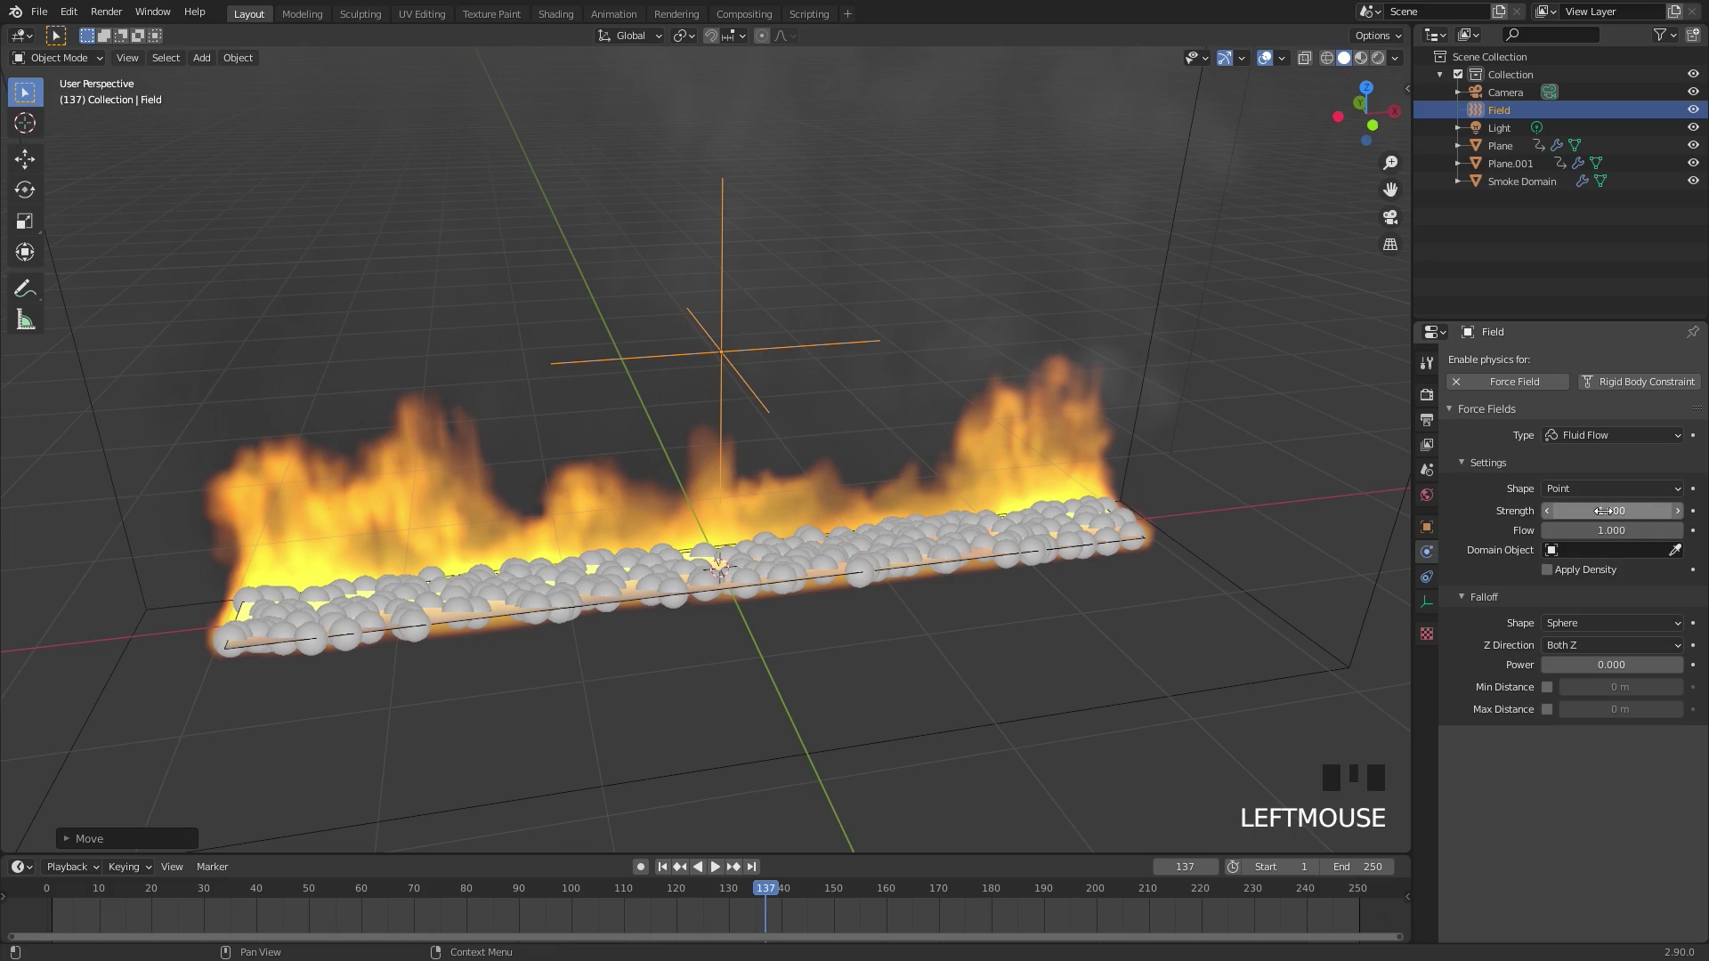
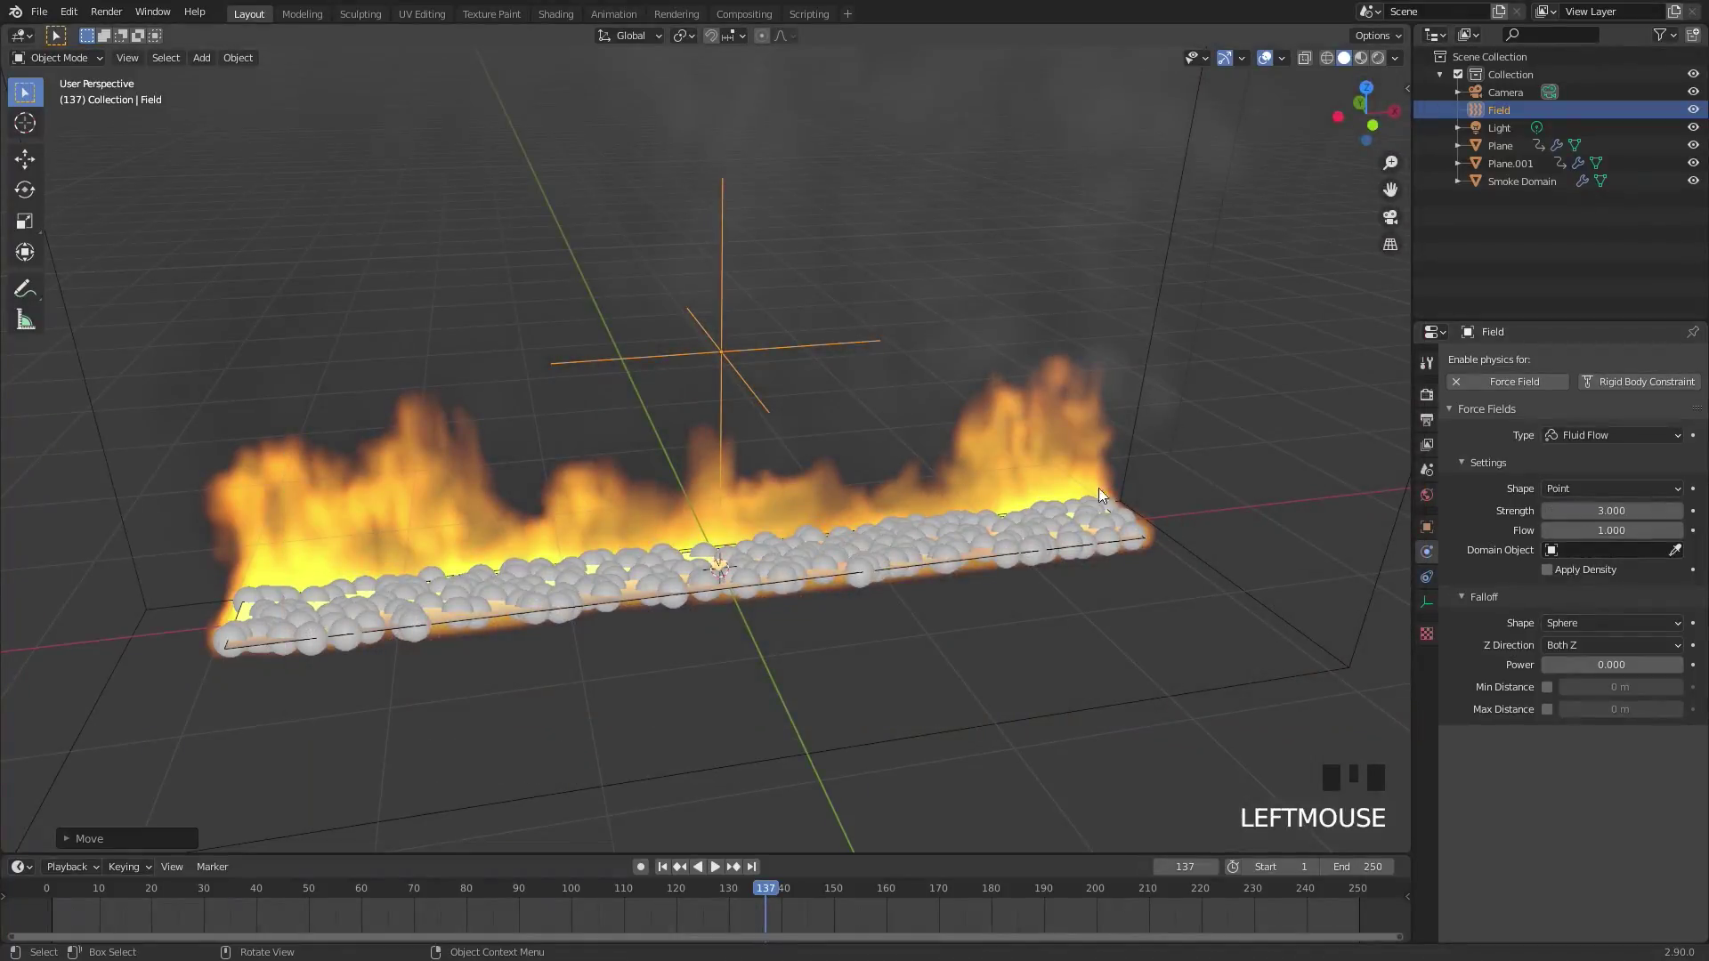
{"action": "left_click_drag", "start_coordinate": [1625, 555], "coordinate": [1571, 586]}
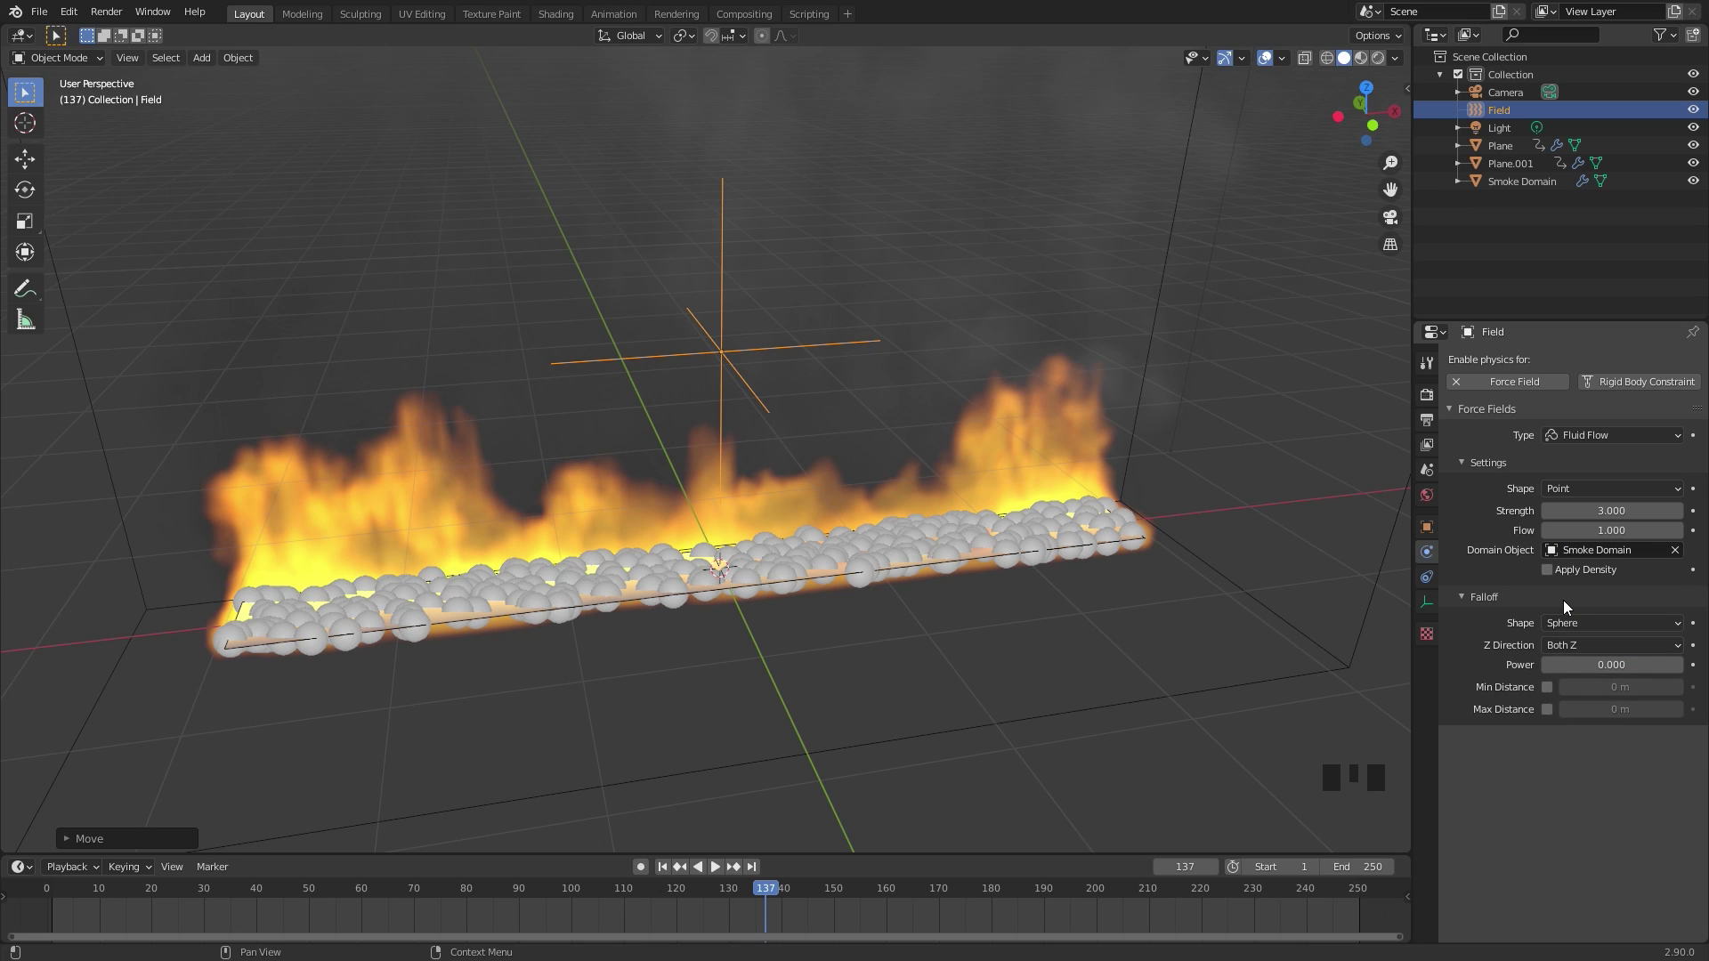
Rename Plane.001 to Particle Emitter in the Outliner
{"action": "left_click", "coordinate": [982, 564]}
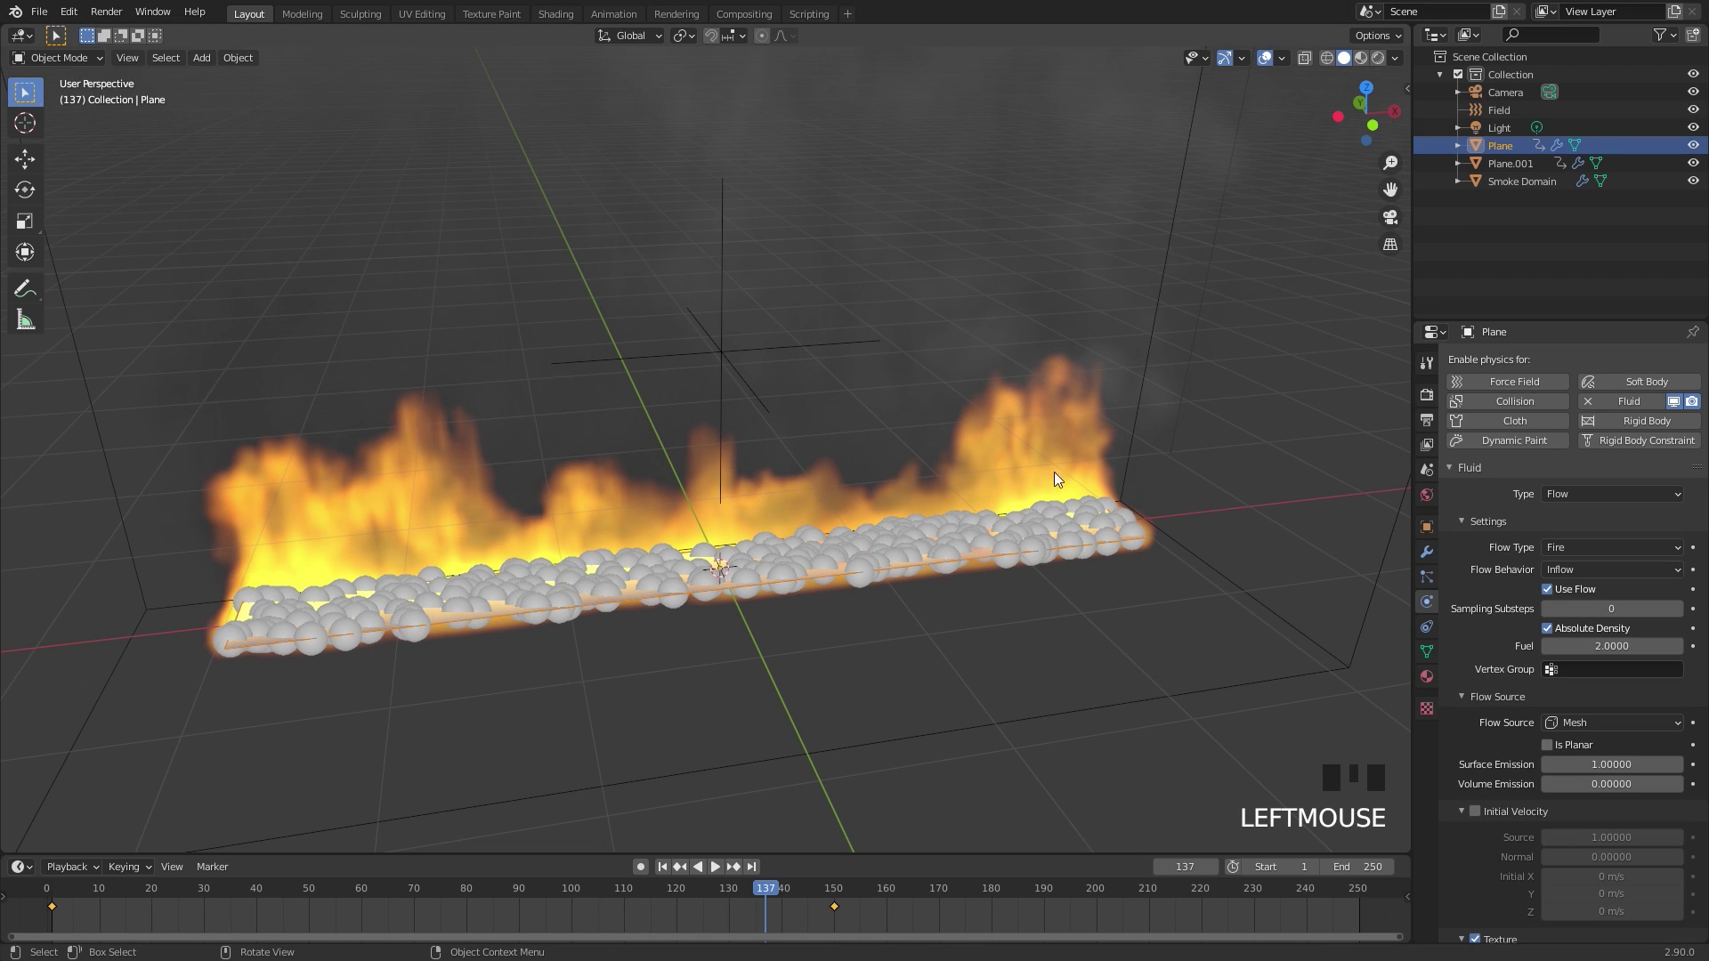
{"action": "left_click", "coordinate": [1511, 170]}
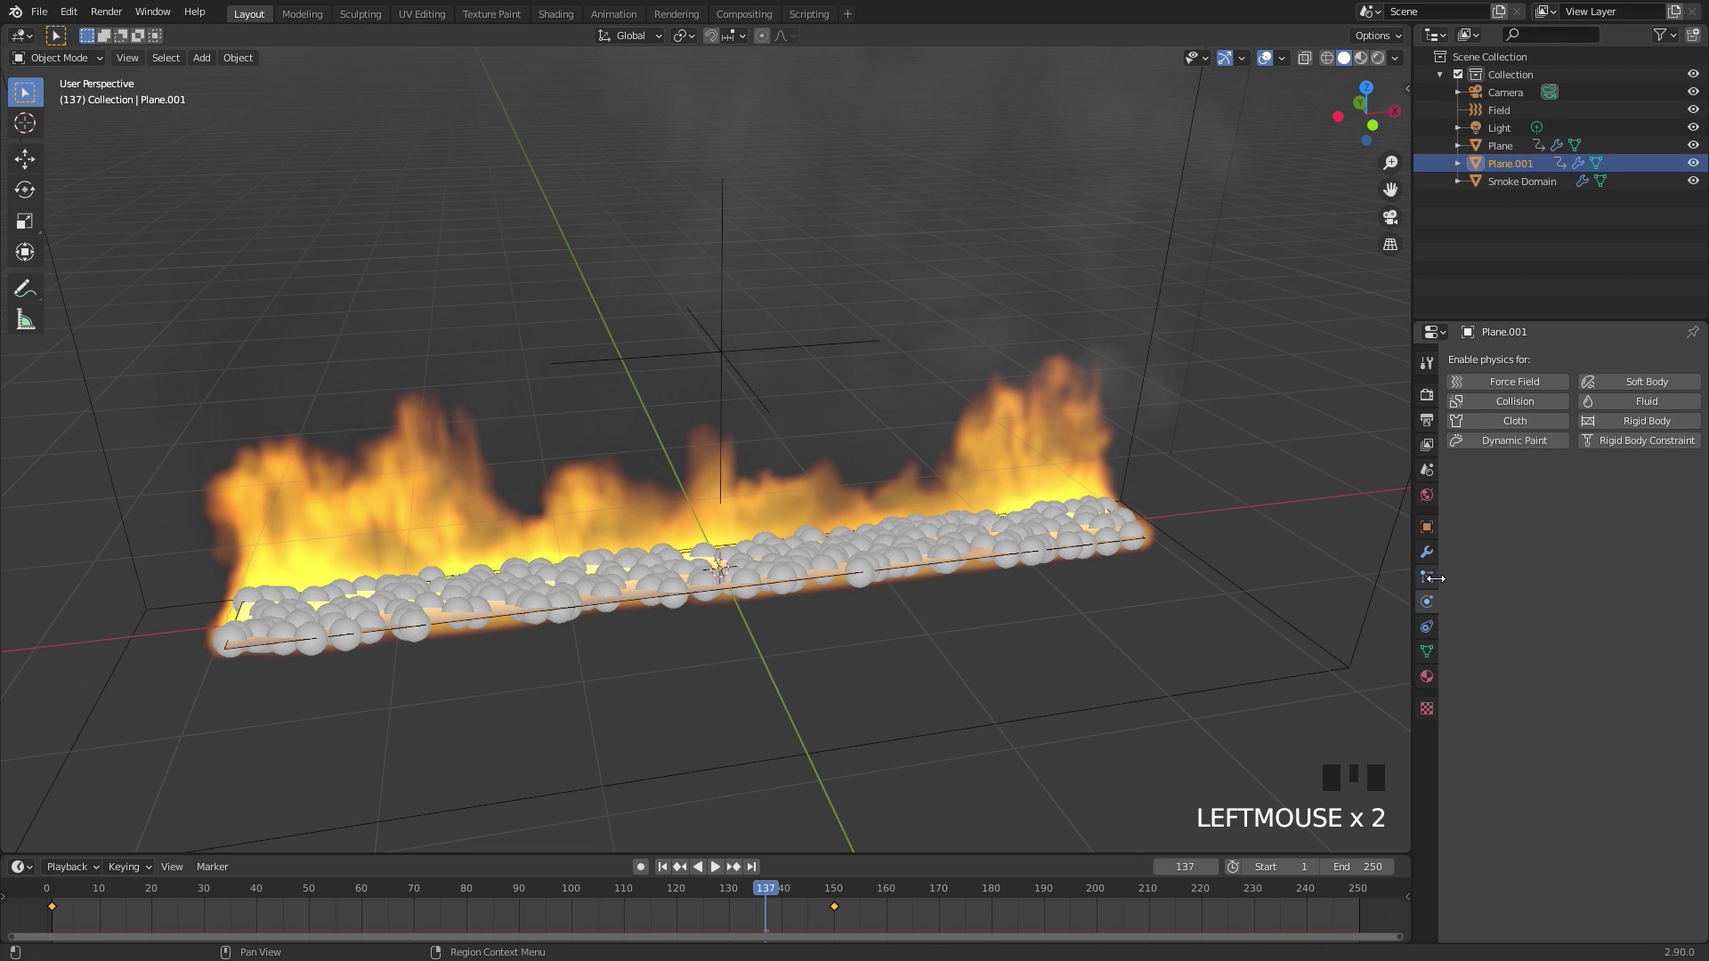
{"action": "left_click", "coordinate": [1432, 583]}
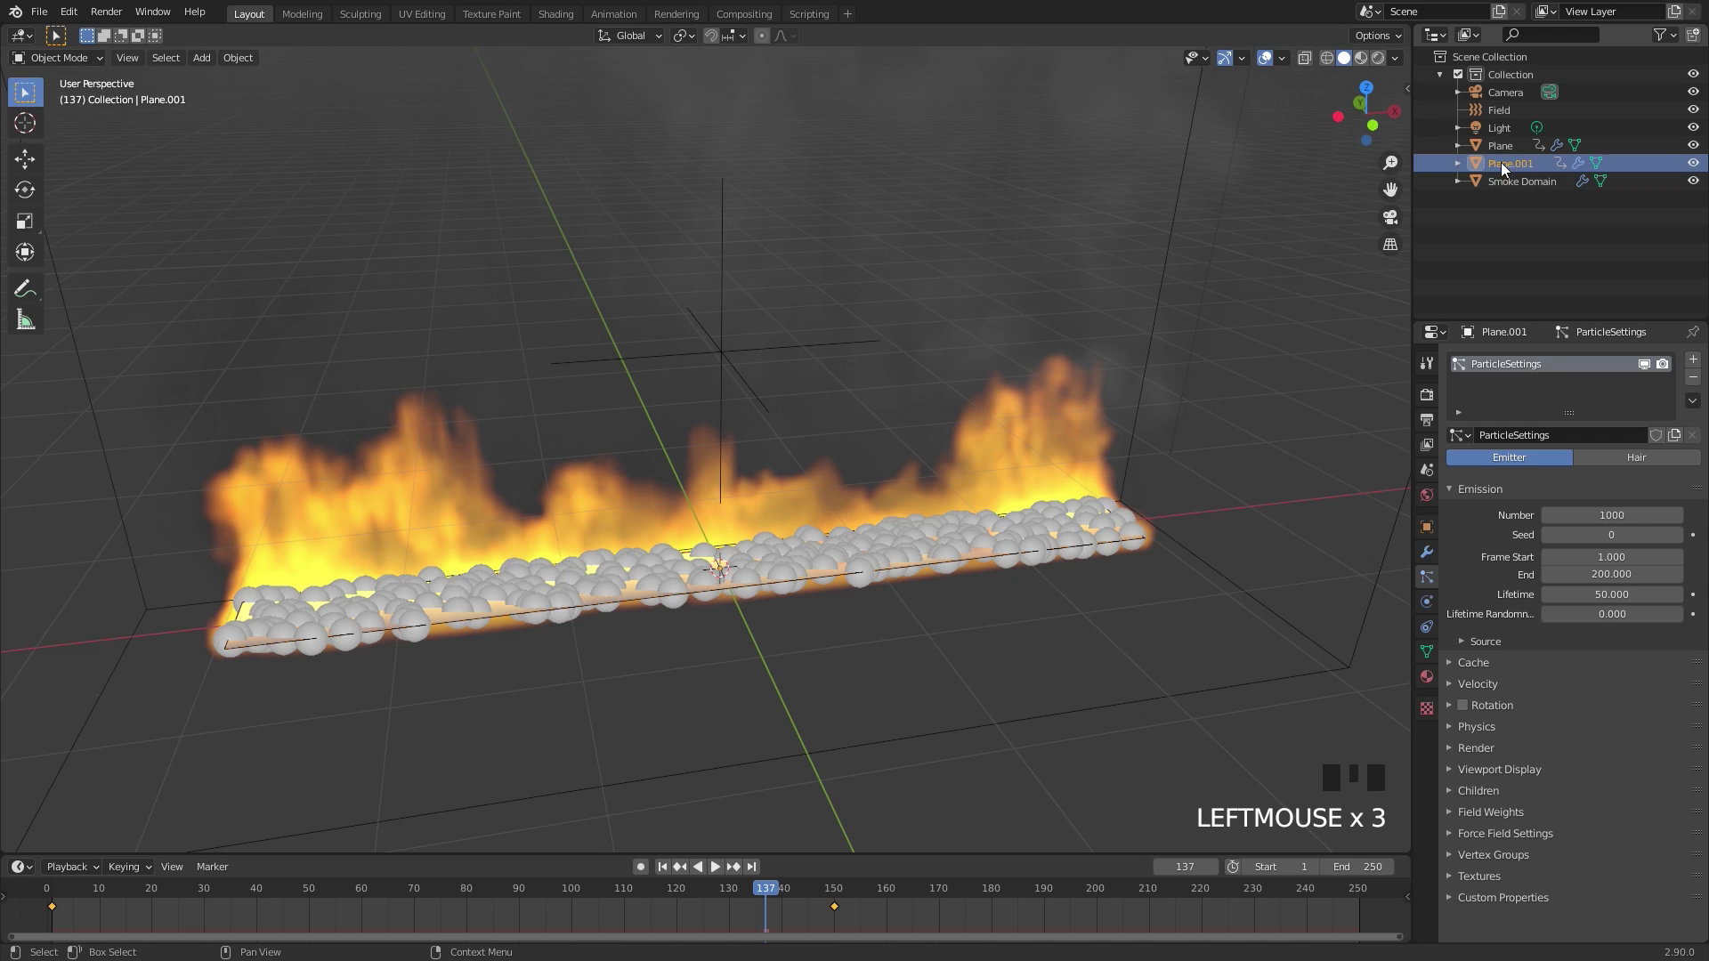
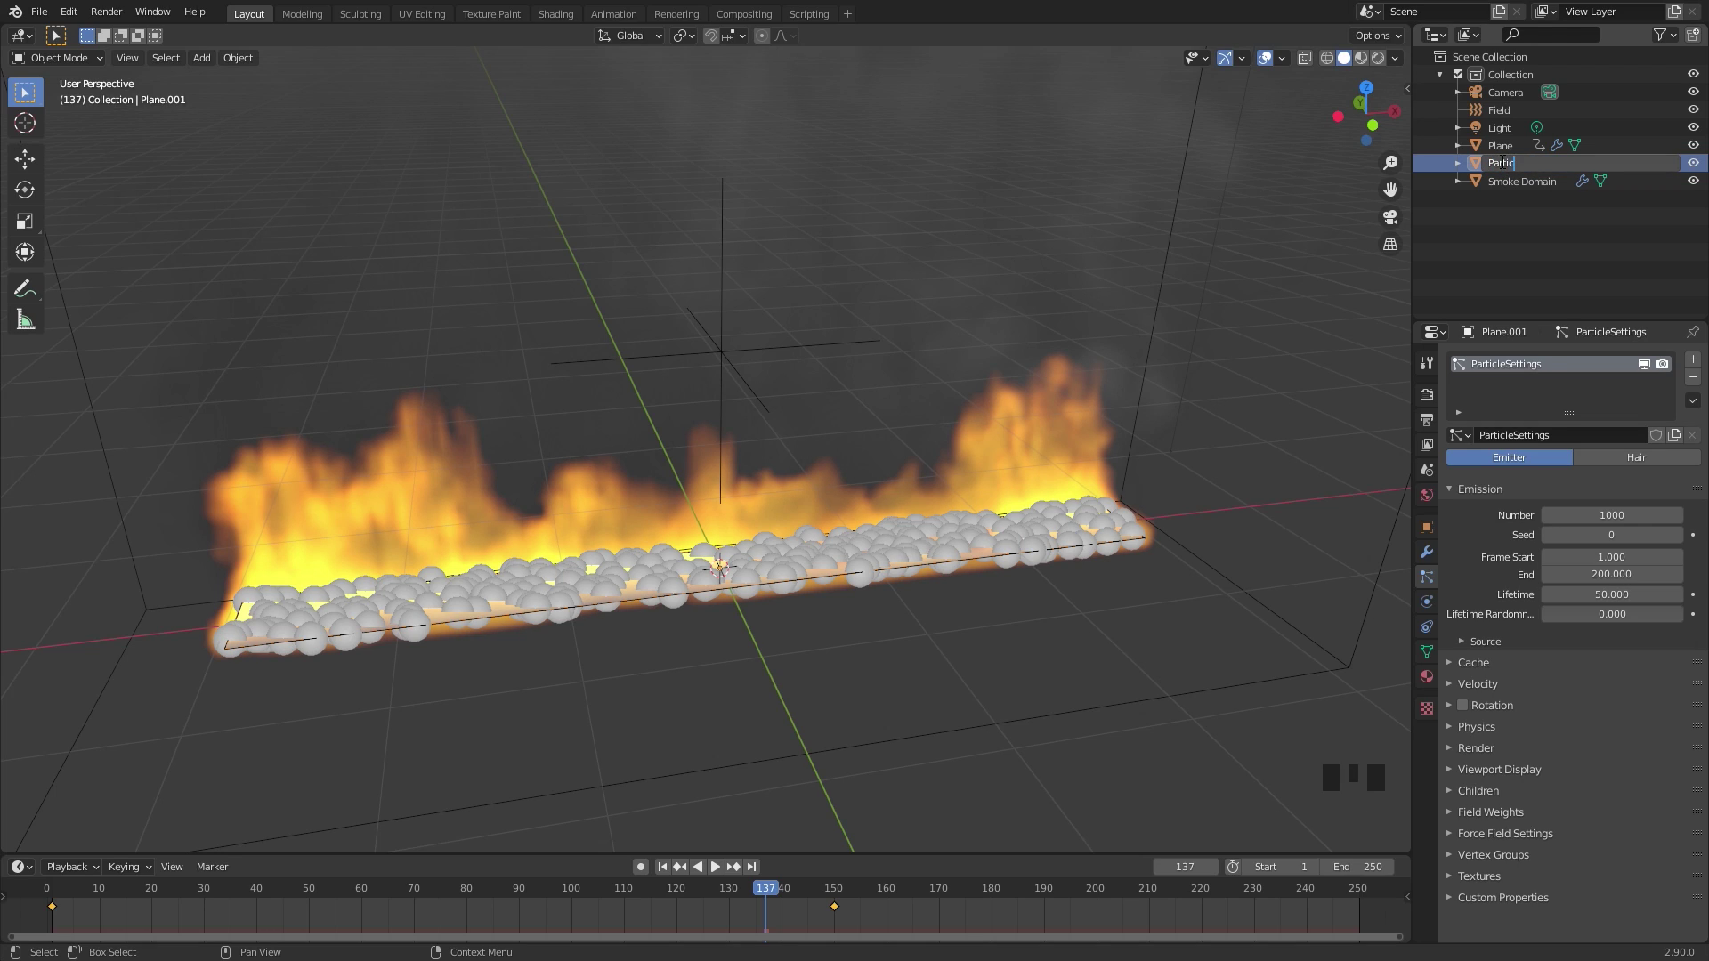
{"action": "key", "text": "t"}
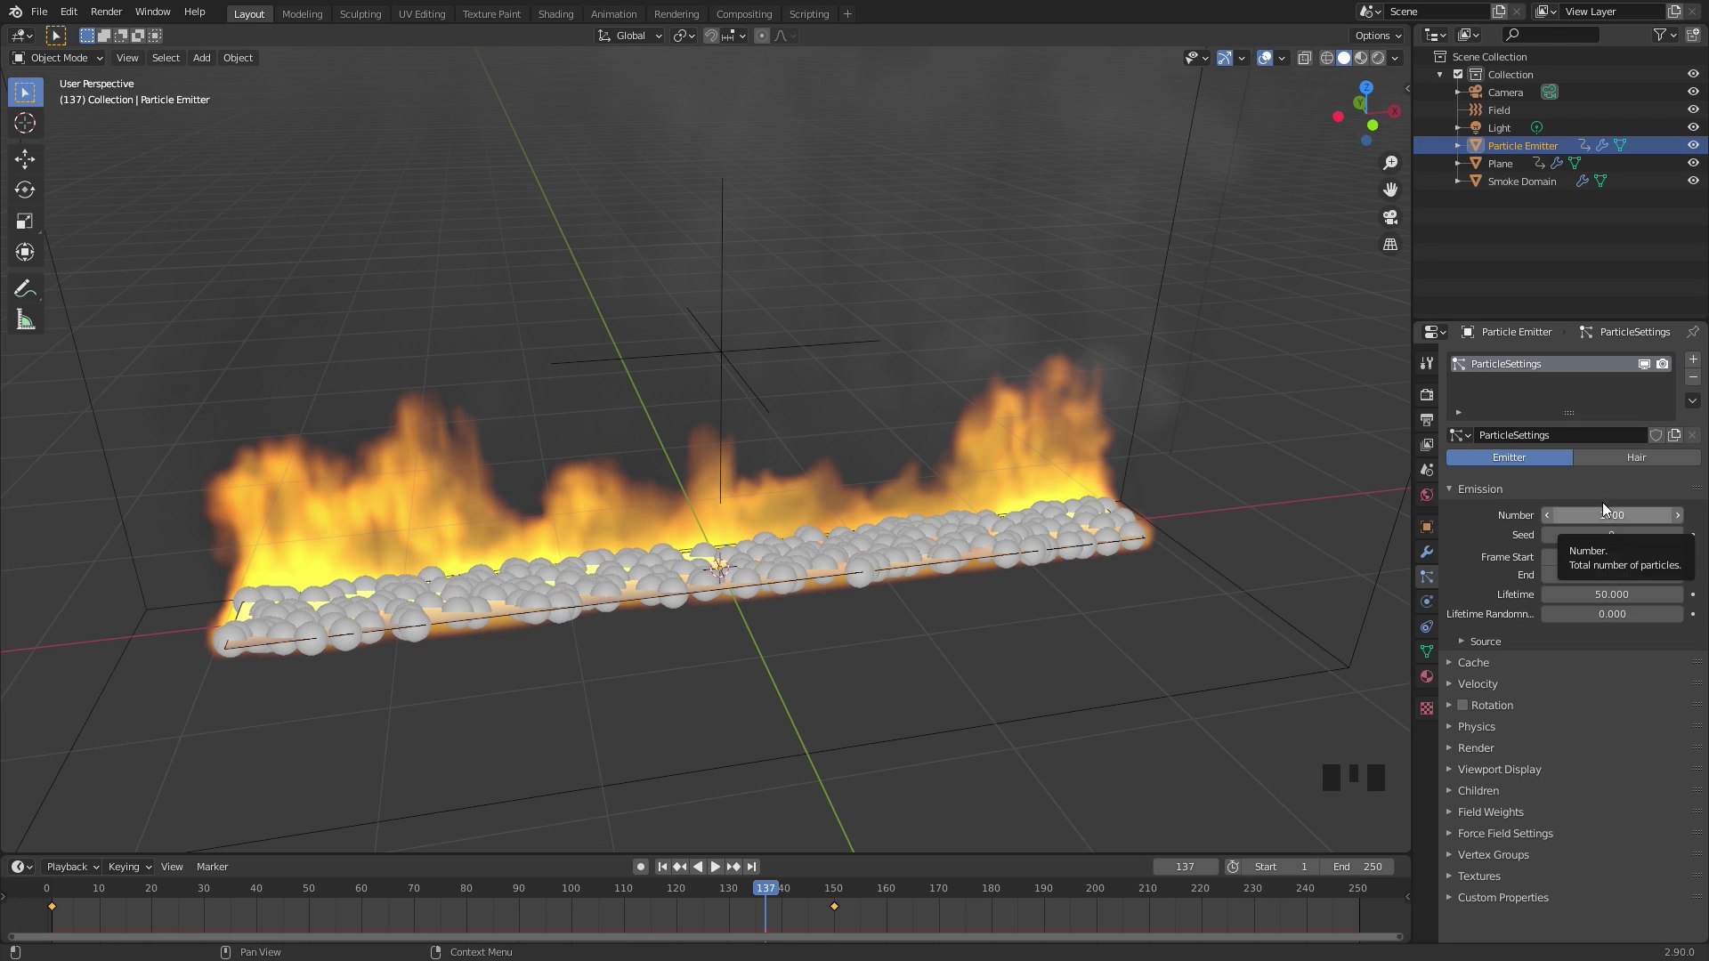
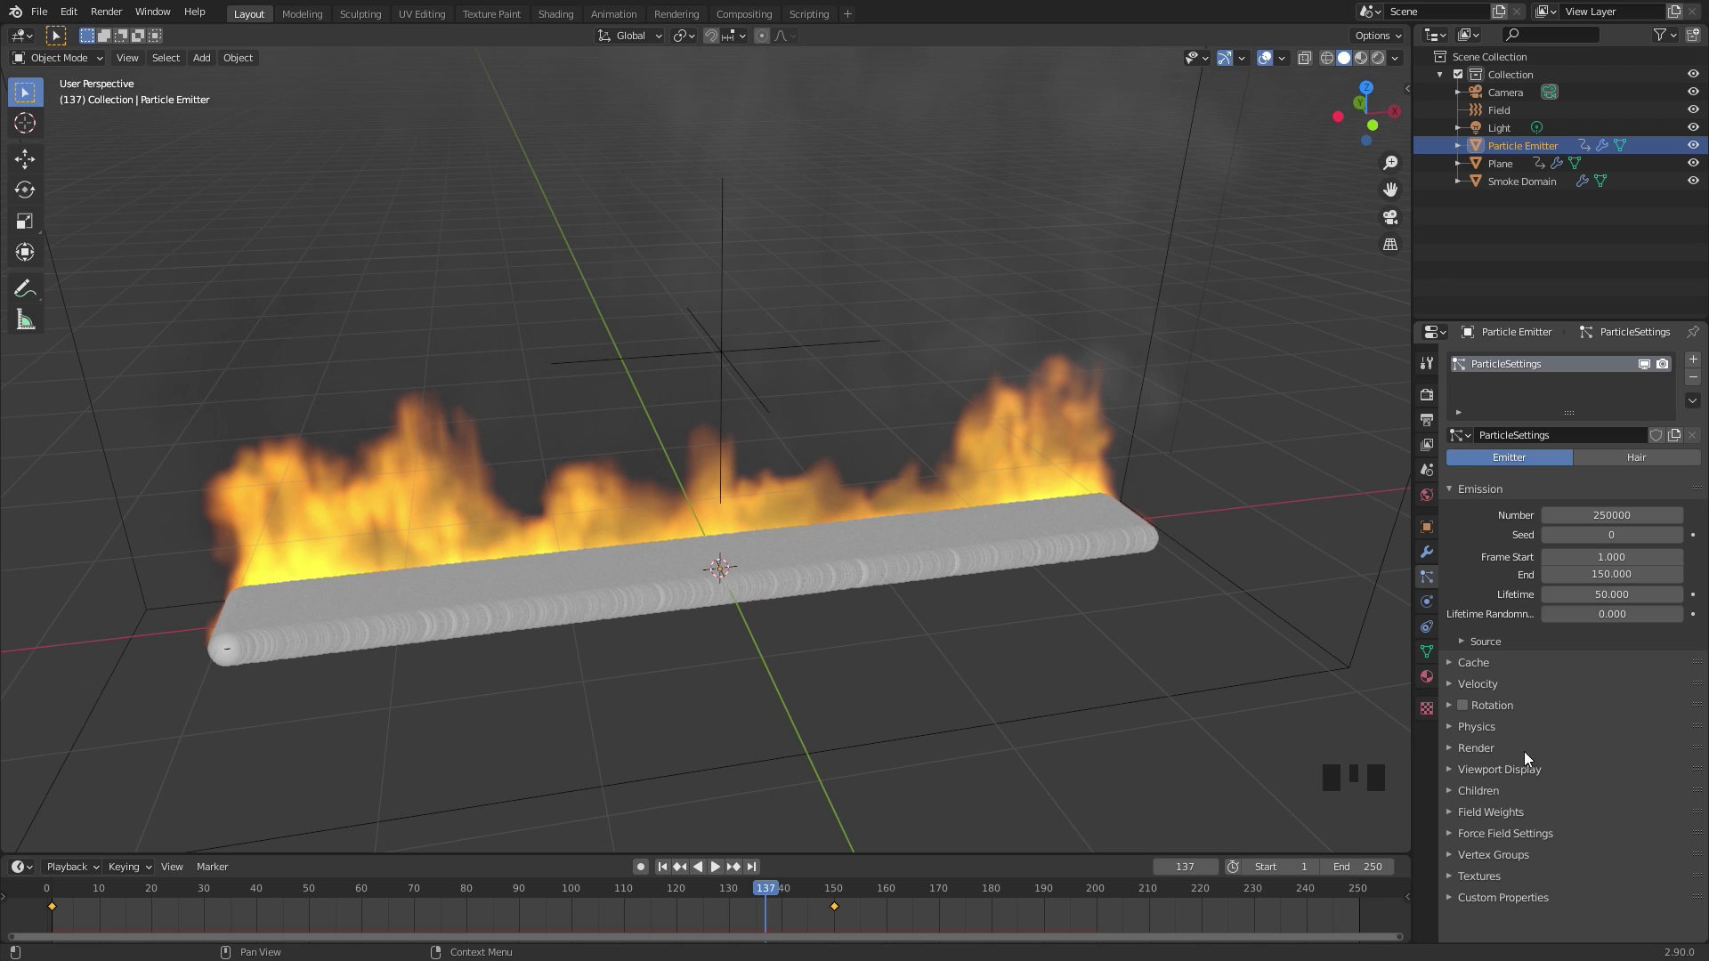
Set emission to 250000 particles ending at frame 150 and play the animation
{"action": "left_click_drag", "start_coordinate": [1506, 821], "coordinate": [1550, 786]}
{"action": "scroll", "scroll_direction": "down", "scroll_amount": 3}
{"action": "left_click_drag", "start_coordinate": [1689, 721], "coordinate": [756, 366]}
{"action": "left_click", "coordinate": [666, 871]}
{"action": "scroll", "scroll_direction": "down", "scroll_amount": 3}
{"action": "left_click_drag", "start_coordinate": [849, 618], "coordinate": [839, 582]}
{"action": "key", "text": "space"}
Play and inspect the current flame simulation in the viewport before adding geometry
{"action": "left_click_drag", "start_coordinate": [940, 499], "coordinate": [893, 477]}
{"action": "key", "text": "space"}
{"action": "key", "text": "z"}
{"action": "left_click_drag", "start_coordinate": [927, 495], "coordinate": [929, 498]}
{"action": "scroll", "scroll_direction": "down", "scroll_amount": 3}
{"action": "left_click_drag", "start_coordinate": [526, 454], "coordinate": [635, 469]}
Add a 1-subdivision Ico Sphere, move it along X away from the flames and scale it down
{"action": "key", "text": "shift+a"}
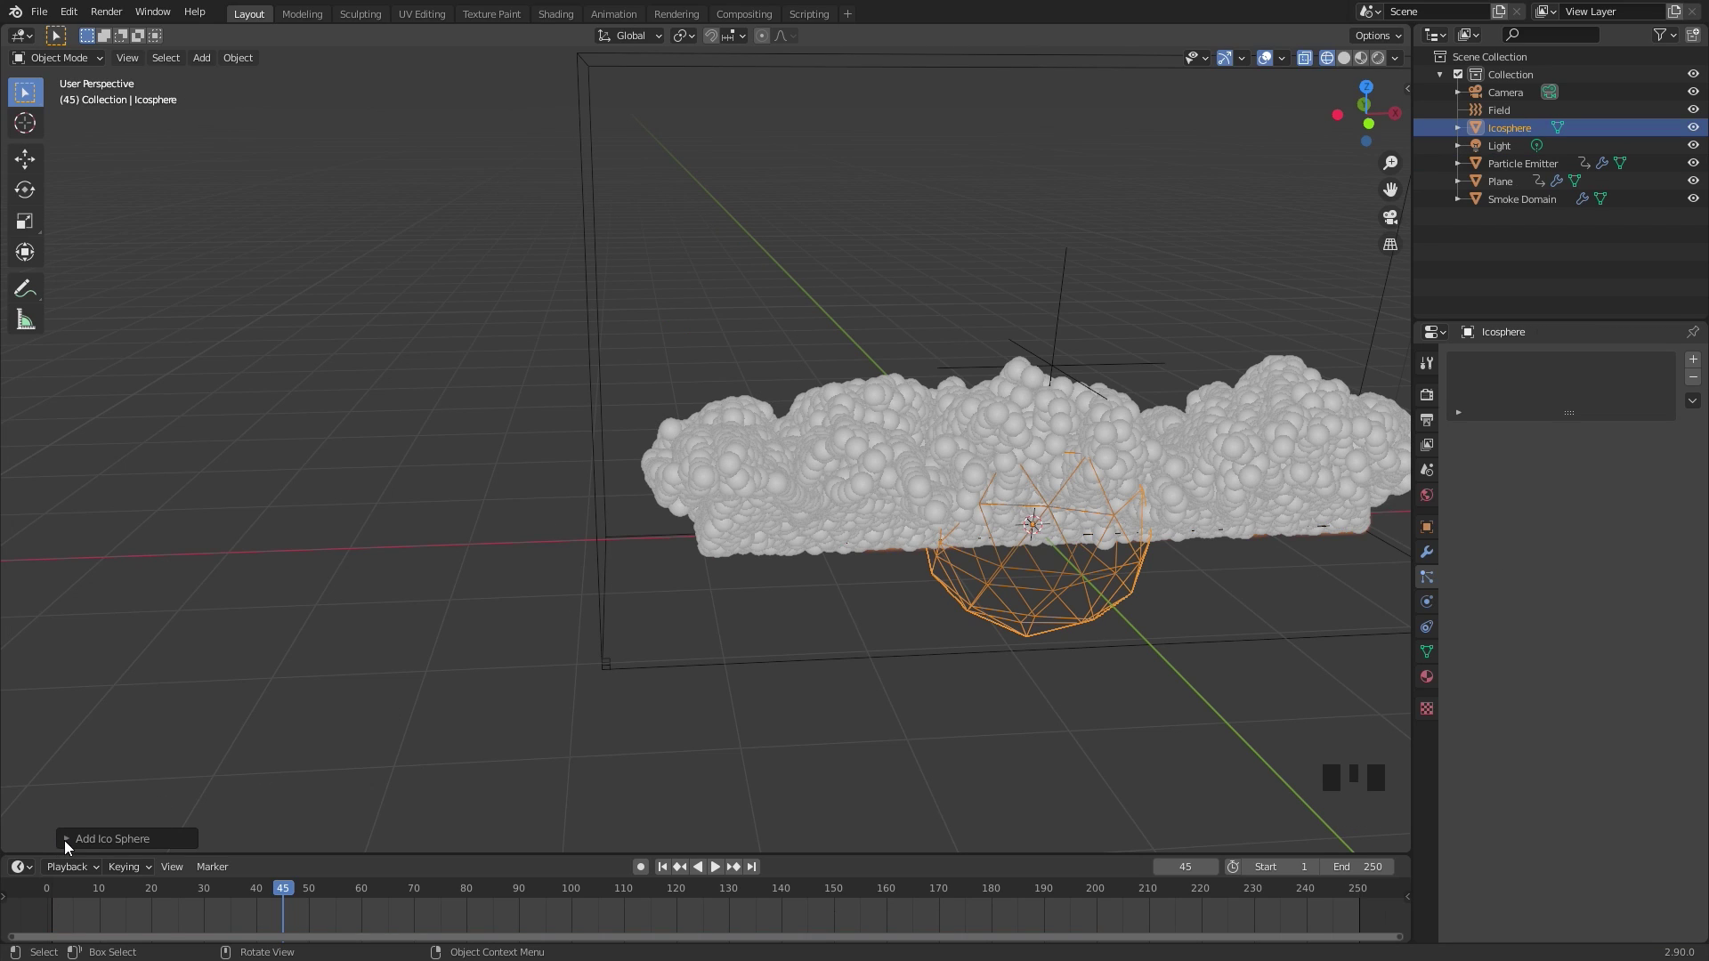
{"action": "left_click_drag", "start_coordinate": [72, 843], "coordinate": [1060, 501]}
{"action": "key", "text": "g"}
{"action": "key", "text": "s"}
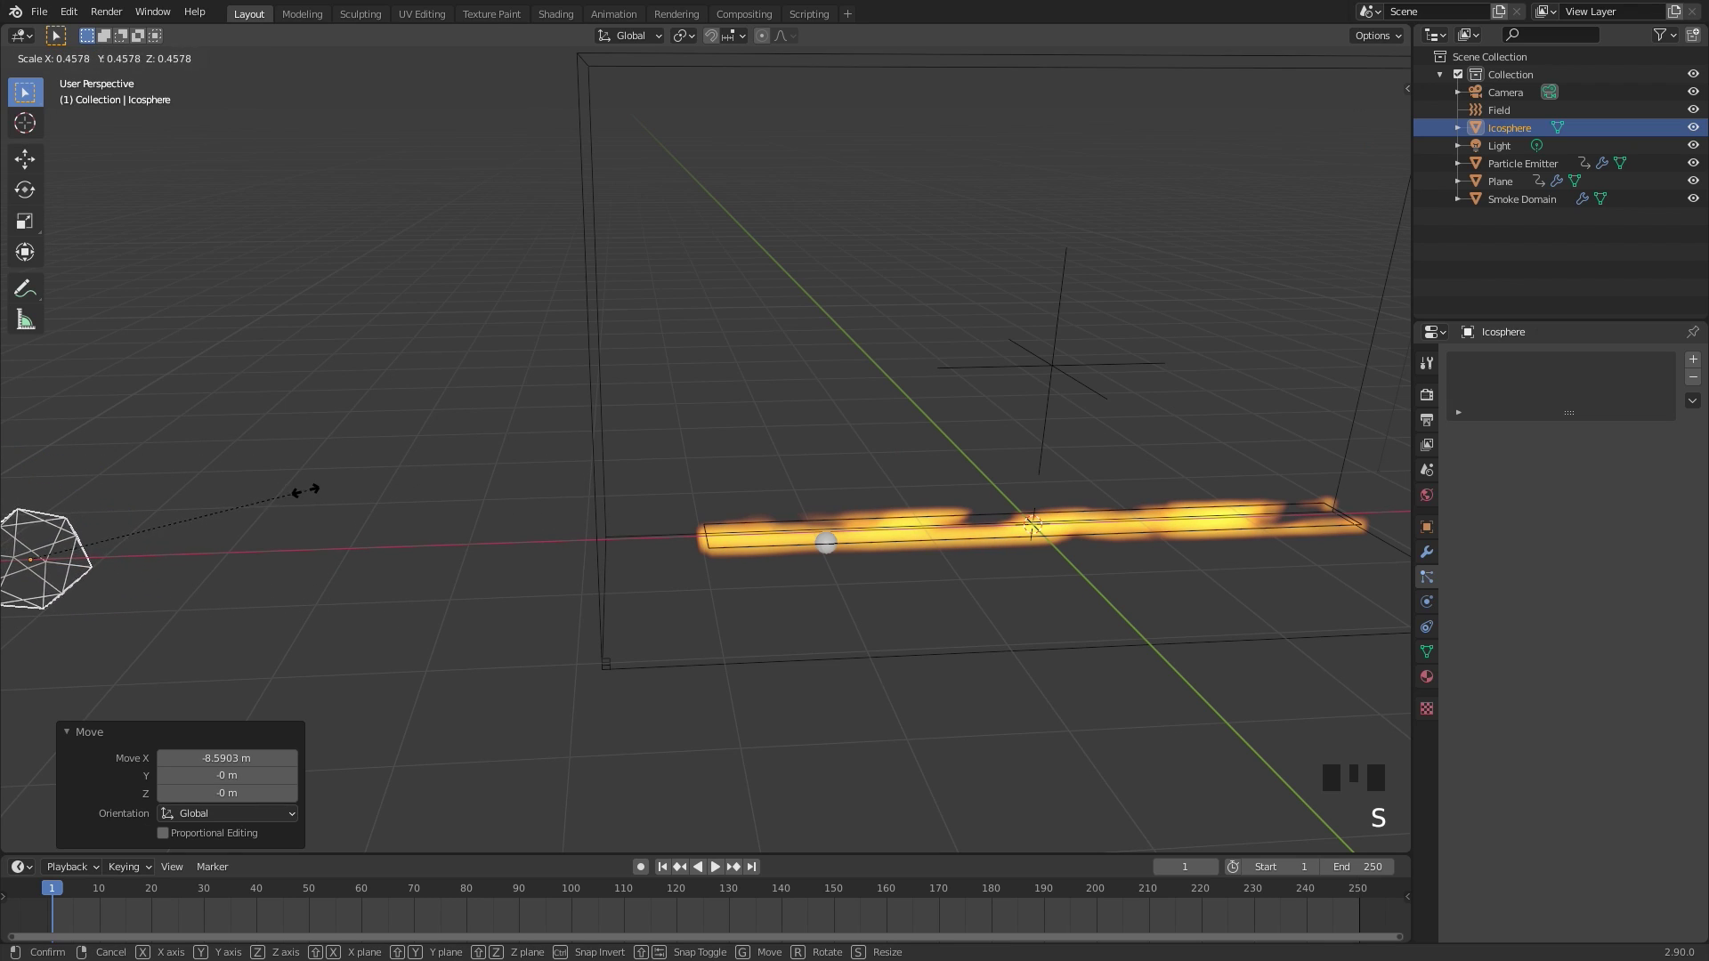
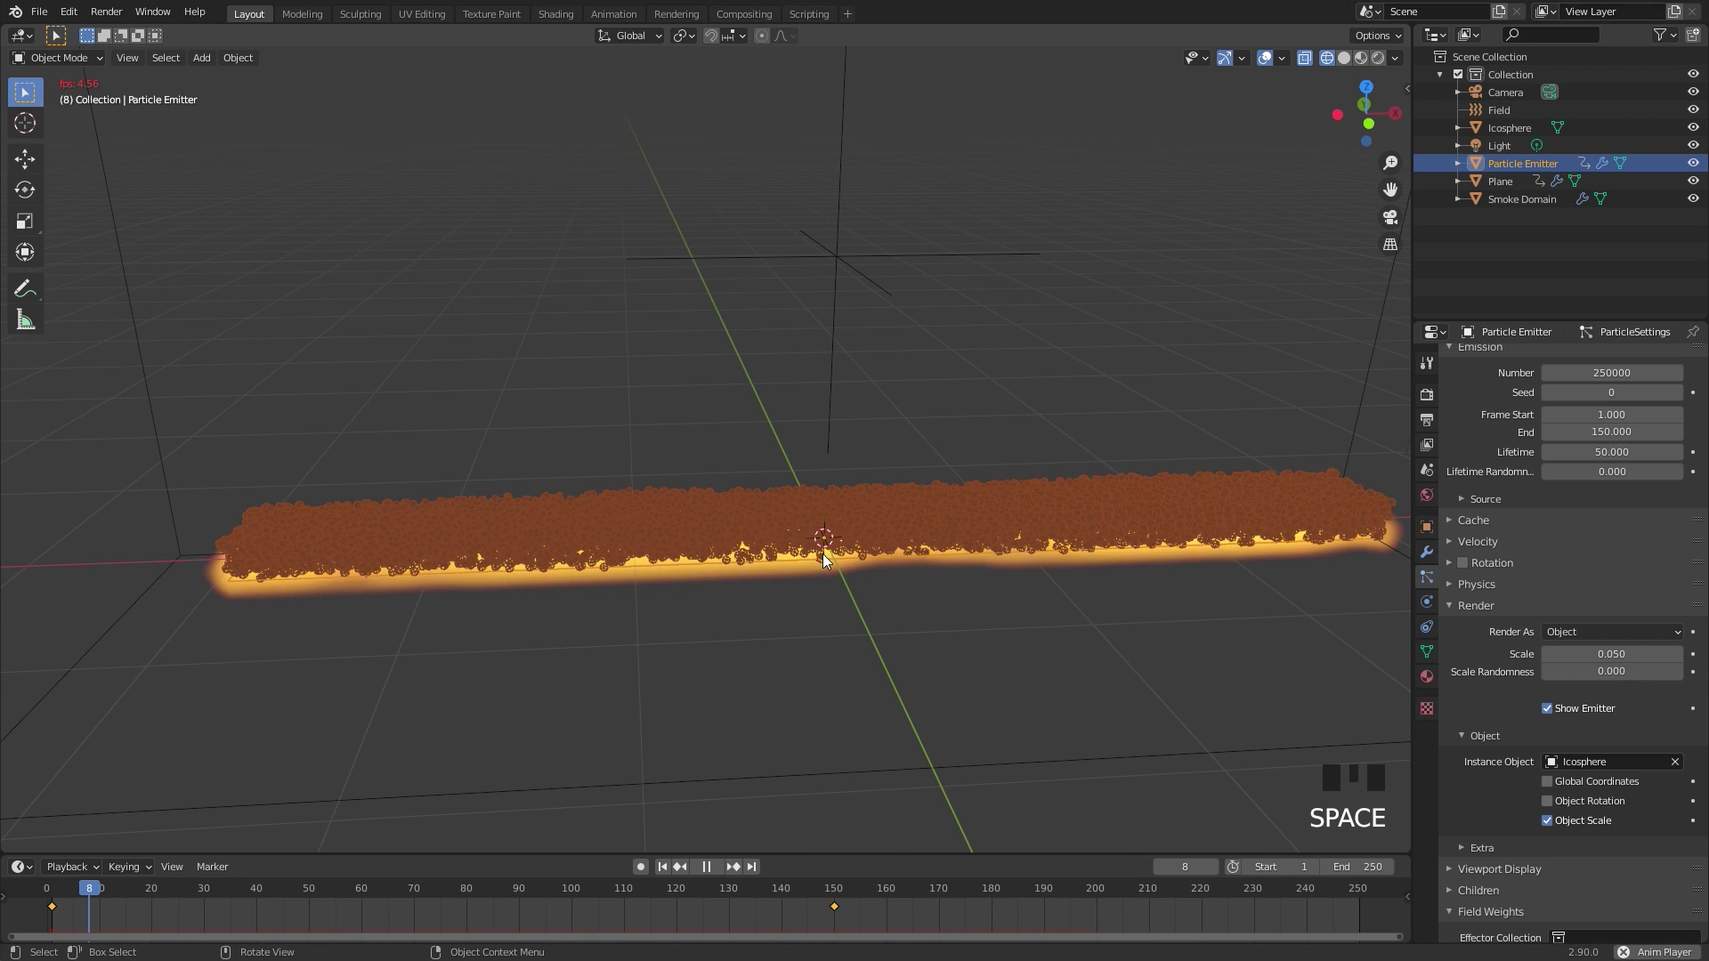
Shrink the Icosphere further and render the emitter's particles as Icosphere instances at scale 0.05
{"action": "key", "text": "space"}
{"action": "scroll", "scroll_direction": "down", "scroll_amount": 3}
{"action": "left_click_drag", "start_coordinate": [812, 497], "coordinate": [209, 454]}
{"action": "scroll", "scroll_direction": "down", "scroll_amount": 3}
{"action": "left_click", "coordinate": [266, 518]}
{"action": "scroll", "scroll_direction": "up", "scroll_amount": 3}
{"action": "left_click_drag", "start_coordinate": [897, 483], "coordinate": [723, 443]}
{"action": "scroll", "scroll_direction": "up", "scroll_amount": 3}
{"action": "key", "text": "s"}
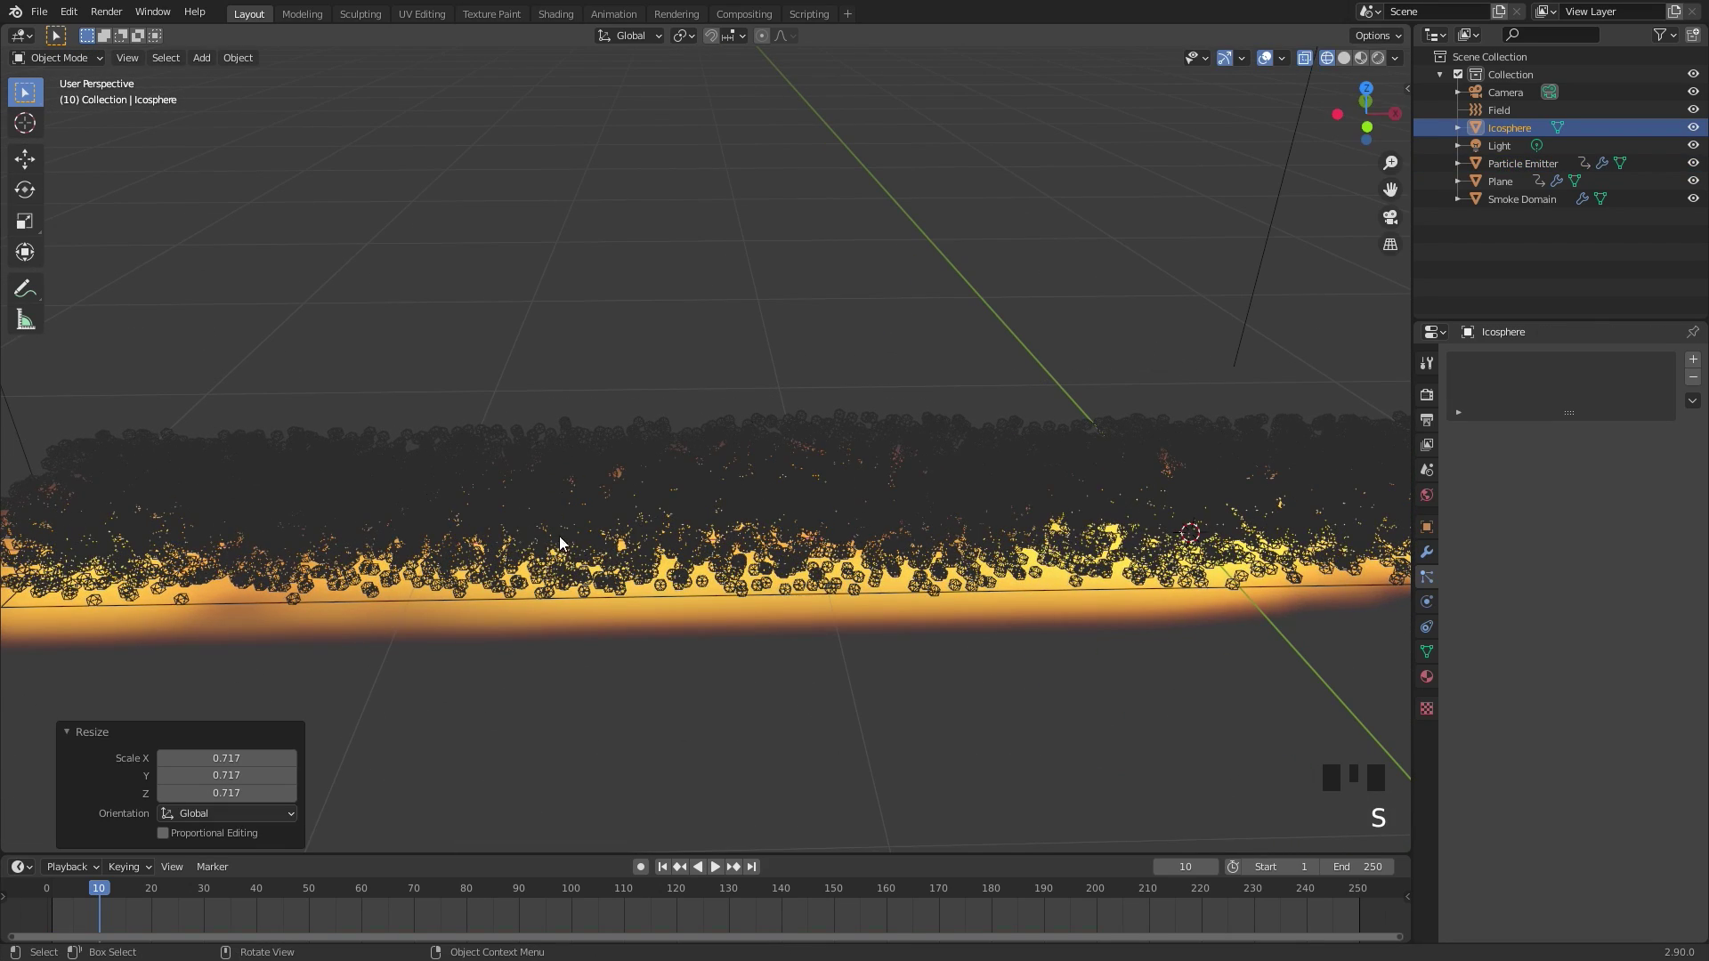
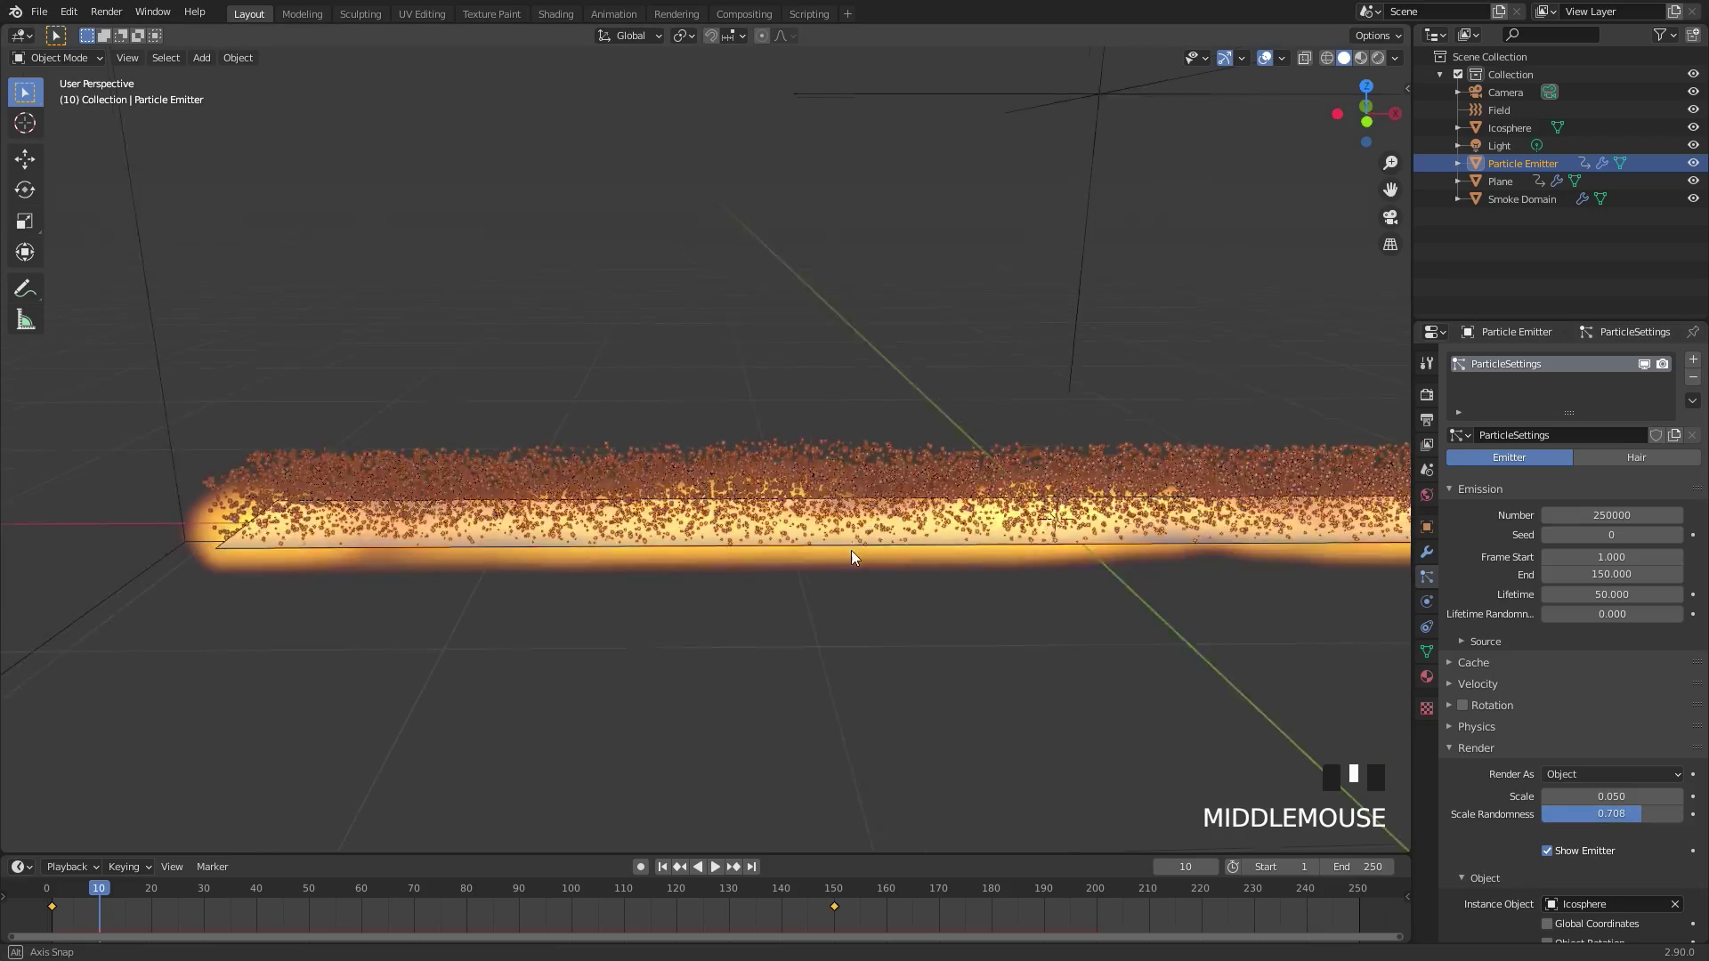
{"action": "key", "text": "space"}
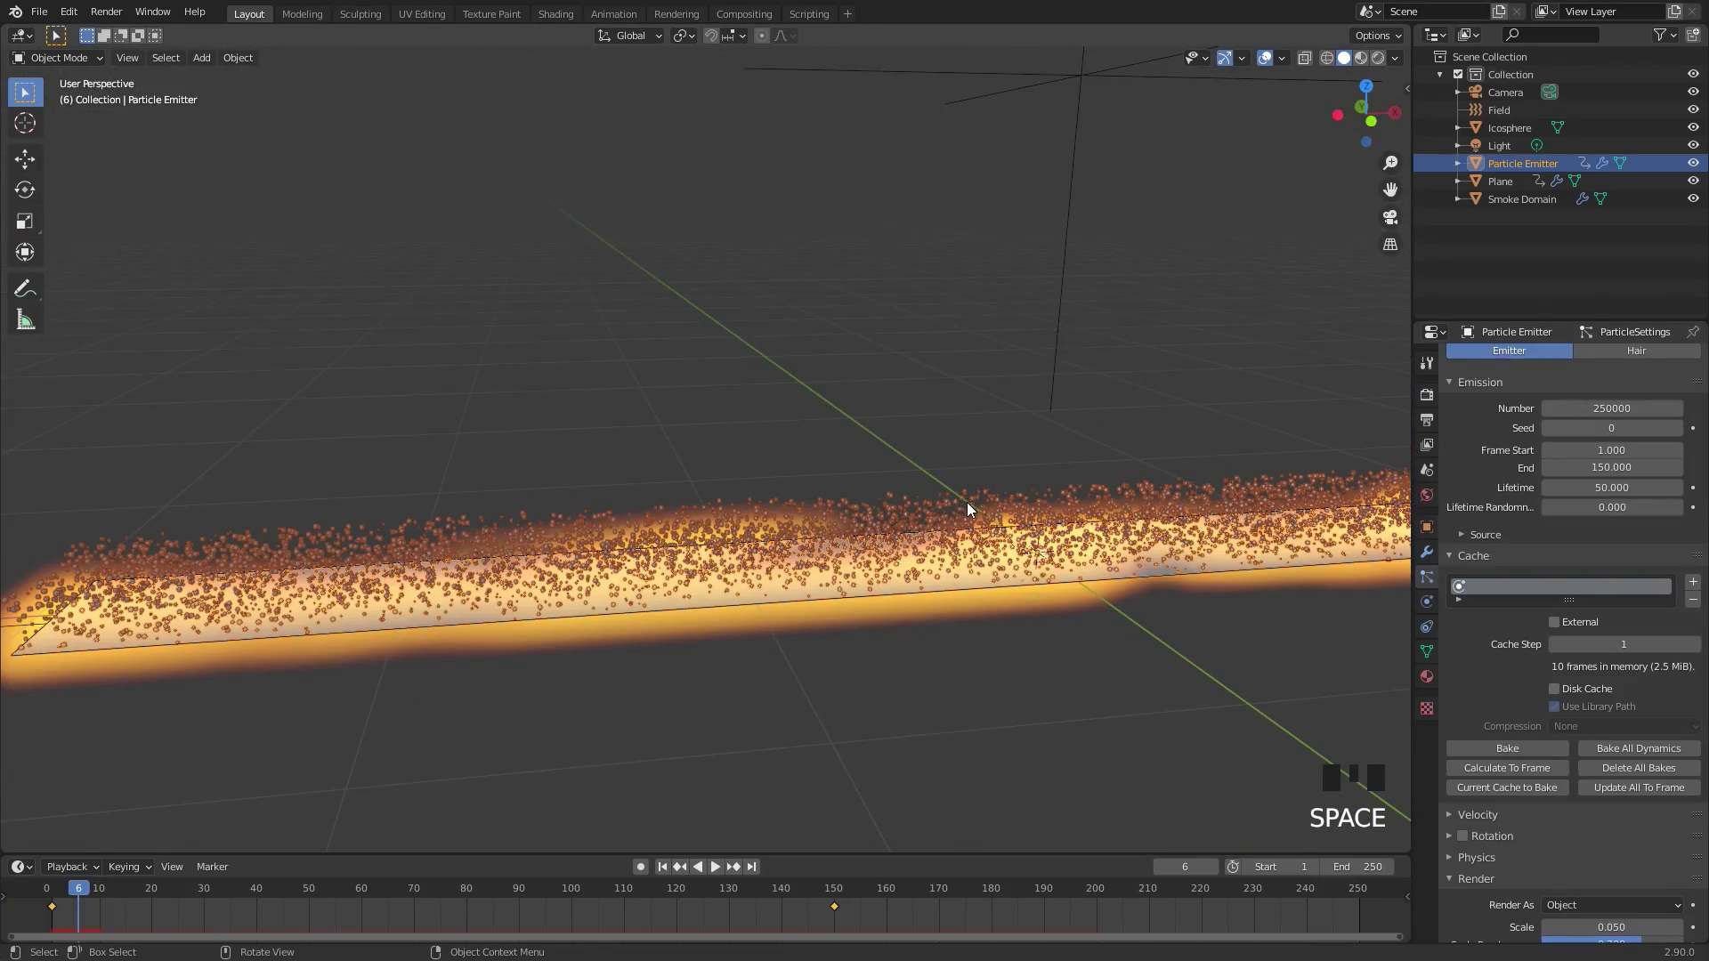
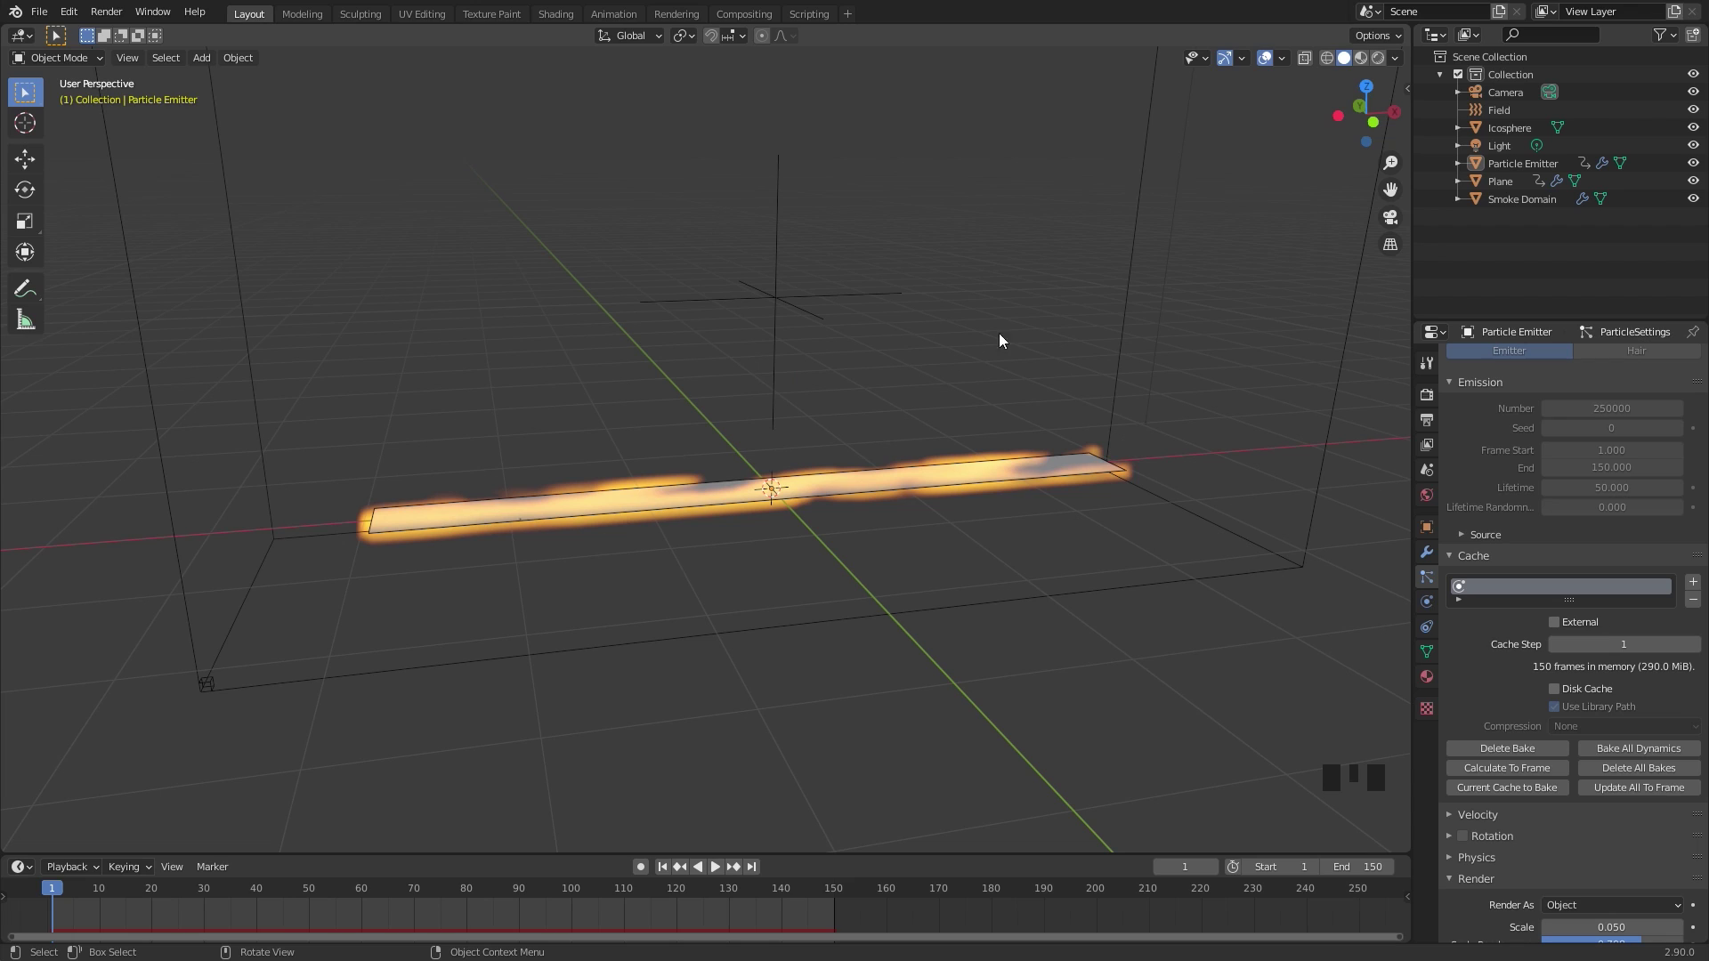
Move Smoke Domain and Plane into a new Collection 2 and exclude it from the view
{"action": "left_click", "coordinate": [1139, 235]}
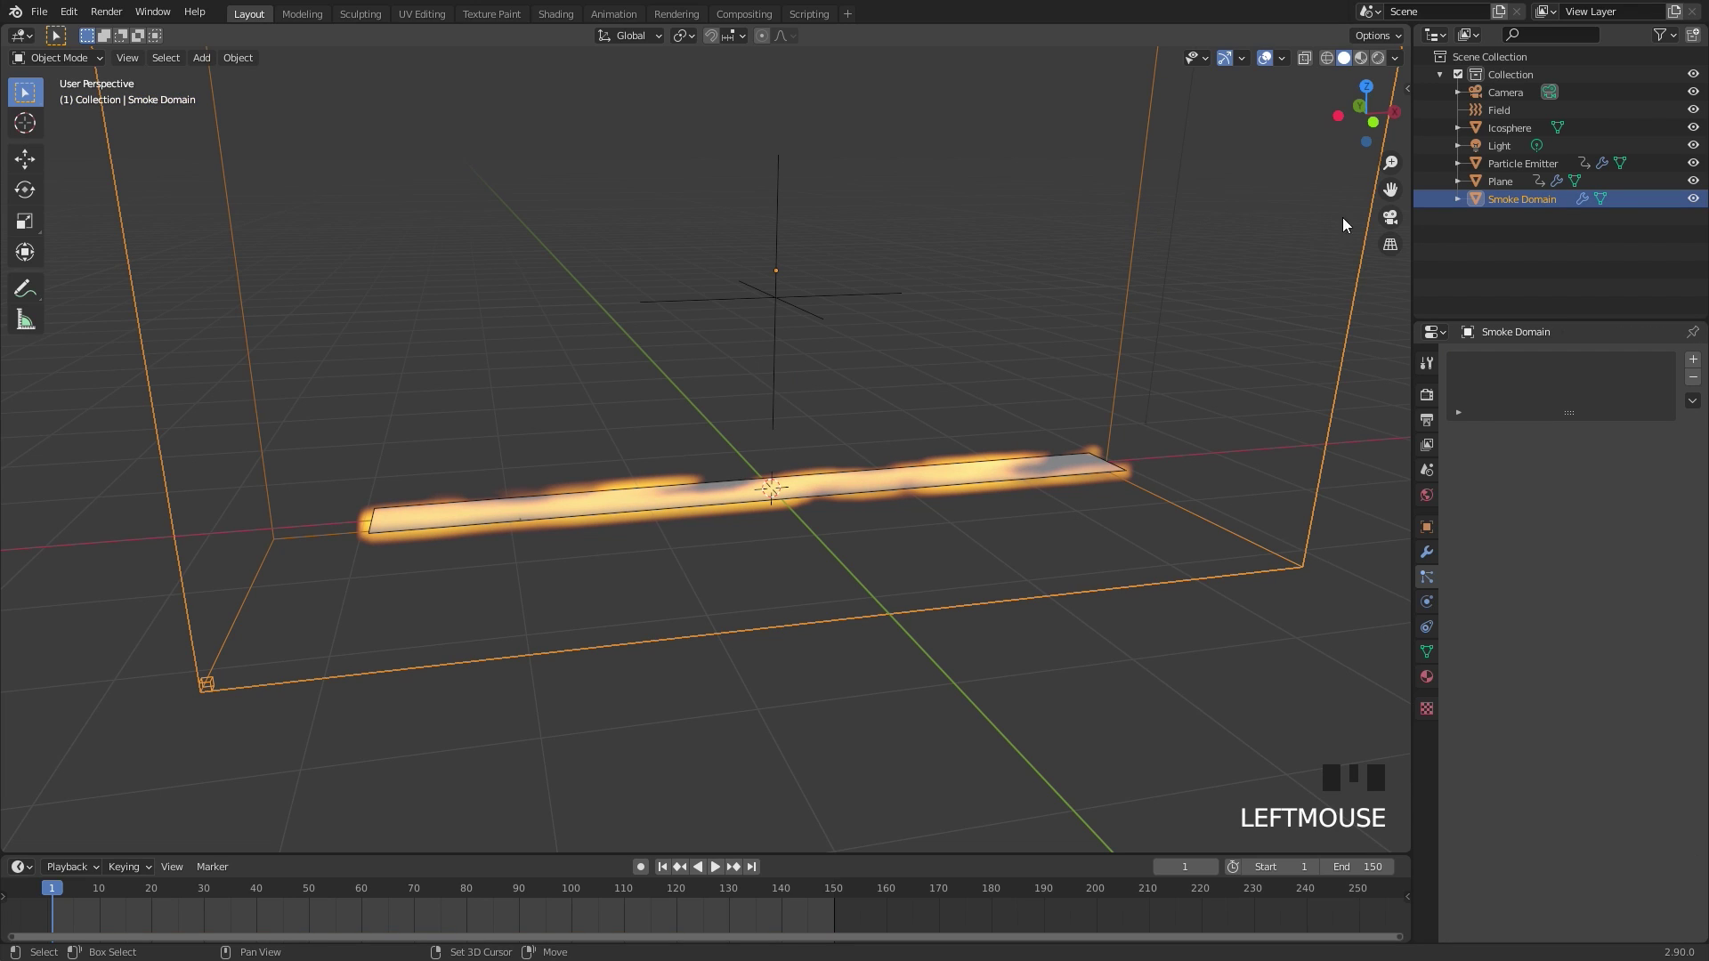
{"action": "left_click", "coordinate": [1511, 190]}
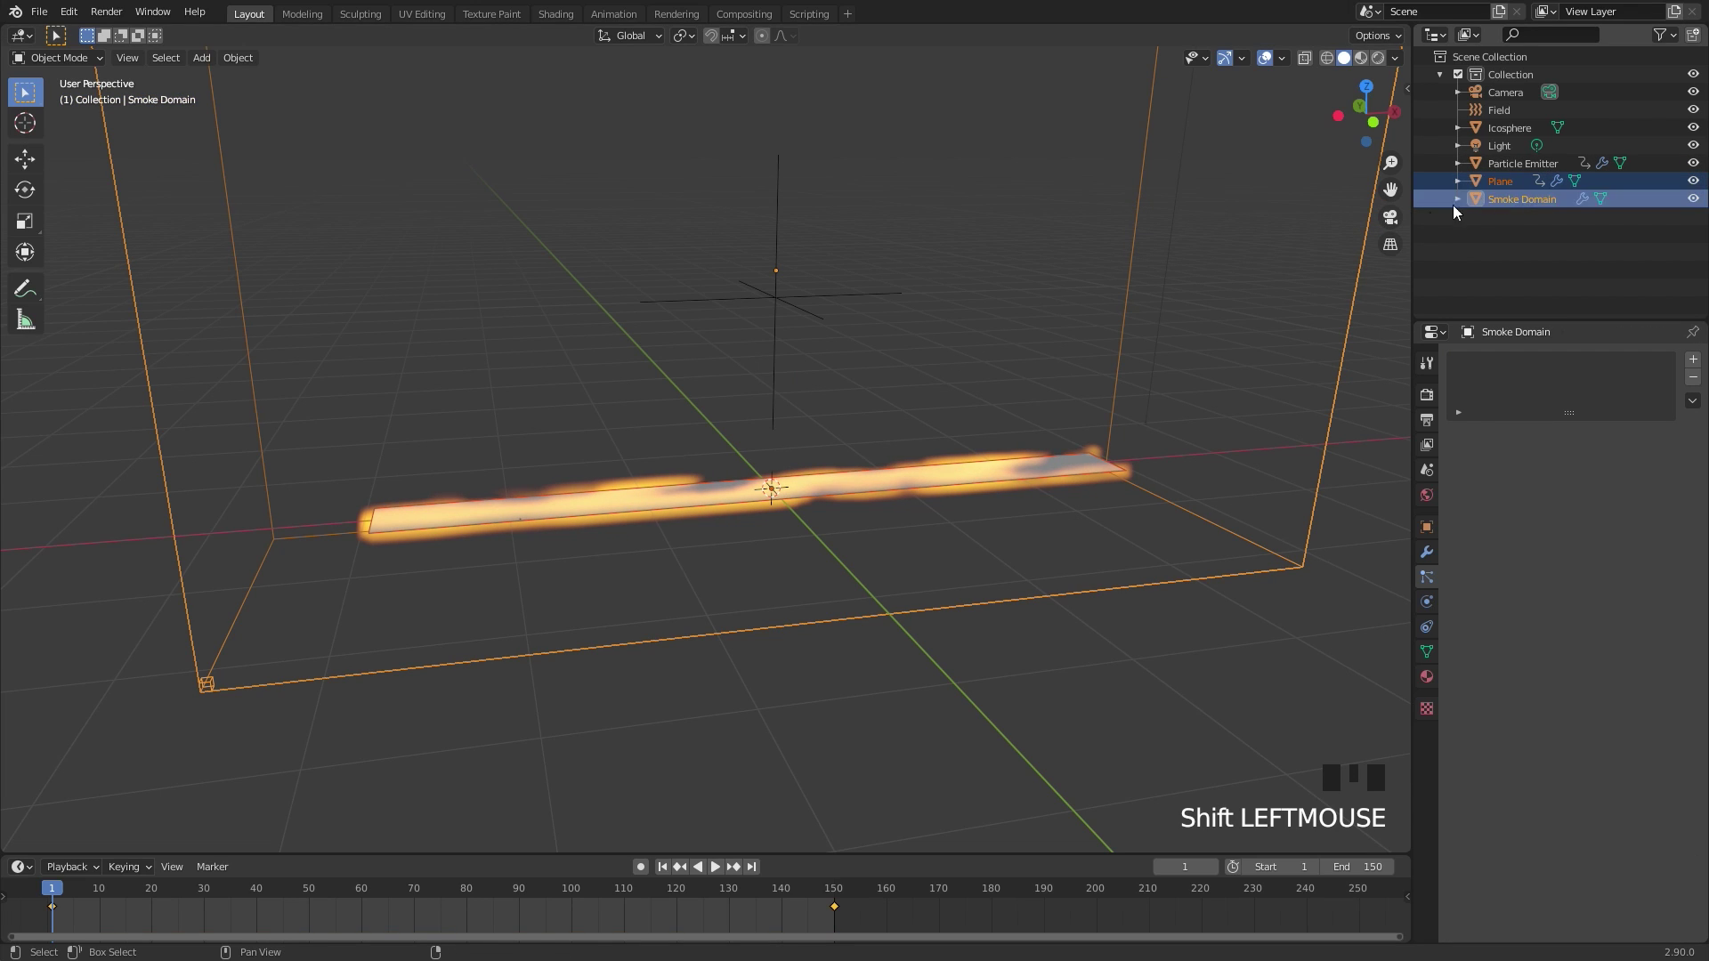
{"action": "key", "text": "m"}
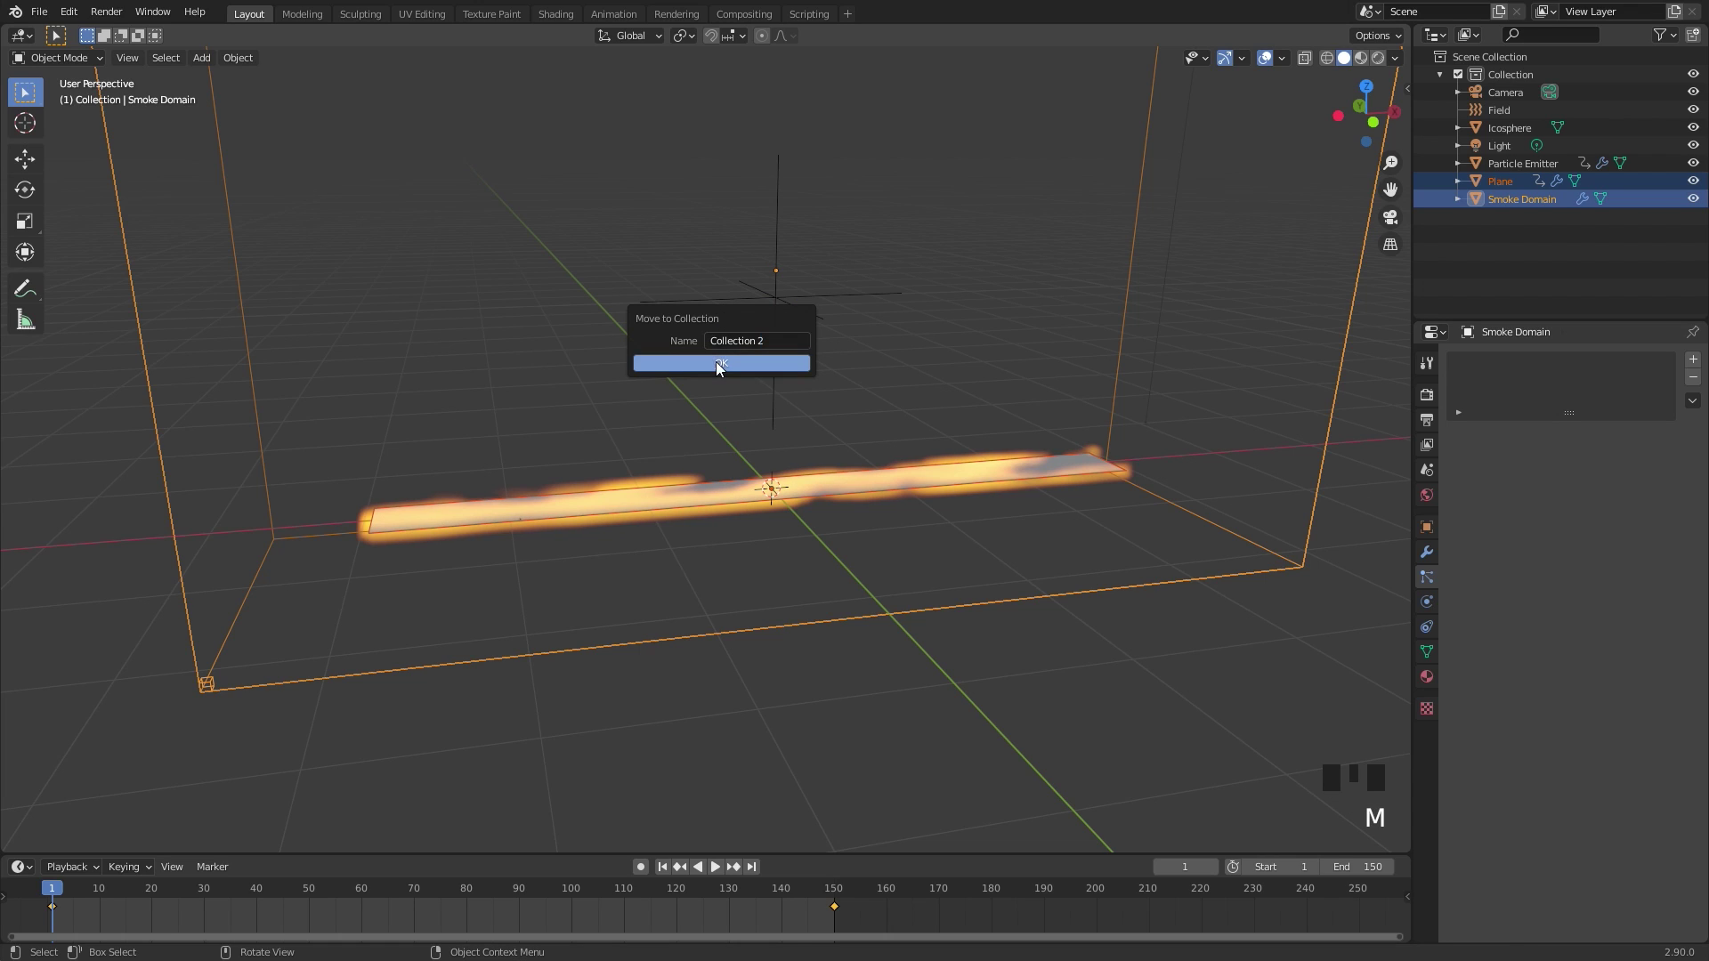
{"action": "left_click", "coordinate": [1461, 183]}
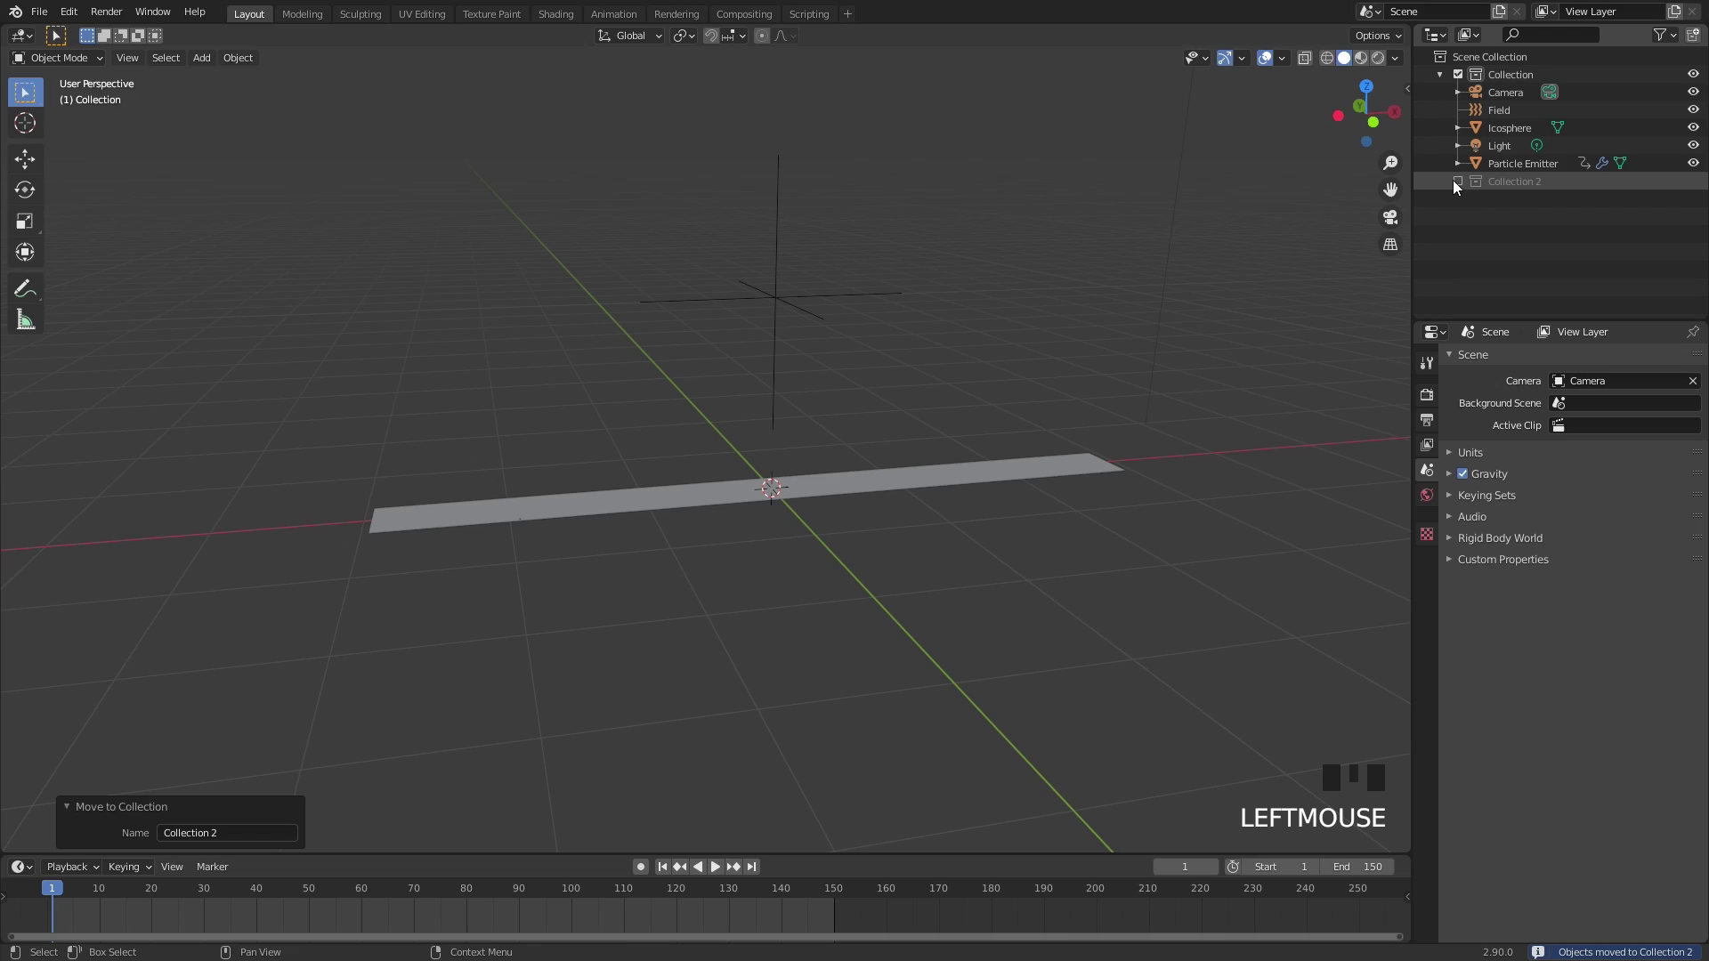
Play the animation to check only the Icosphere particles rise like flames
{"action": "left_click_drag", "start_coordinate": [858, 502], "coordinate": [899, 507]}
{"action": "scroll", "scroll_direction": "up", "scroll_amount": 3}
{"action": "key", "text": "space"}
{"action": "scroll", "scroll_direction": "down", "scroll_amount": 3}
{"action": "left_click_drag", "start_coordinate": [762, 466], "coordinate": [794, 457]}
{"action": "key", "text": "space"}
{"action": "left_click_drag", "start_coordinate": [794, 437], "coordinate": [755, 477]}
Play and pause the particle animation while reviewing the particle settings
{"action": "middle_click", "coordinate": [801, 477]}
{"action": "key", "text": "space"}
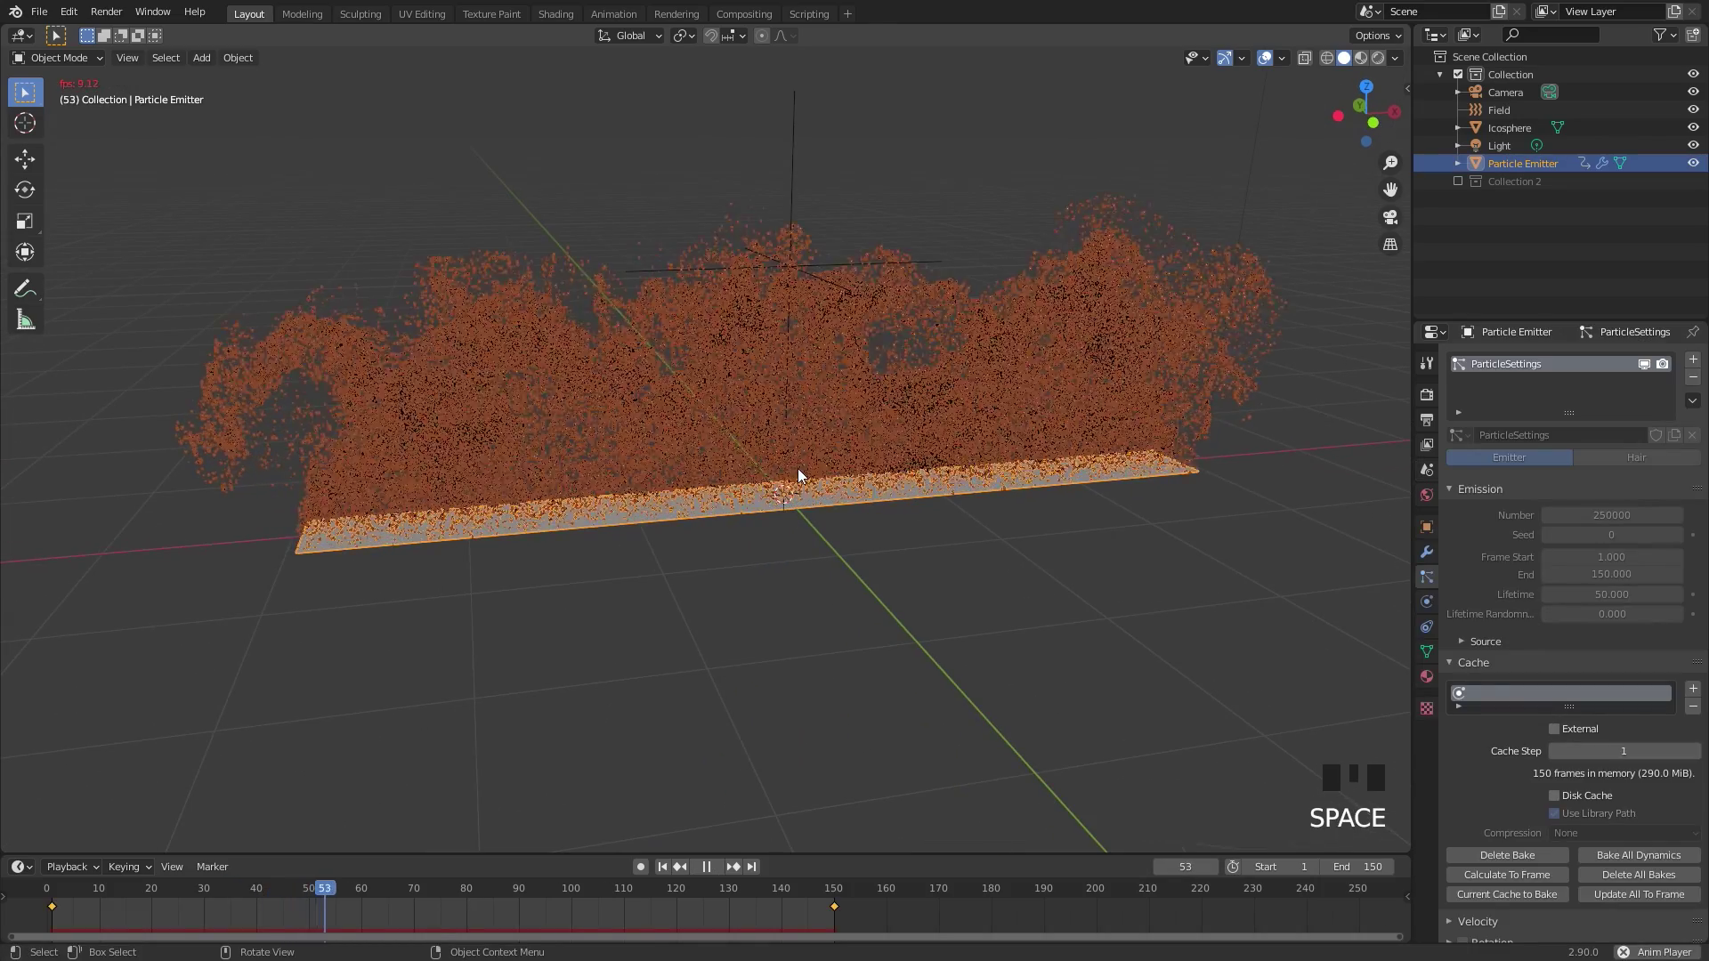
{"action": "scroll", "scroll_direction": "down", "scroll_amount": 3}
{"action": "key", "text": "space"}
{"action": "left_click_drag", "start_coordinate": [740, 413], "coordinate": [783, 467]}
{"action": "scroll", "scroll_direction": "up", "scroll_amount": 3}
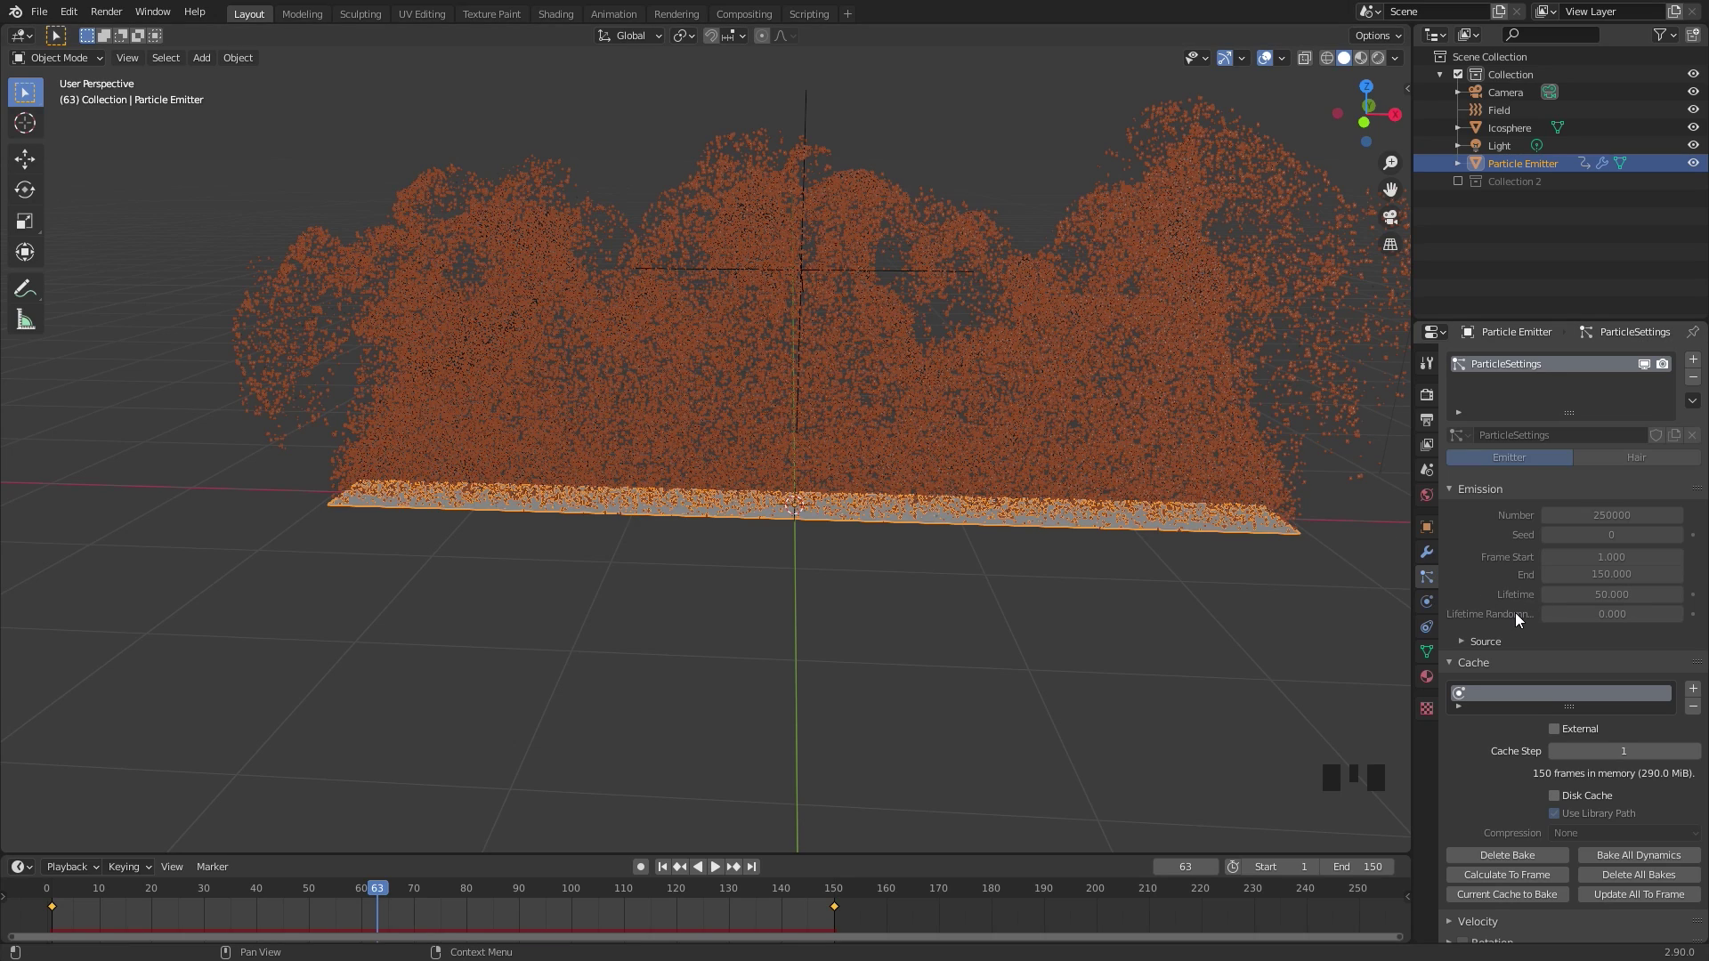
Create a new particle texture Texture.001 and switch its type from Clouds to Blend
{"action": "scroll", "scroll_direction": "down", "scroll_amount": 3}
{"action": "scroll", "scroll_direction": "down", "scroll_amount": 3}
{"action": "scroll", "scroll_direction": "down", "scroll_amount": 3}
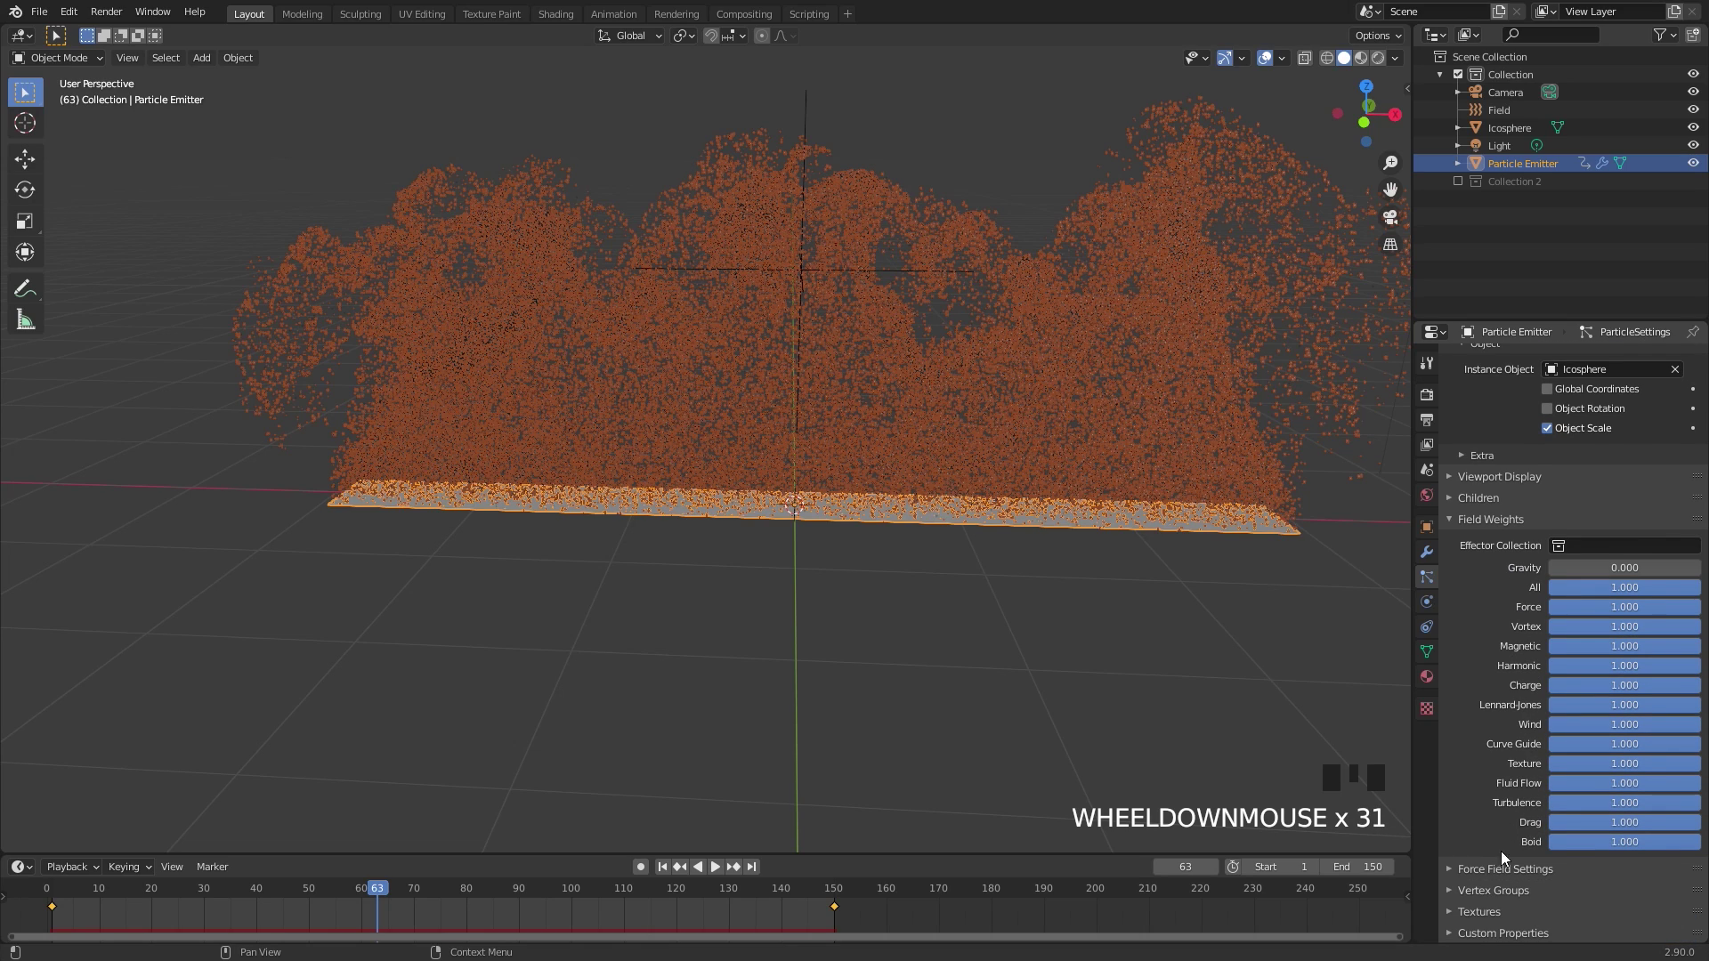
{"action": "left_click_drag", "start_coordinate": [1486, 917], "coordinate": [1547, 690]}
{"action": "scroll", "scroll_direction": "down", "scroll_amount": 3}
{"action": "left_click_drag", "start_coordinate": [1567, 913], "coordinate": [1430, 708]}
{"action": "left_click", "coordinate": [1430, 709]}
{"action": "scroll", "scroll_direction": "up", "scroll_amount": 3}
Map the Blend texture by Strand / Particle coordinates to drive particle size, with a color ramp enabled
{"action": "left_click_drag", "start_coordinate": [1561, 414], "coordinate": [1585, 408]}
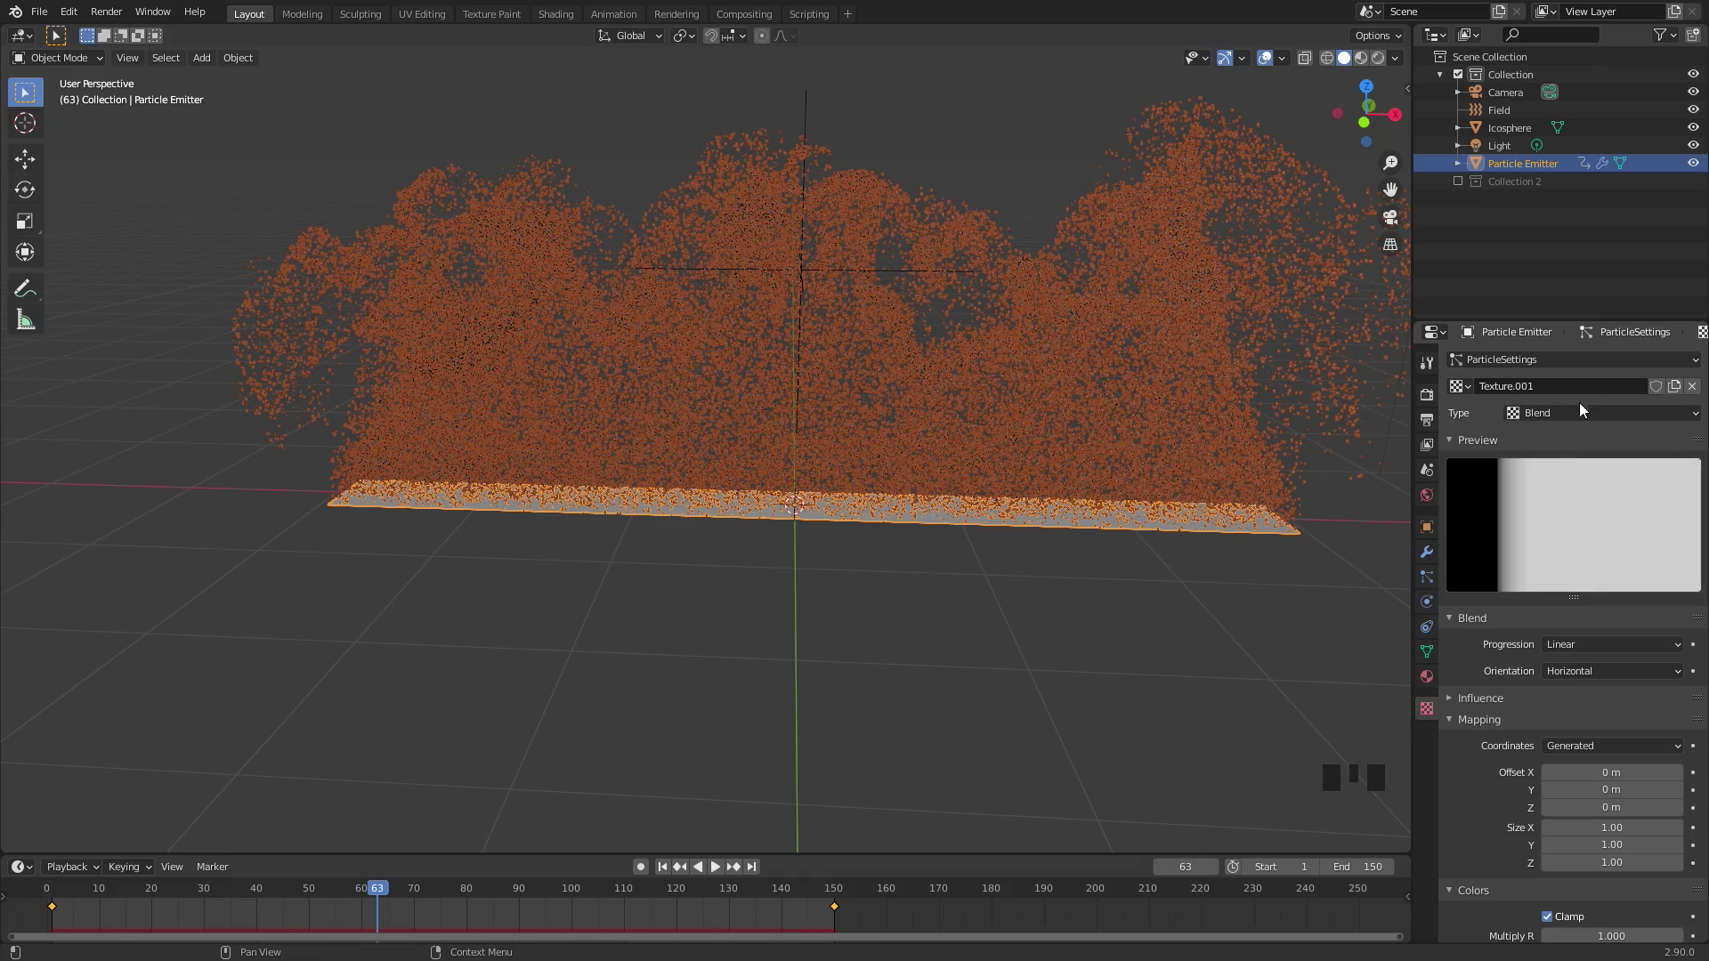
{"action": "scroll", "scroll_direction": "up", "scroll_amount": 3}
{"action": "left_click_drag", "start_coordinate": [1052, 413], "coordinate": [1486, 703]}
{"action": "left_click_drag", "start_coordinate": [1486, 703], "coordinate": [1602, 707]}
{"action": "scroll", "scroll_direction": "down", "scroll_amount": 3}
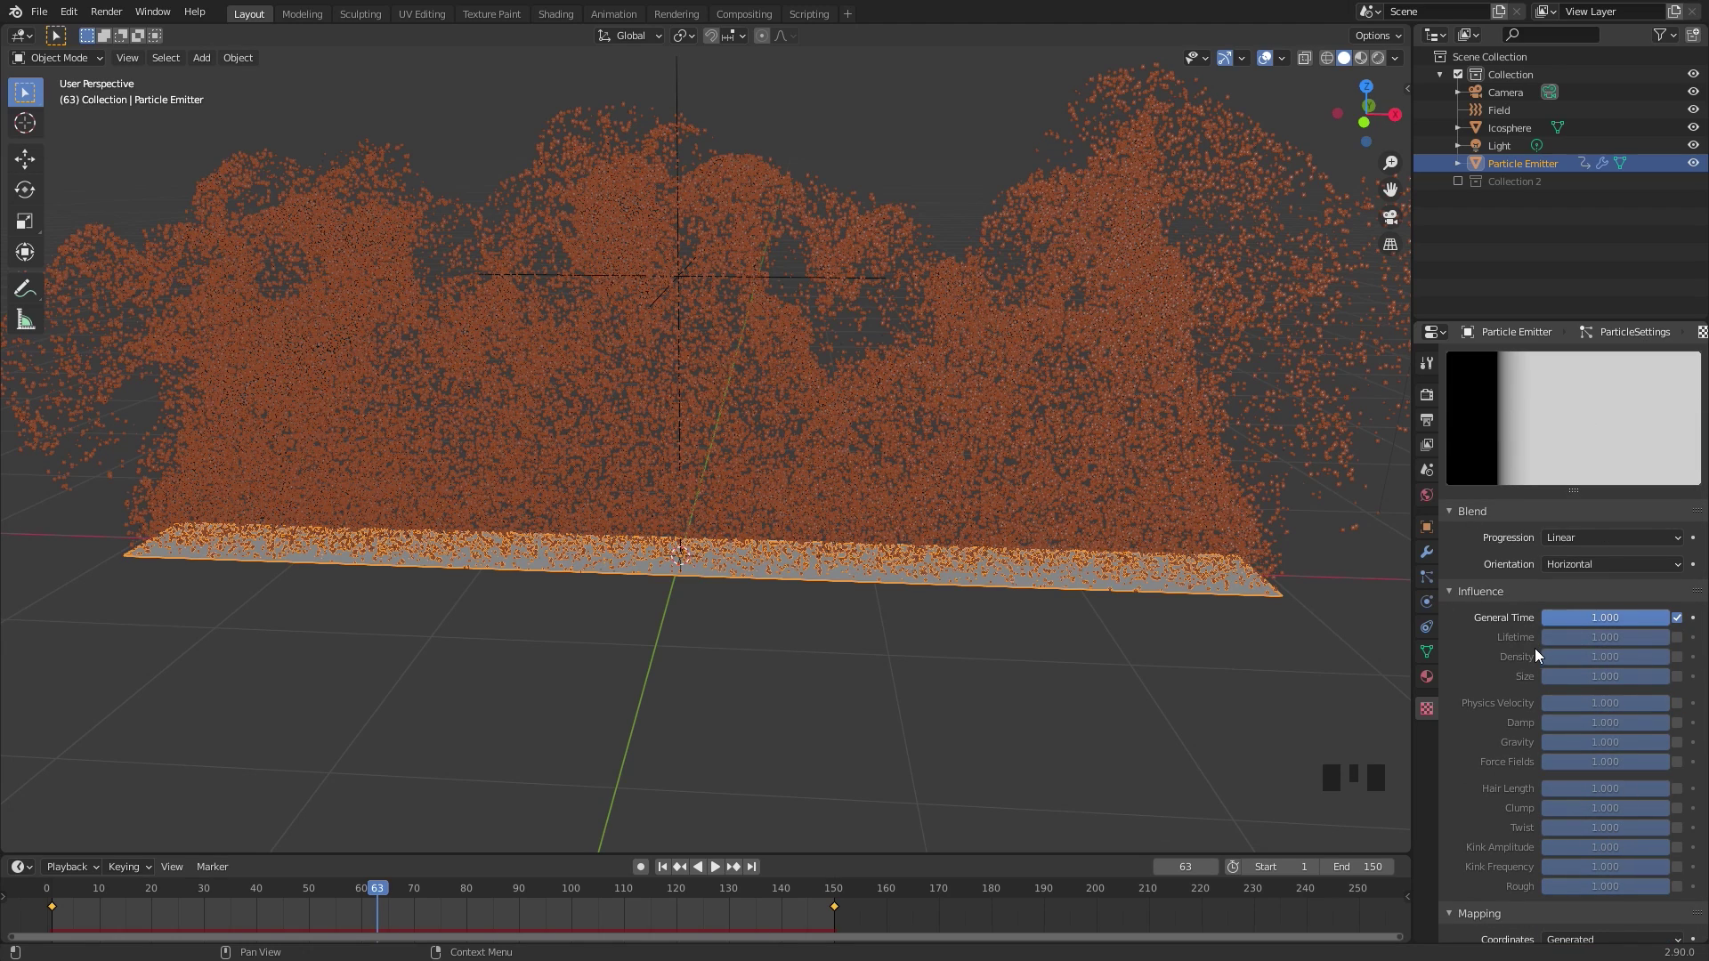
{"action": "left_click", "coordinate": [1686, 620]}
{"action": "left_click", "coordinate": [1682, 682]}
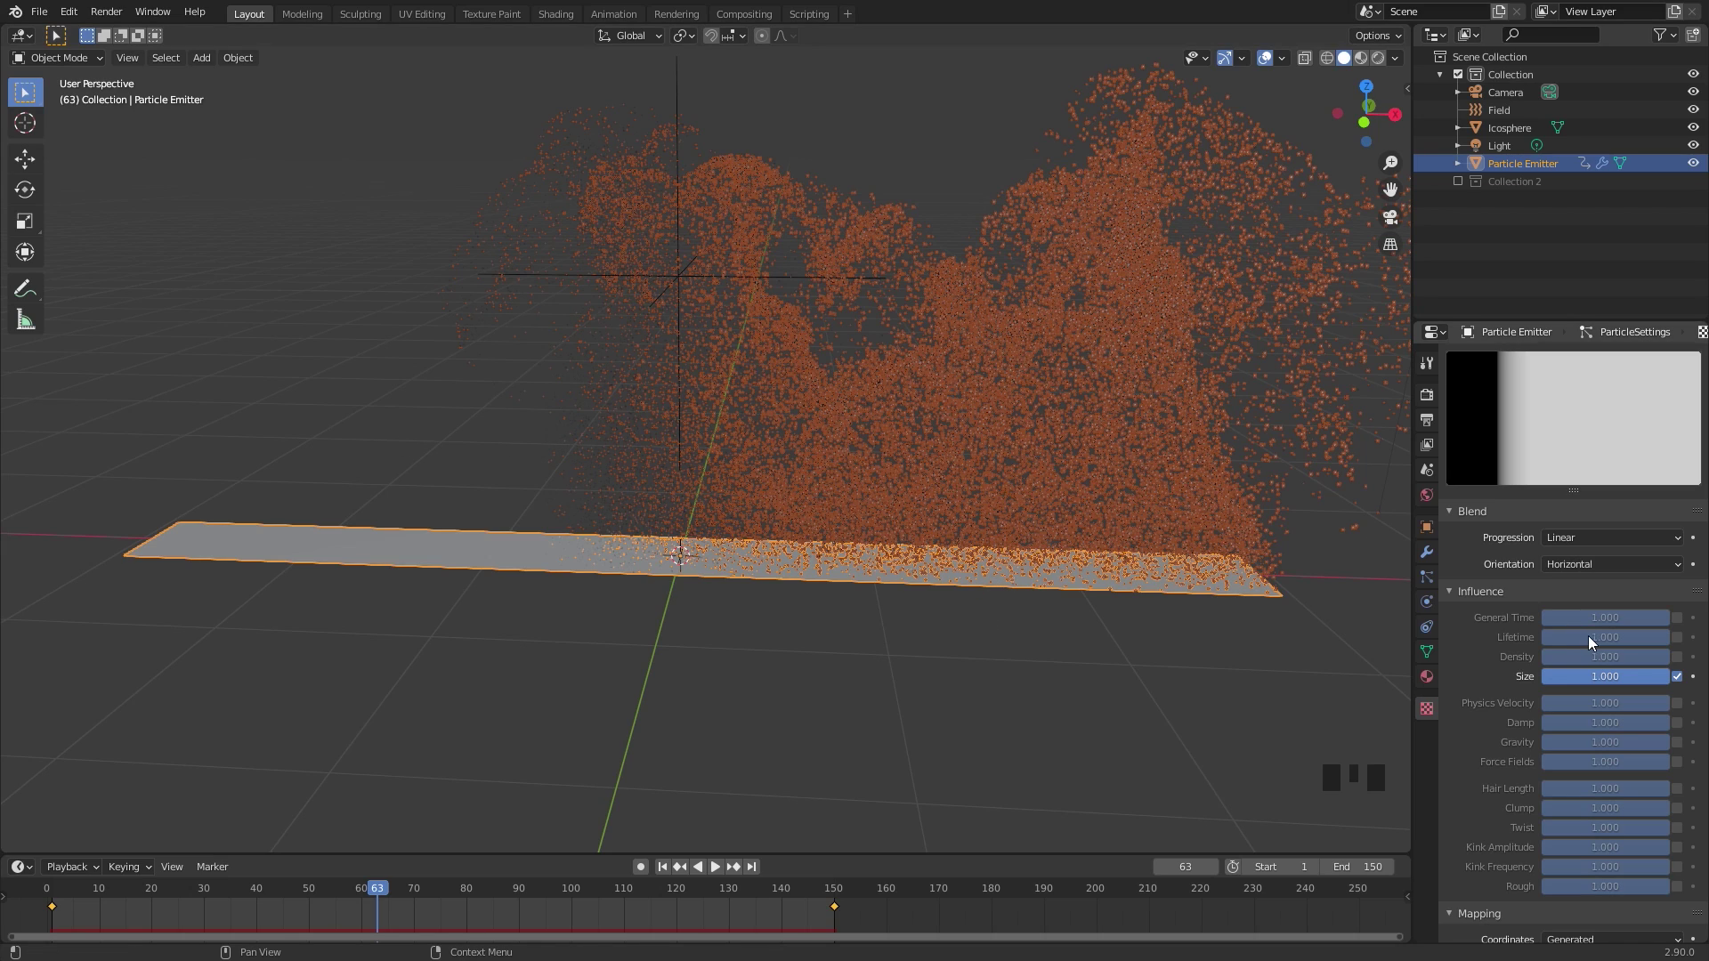
Orbit and reposition the view along the emitter plane to inspect the flame-like particle wall
{"action": "scroll", "scroll_direction": "down", "scroll_amount": 3}
{"action": "left_click_drag", "start_coordinate": [1595, 692], "coordinate": [824, 486]}
{"action": "left_click_drag", "start_coordinate": [853, 464], "coordinate": [1551, 714]}
{"action": "scroll", "scroll_direction": "down", "scroll_amount": 3}
{"action": "left_click_drag", "start_coordinate": [1503, 922], "coordinate": [1523, 847]}
{"action": "scroll", "scroll_direction": "down", "scroll_amount": 3}
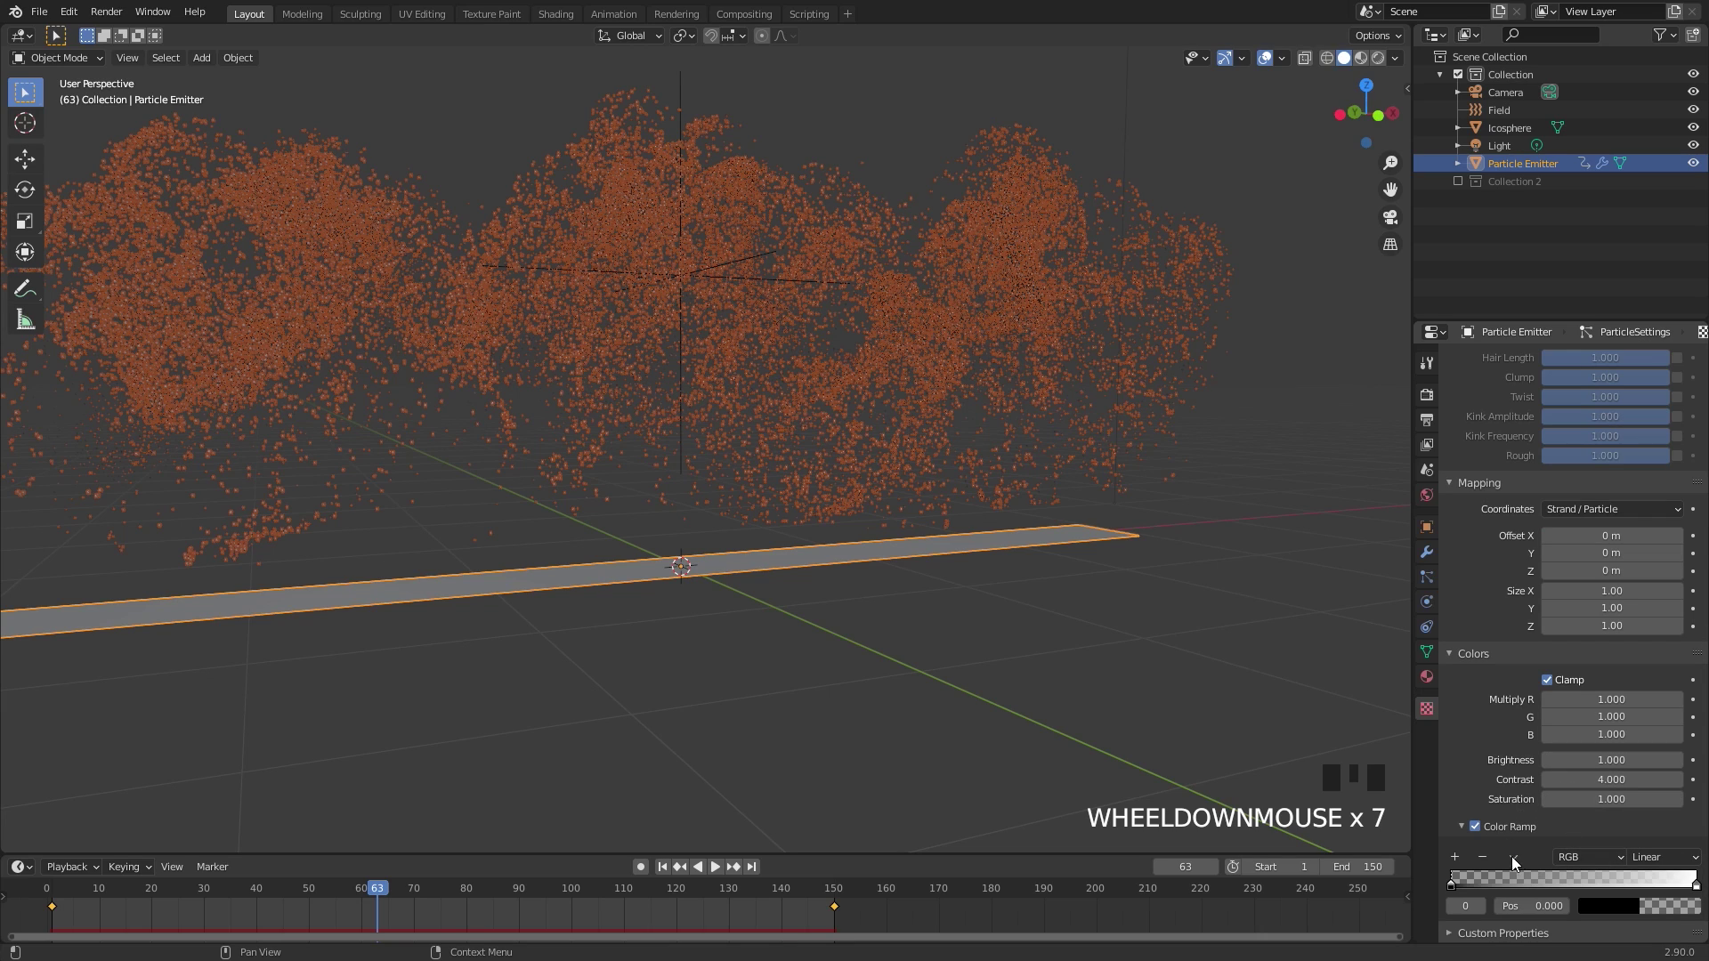
{"action": "left_click_drag", "start_coordinate": [1517, 859], "coordinate": [890, 461]}
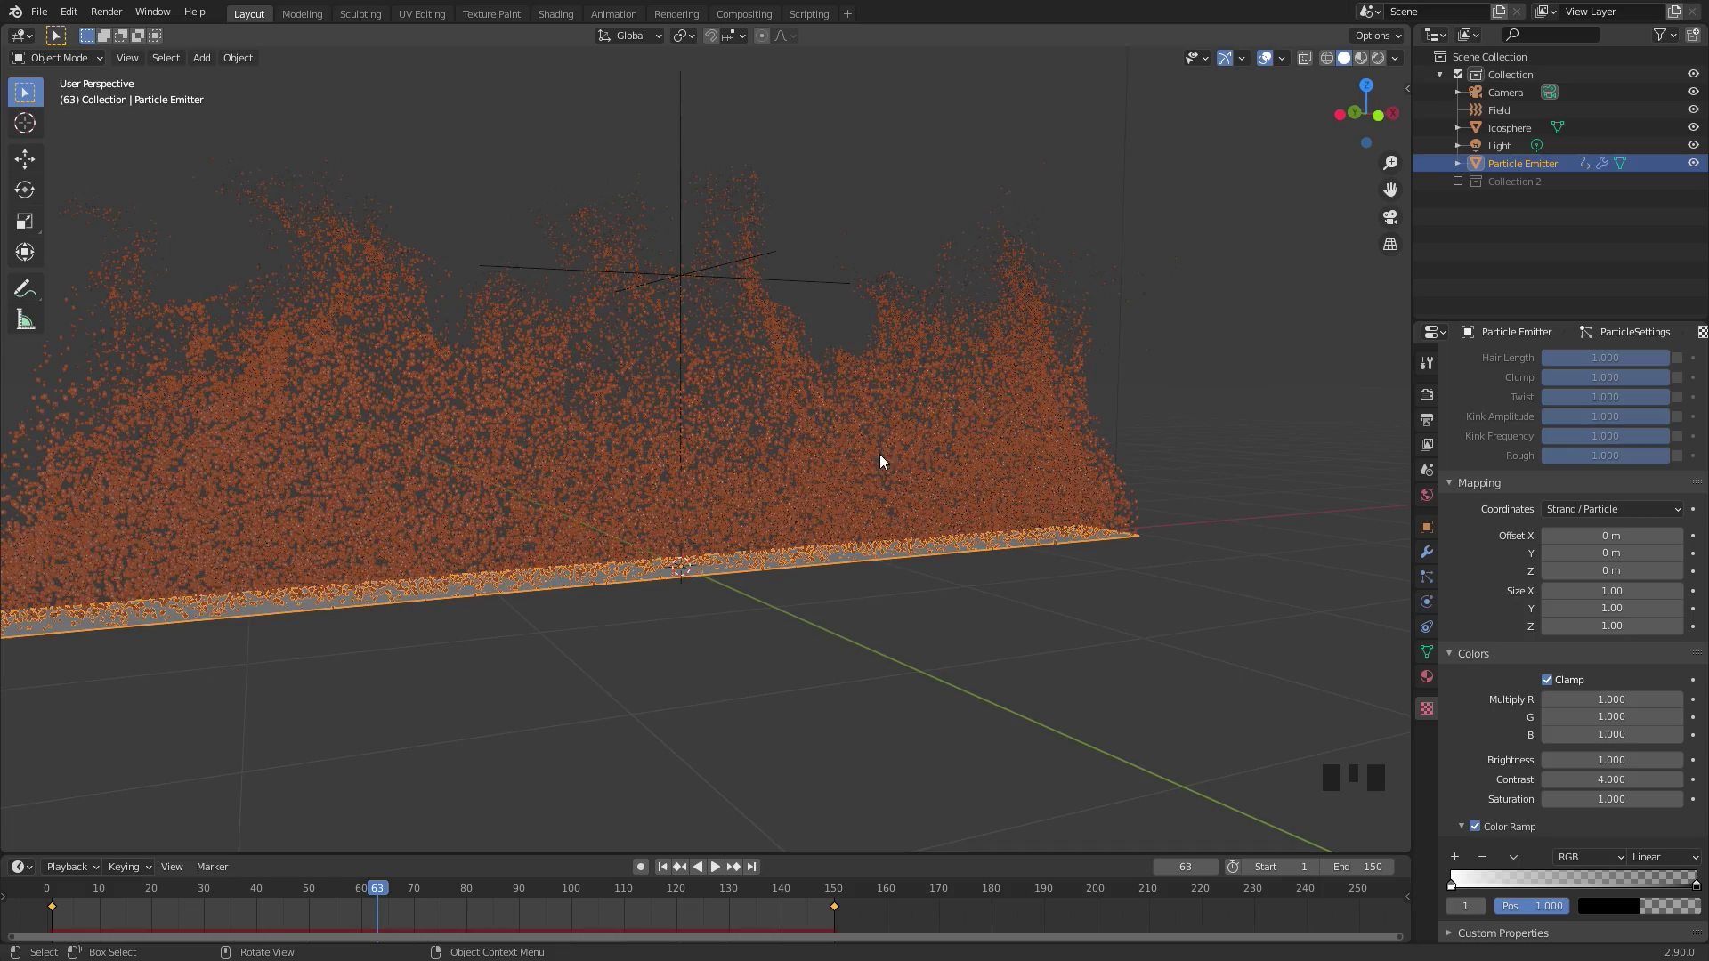
Play the simulation and view the flames from straight in front
{"action": "left_click_drag", "start_coordinate": [816, 466], "coordinate": [779, 333]}
{"action": "key", "text": "space"}
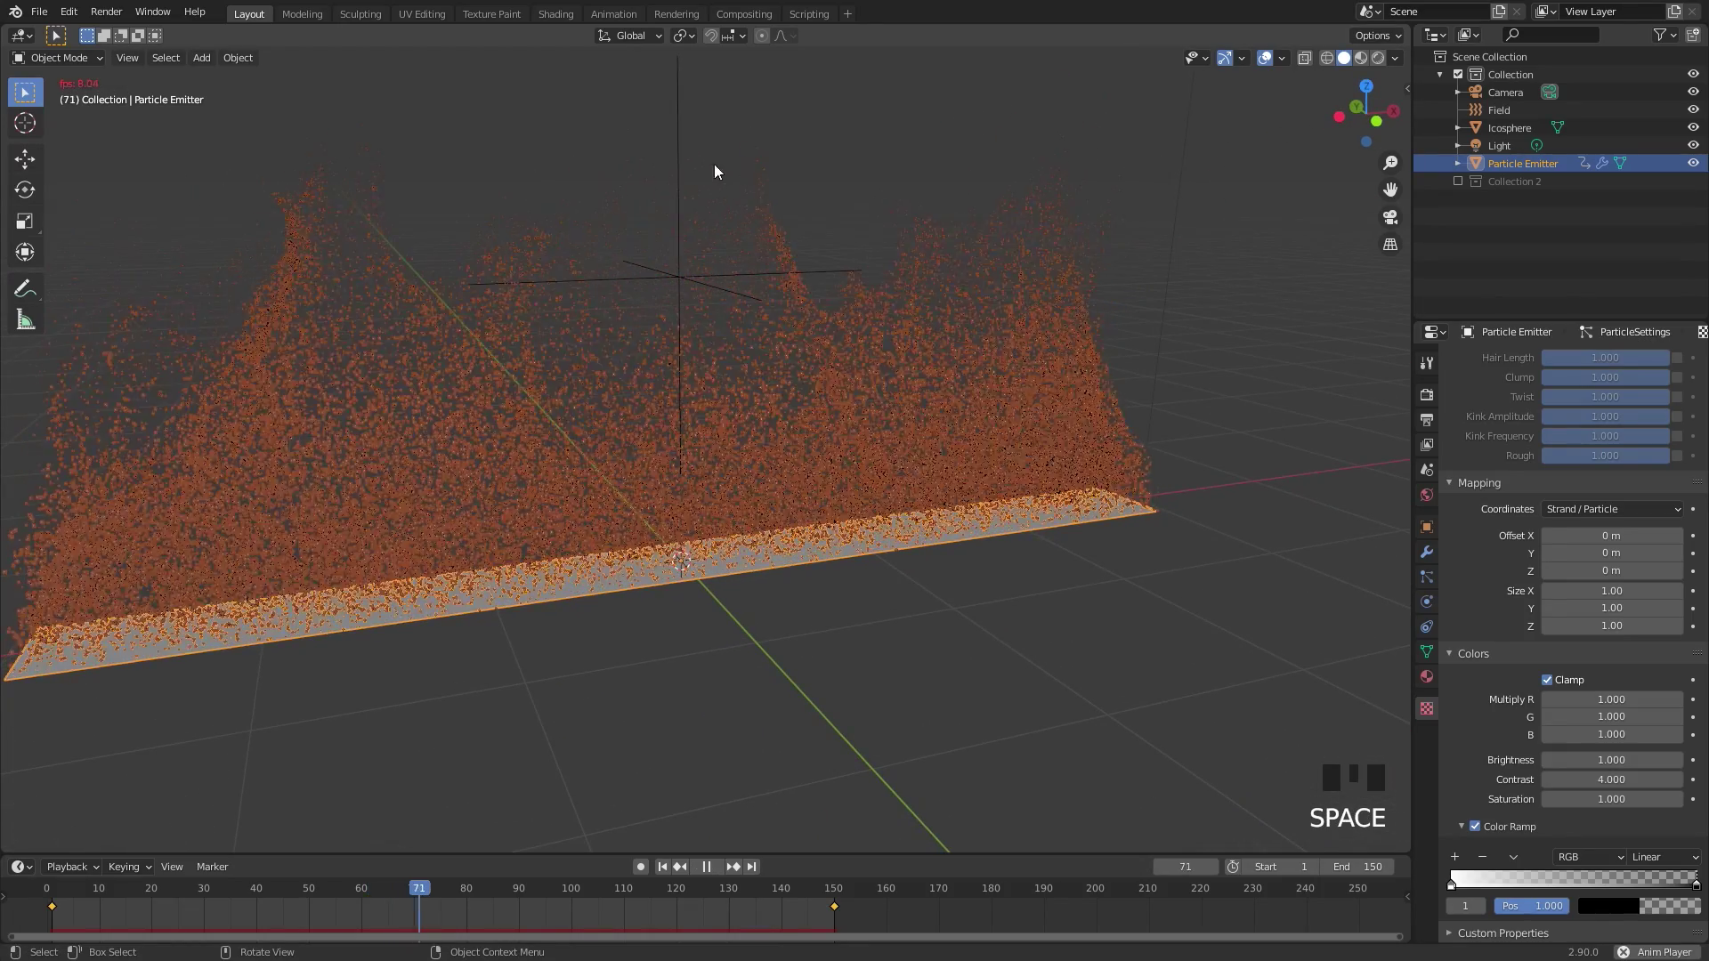
{"action": "key", "text": "space"}
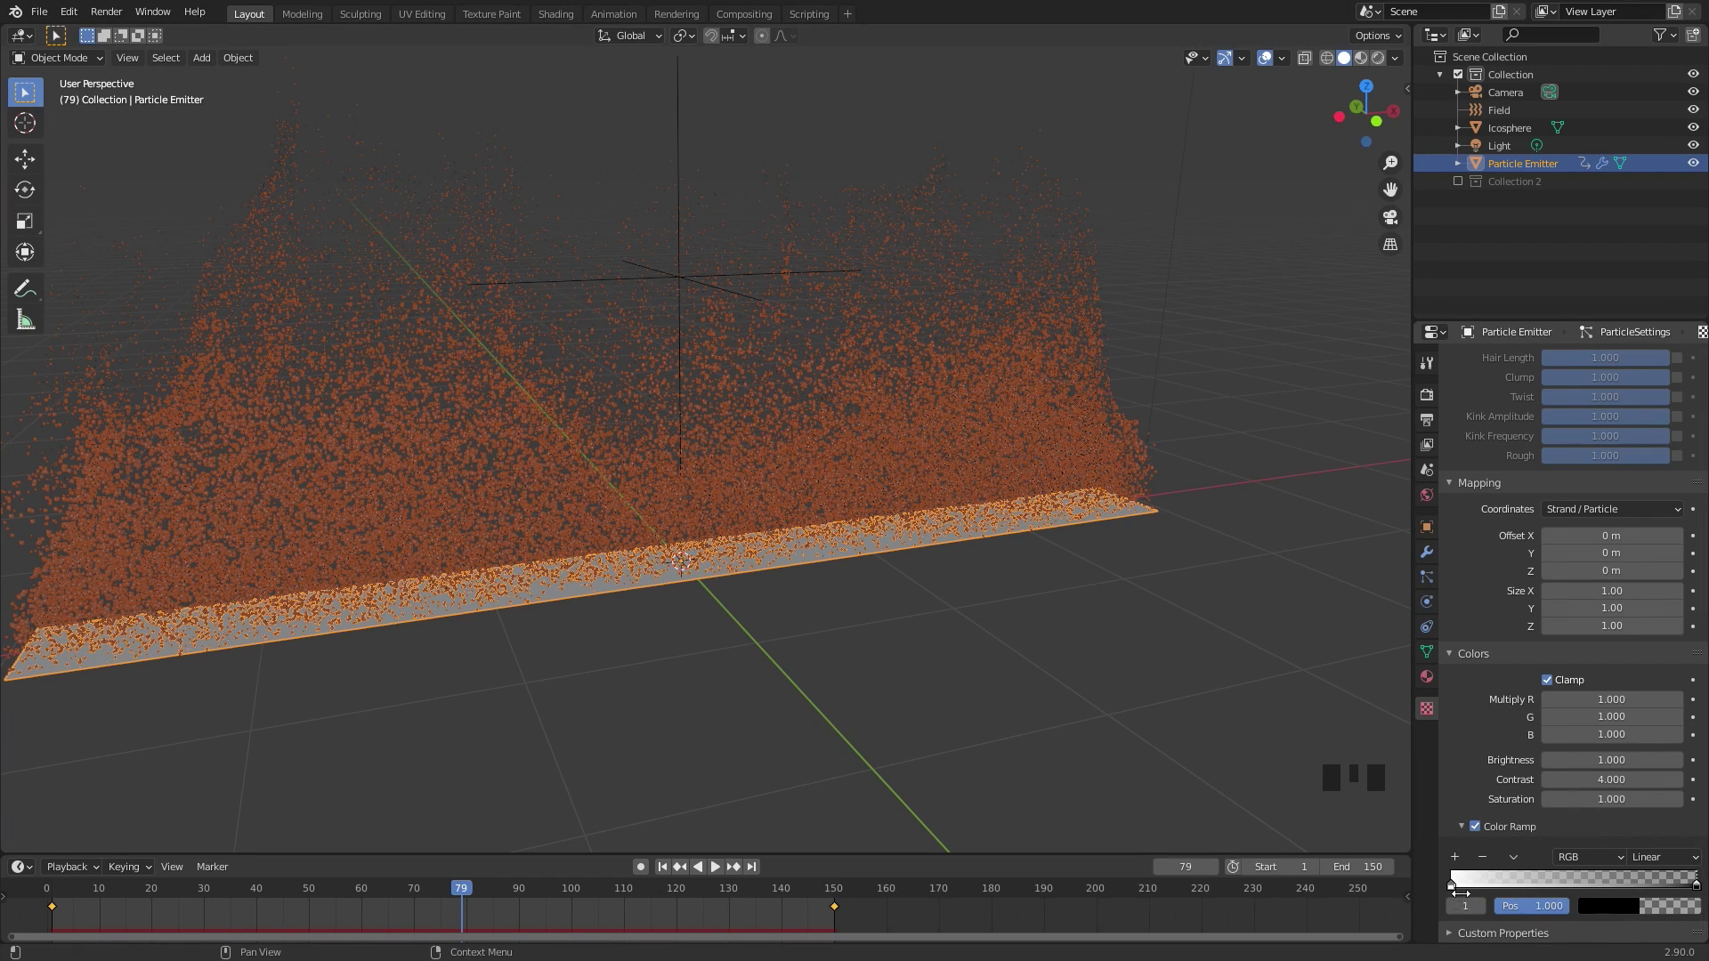
{"action": "left_click_drag", "start_coordinate": [1459, 887], "coordinate": [984, 626]}
{"action": "left_click_drag", "start_coordinate": [984, 626], "coordinate": [1004, 593]}
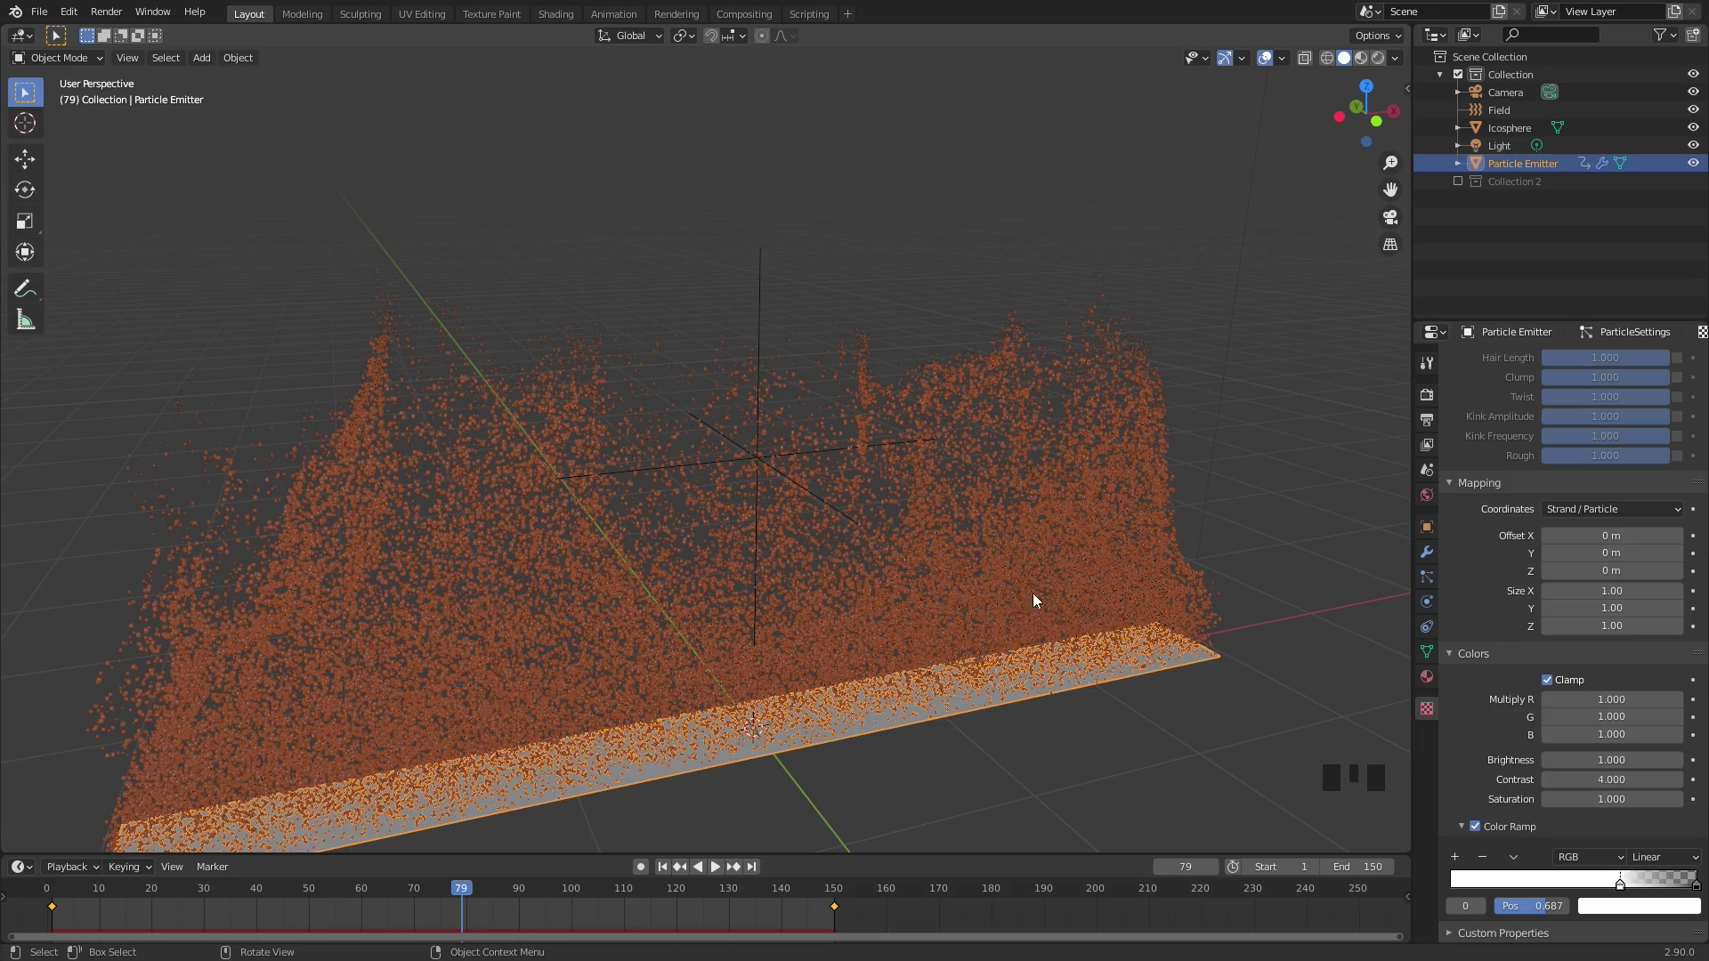
{"action": "key", "text": "space"}
{"action": "left_click_drag", "start_coordinate": [940, 391], "coordinate": [1271, 767]}
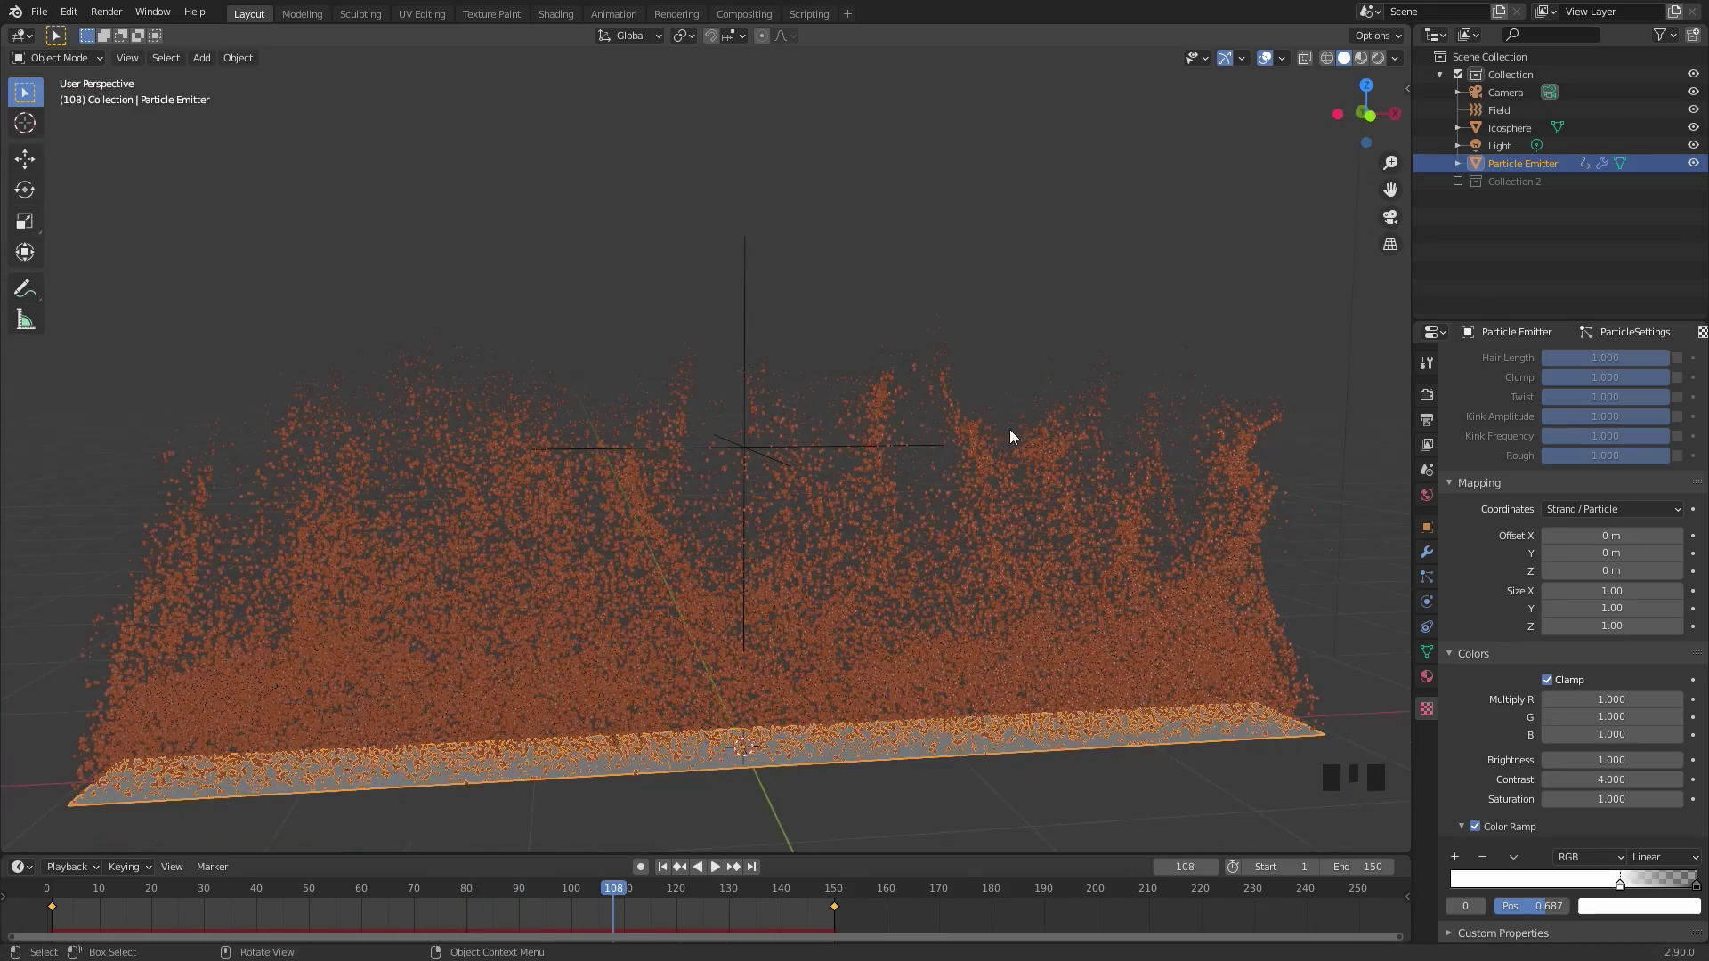
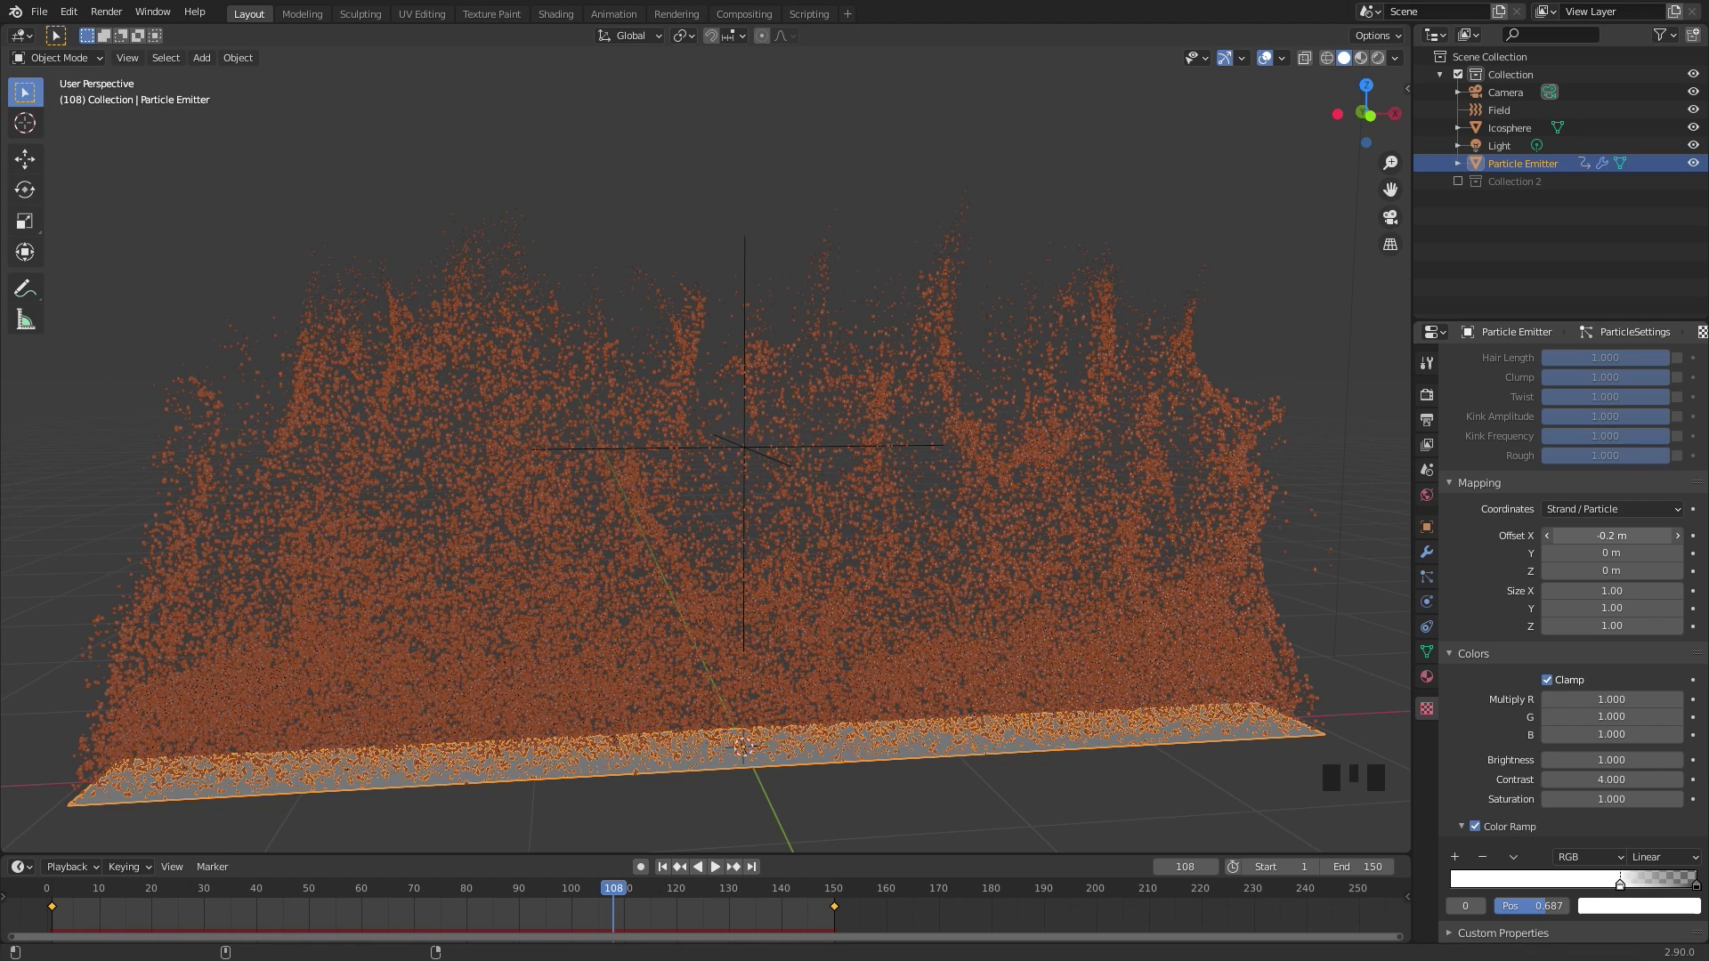
Set the particle texture's Mapping Offset X to -0.2 m
{"action": "scroll", "scroll_direction": "down", "scroll_amount": 3}
{"action": "left_click_drag", "start_coordinate": [1063, 486], "coordinate": [976, 479]}
{"action": "key", "text": "space"}
{"action": "scroll", "scroll_direction": "down", "scroll_amount": 3}
{"action": "scroll", "scroll_direction": "down", "scroll_amount": 3}
Split off a Shader Editor beside the viewport and select the Icosphere with new Material.001
{"action": "left_click", "coordinate": [121, 563]}
{"action": "scroll", "scroll_direction": "up", "scroll_amount": 3}
{"action": "left_click", "coordinate": [1437, 680]}
{"action": "left_click_drag", "start_coordinate": [1590, 432], "coordinate": [972, 408]}
Swap the Principled BSDF for a white Emission shader of strength 1.0 wired to Material Output Surface
{"action": "key", "text": "n"}
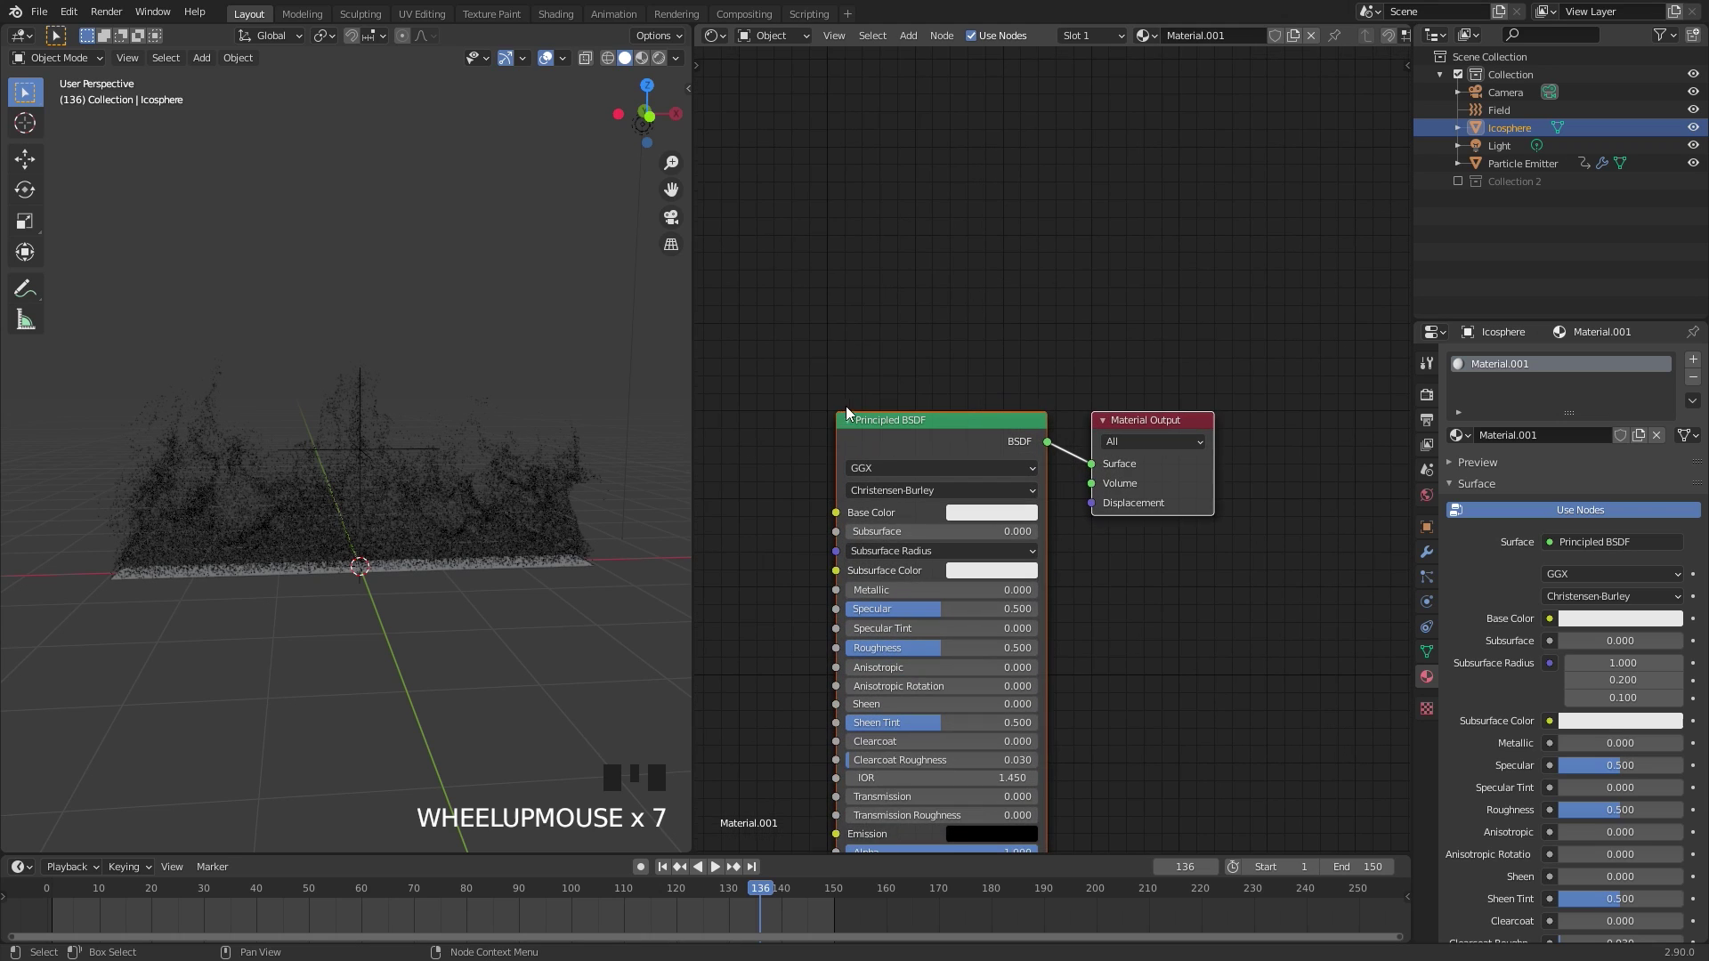
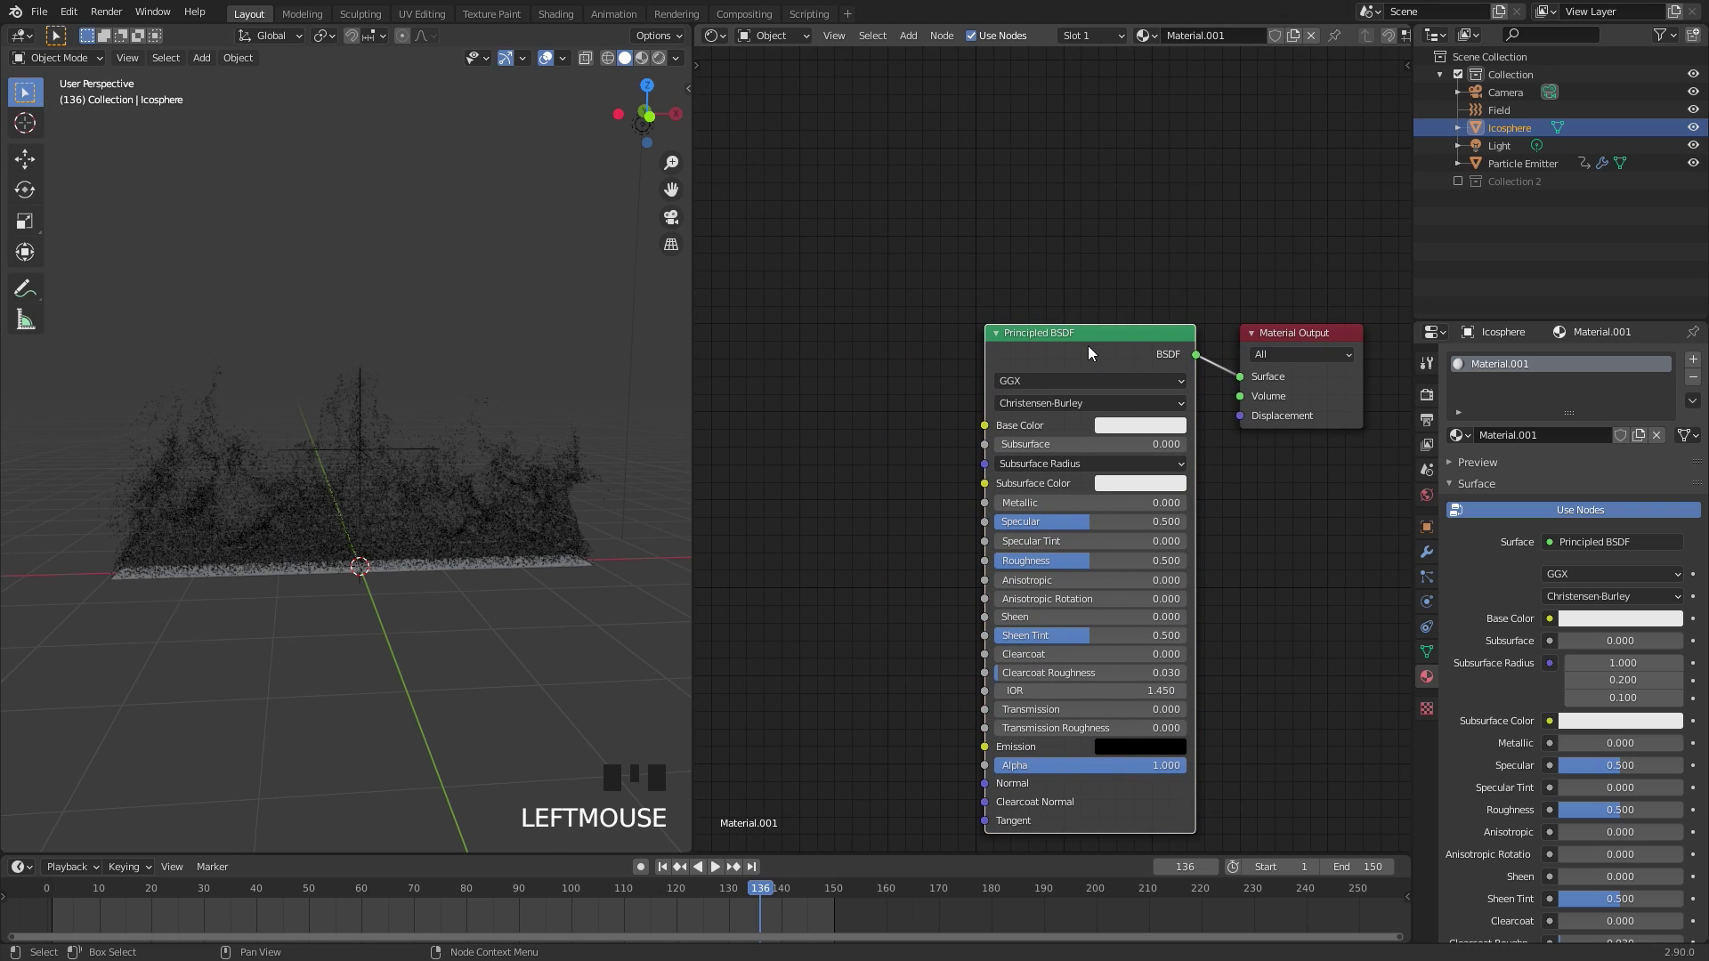
{"action": "key", "text": "x"}
{"action": "key", "text": "shift+a"}
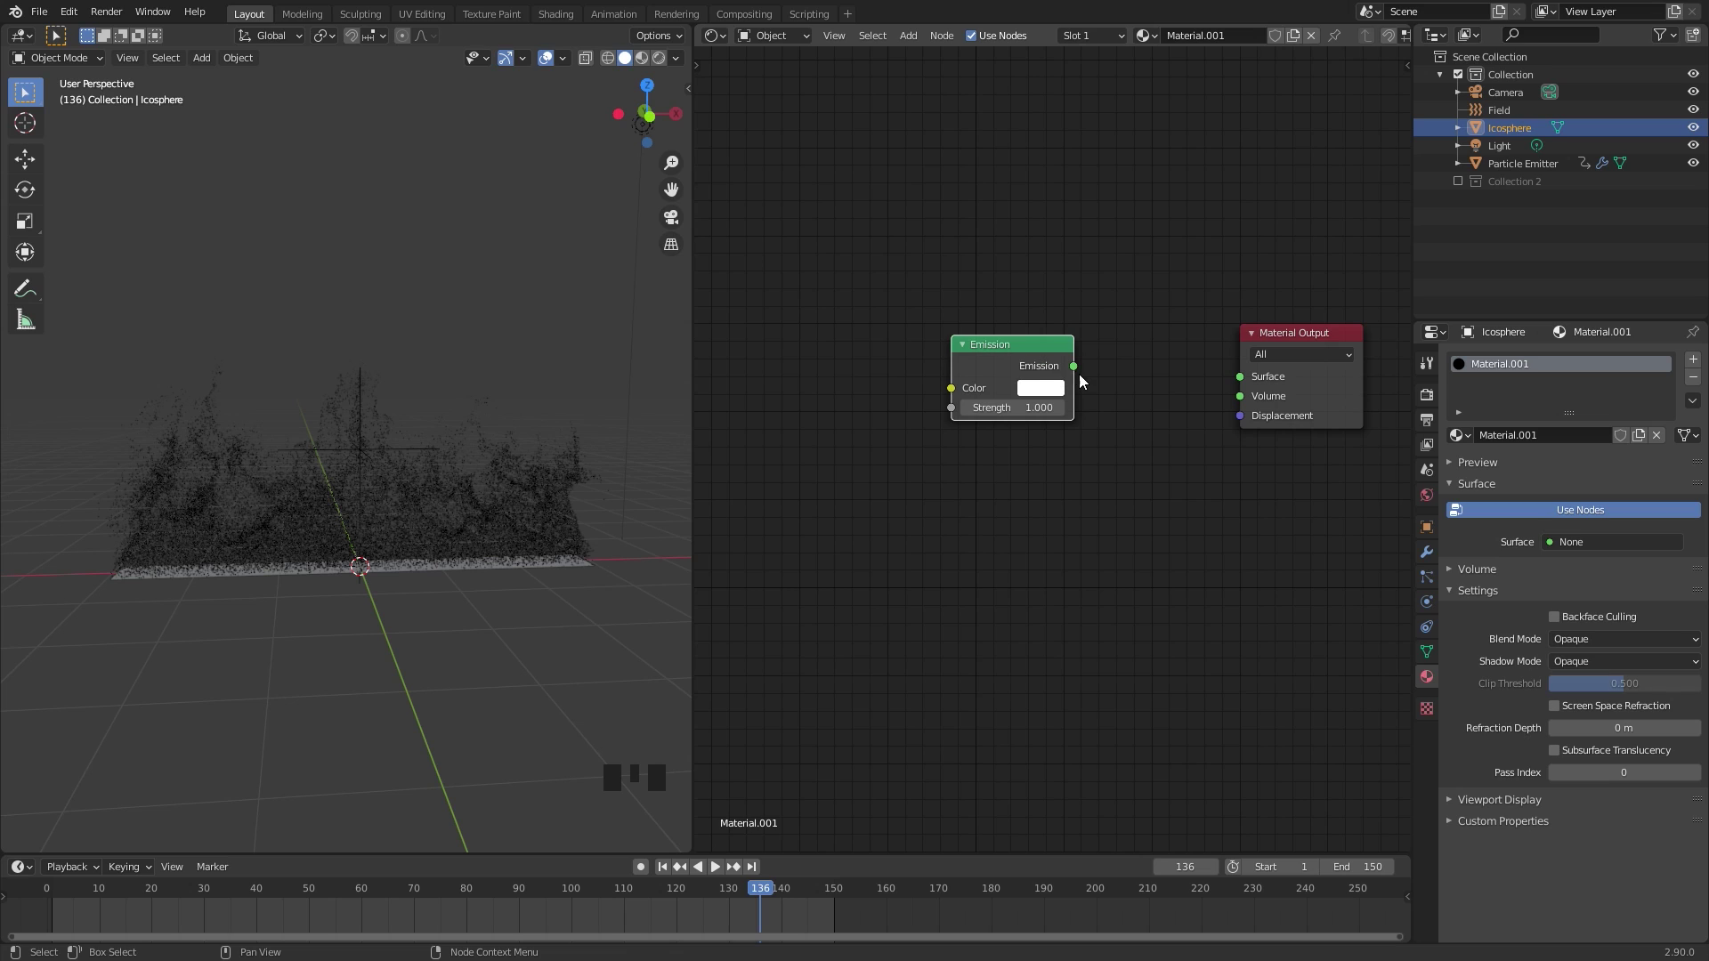
{"action": "left_click_drag", "start_coordinate": [1088, 355], "coordinate": [1117, 308]}
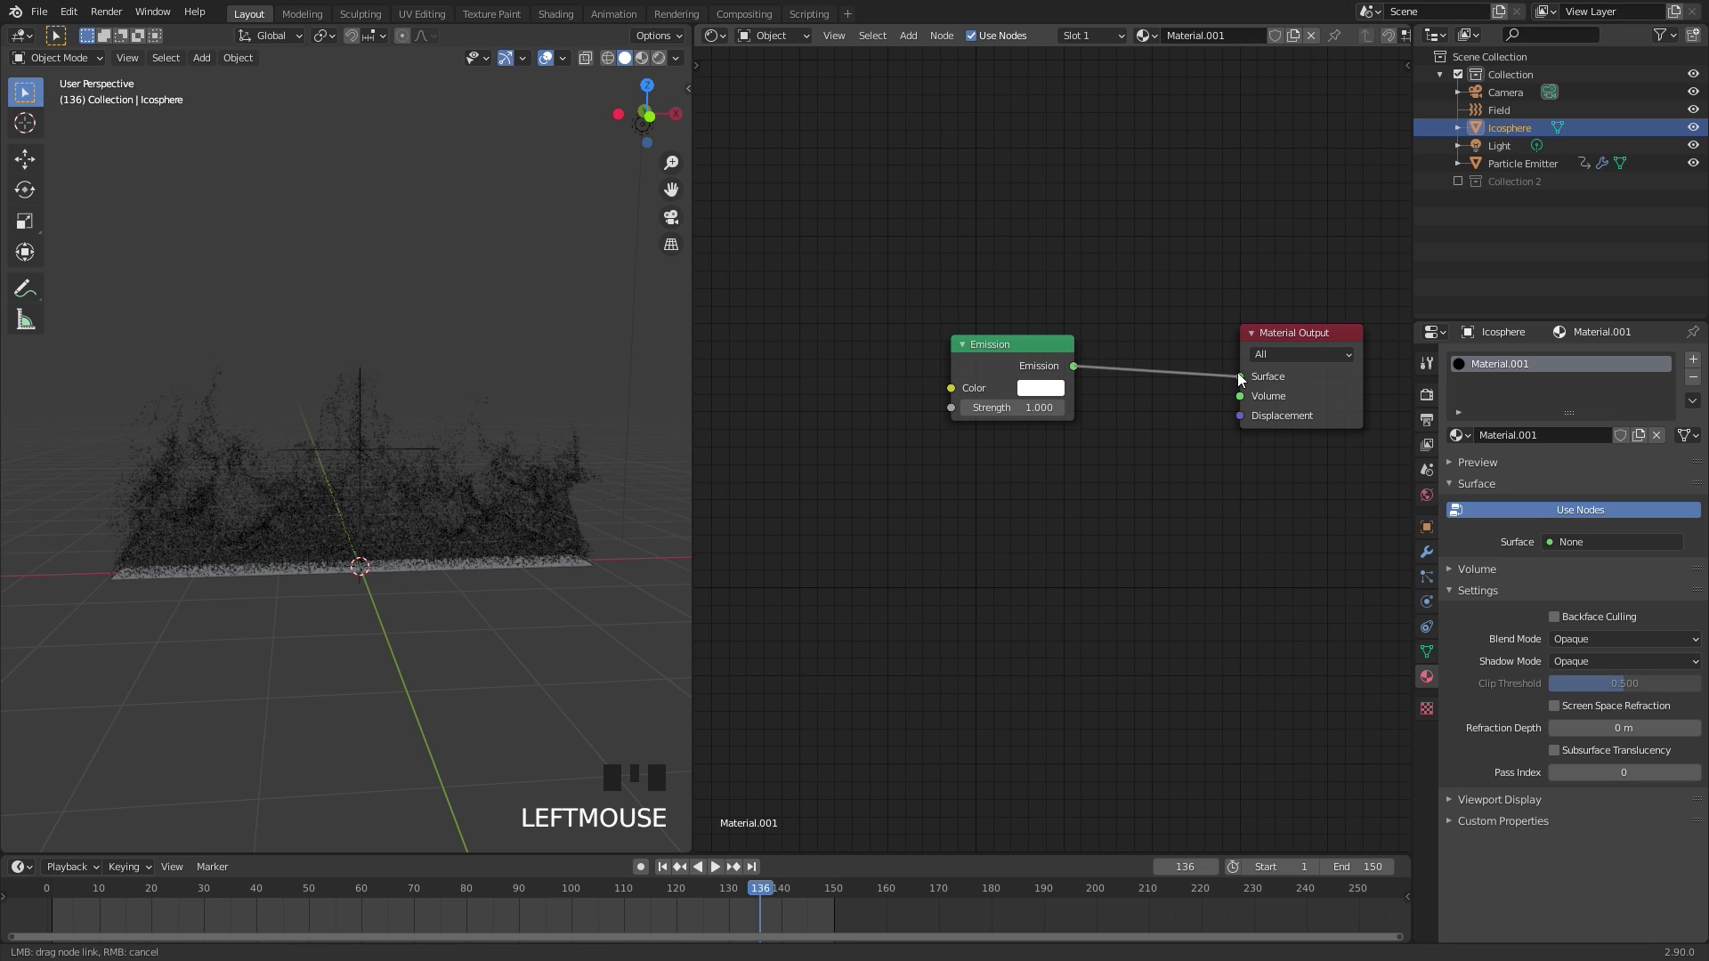
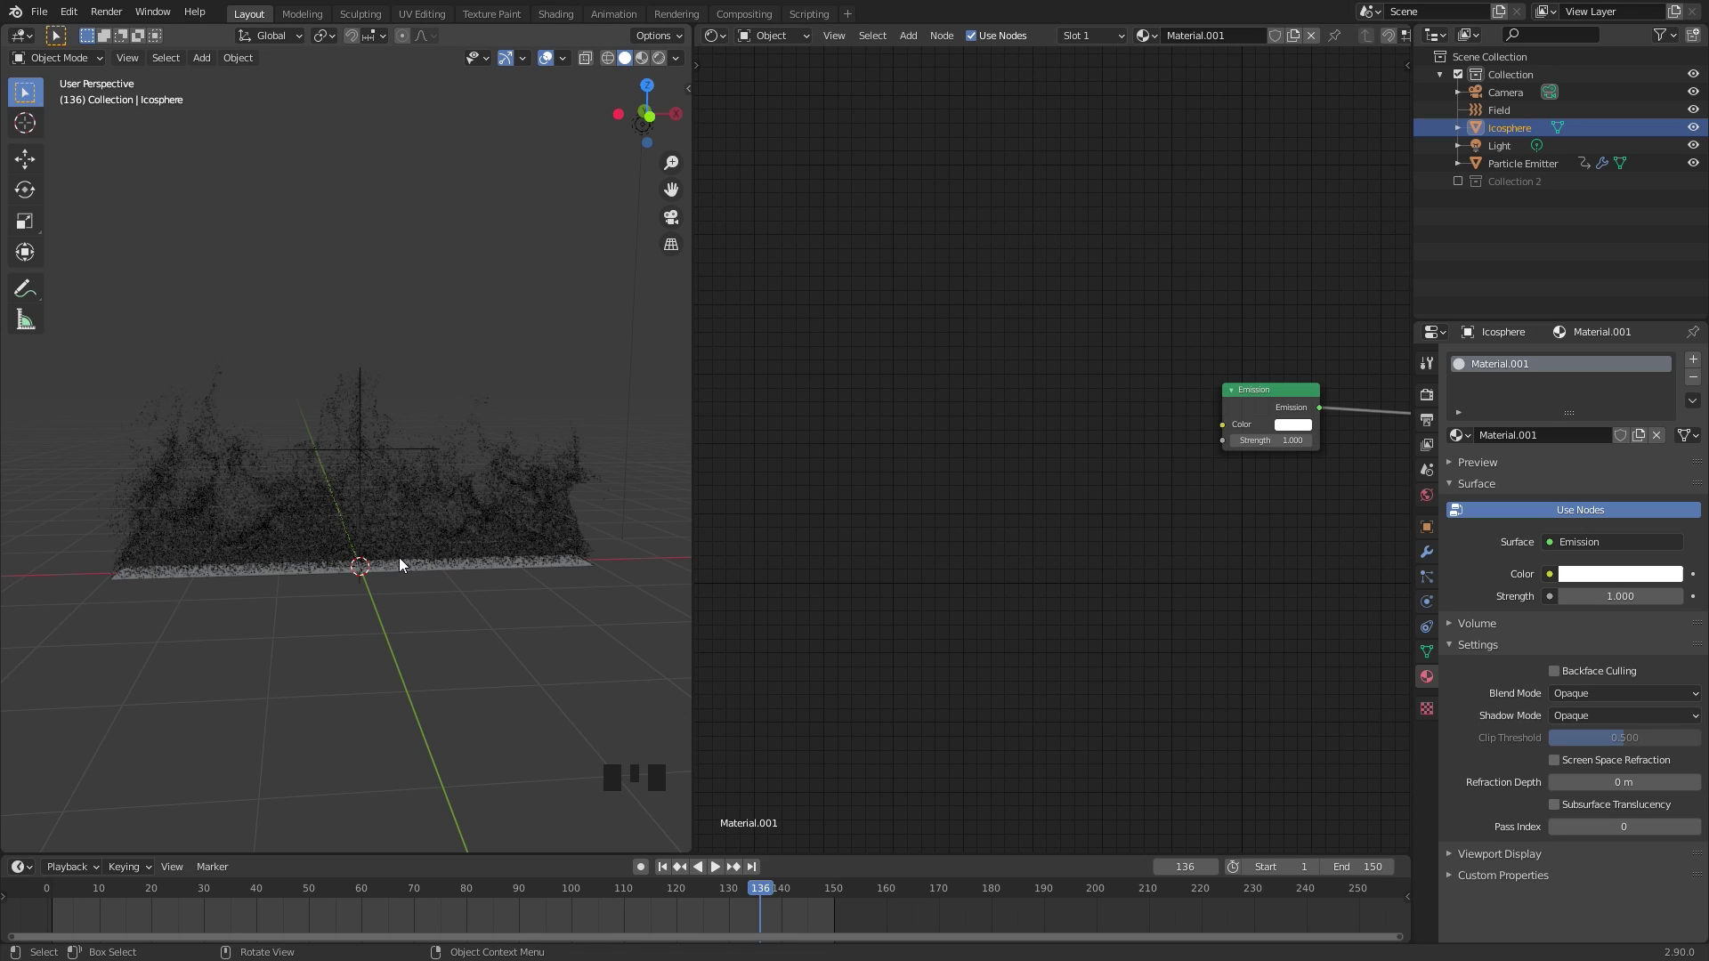
{"action": "scroll", "scroll_direction": "up", "scroll_amount": 3}
{"action": "scroll", "scroll_direction": "up", "scroll_amount": 3}
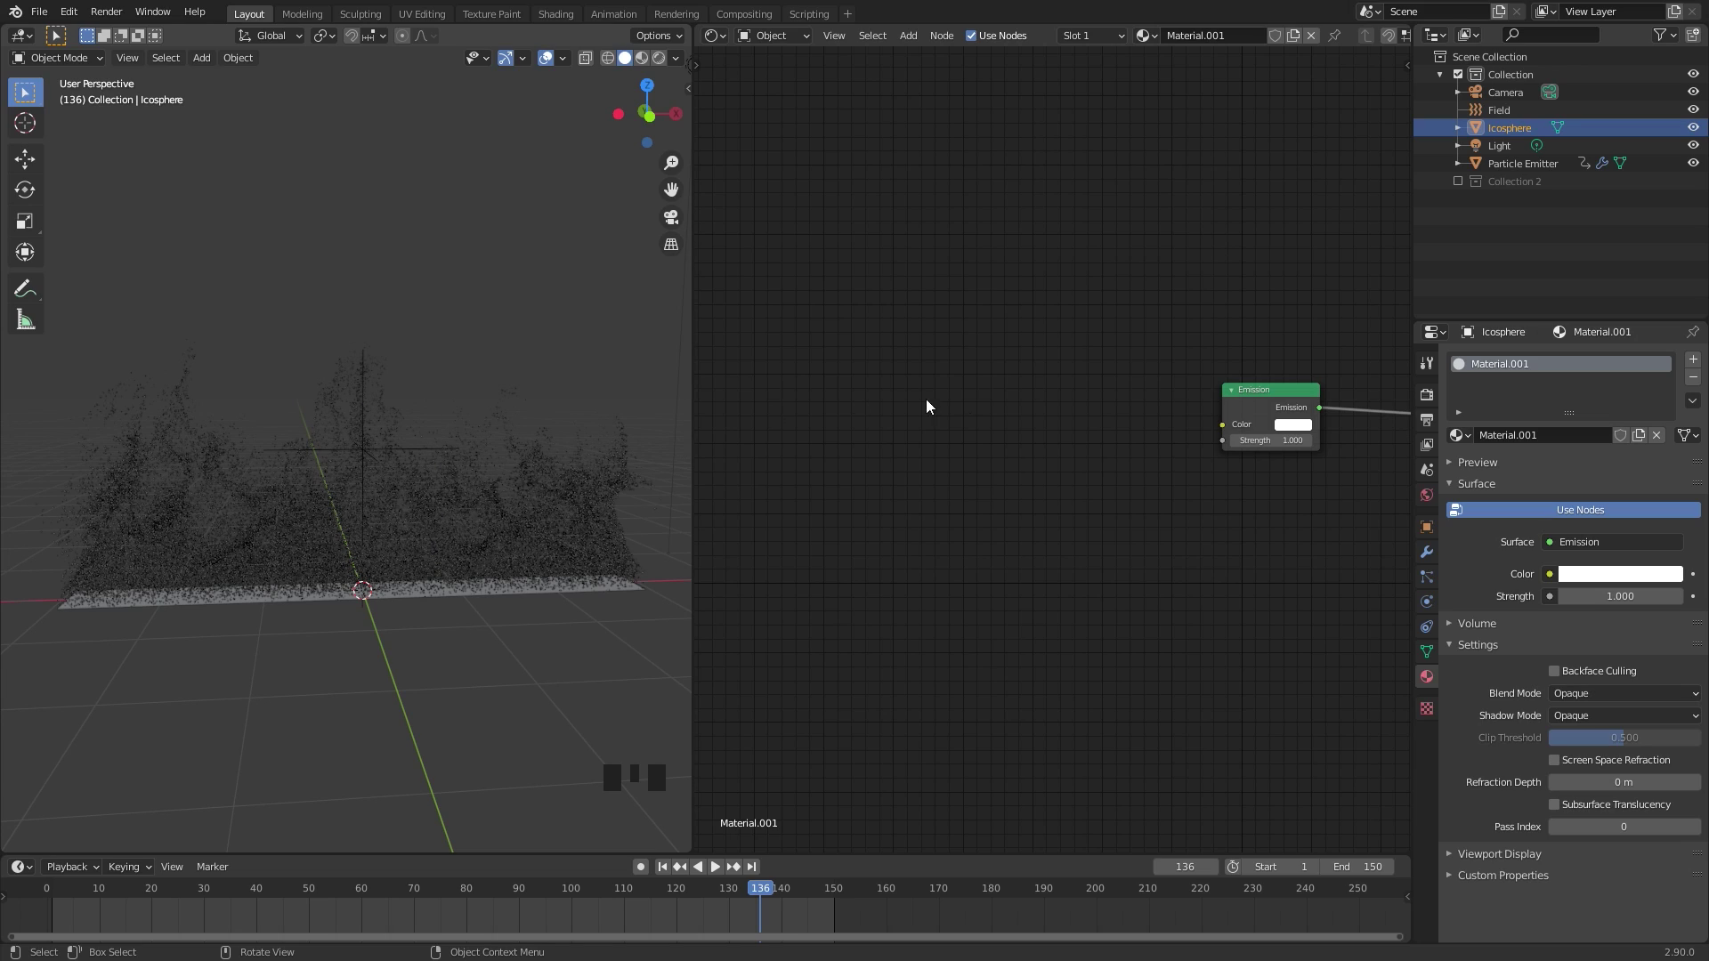
Add Object Info, Mapping and ColorRamp nodes and link Object Info Location into the Mapping vector
{"action": "key", "text": "shift+a"}
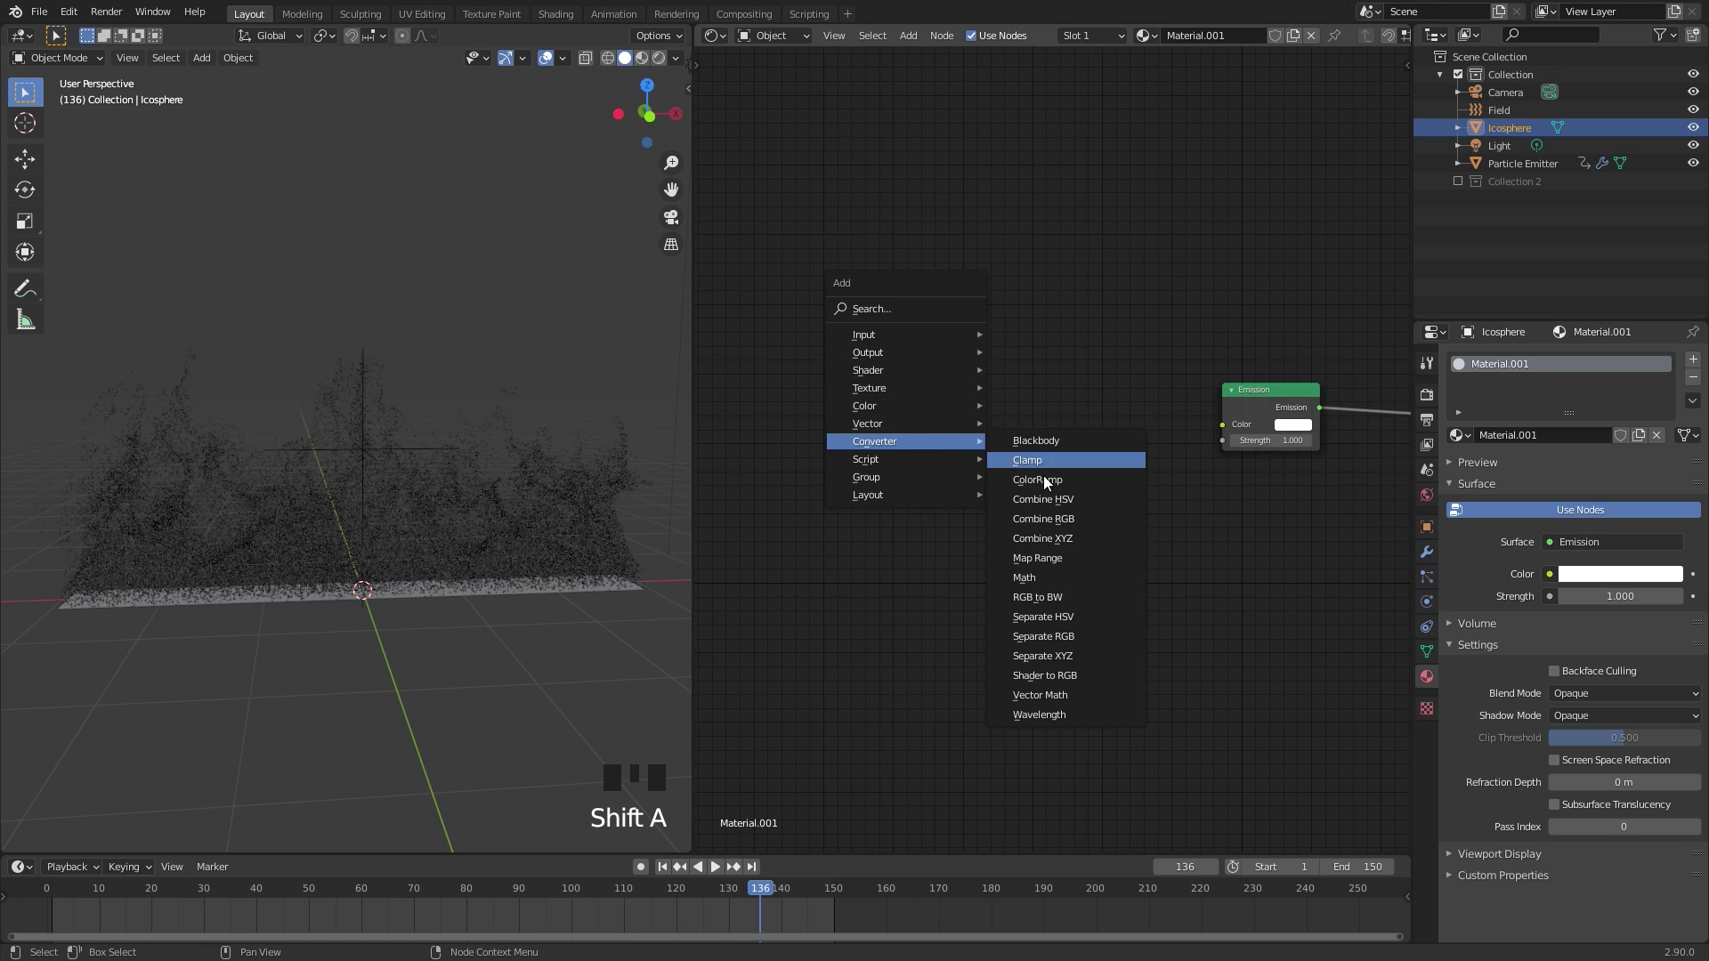
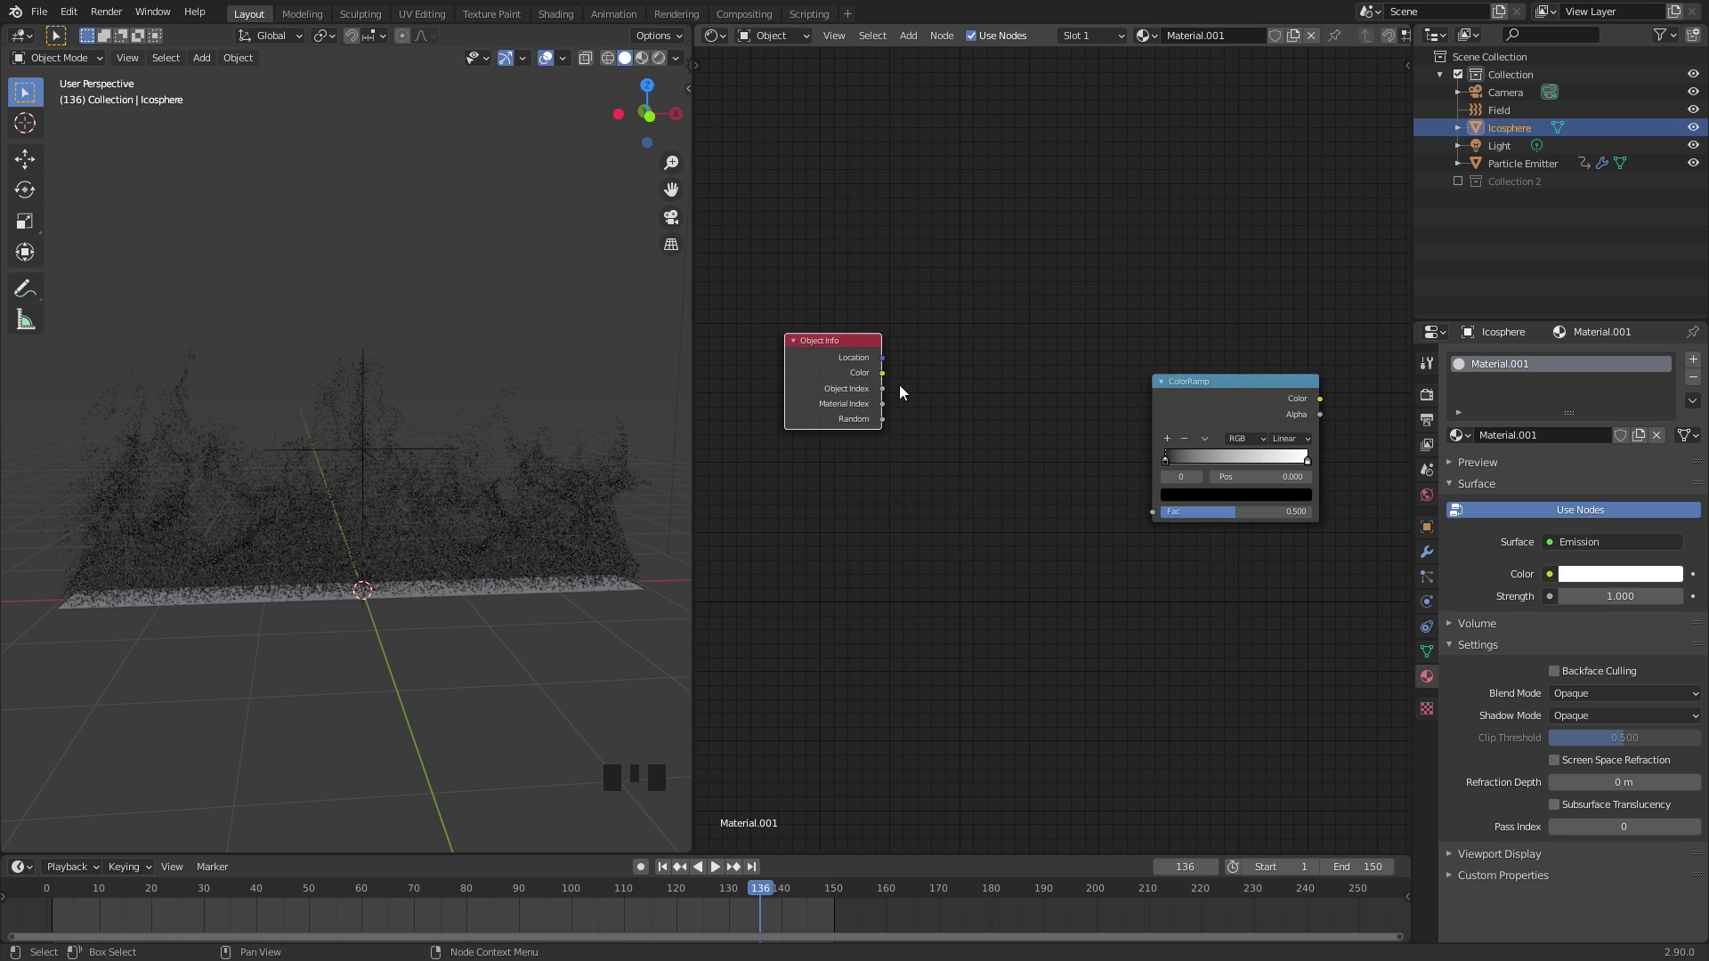
{"action": "key", "text": "shift+a"}
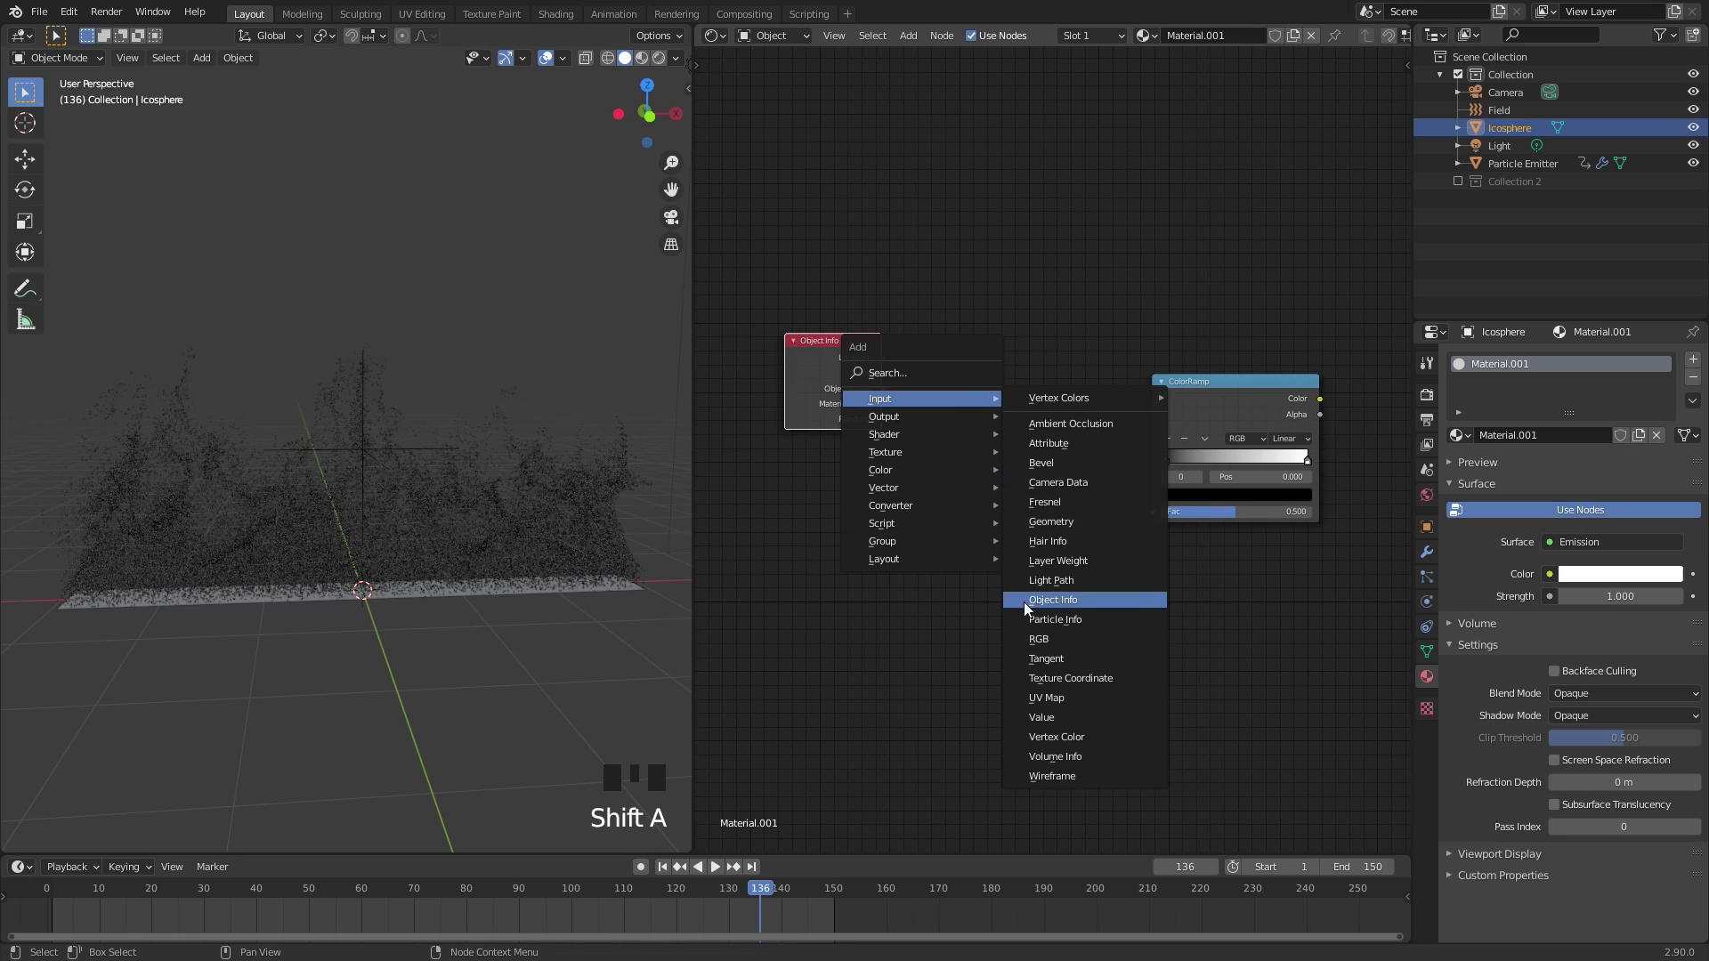
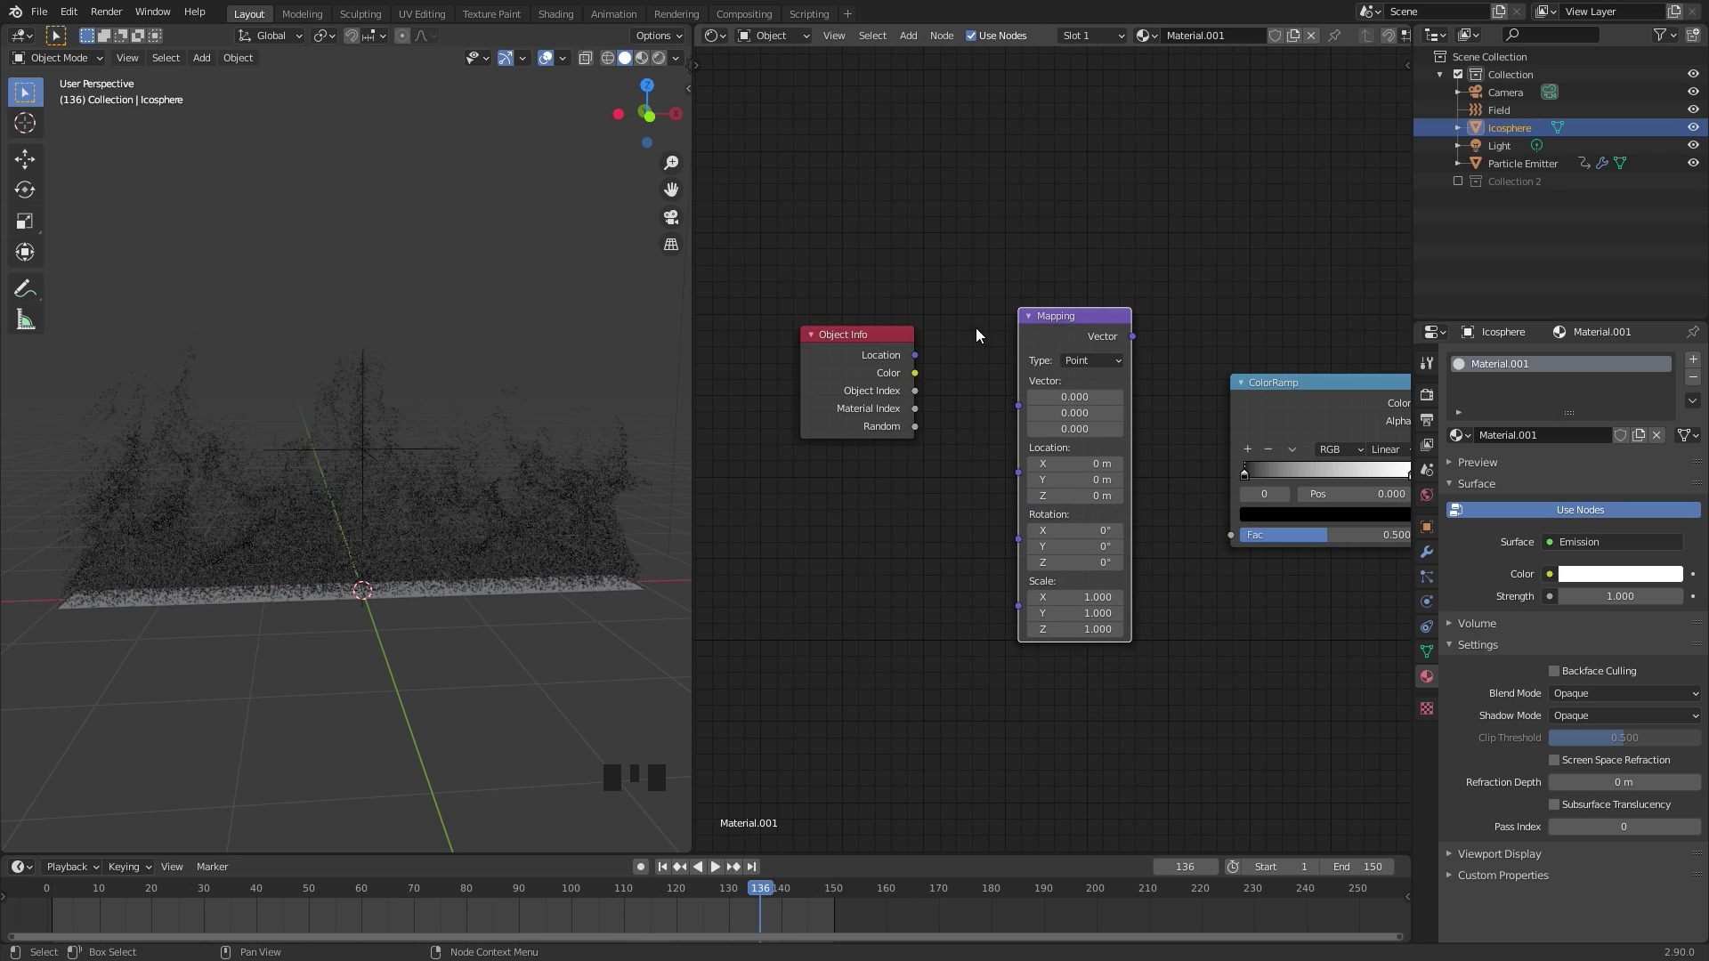
{"action": "left_click", "coordinate": [944, 313]}
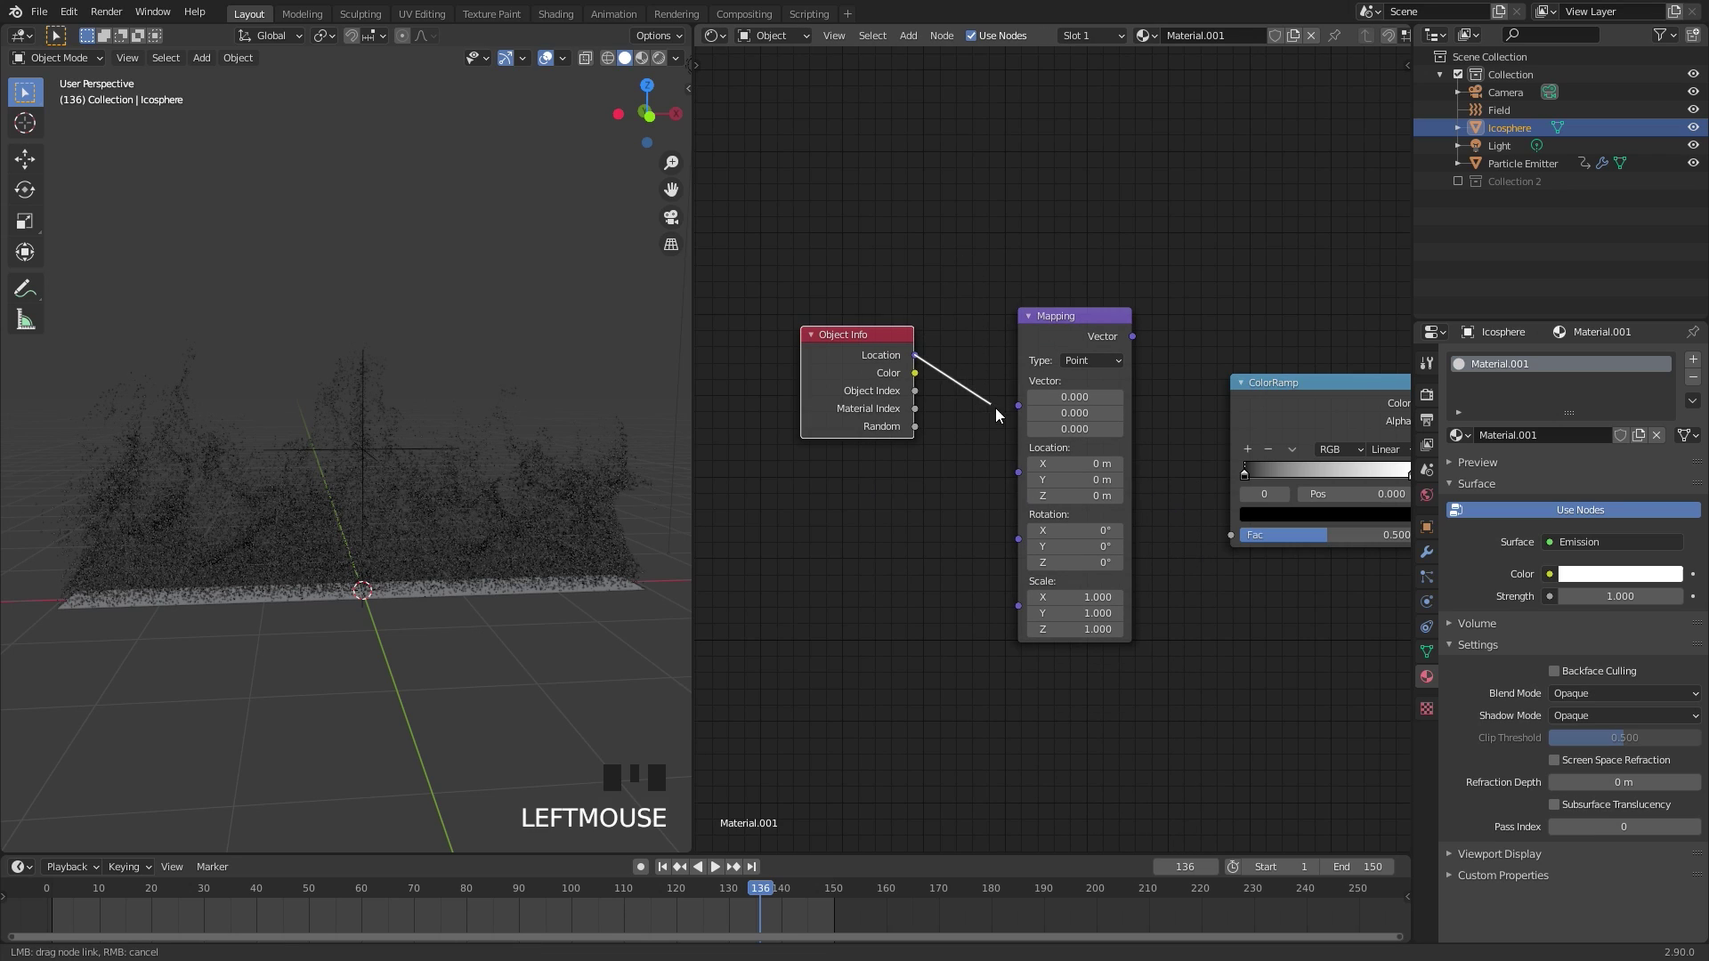
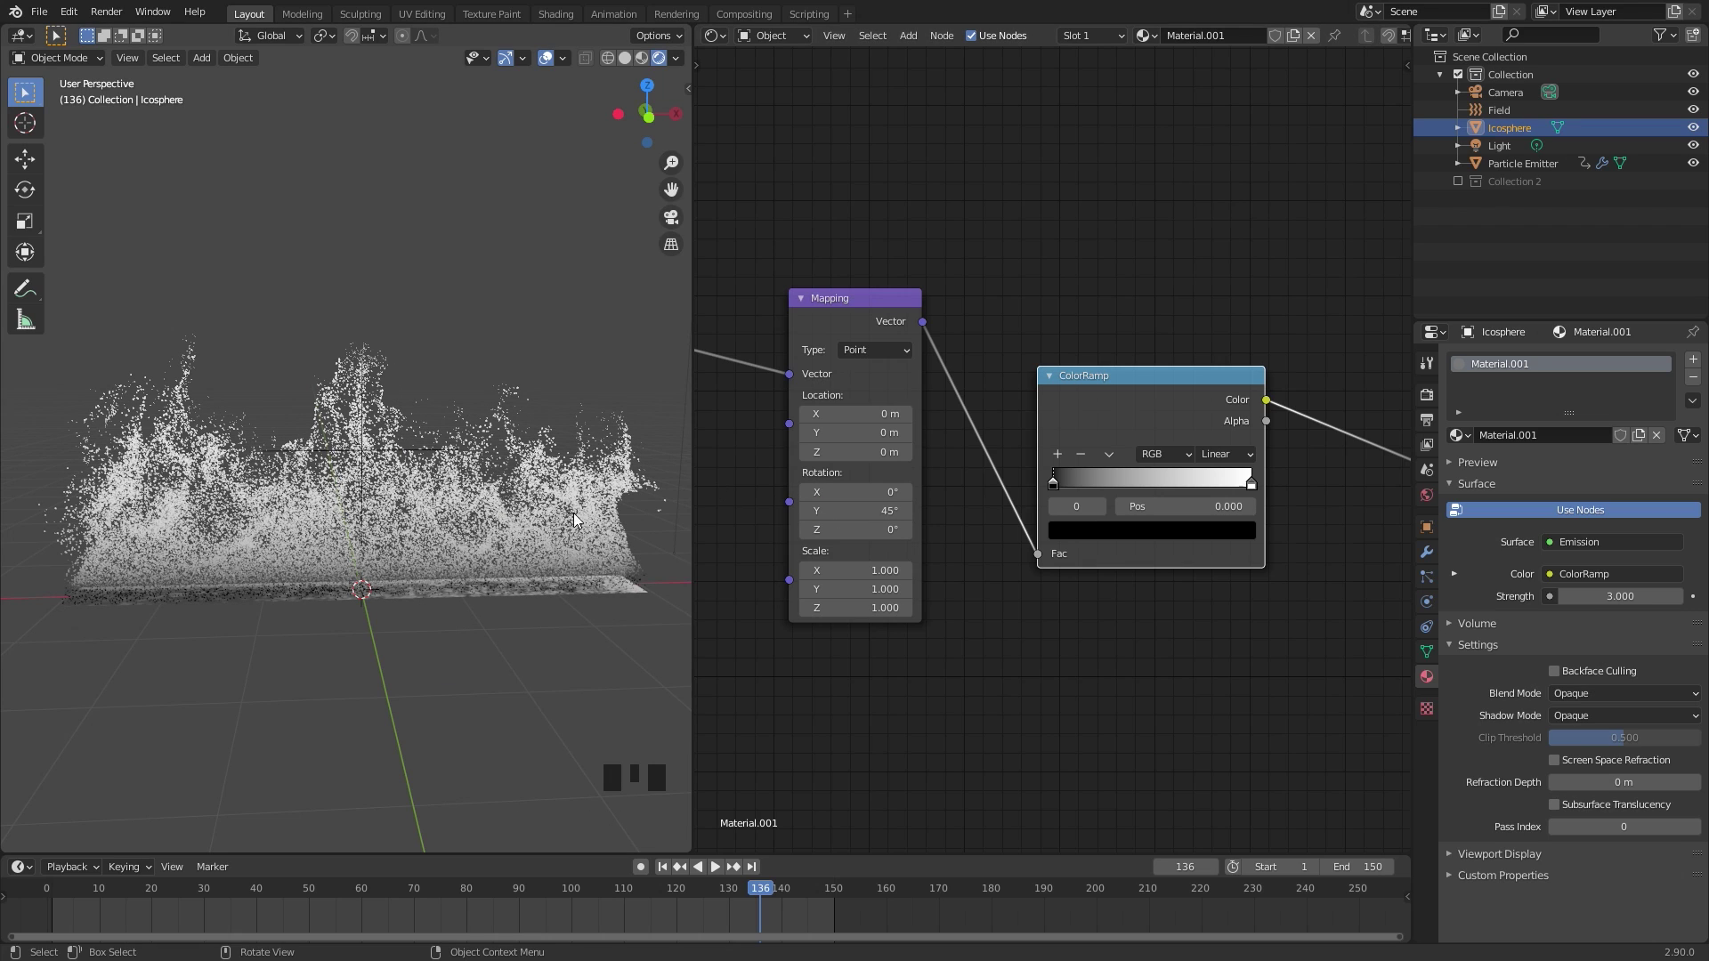
Add a colour stop and set the ramp colours to orange in the middle and red at the end
{"action": "left_click_drag", "start_coordinate": [1081, 484], "coordinate": [1107, 486]}
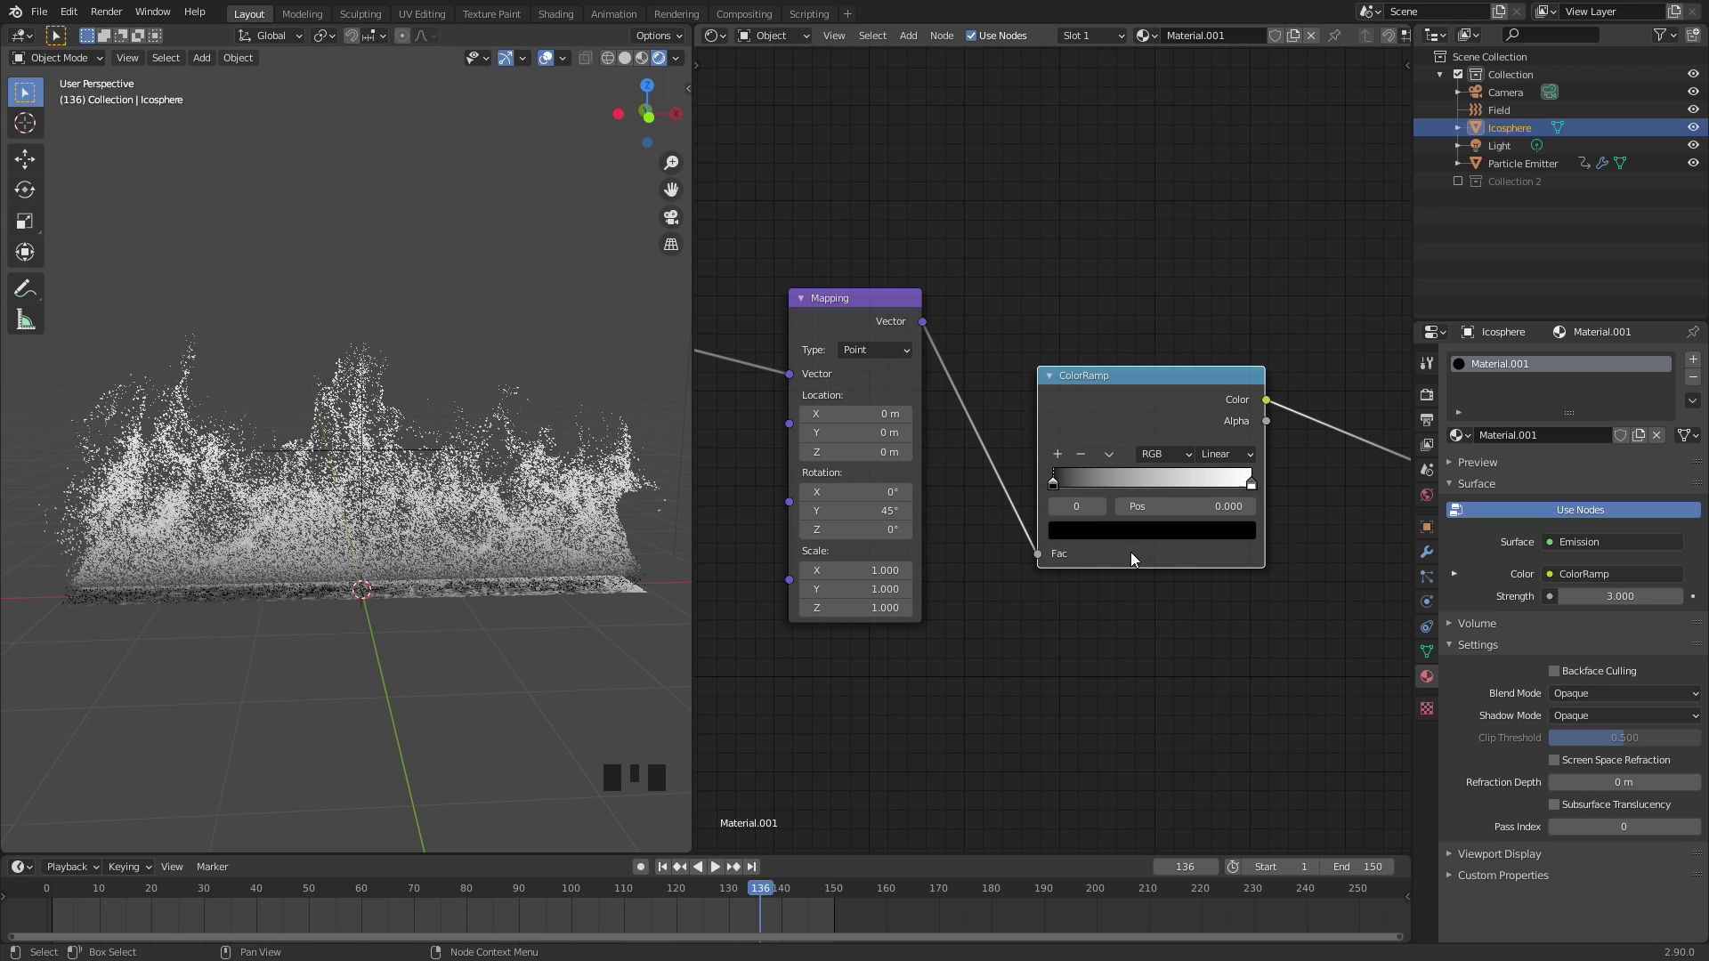
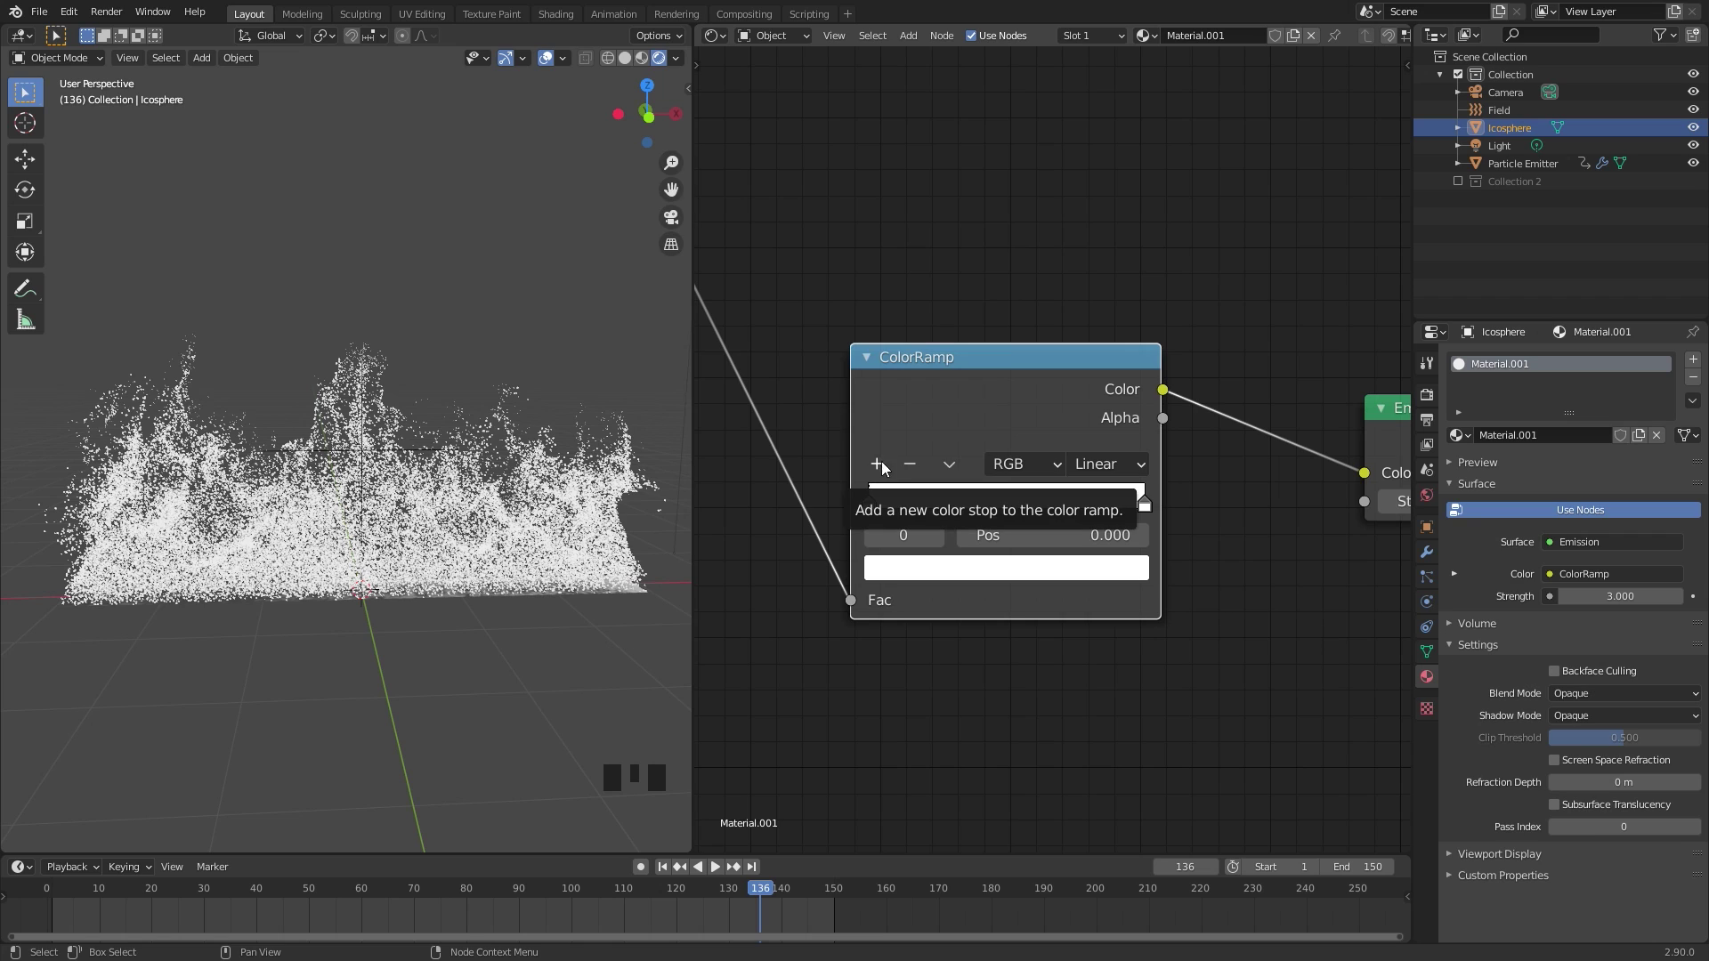
{"action": "left_click_drag", "start_coordinate": [882, 469], "coordinate": [1168, 631]}
{"action": "left_click_drag", "start_coordinate": [999, 575], "coordinate": [1005, 516]}
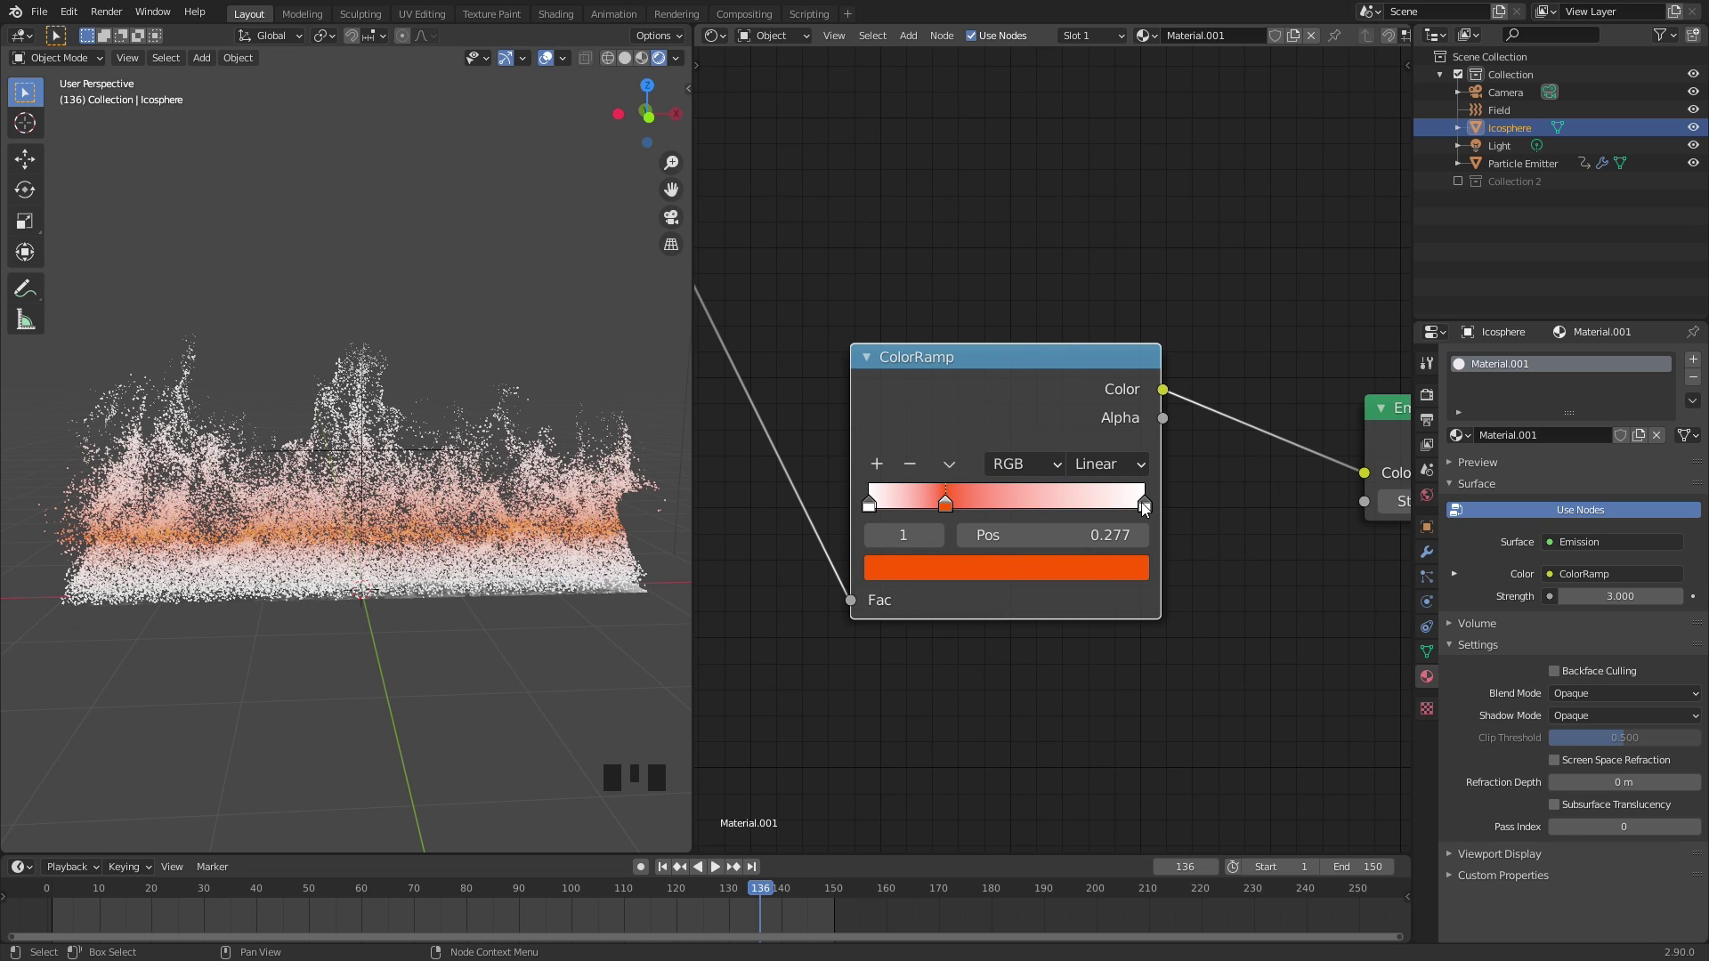
{"action": "left_click_drag", "start_coordinate": [1154, 507], "coordinate": [1066, 473]}
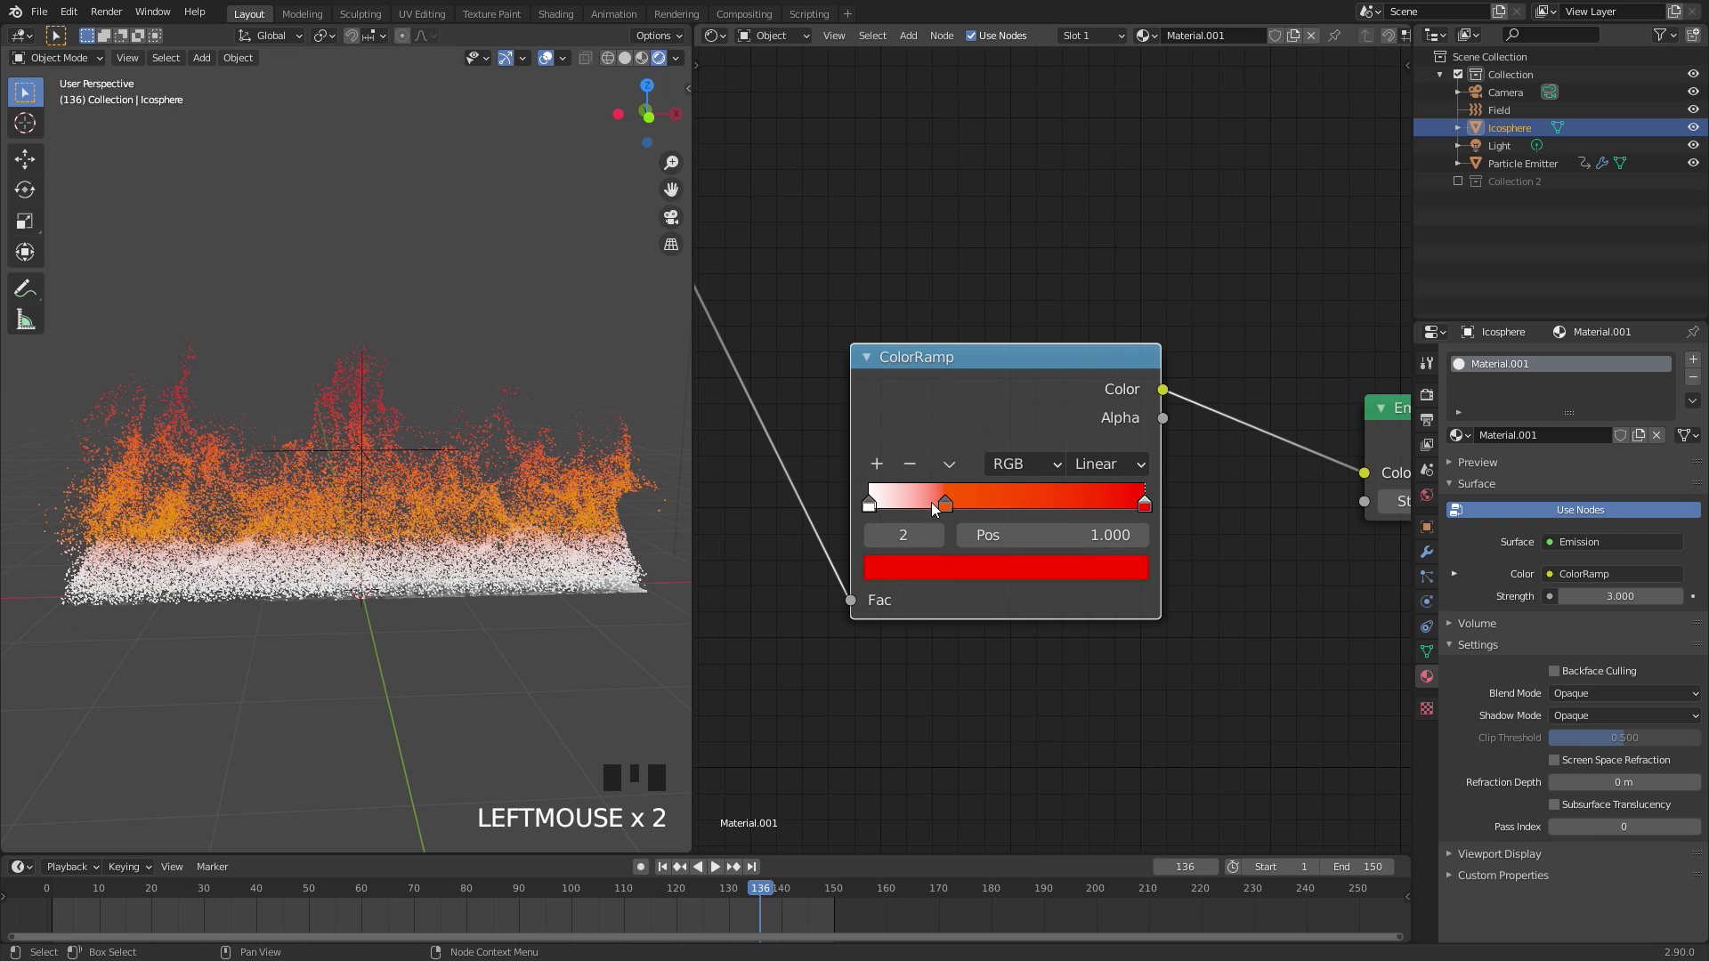
Move the orange stop to about 0.027 and the red stop to about 0.76 with Ease interpolation
{"action": "left_click_drag", "start_coordinate": [943, 507], "coordinate": [1129, 468]}
{"action": "left_click_drag", "start_coordinate": [1127, 468], "coordinate": [394, 620]}
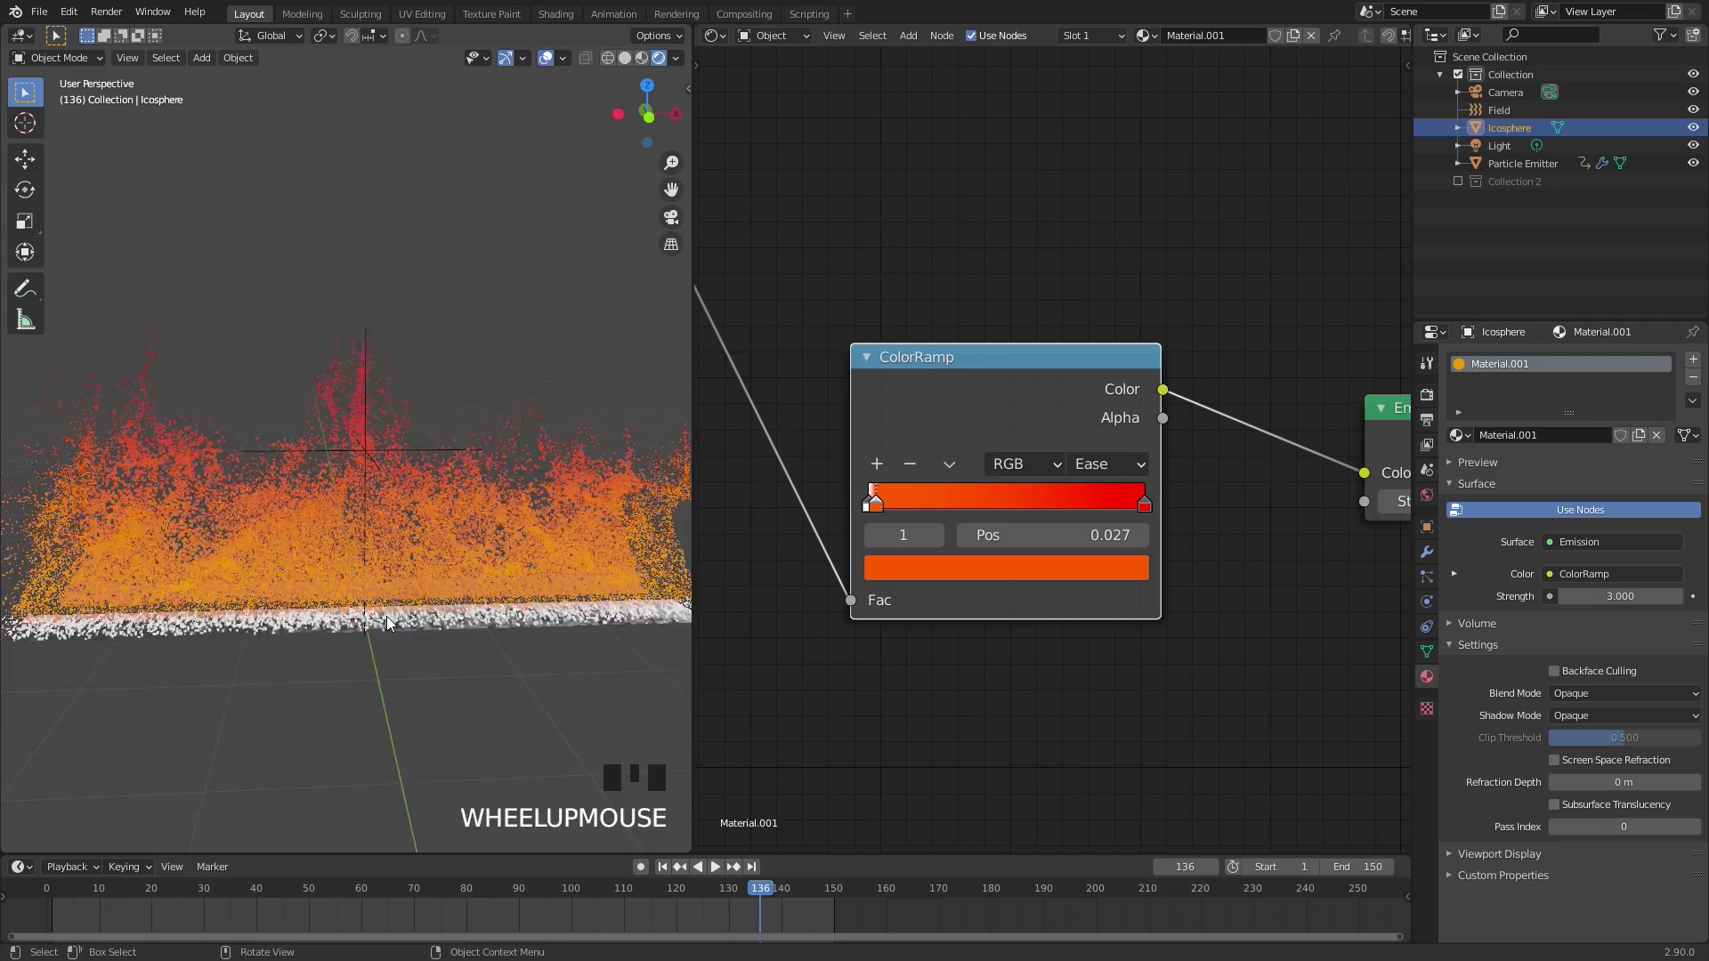
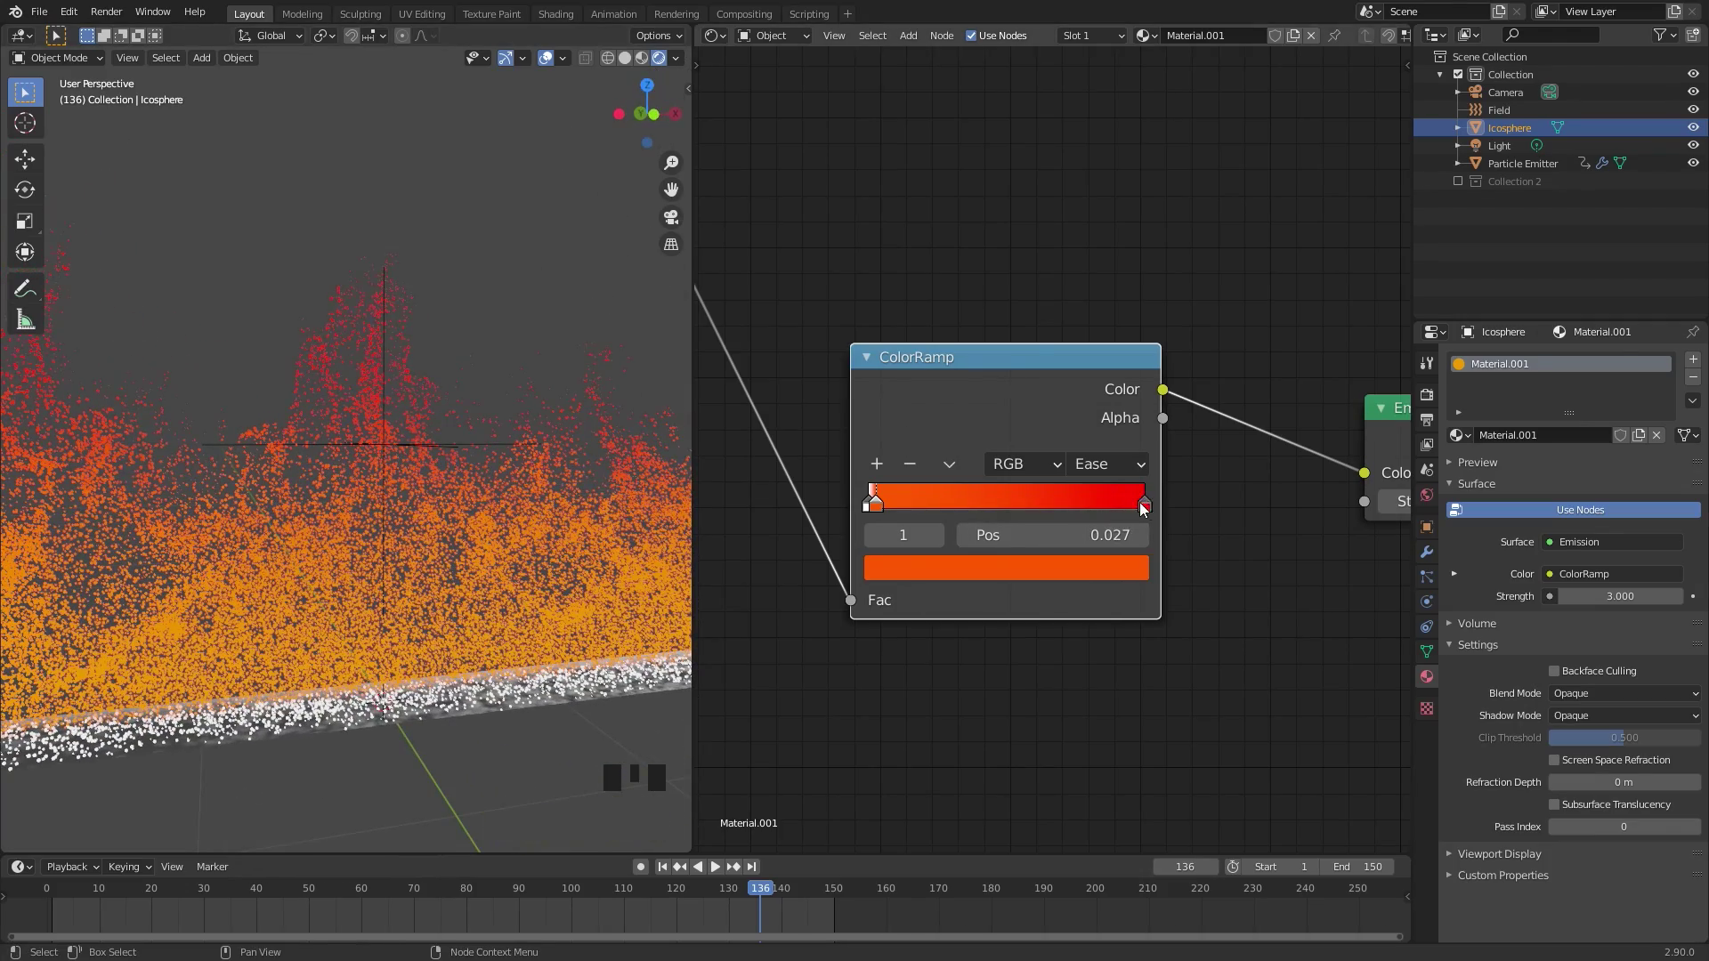
{"action": "left_click_drag", "start_coordinate": [1128, 508], "coordinate": [747, 502]}
Set the World colour to black, frame the flames from the front and select the Particle Emitter
{"action": "left_click", "coordinate": [1433, 497]}
{"action": "left_click_drag", "start_coordinate": [1627, 479], "coordinate": [1668, 448]}
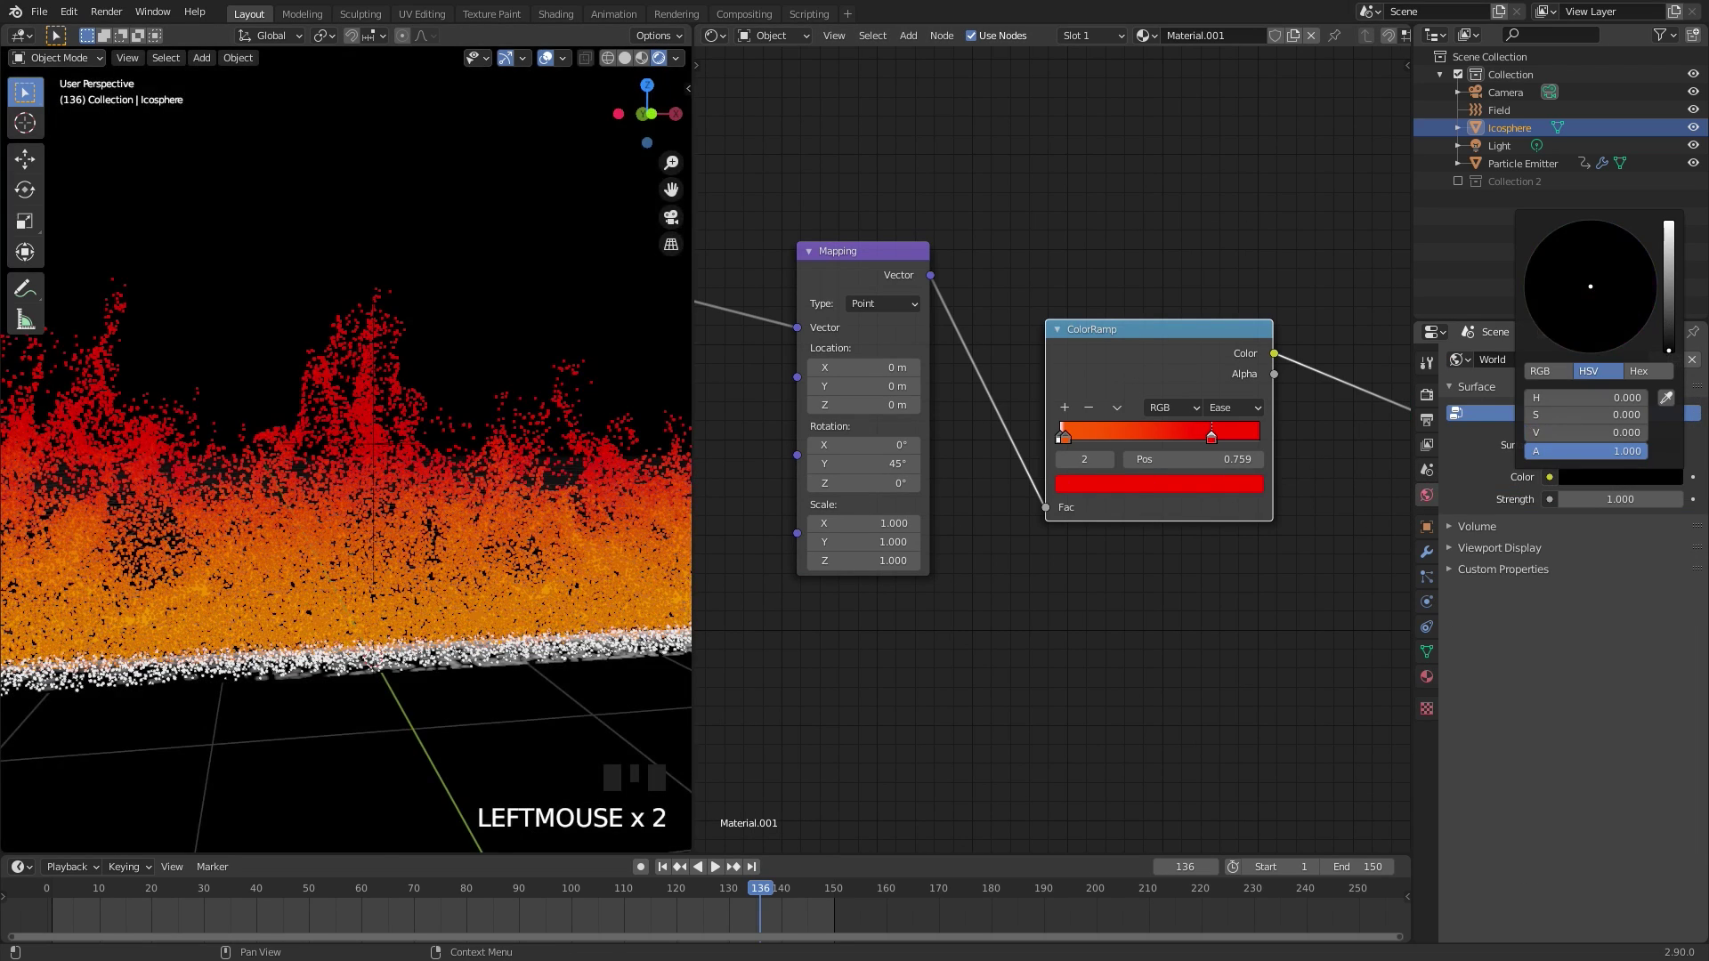
{"action": "scroll", "scroll_direction": "down", "scroll_amount": 3}
{"action": "left_click_drag", "start_coordinate": [367, 509], "coordinate": [445, 461]}
{"action": "scroll", "scroll_direction": "up", "scroll_amount": 3}
{"action": "middle_click", "coordinate": [420, 527]}
{"action": "scroll", "scroll_direction": "up", "scroll_amount": 3}
{"action": "left_click_drag", "start_coordinate": [425, 551], "coordinate": [408, 505]}
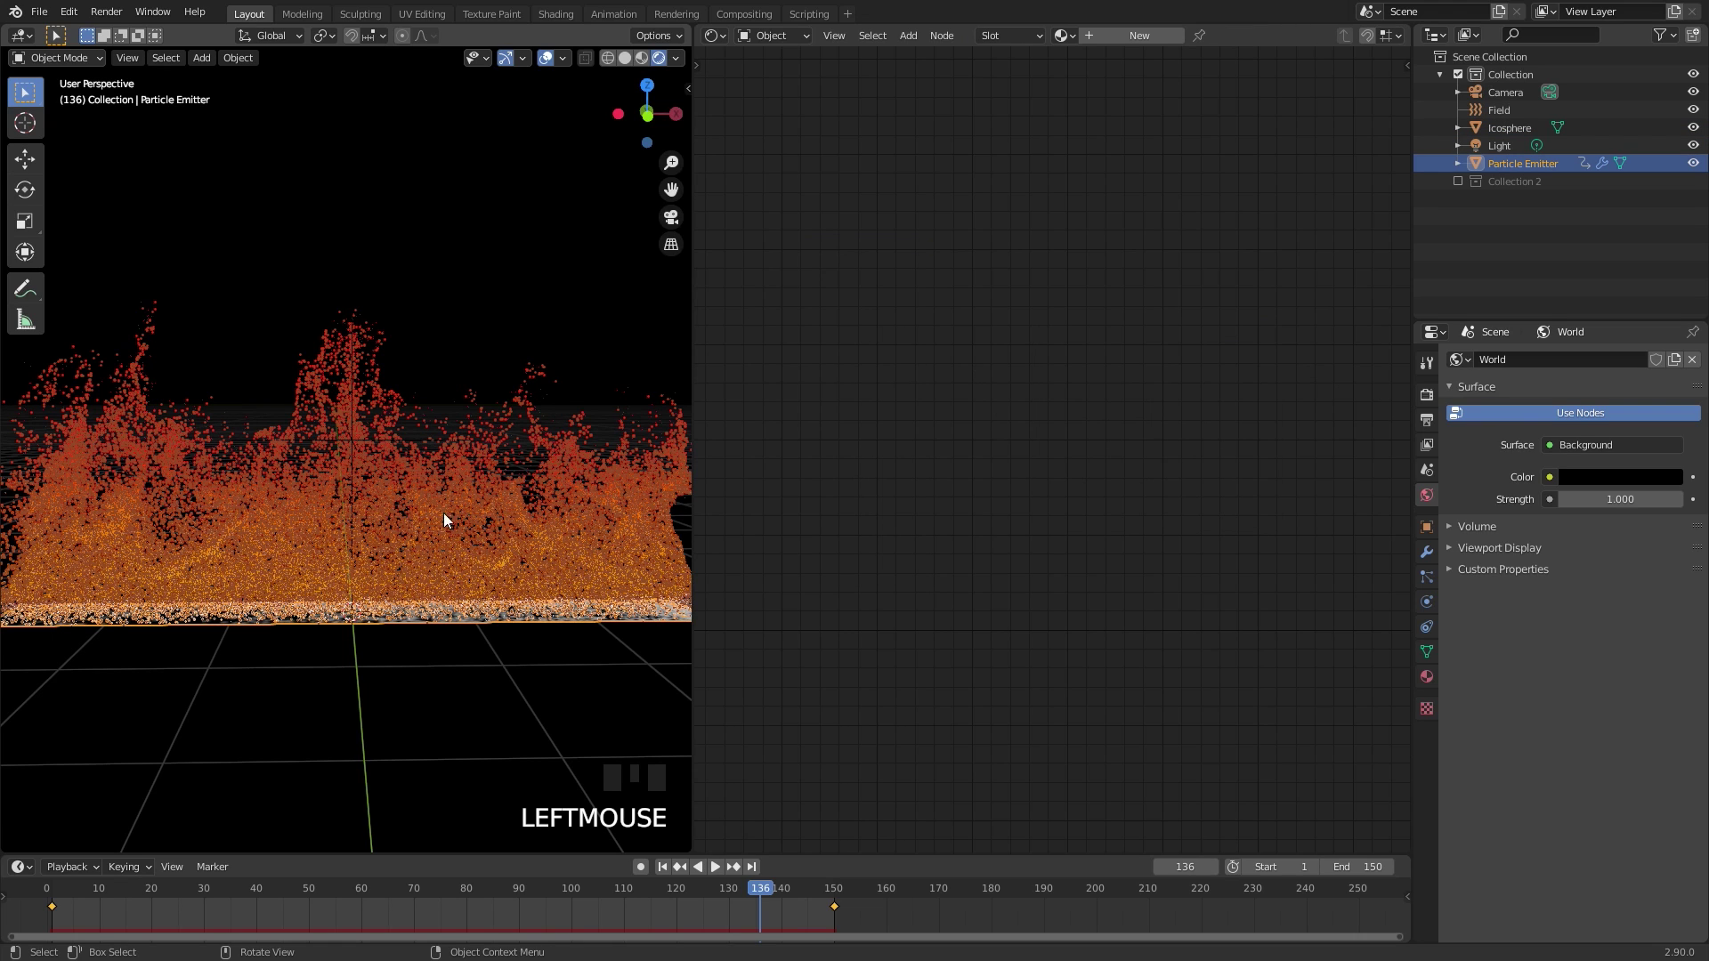
{"action": "left_click", "coordinate": [1439, 586]}
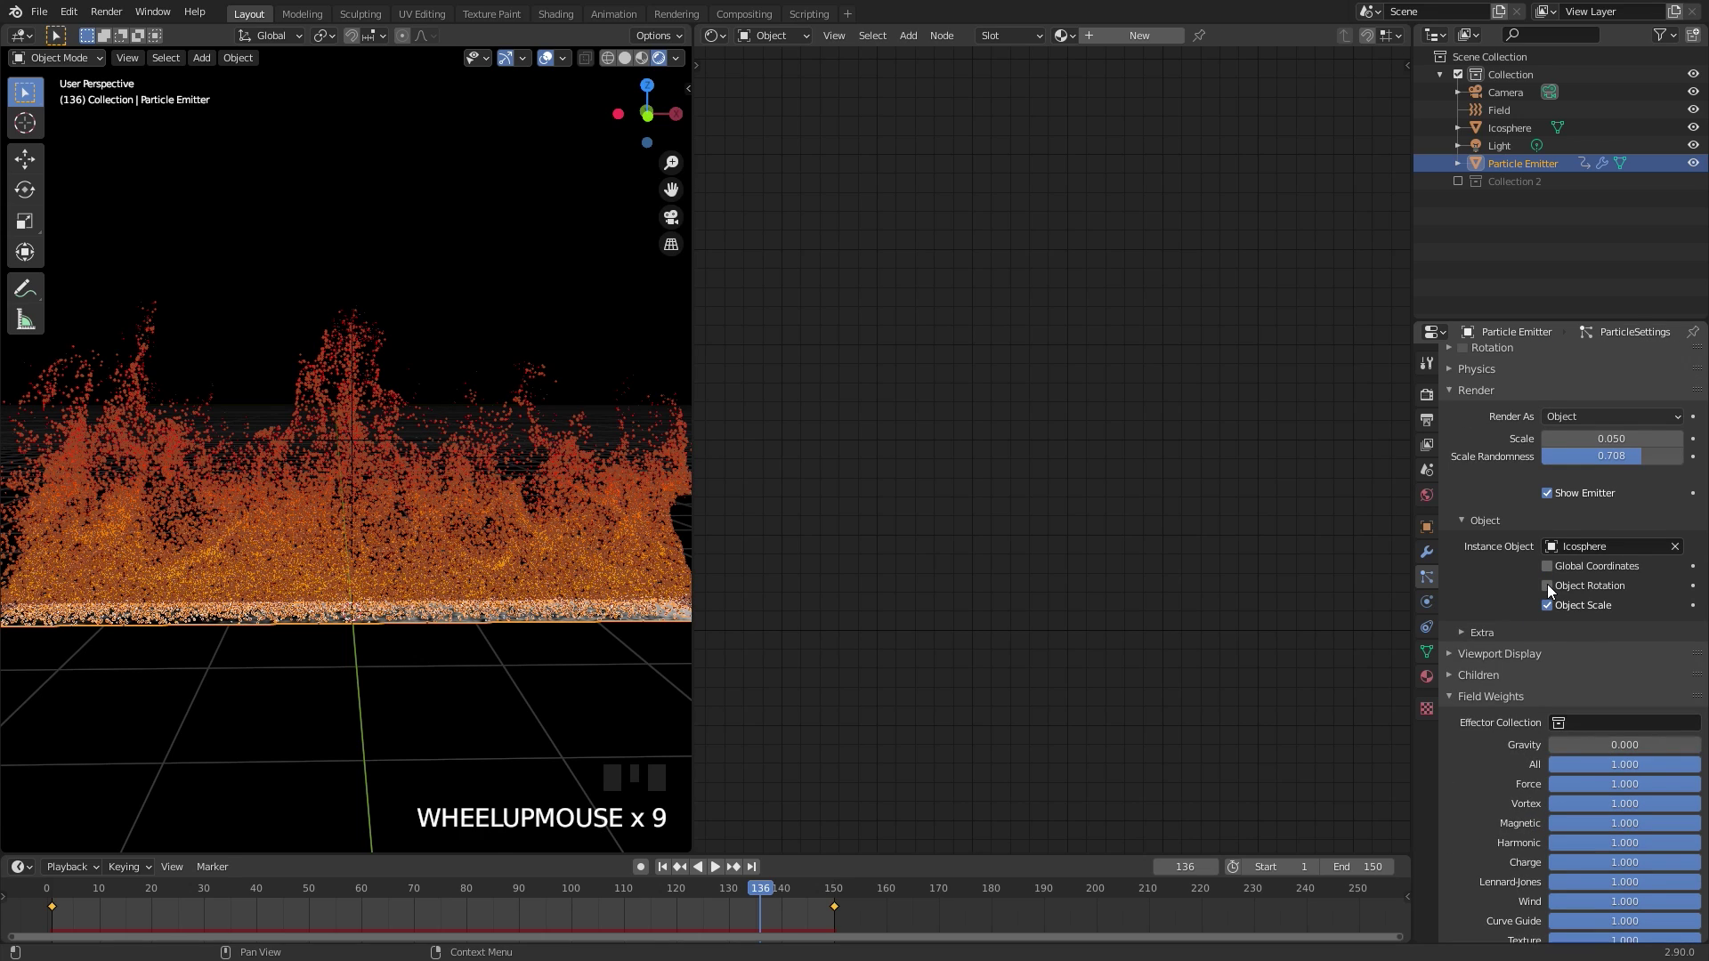